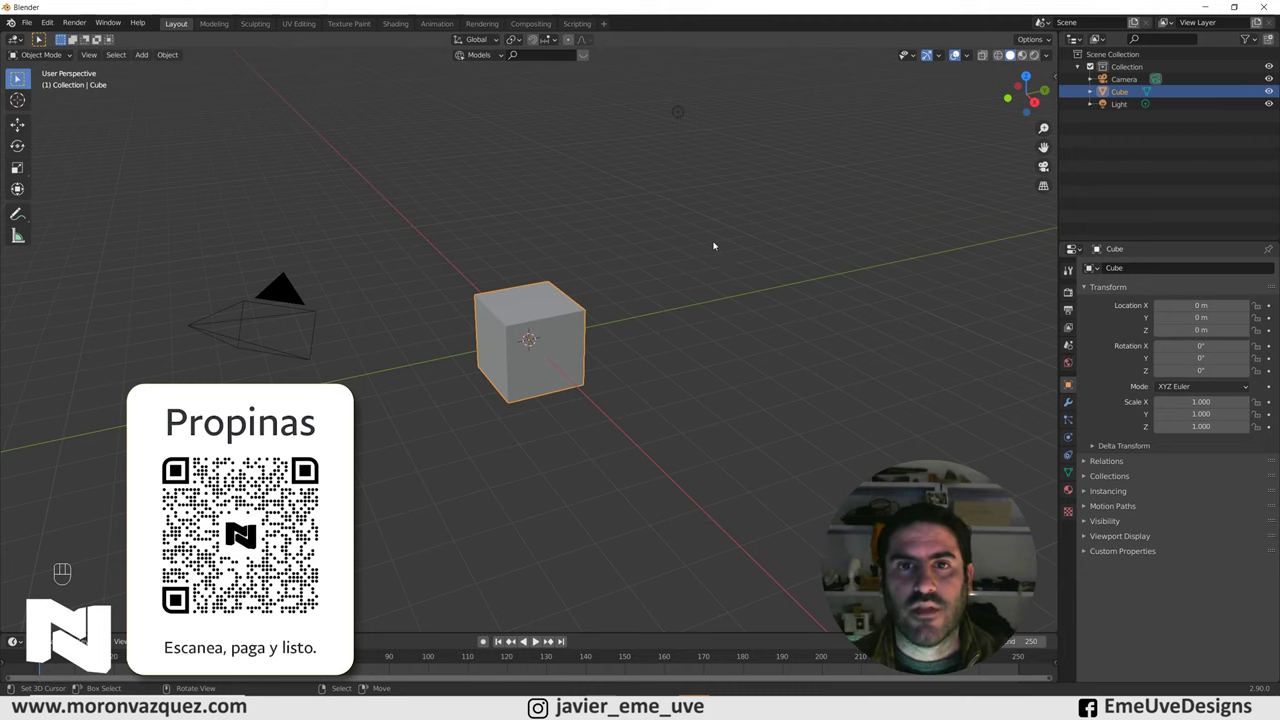
# Delete the default cube, camera and light, then add a plane scaled up to about 6.47
pyautogui.press('a')
pyautogui.press('Delete')
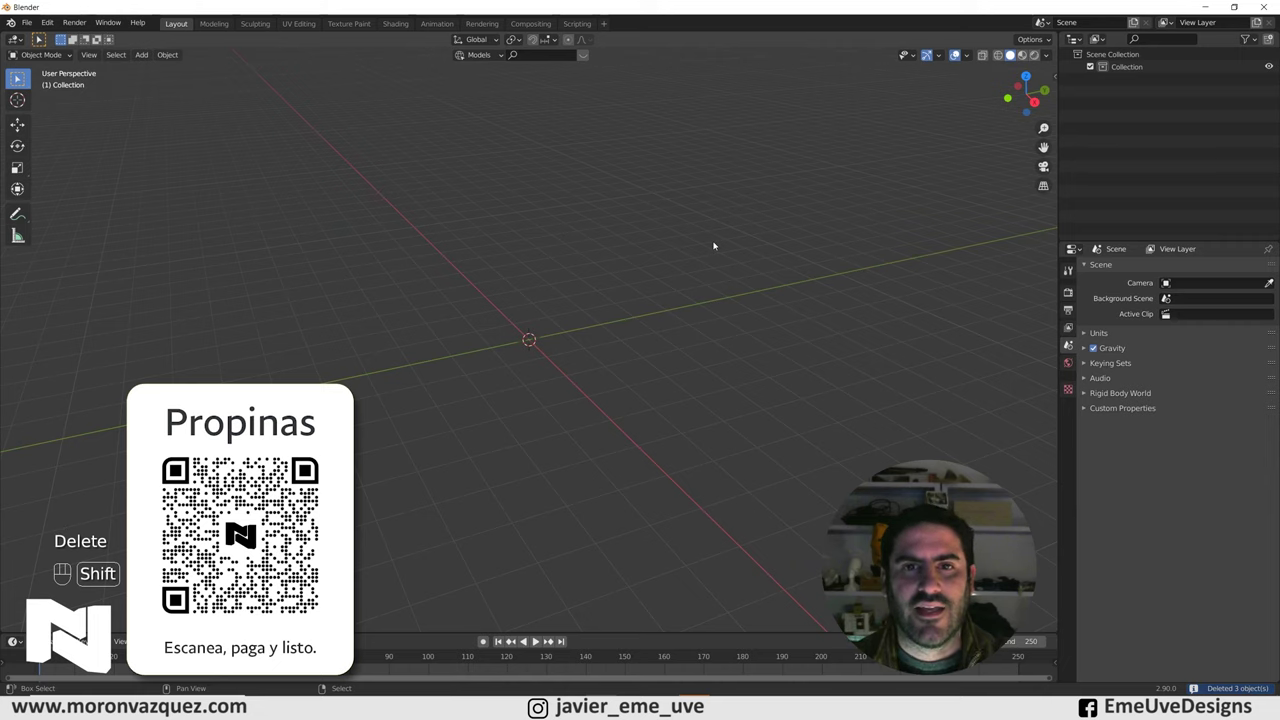
pyautogui.press('shift+a')
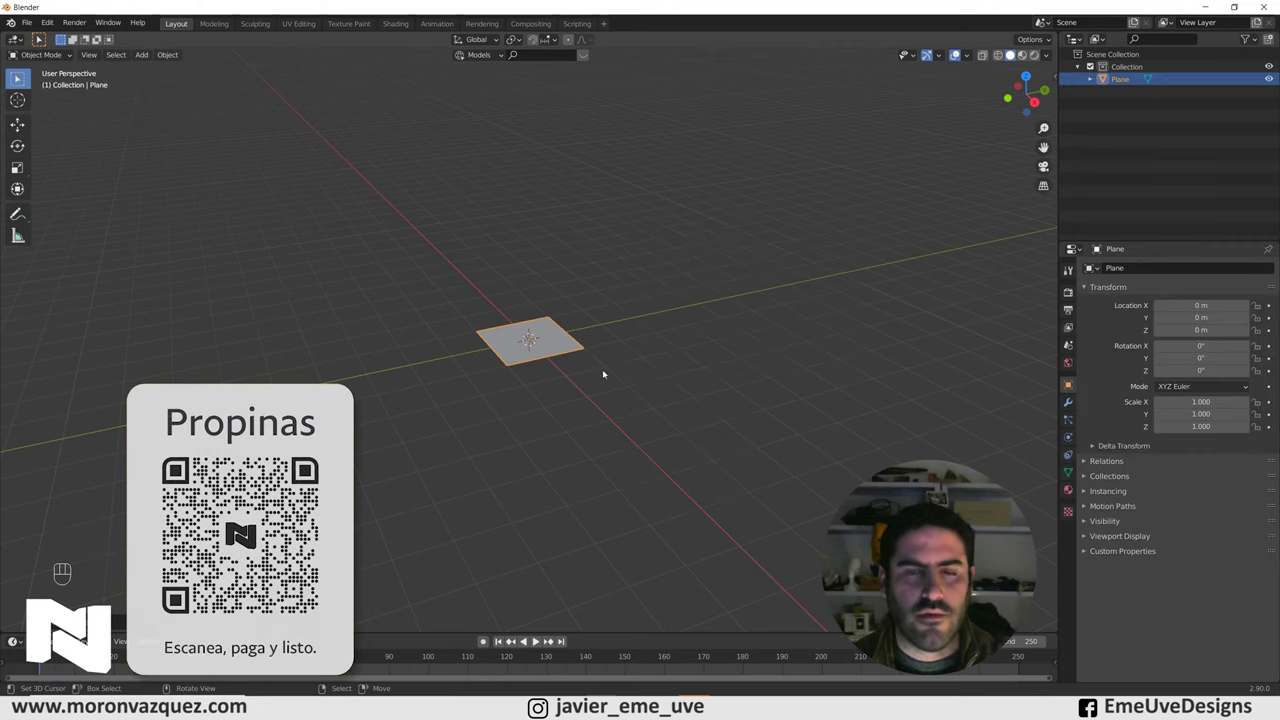
pyautogui.press('s')
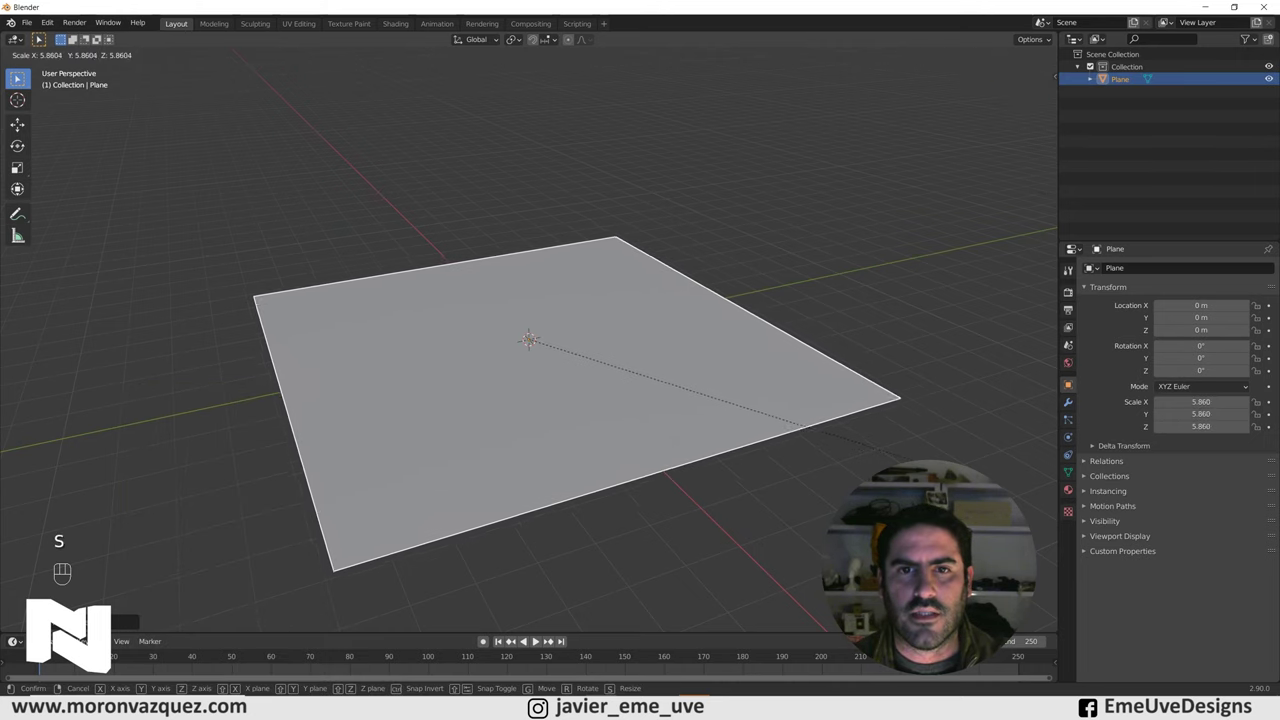
pyautogui.middleClick(18, 78)
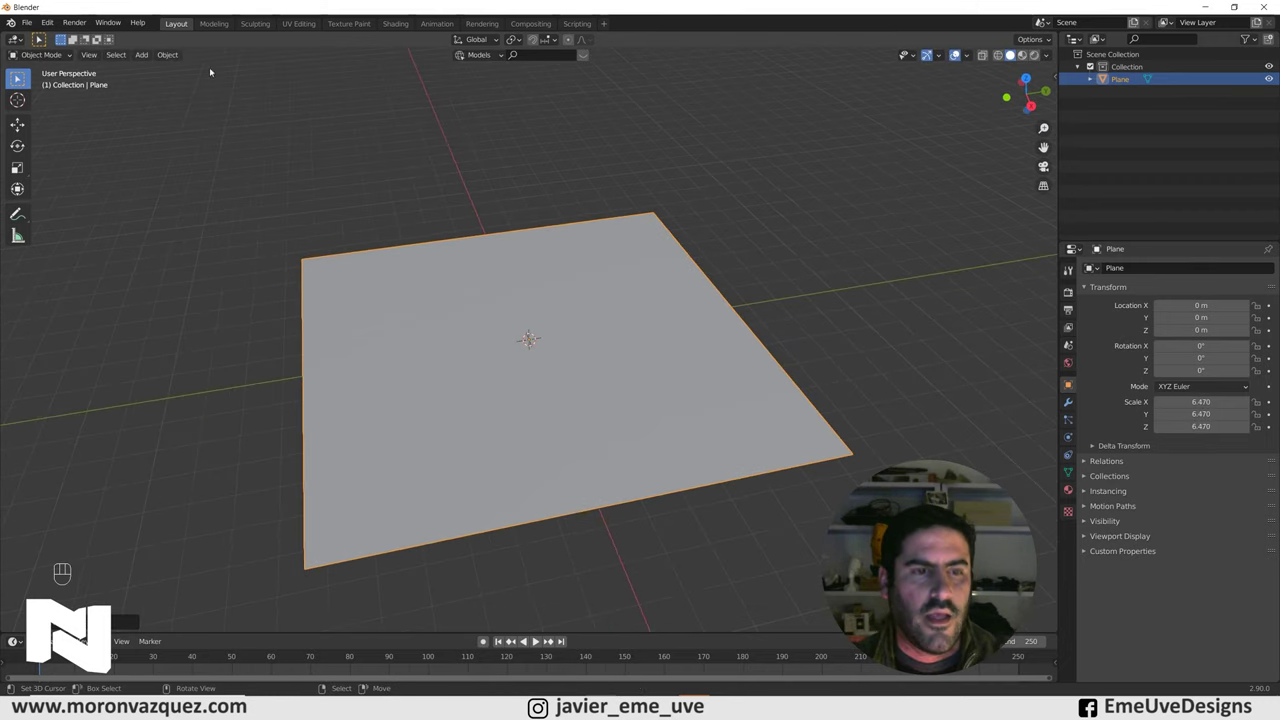
# In Edit Mode, subdivide the plane several times with more cuts into a dense grid of small faces
pyautogui.press('Tab')
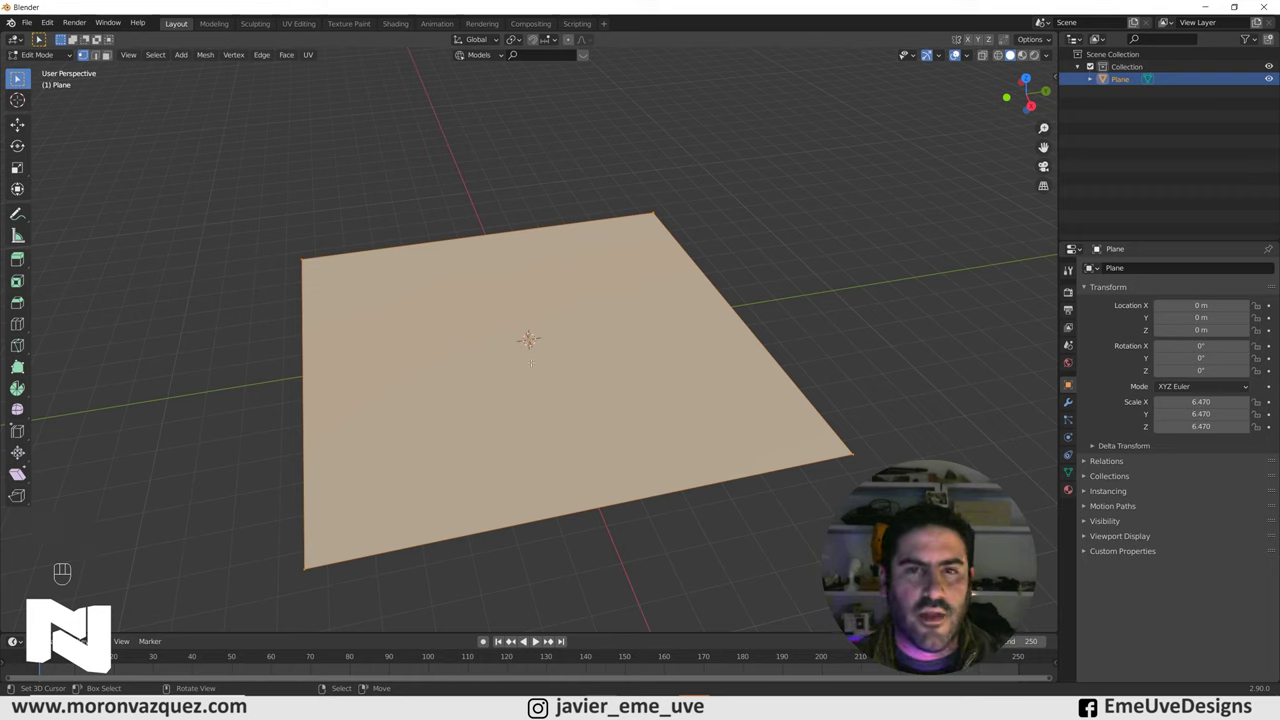
pyautogui.press('w')
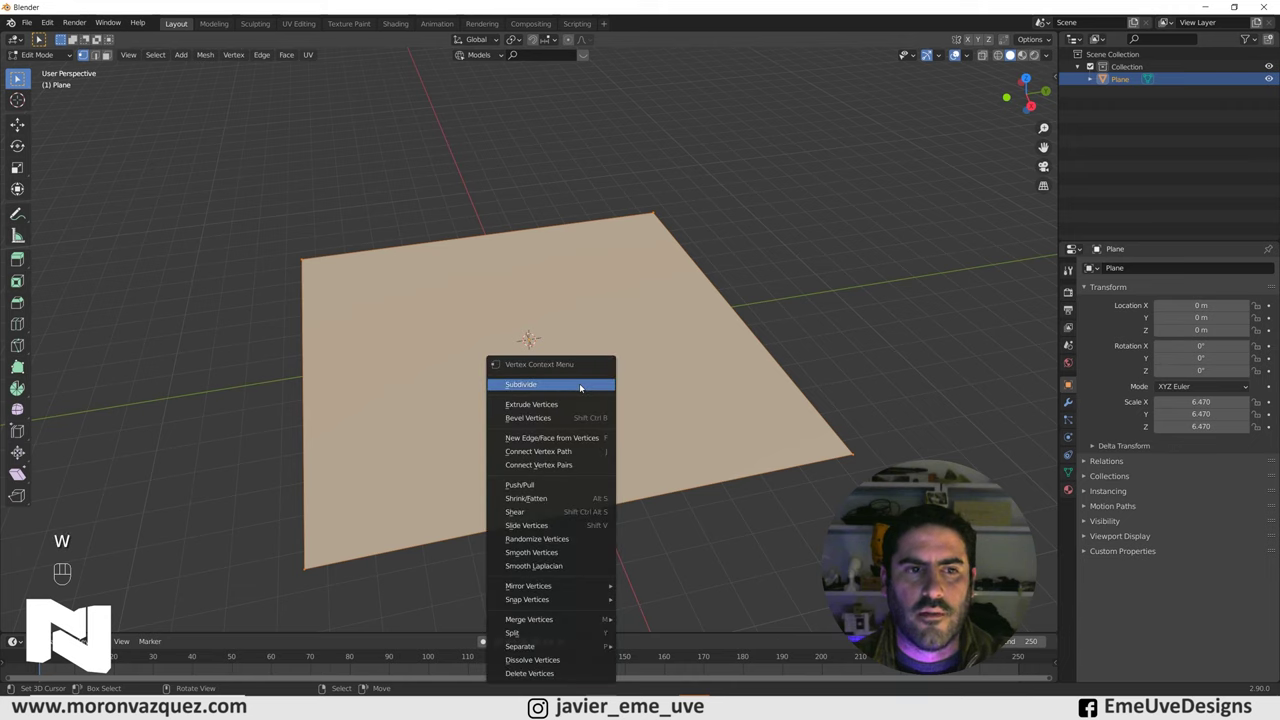
pyautogui.press('w')
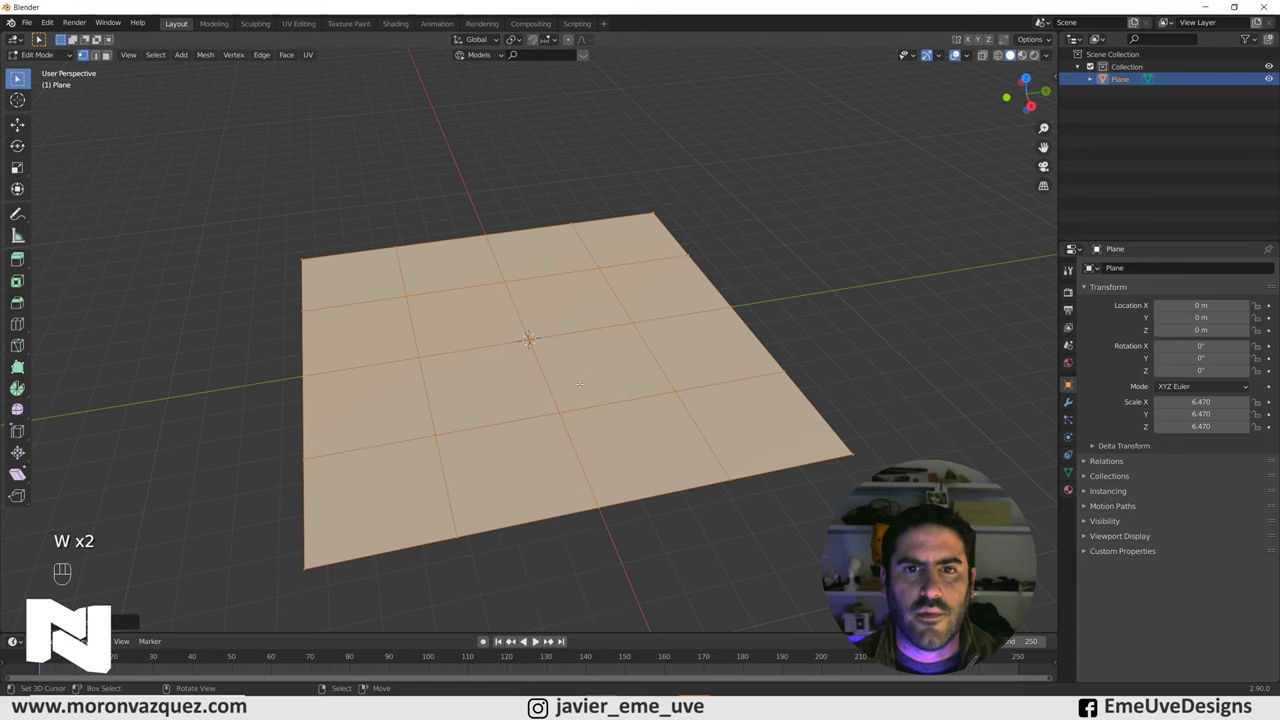
pyautogui.press('w')
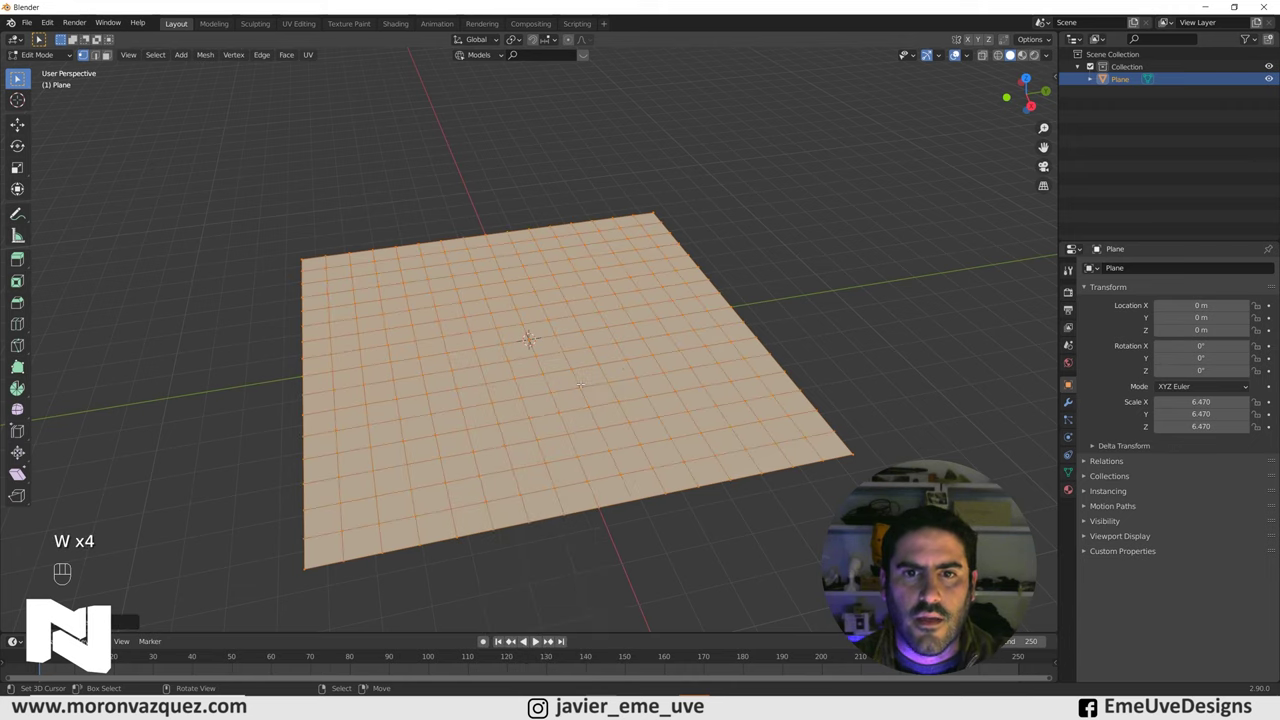
pyautogui.press('w')
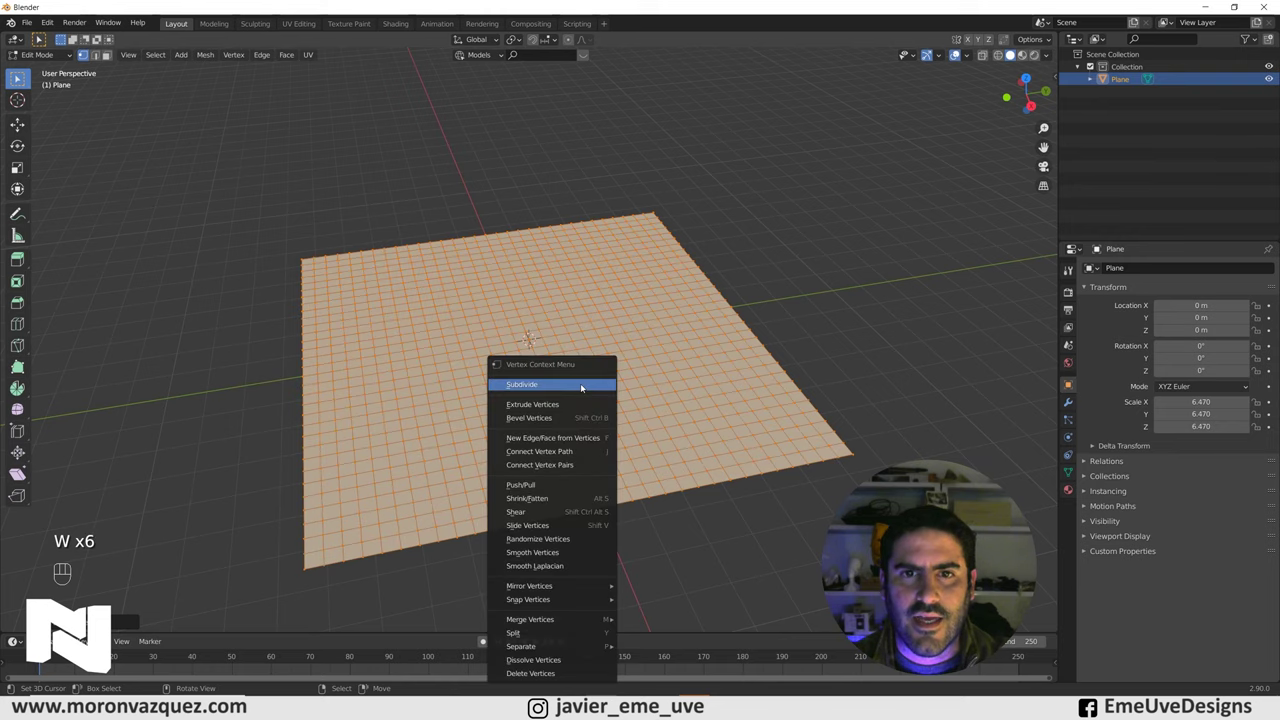
pyautogui.moveTo(18, 78); pyautogui.dragTo(18, 78)
pyautogui.middleClick(18, 78)
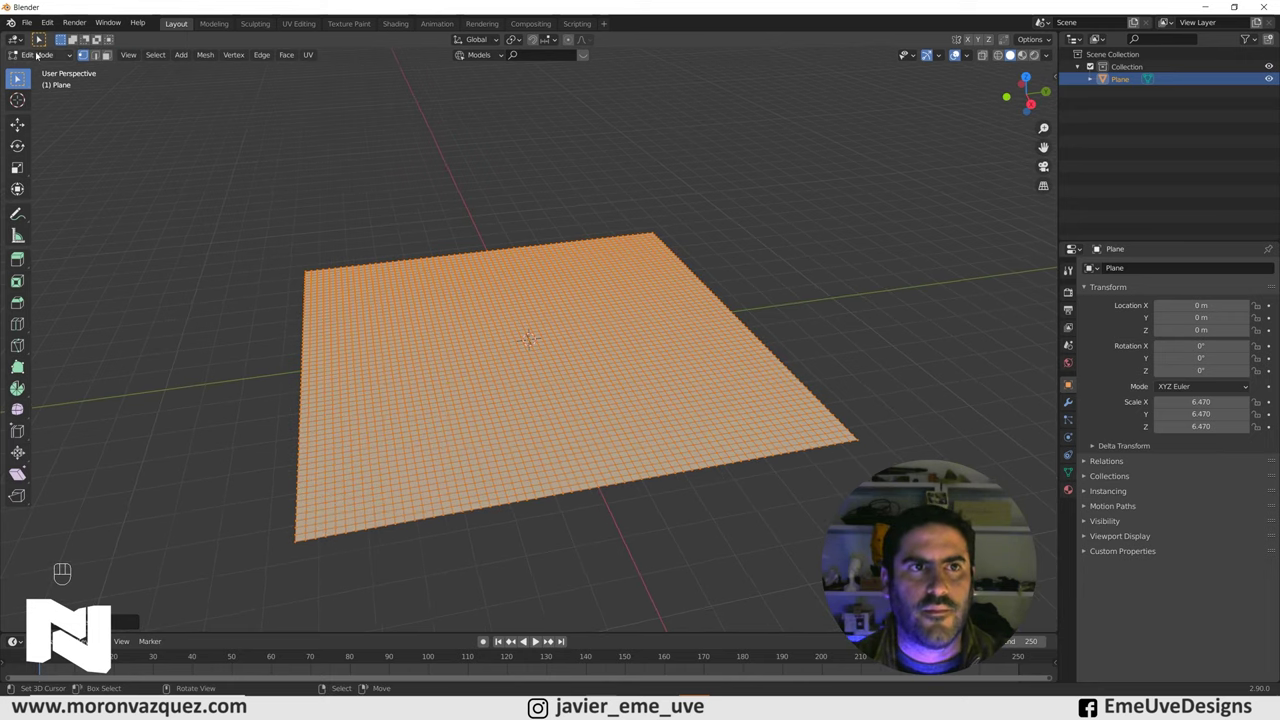
pyautogui.middleClick(18, 78)
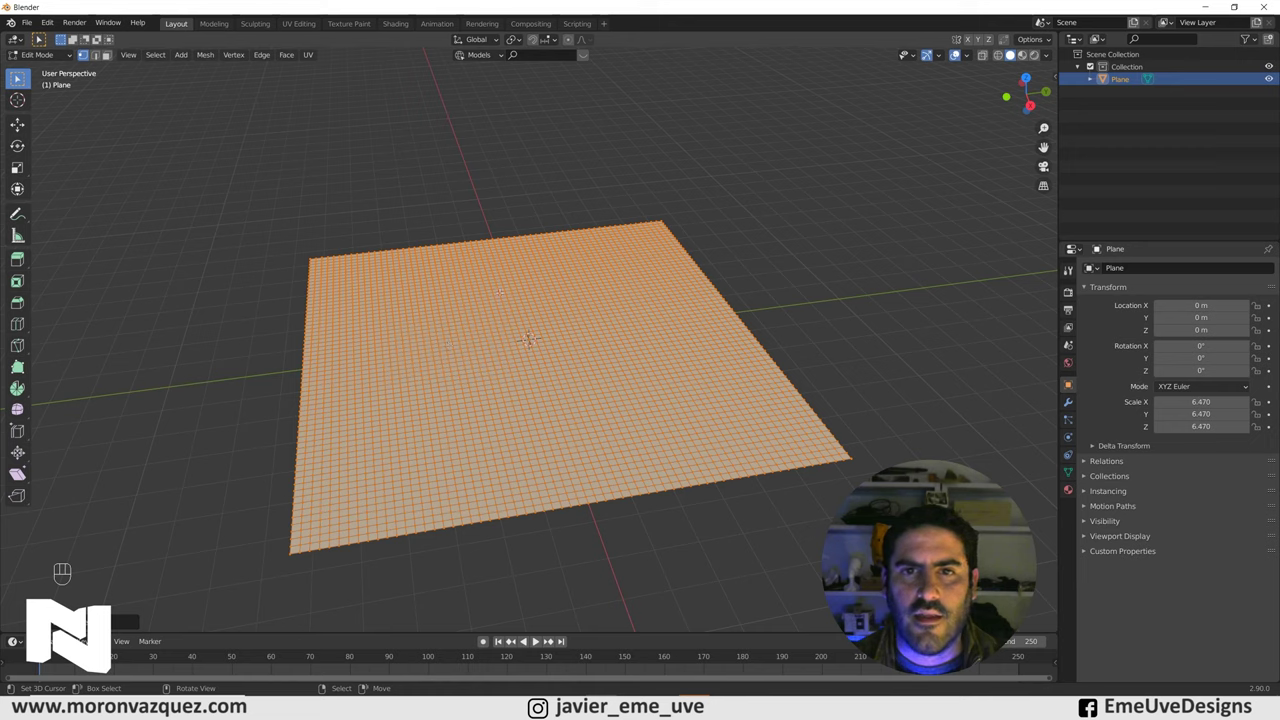
# Deselect everything and pick a handful of scattered vertices across the grid
pyautogui.click(18, 78)
pyautogui.click(18, 78)
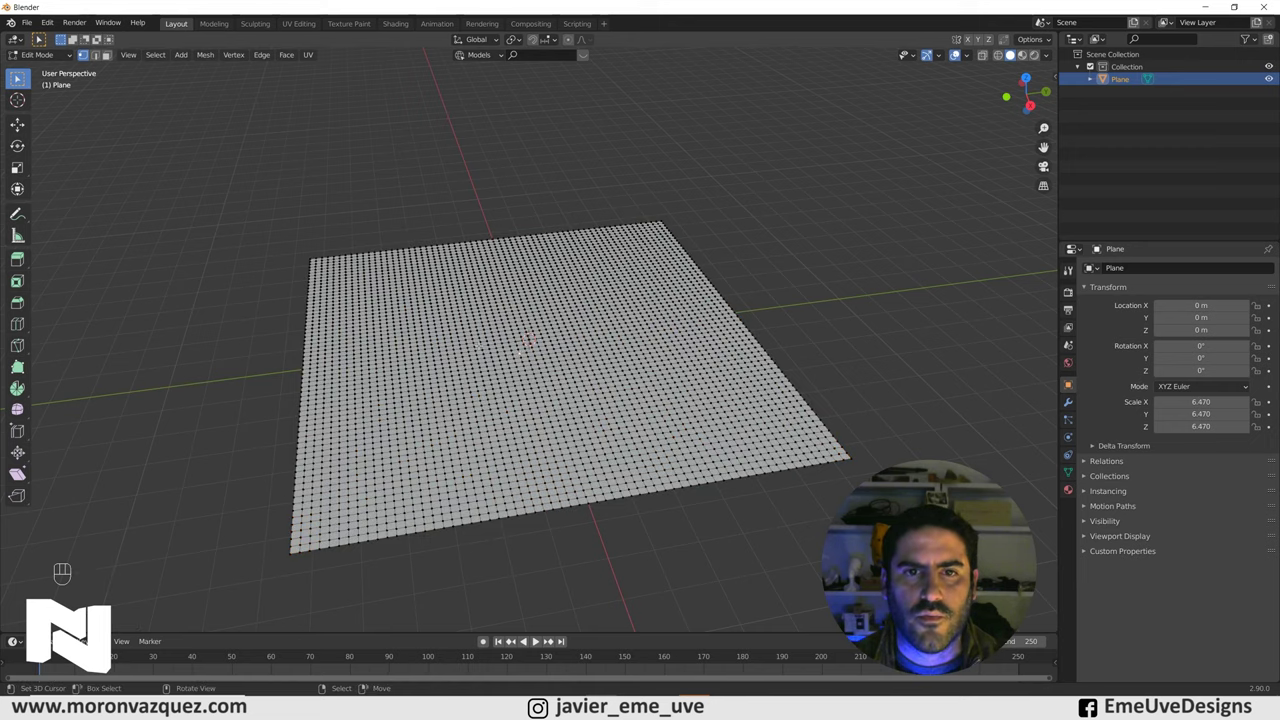
pyautogui.click(18, 78)
pyautogui.click(18, 78)
pyautogui.doubleClick(18, 78)
pyautogui.click(18, 78)
pyautogui.click(18, 78)
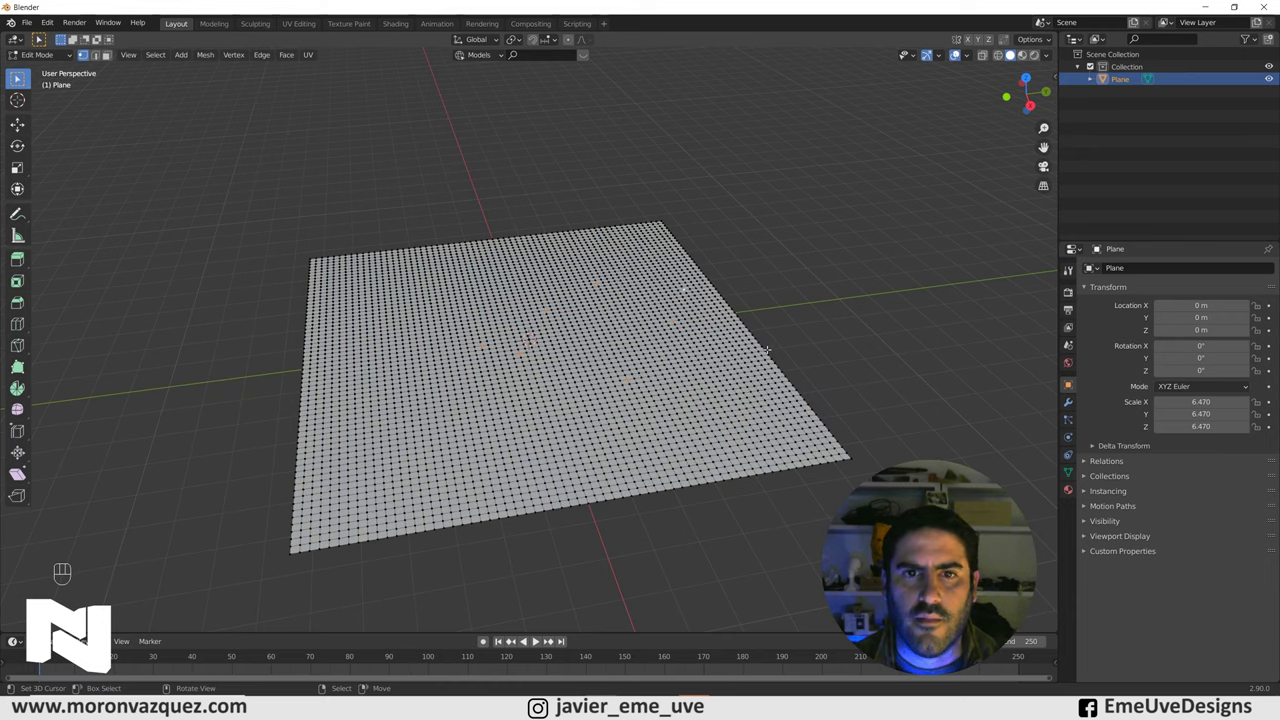
# Test-raise the vertices, undo the sharp spikes, and enable Proportional Editing
pyautogui.middleClick(18, 78)
pyautogui.click(18, 78)
pyautogui.click(18, 78)
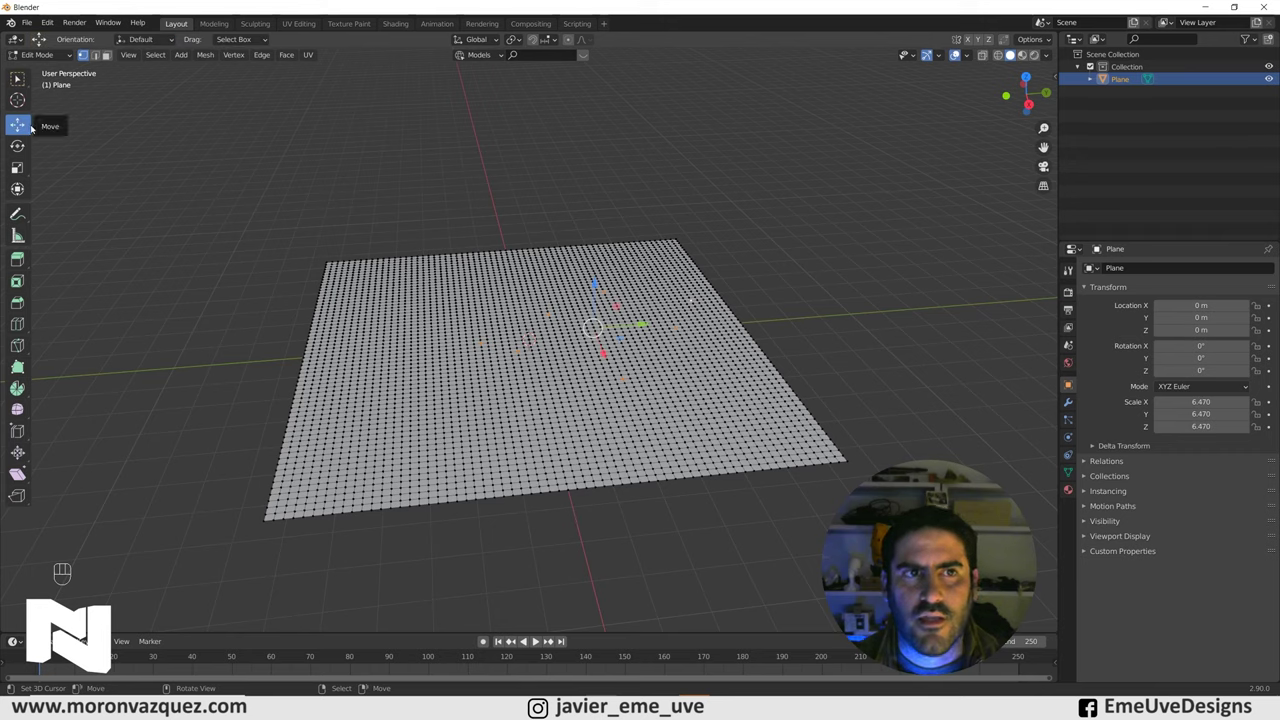
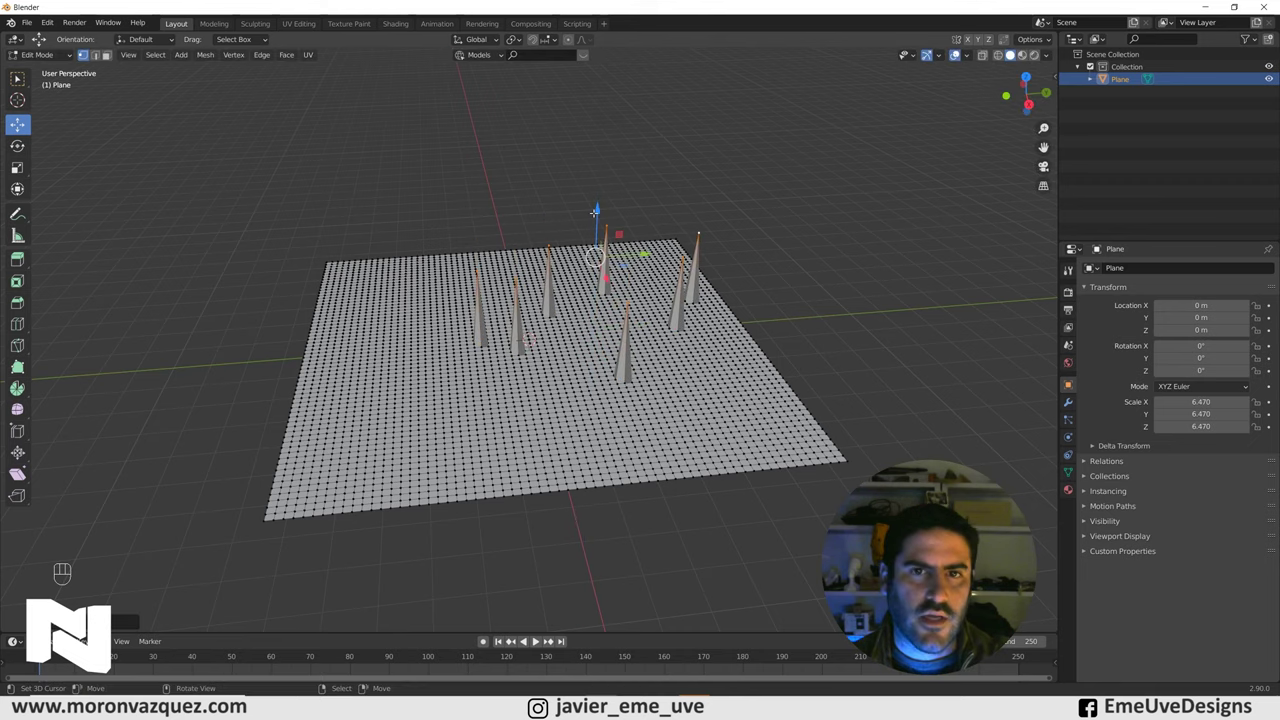
pyautogui.press('ctrl+z')
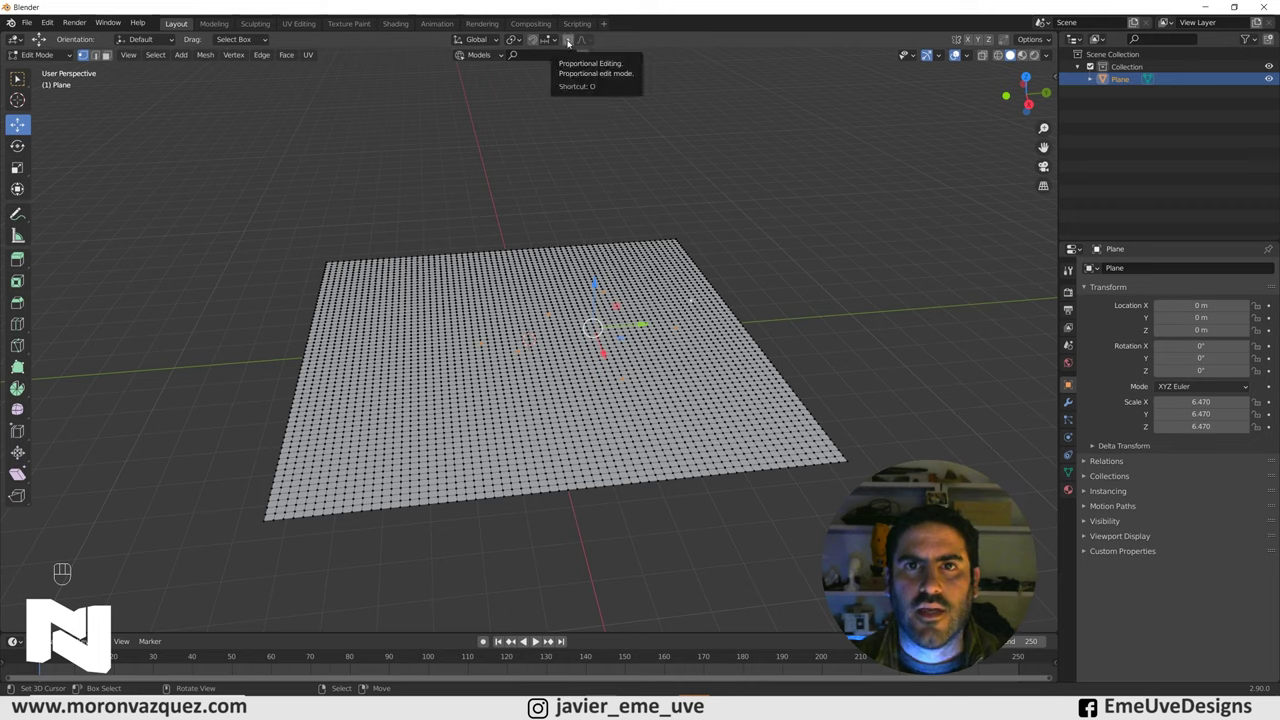
pyautogui.click(570, 43)
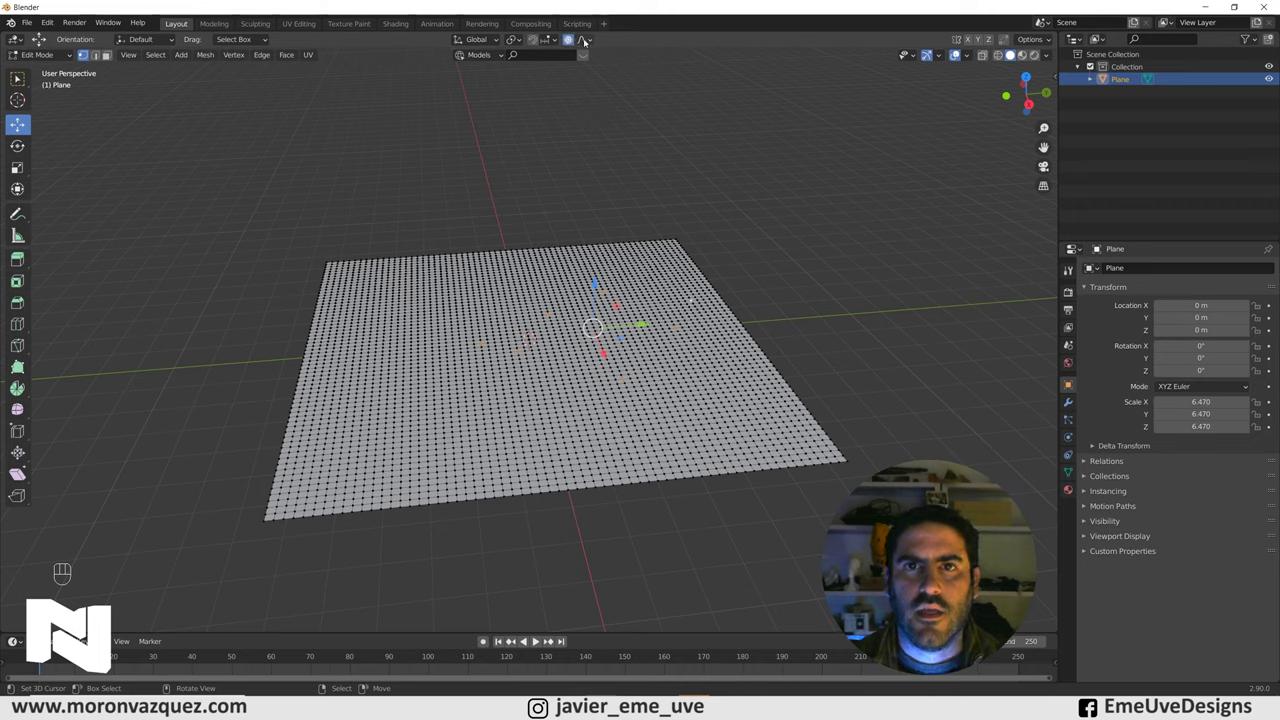
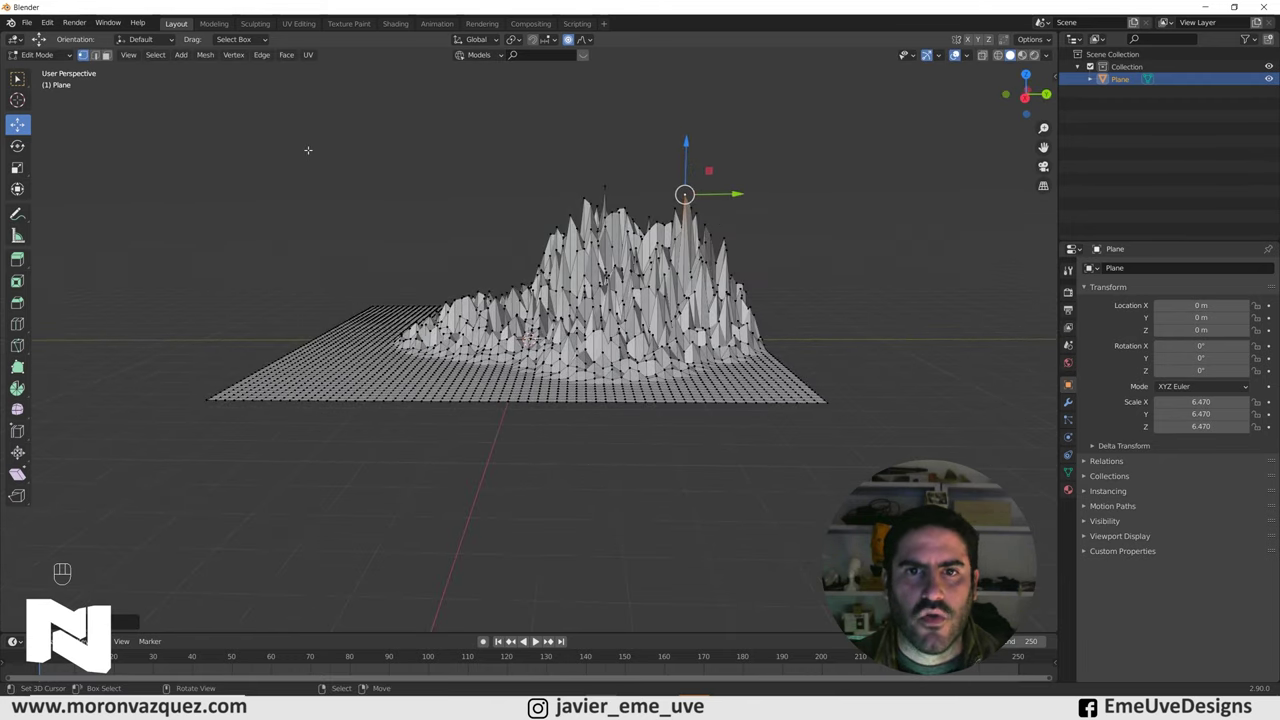
# Return to Object Mode with the jagged mountain raised on the plane
pyautogui.click(36, 62)
# Duplicate the mountain plane and rotate the copy 180° about Z beside the original
pyautogui.moveTo(18, 78); pyautogui.dragTo(18, 78)
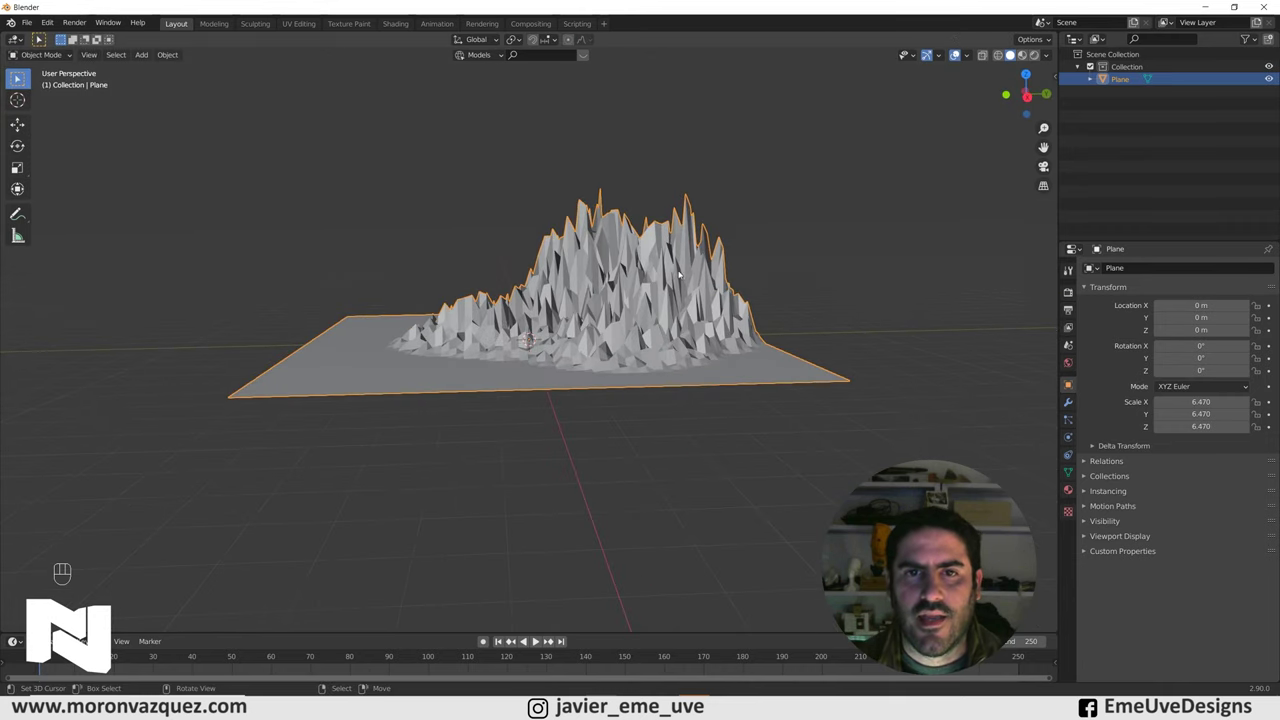
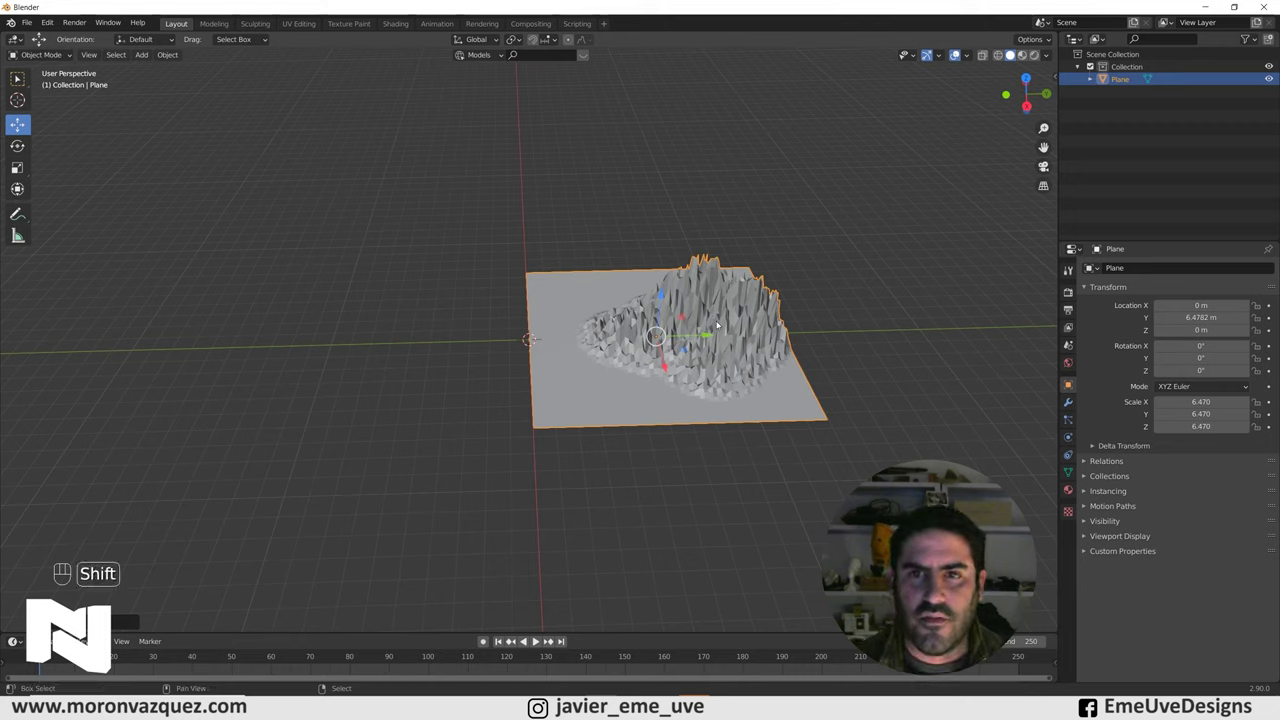
pyautogui.press('shift+d')
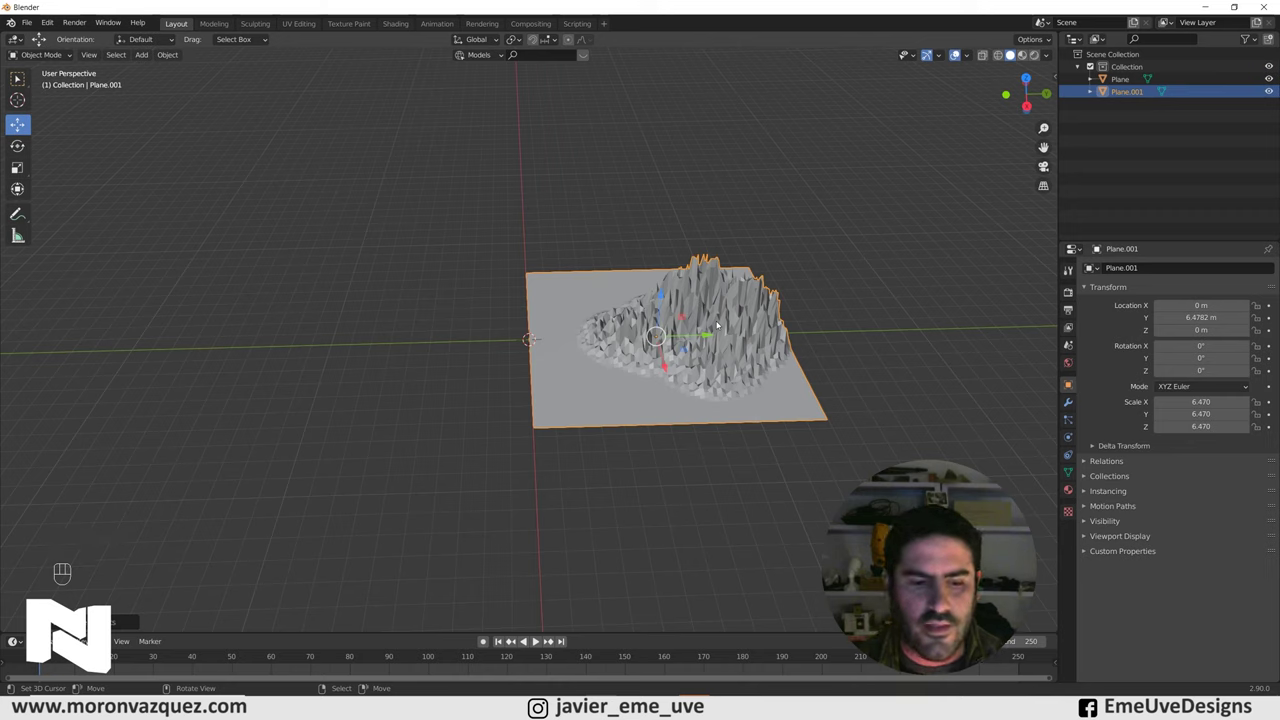
pyautogui.press('r')
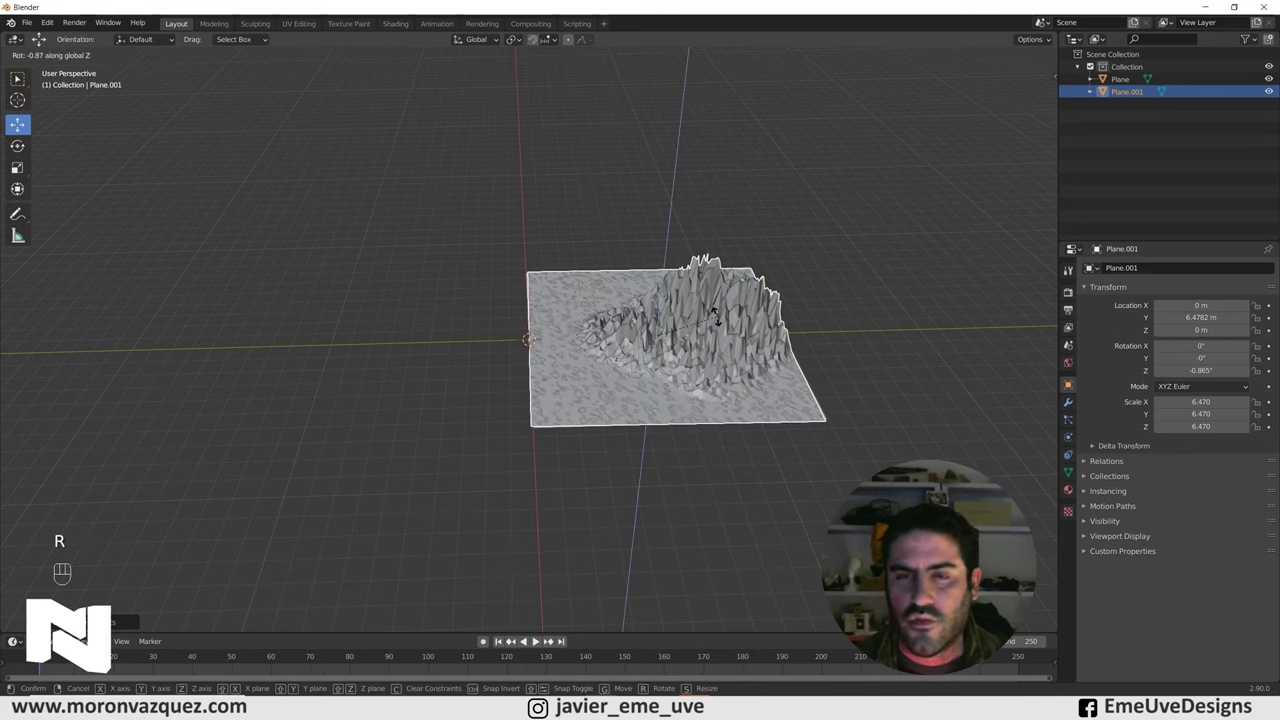
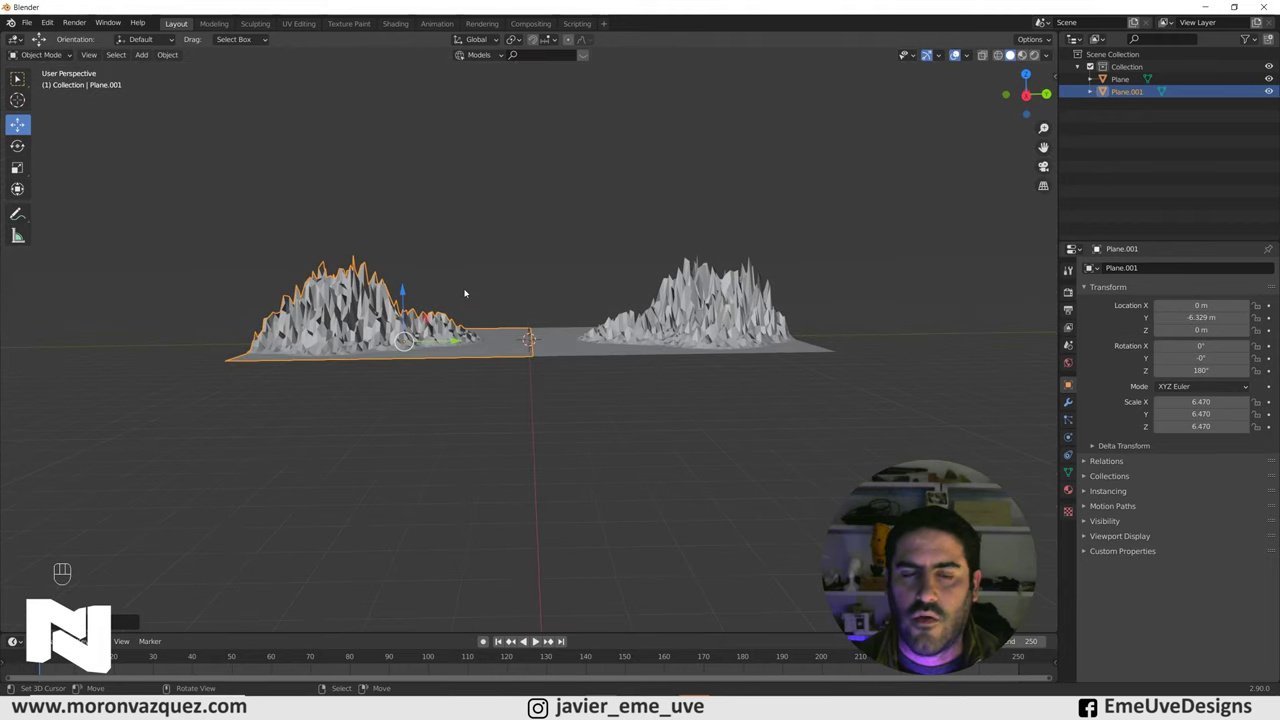
# Check both mountains from front, side and perspective views
pyautogui.moveTo(434, 310); pyautogui.dragTo(542, 341)
pyautogui.moveTo(479, 359); pyautogui.dragTo(479, 384)
pyautogui.moveTo(468, 379); pyautogui.dragTo(467, 359)
pyautogui.press('KP_1')
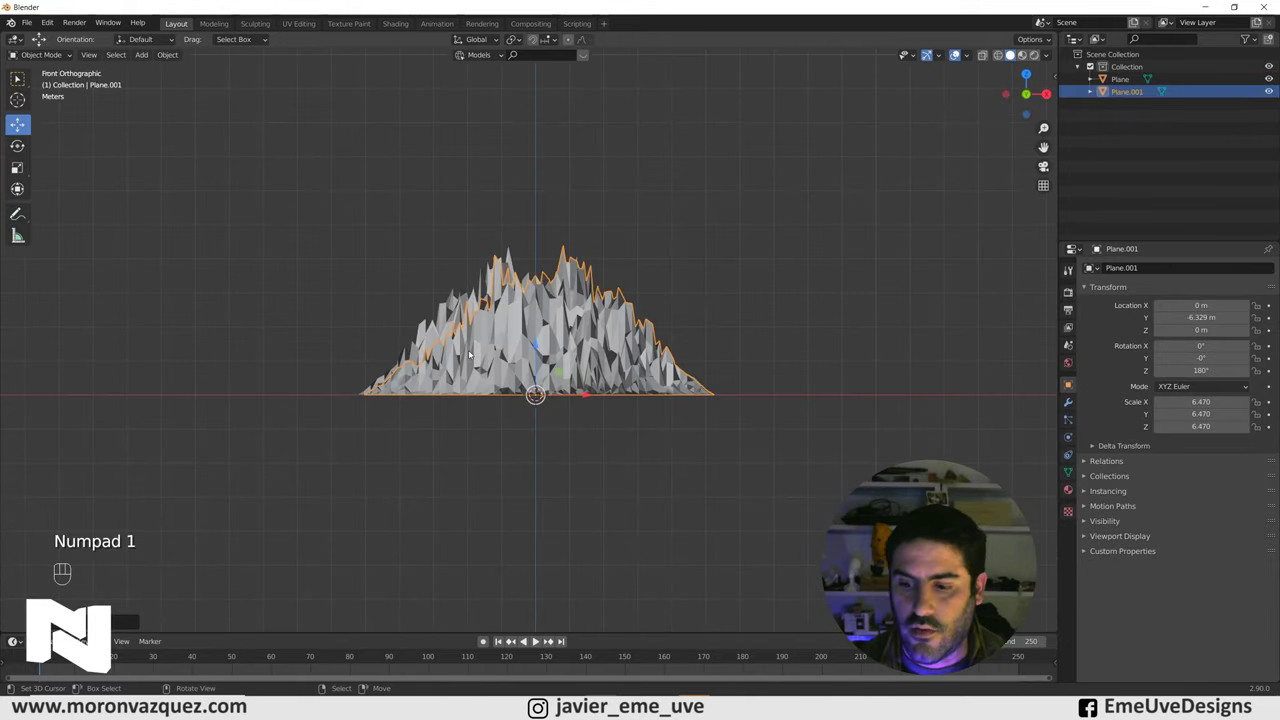
pyautogui.press('KP_3')
pyautogui.moveTo(607, 392); pyautogui.dragTo(499, 403)
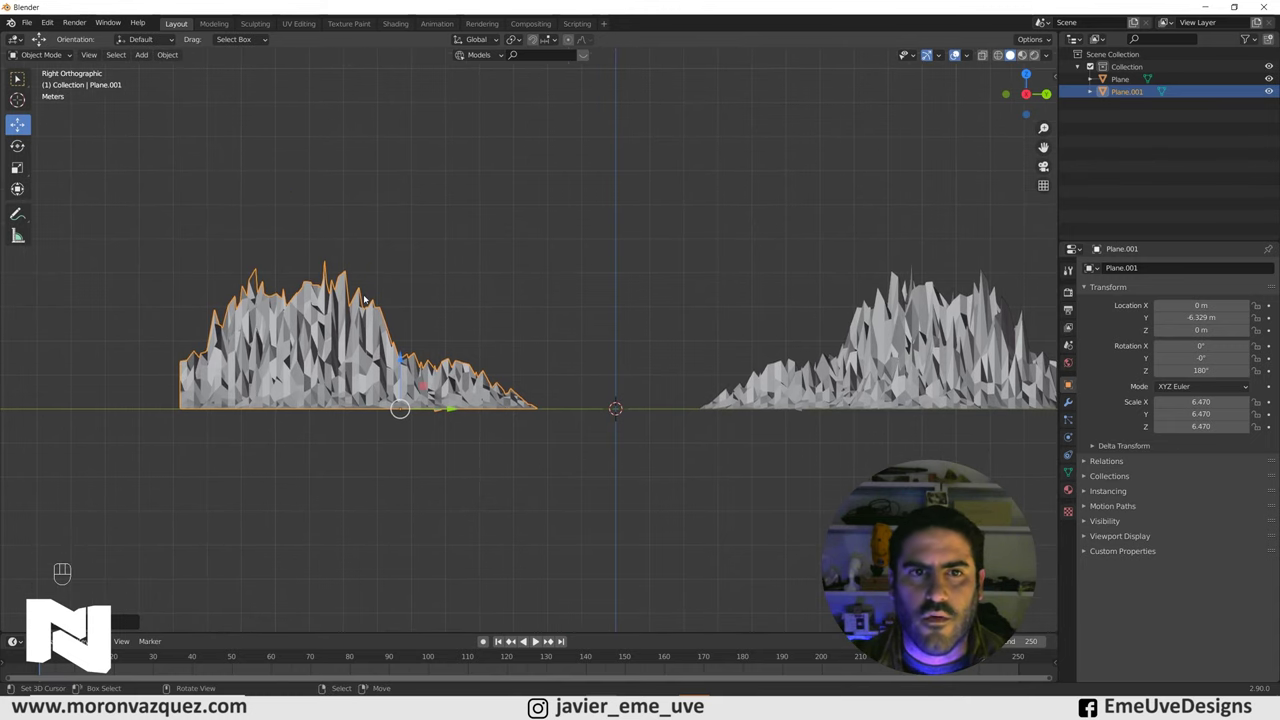
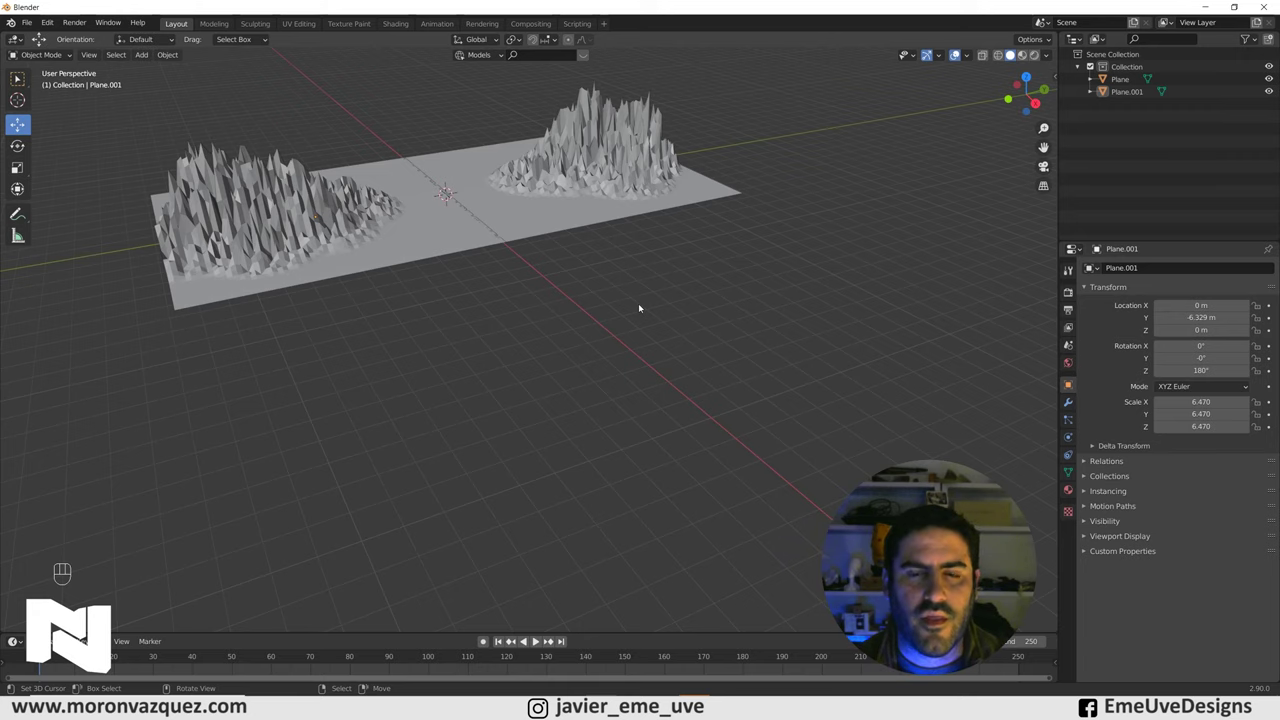
# Add a third plane and place it out along X at 16.039, away from the mountains
pyautogui.press('shift+a')
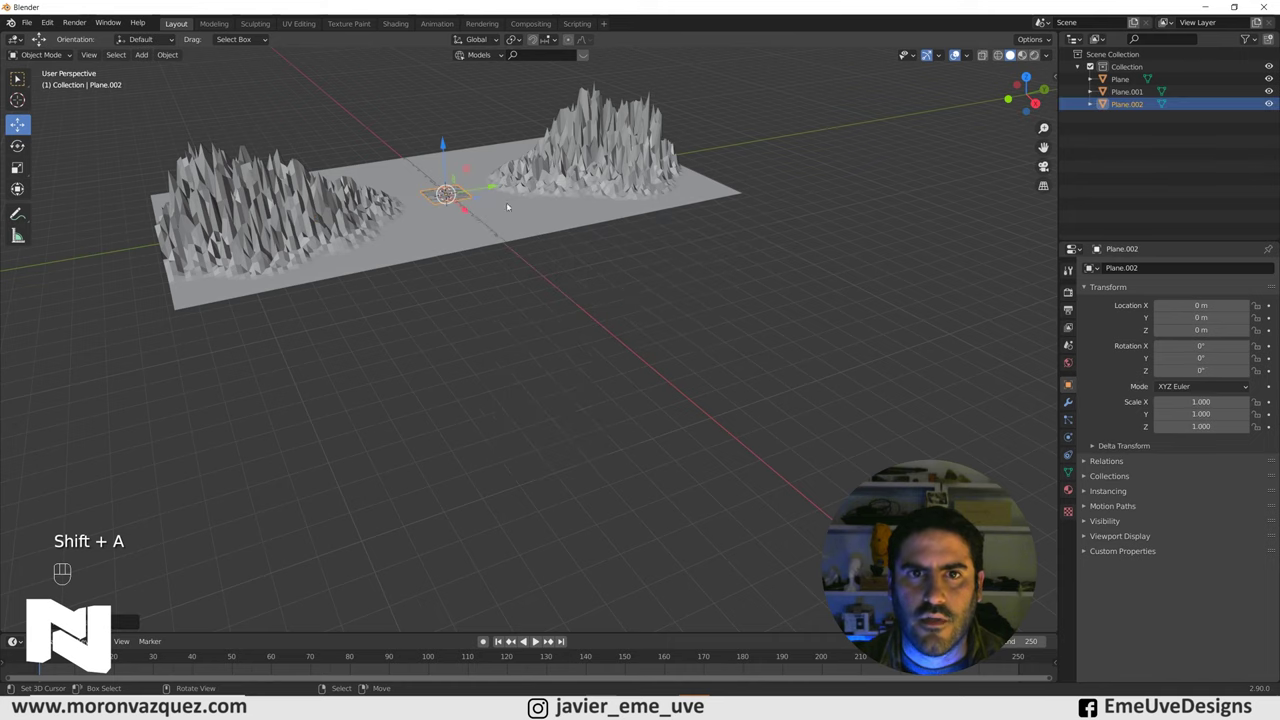
pyautogui.click(468, 213)
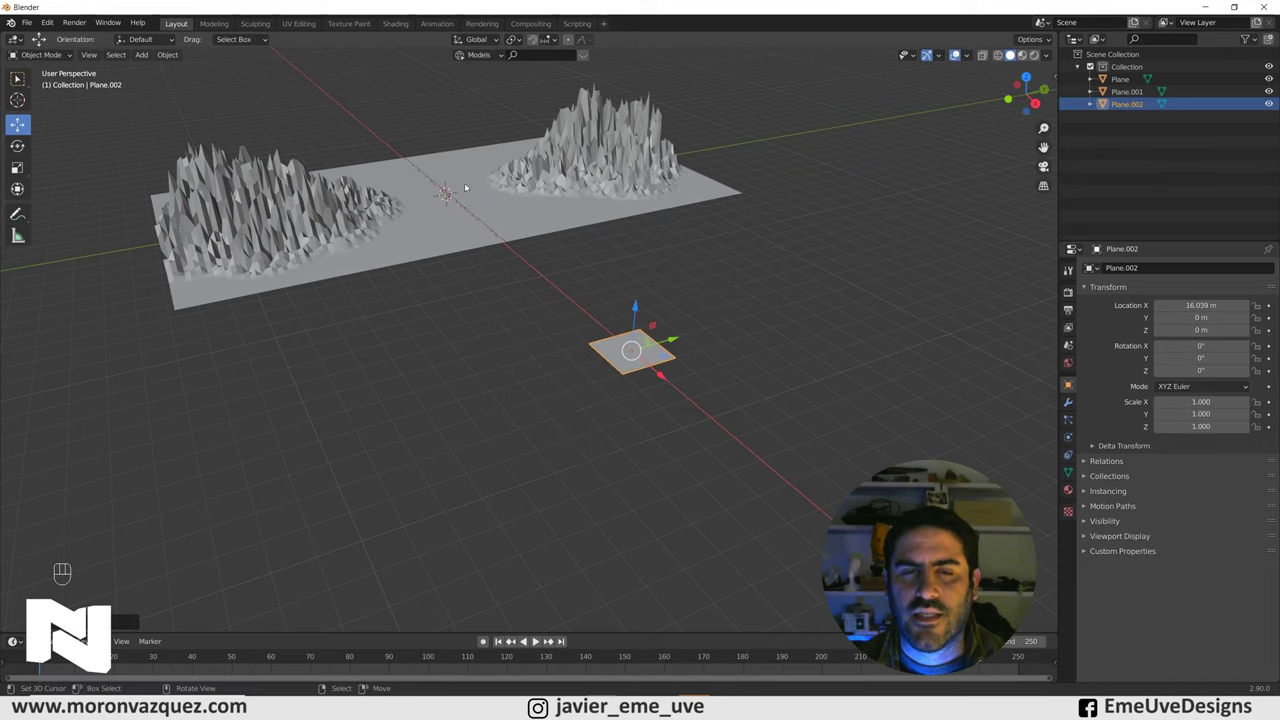
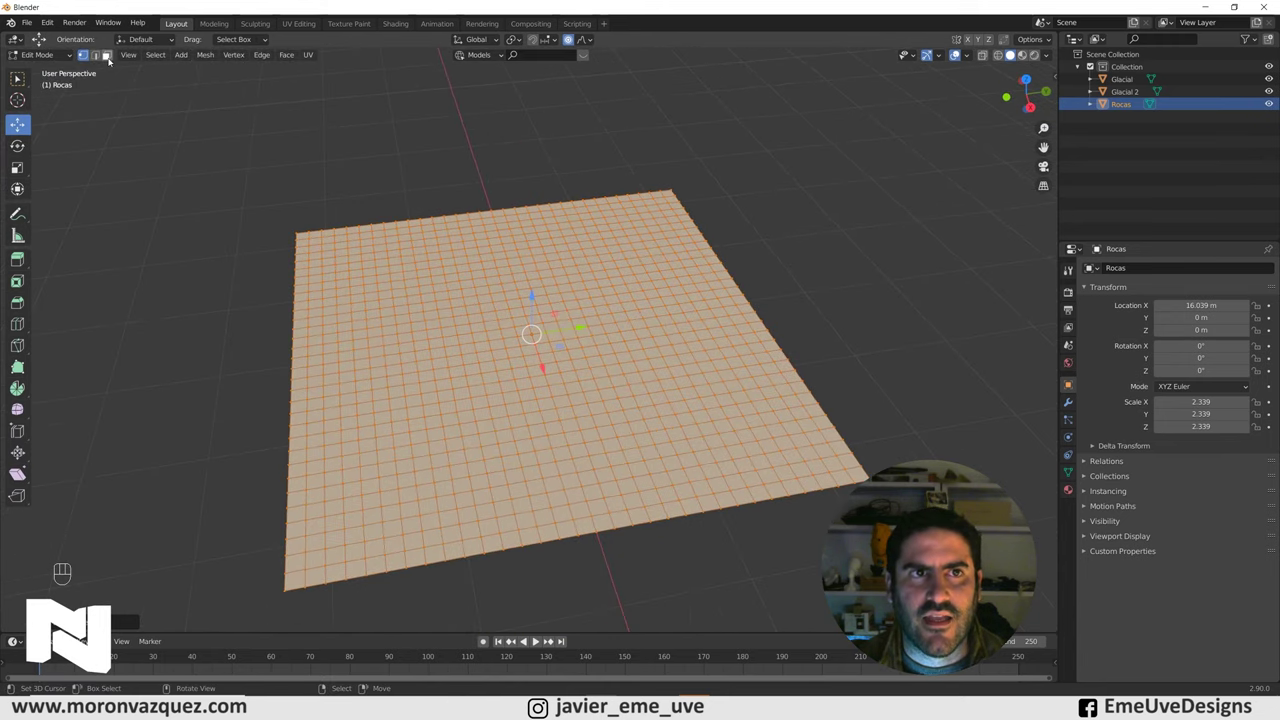
# Switch the Rocas grid to face selection to pick a patch near its top edge
pyautogui.click(112, 61)
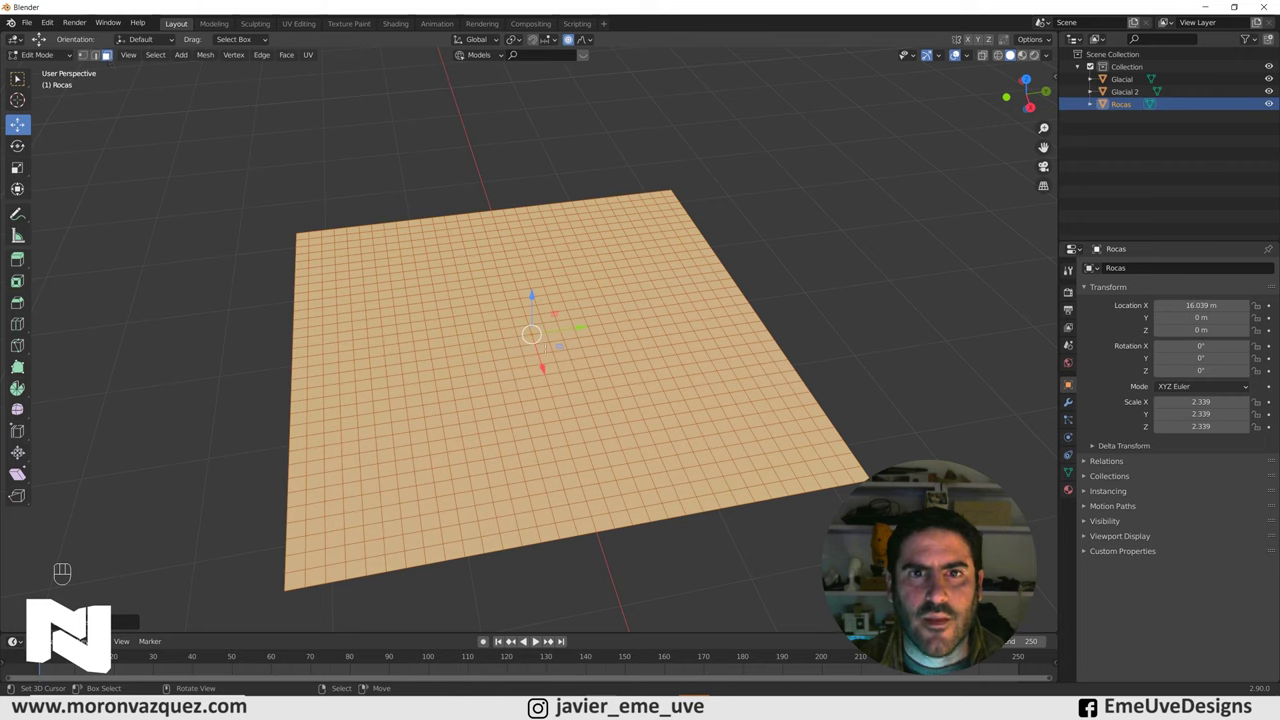
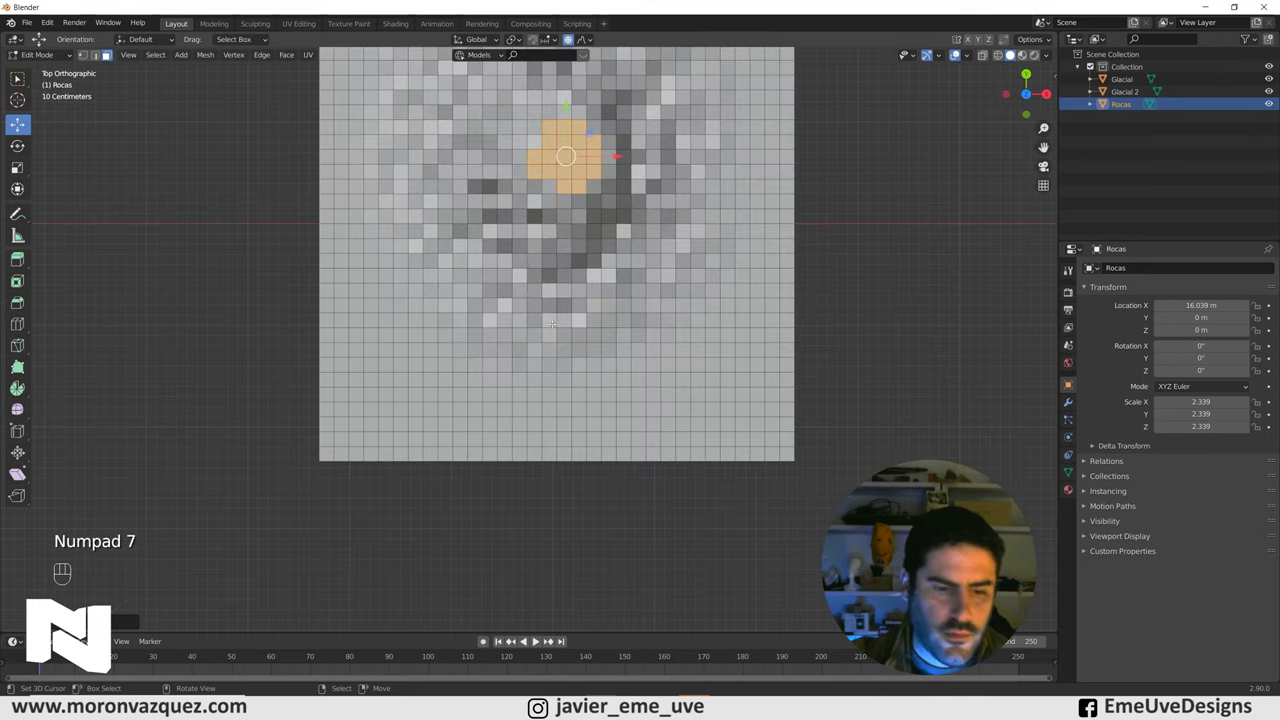
# Circle-select a second patch of faces on the Rocas grid for the rocky mound
pyautogui.press('c')
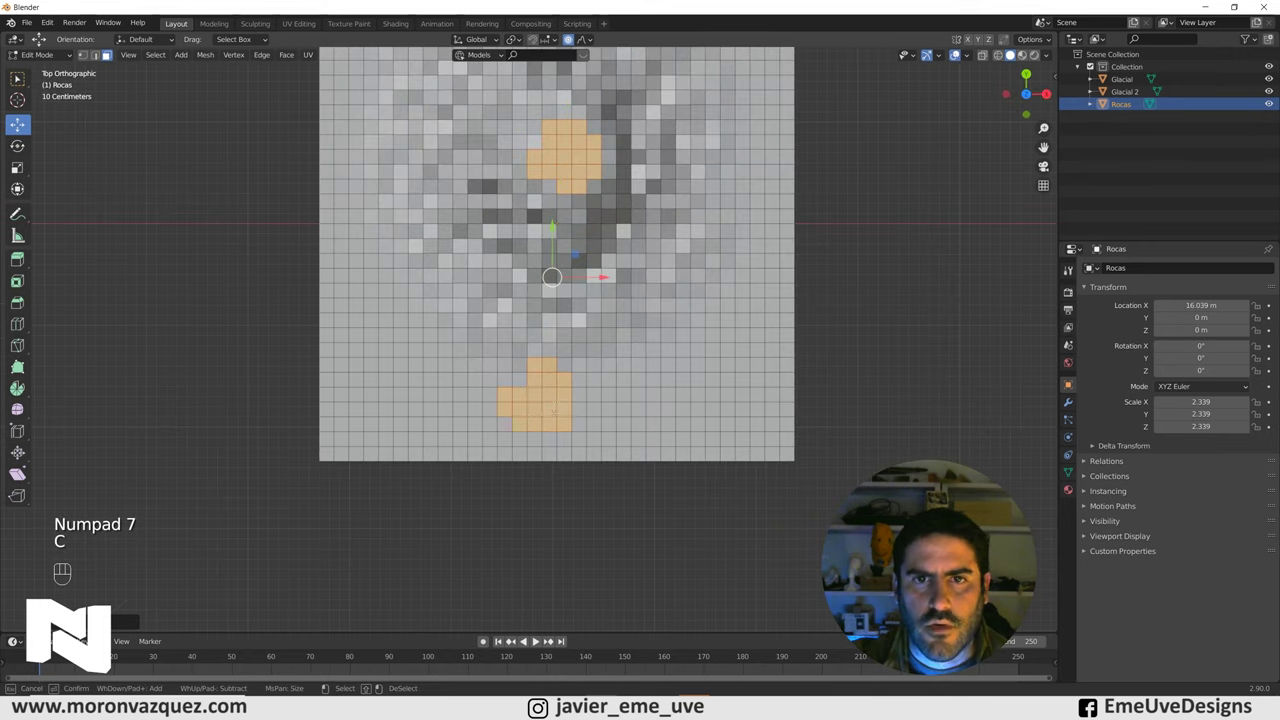
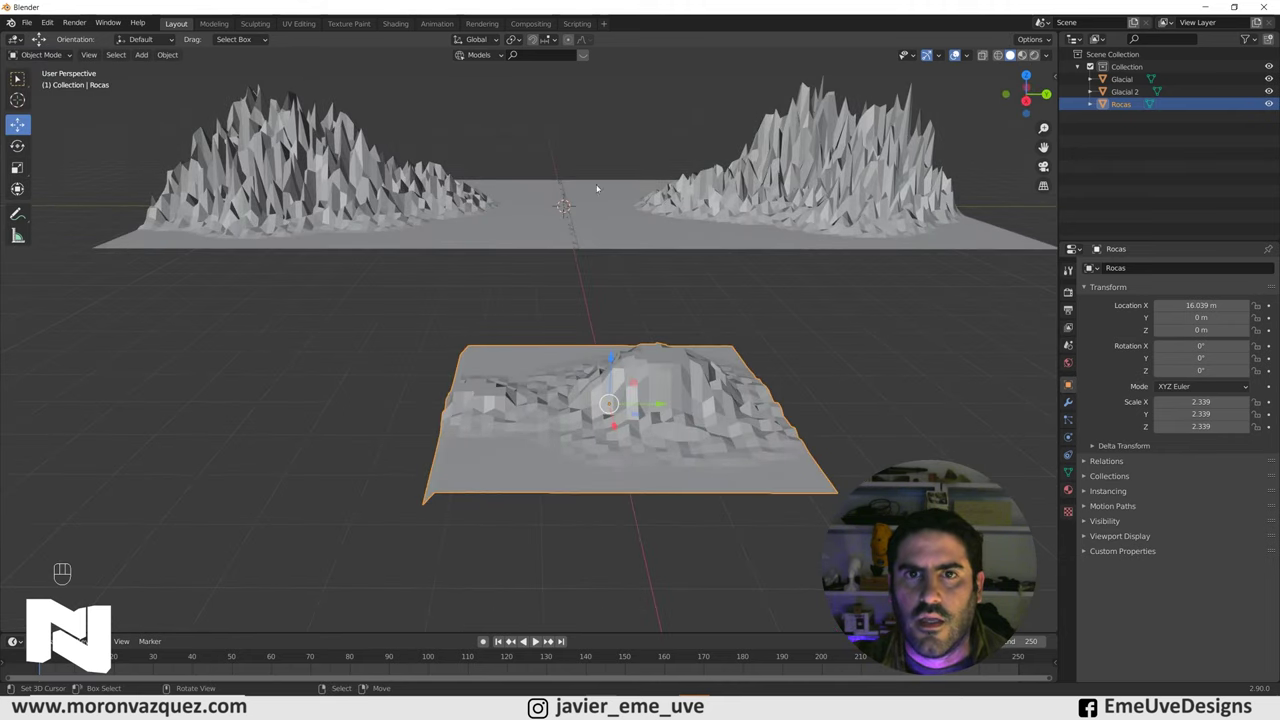
# Orbit, zoom out and pan to frame Rocas together with both glacier terrains
pyautogui.moveTo(620, 383); pyautogui.dragTo(546, 365)
pyautogui.moveTo(532, 325); pyautogui.dragTo(544, 348)
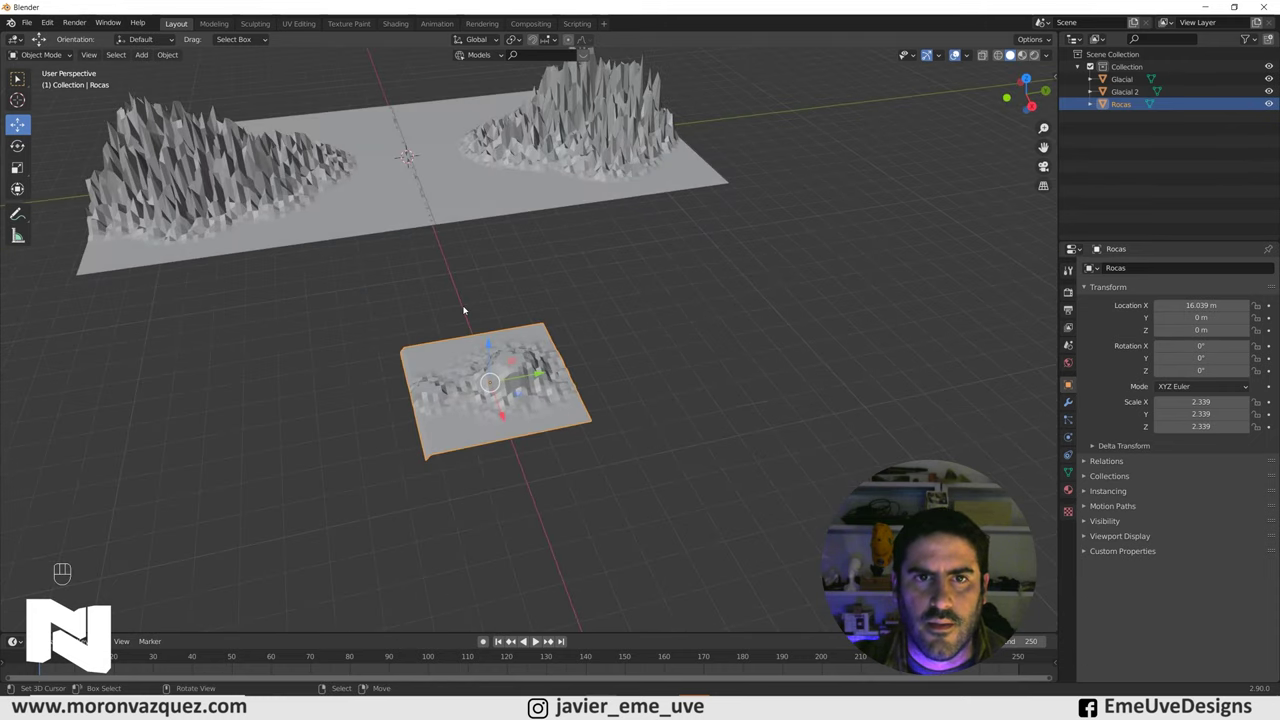
pyautogui.moveTo(481, 166); pyautogui.dragTo(639, 347)
# Add a cylinder at the origin between the glaciers and set its Vertices to 6
pyautogui.press('shift+a')
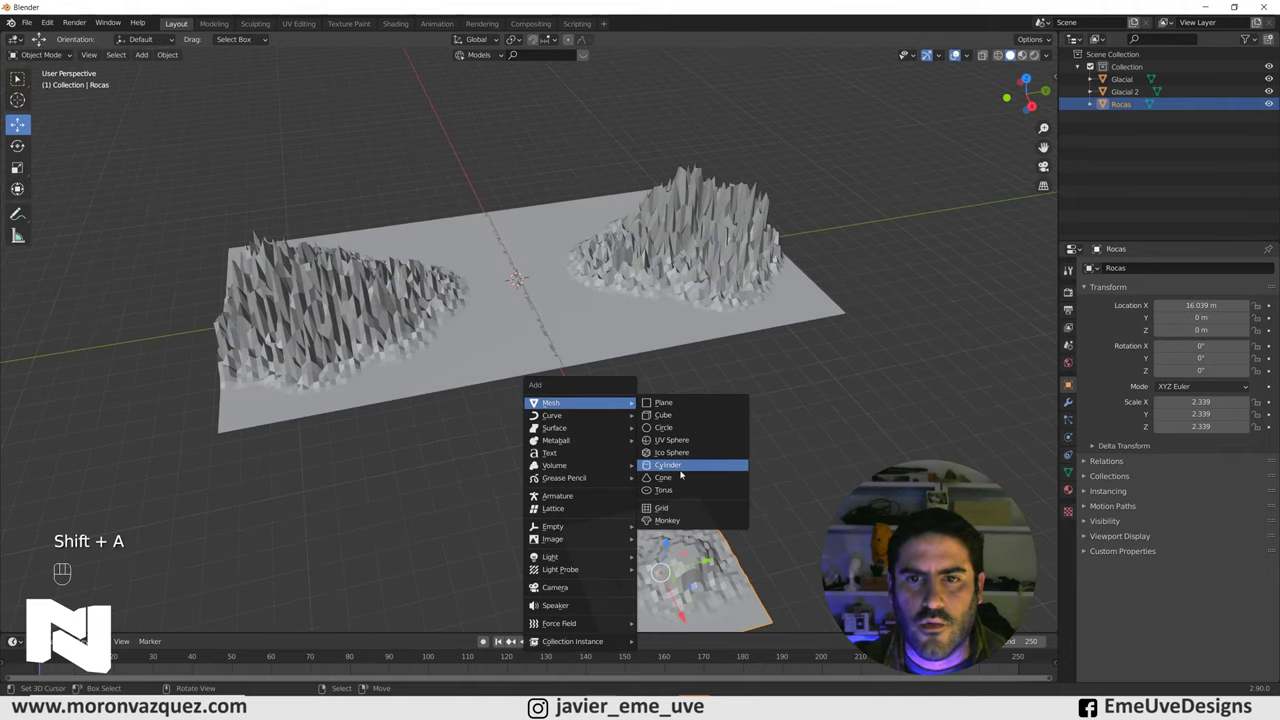
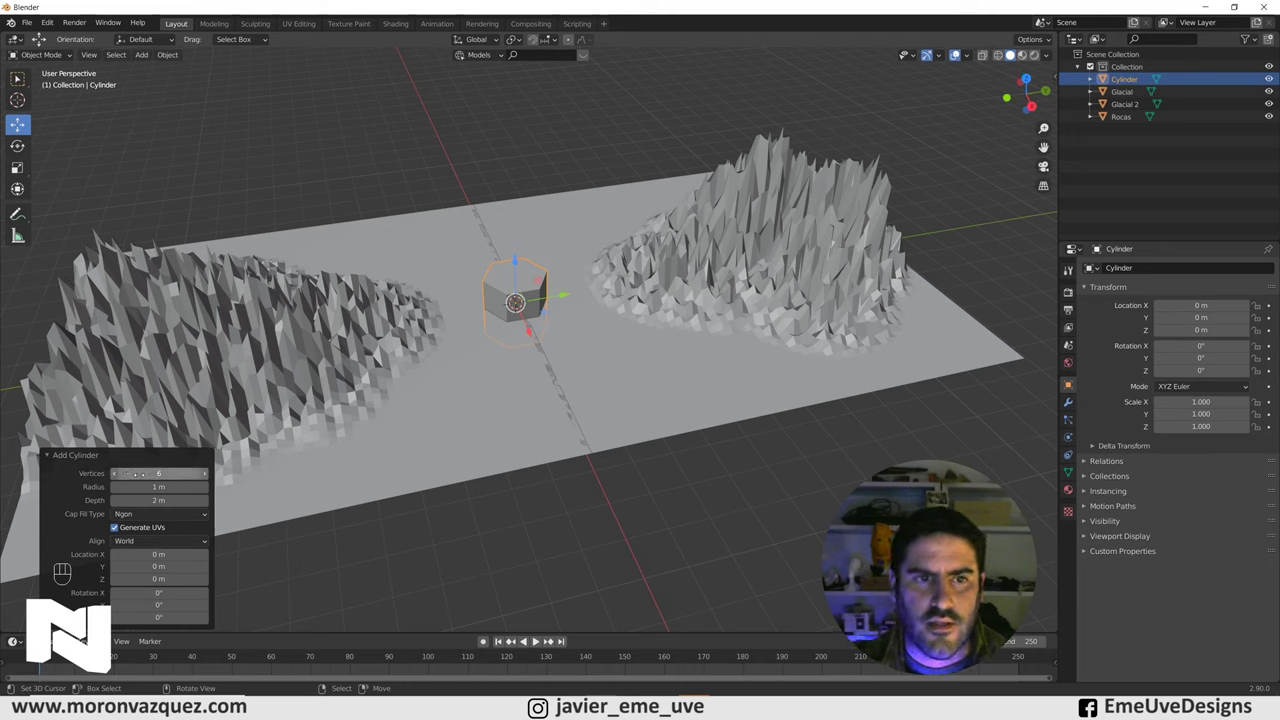
pyautogui.click(551, 281)
pyautogui.click(515, 288)
pyautogui.press('Delete')
pyautogui.press('shift+a')
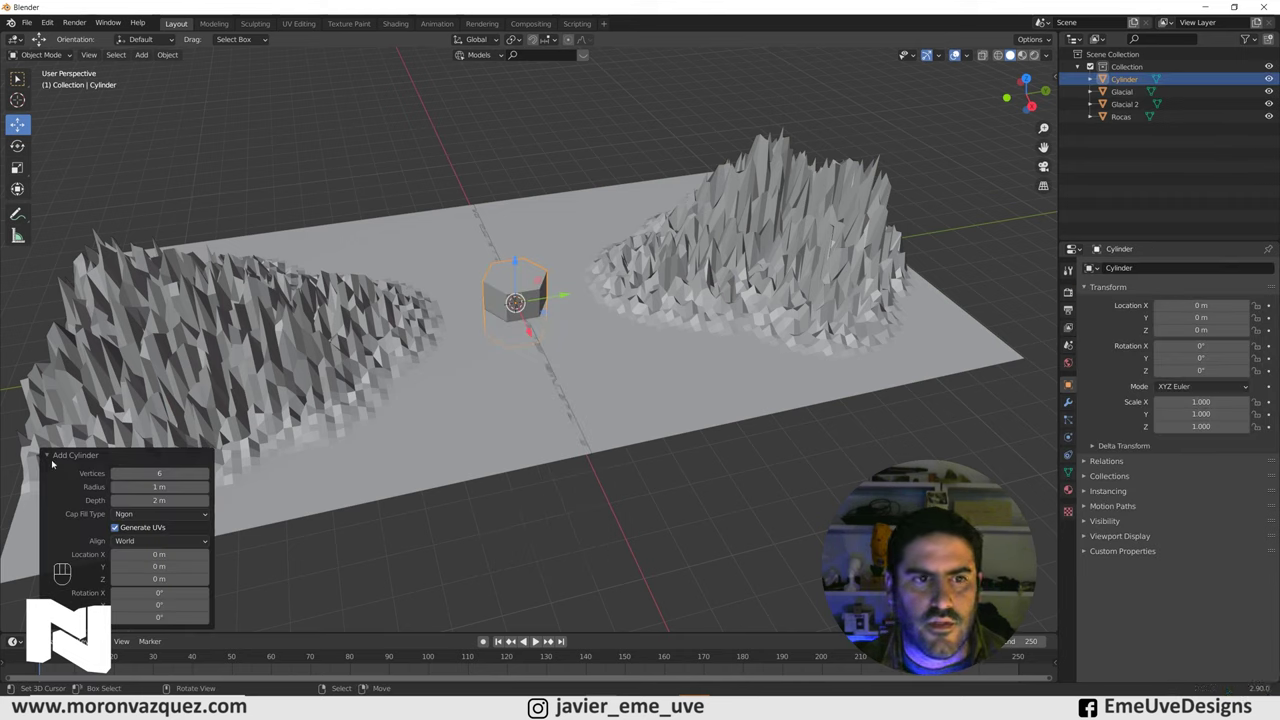
pyautogui.click(46, 455)
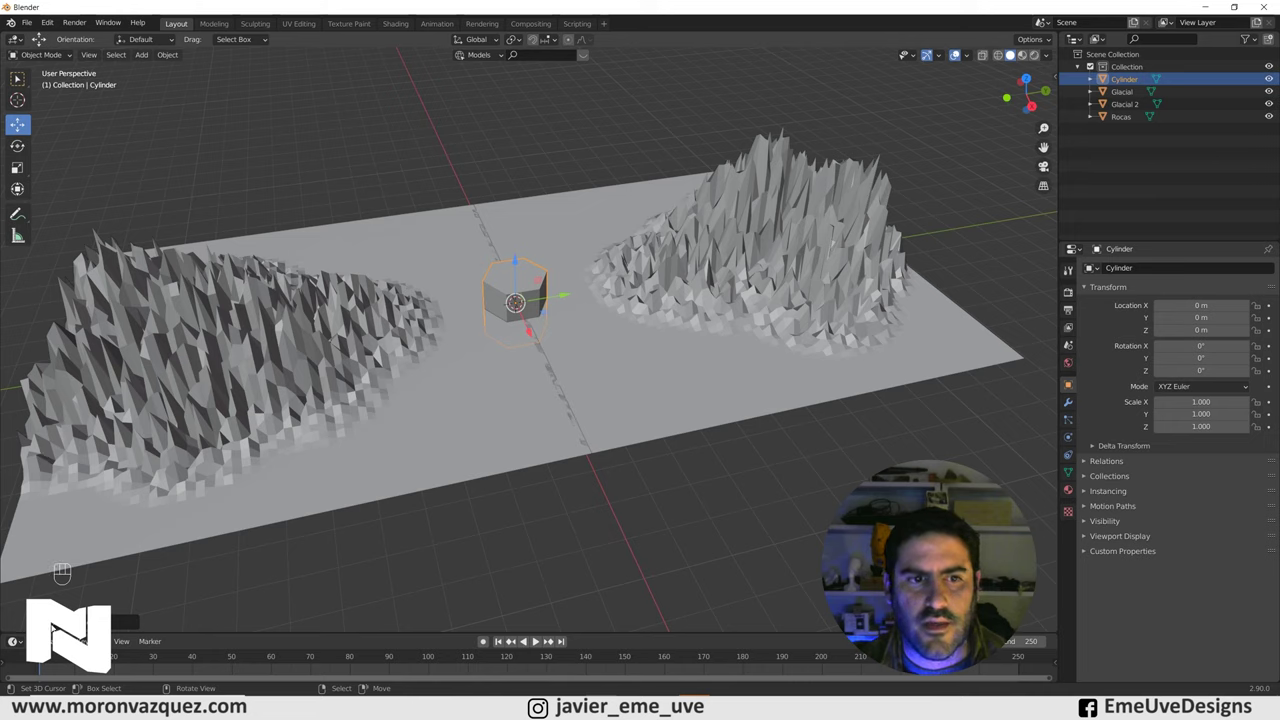
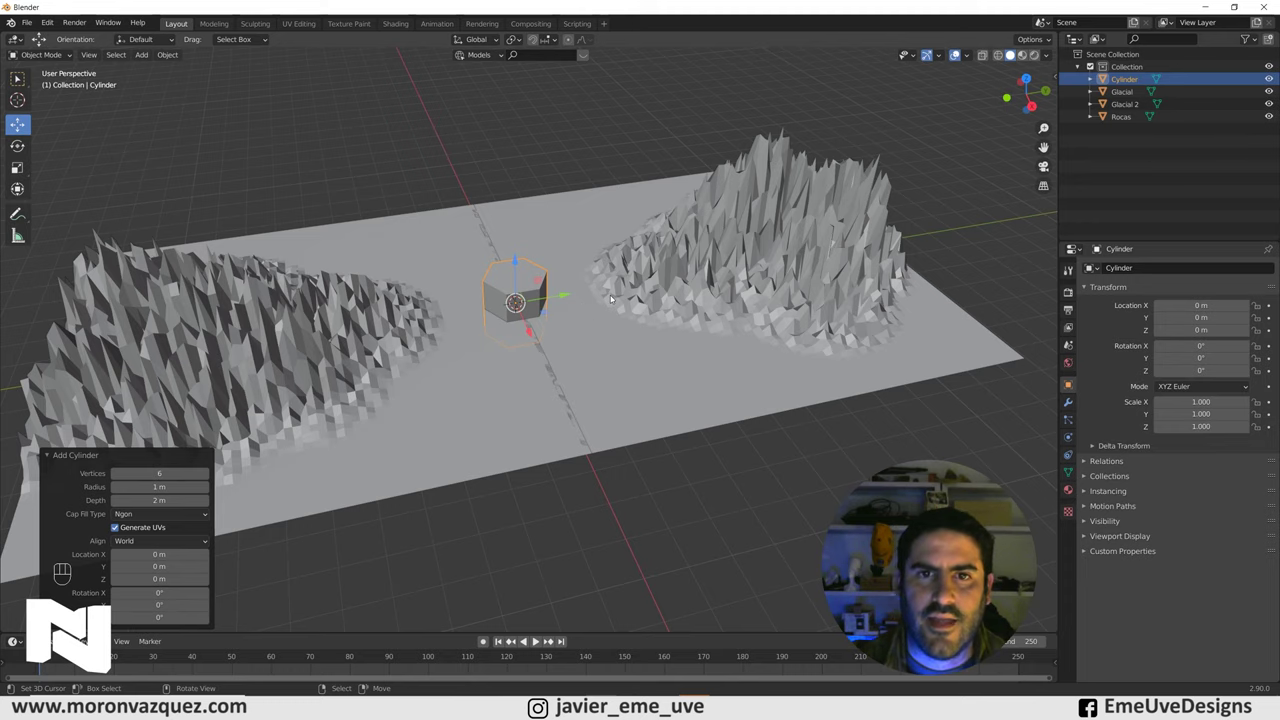
# Enter Local View on the six-sided cylinder and frame it alone in the viewport
pyautogui.press('KP_Divide')
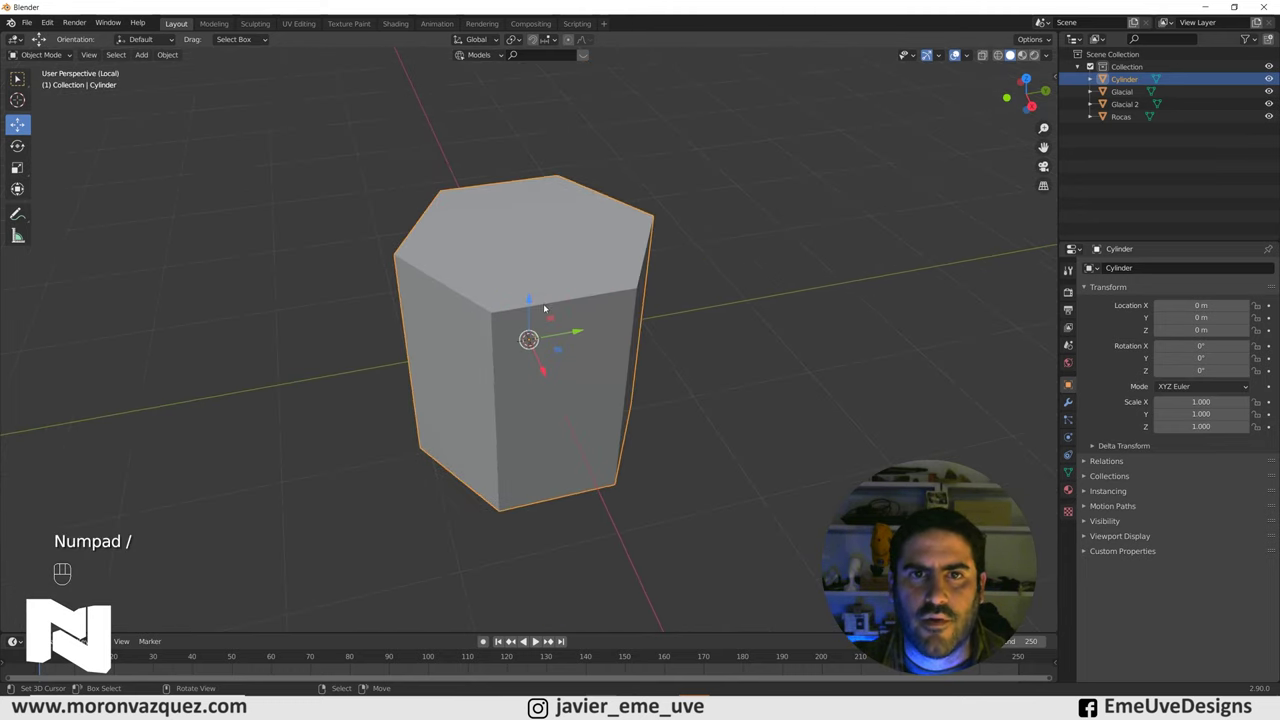
pyautogui.moveTo(546, 284); pyautogui.dragTo(542, 266)
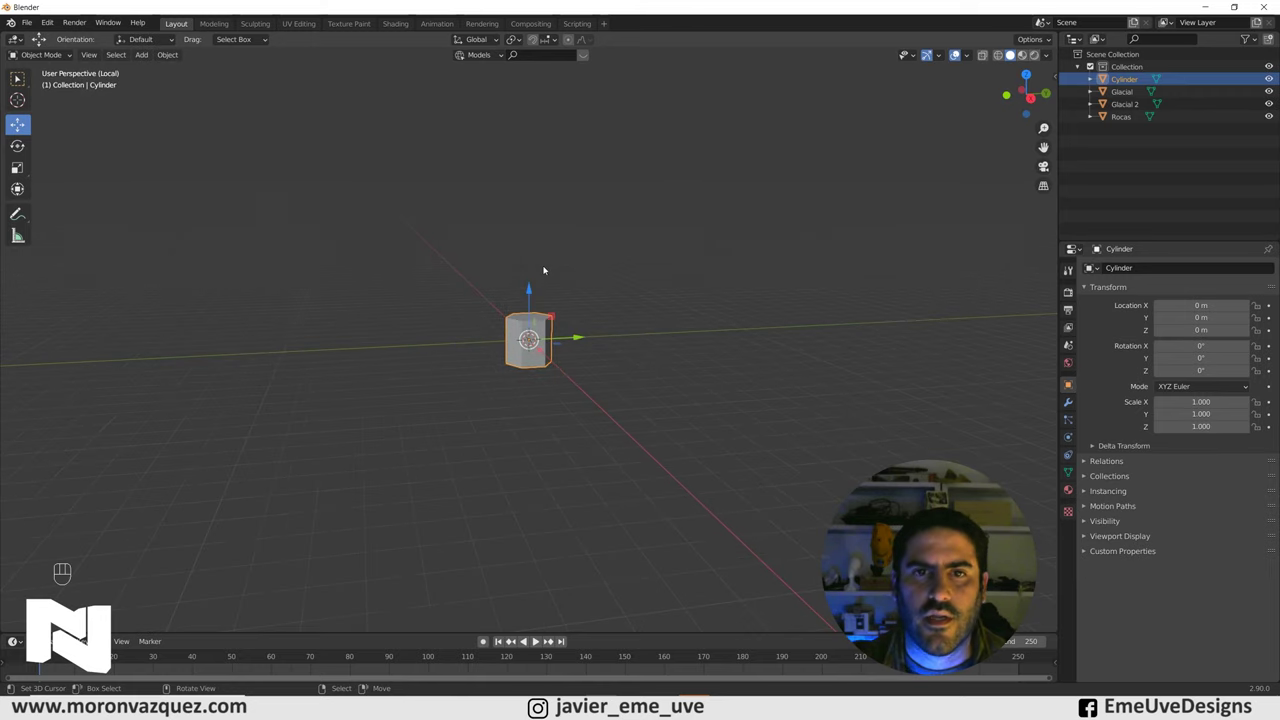
pyautogui.moveTo(564, 338); pyautogui.dragTo(566, 382)
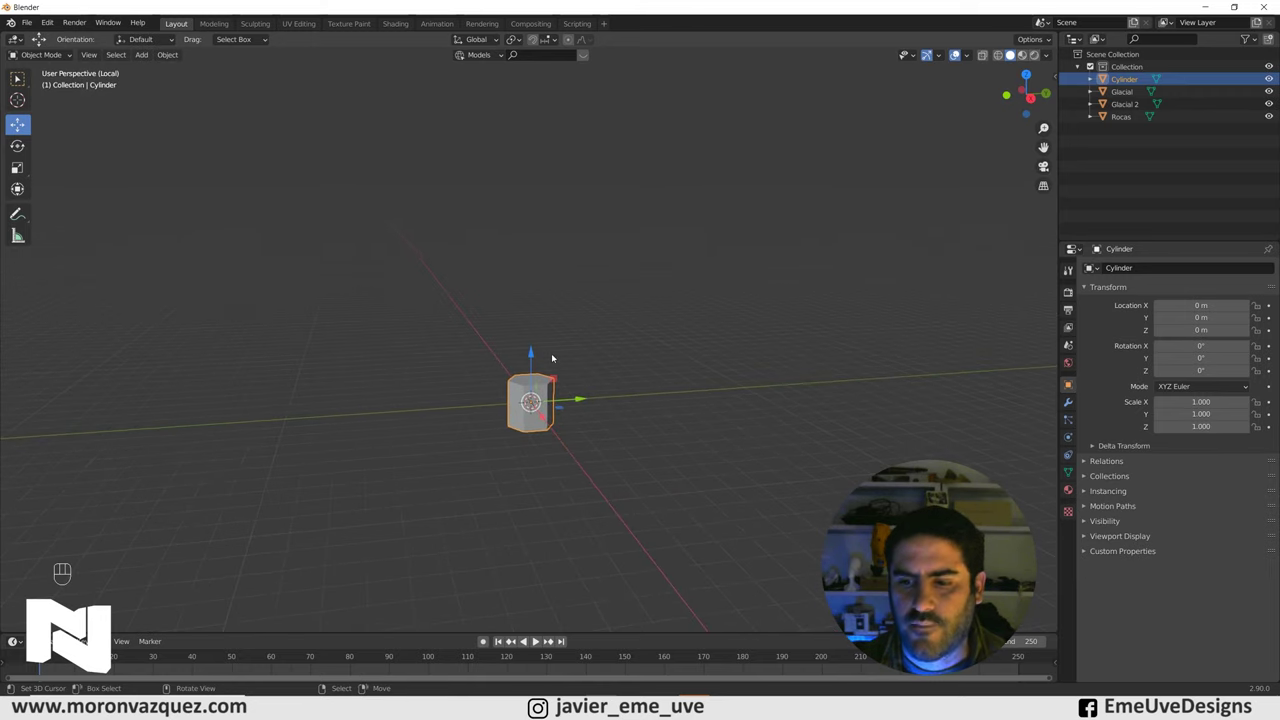
pyautogui.press('KP_Divide')
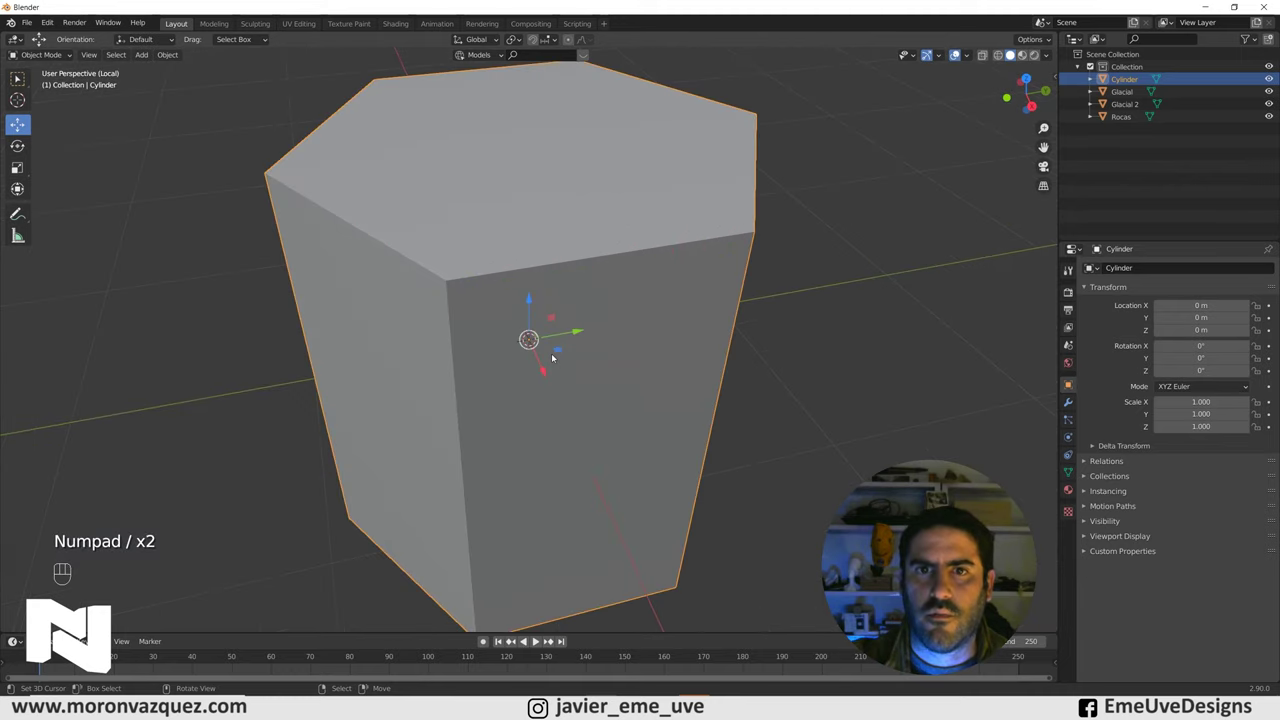
pyautogui.press('KP_Divide')
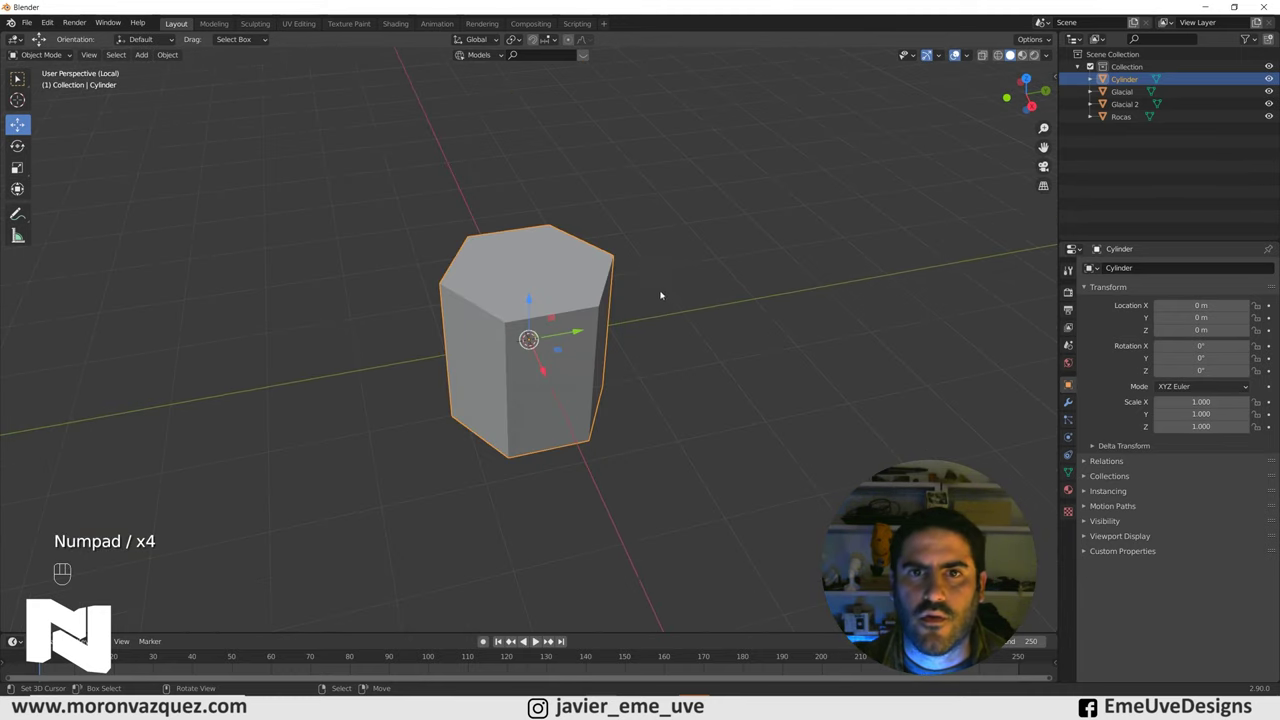
pyautogui.moveTo(571, 428); pyautogui.dragTo(570, 394)
pyautogui.moveTo(566, 399); pyautogui.dragTo(534, 506)
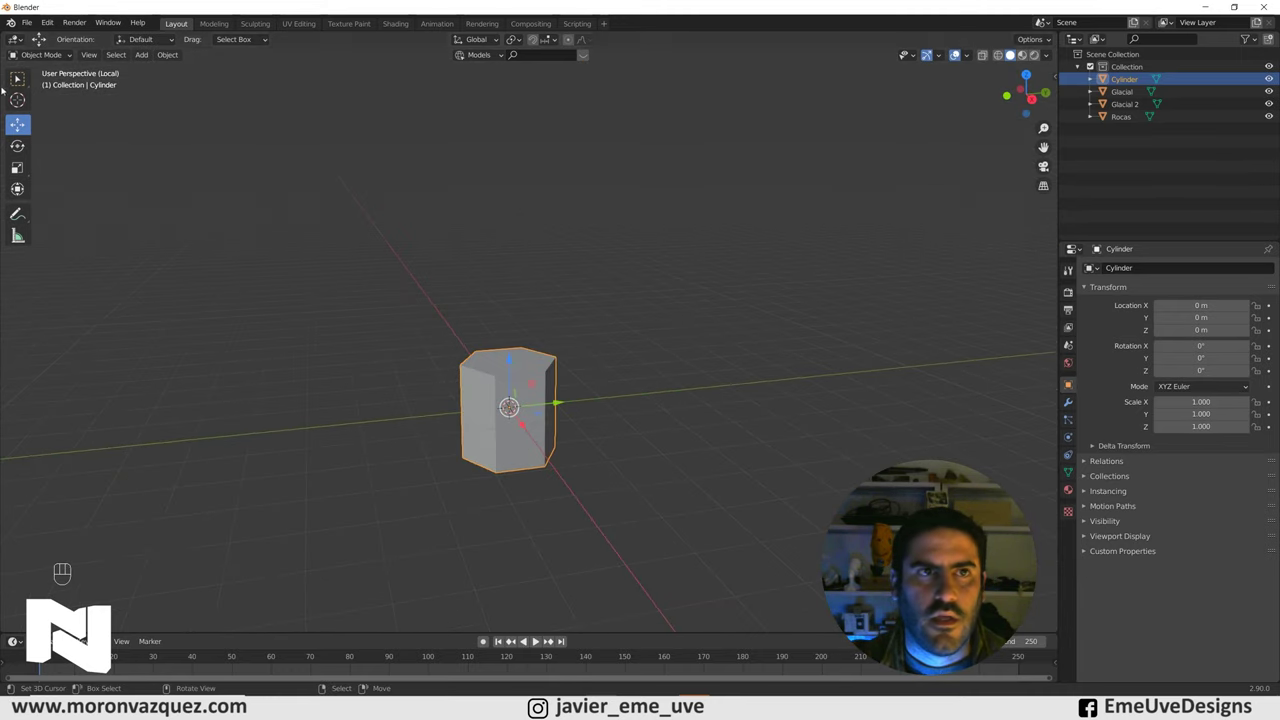
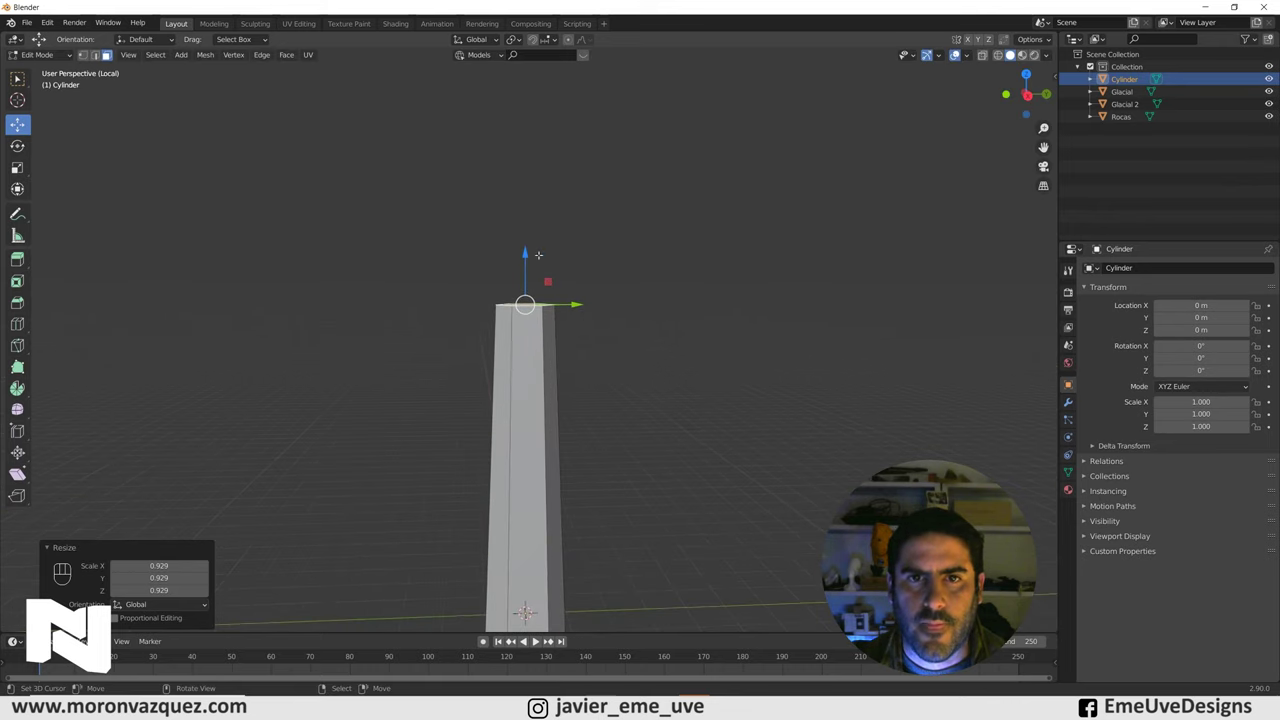
# Scale the top face in, raise it along Z into a tall column, and loop-cut near its top
pyautogui.press('s')
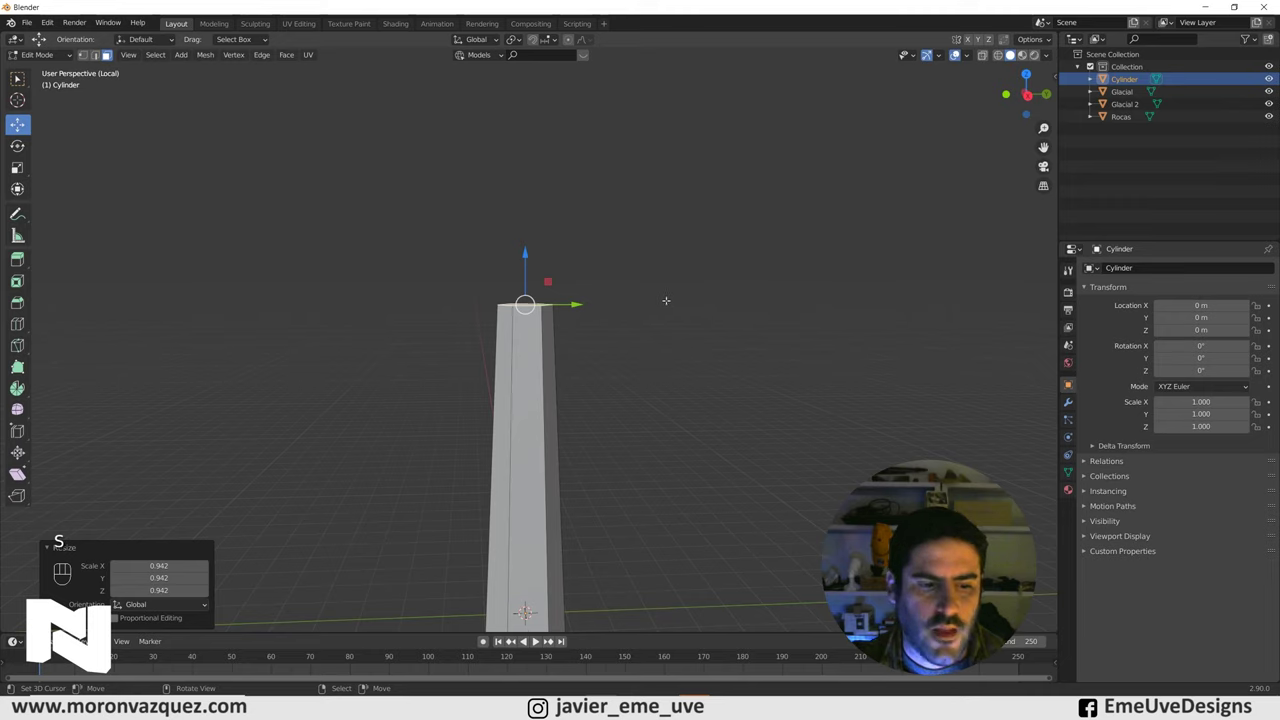
pyautogui.press('e')
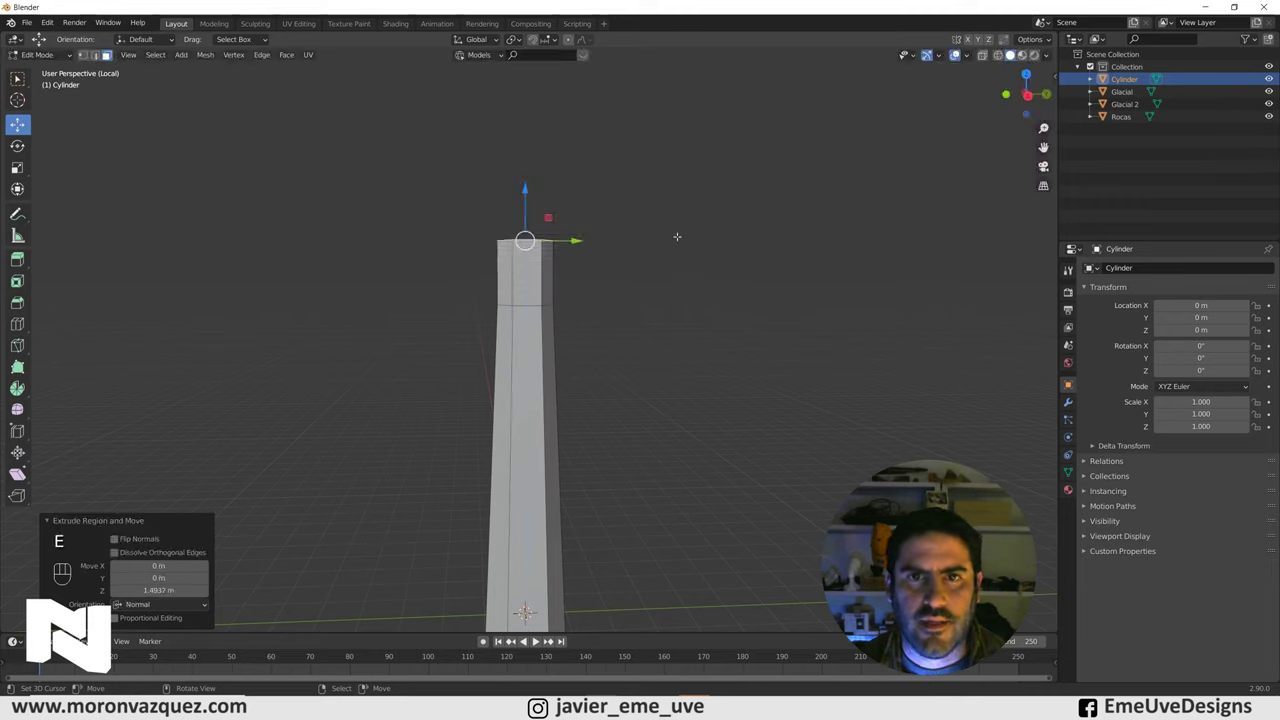
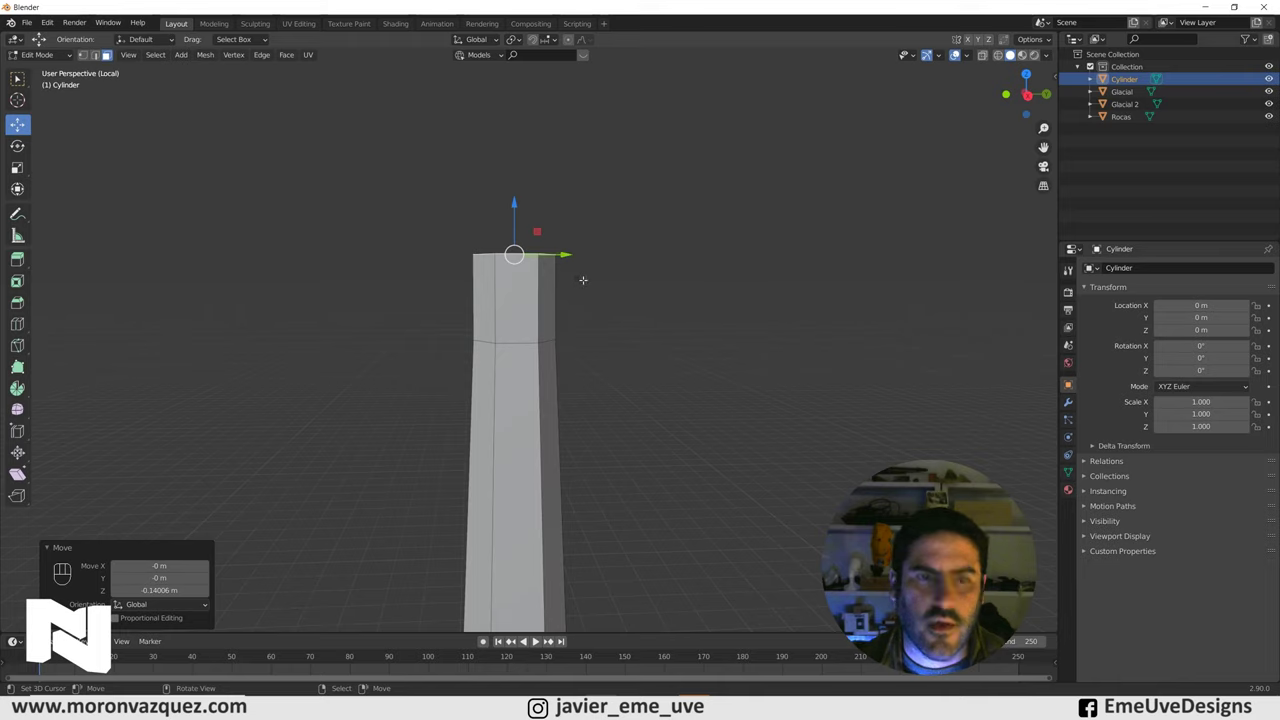
# Inset and extrude the tower's top face, scaling it outward into a projecting cornice ledge
pyautogui.press('e')
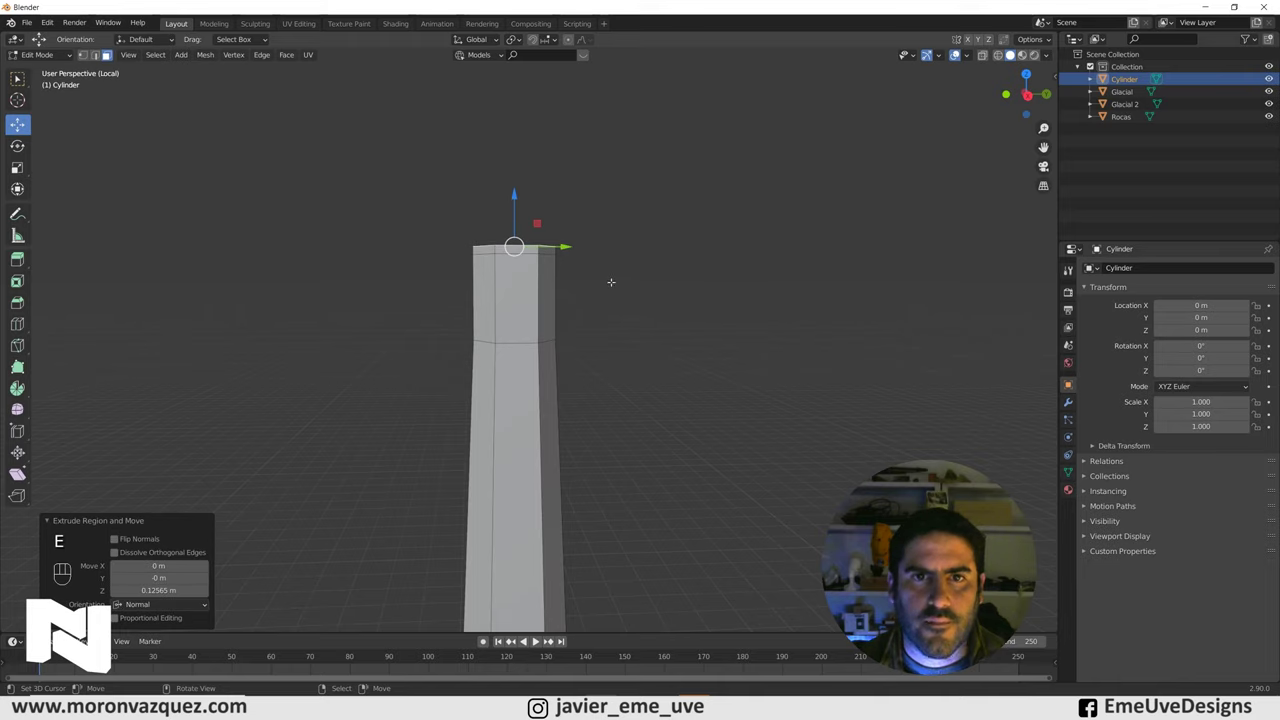
pyautogui.press('s')
pyautogui.press('e')
pyautogui.press('e')
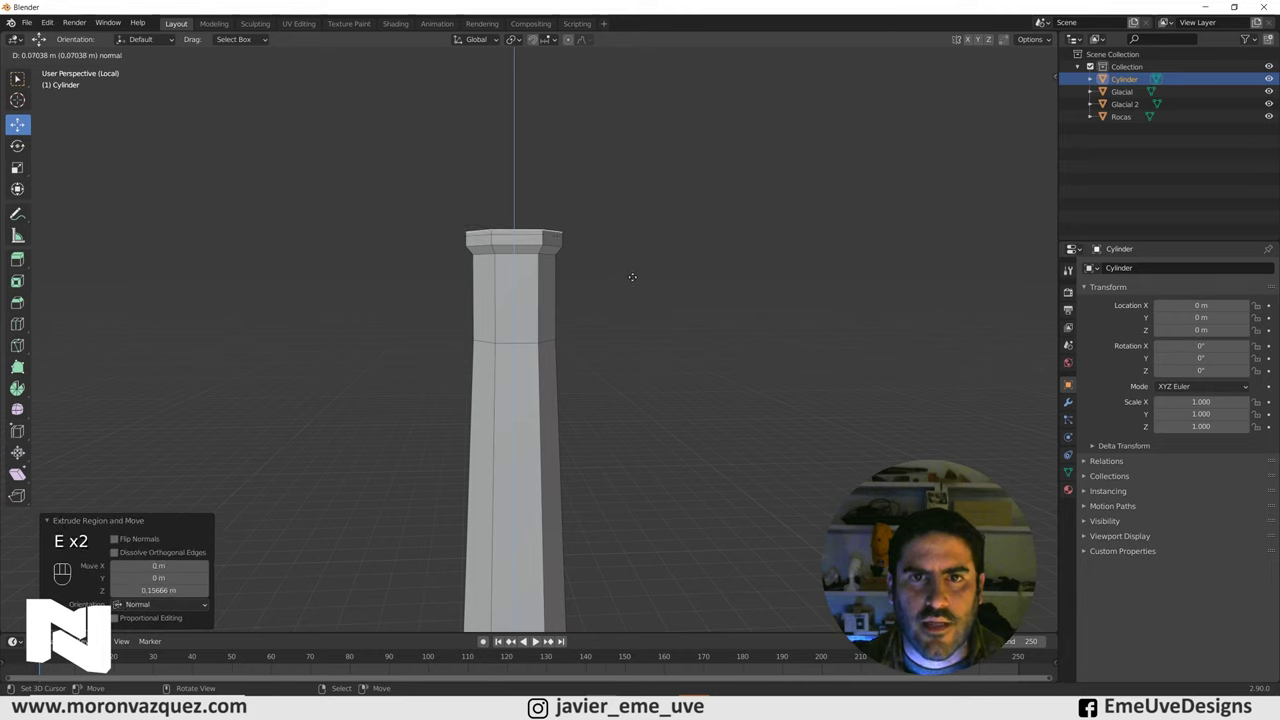
# Extrude the ledge upward twice and scale each ring inward to a pointed cap
pyautogui.press('s')
pyautogui.press('e')
pyautogui.press('s')
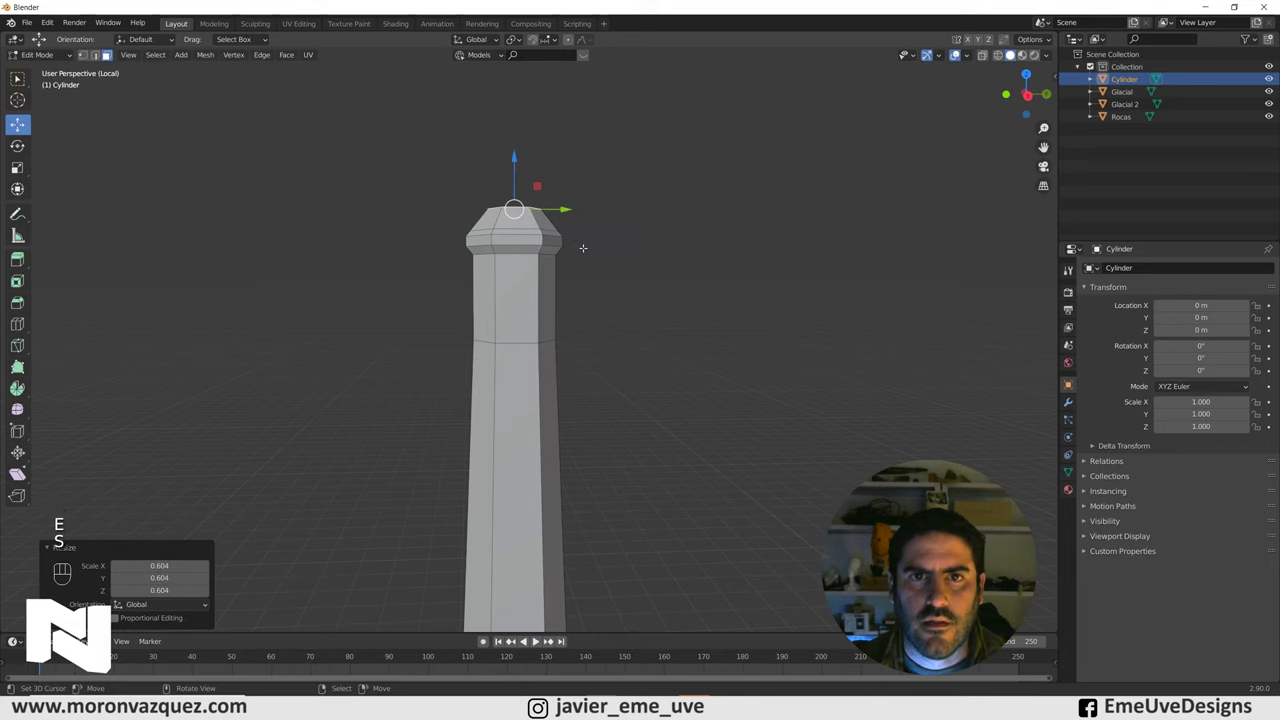
pyautogui.press('e')
pyautogui.press('s')
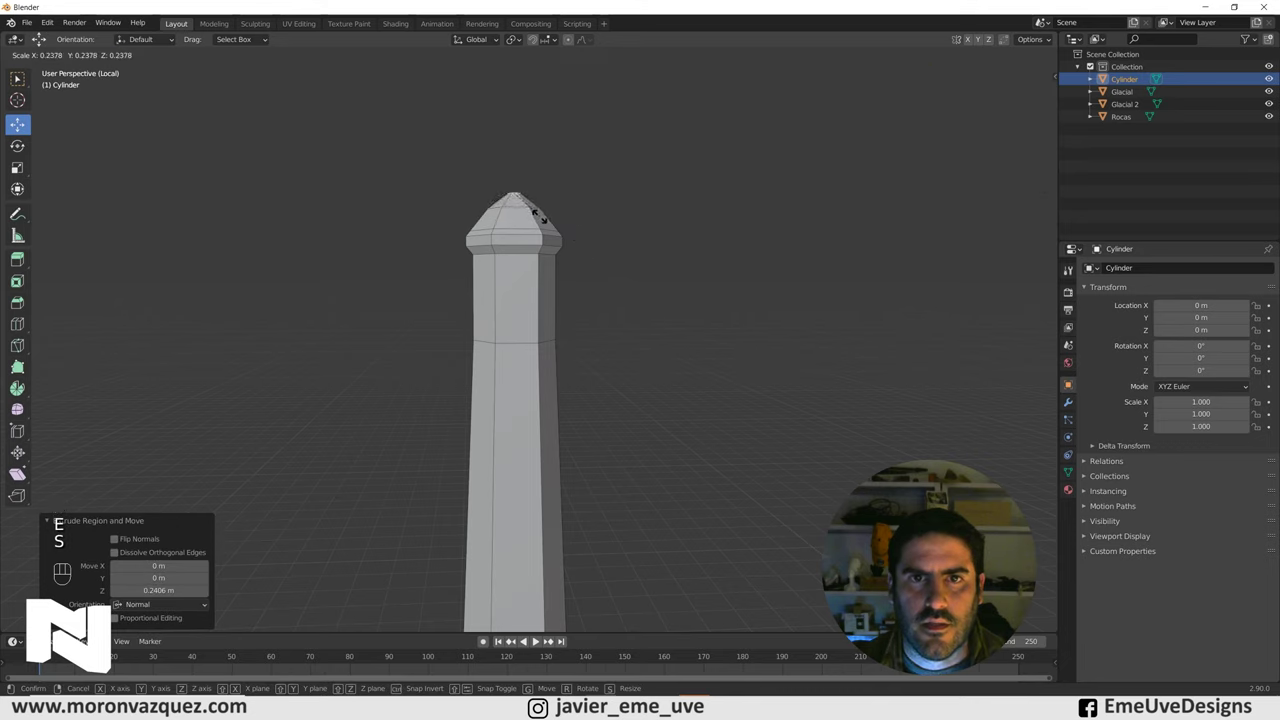
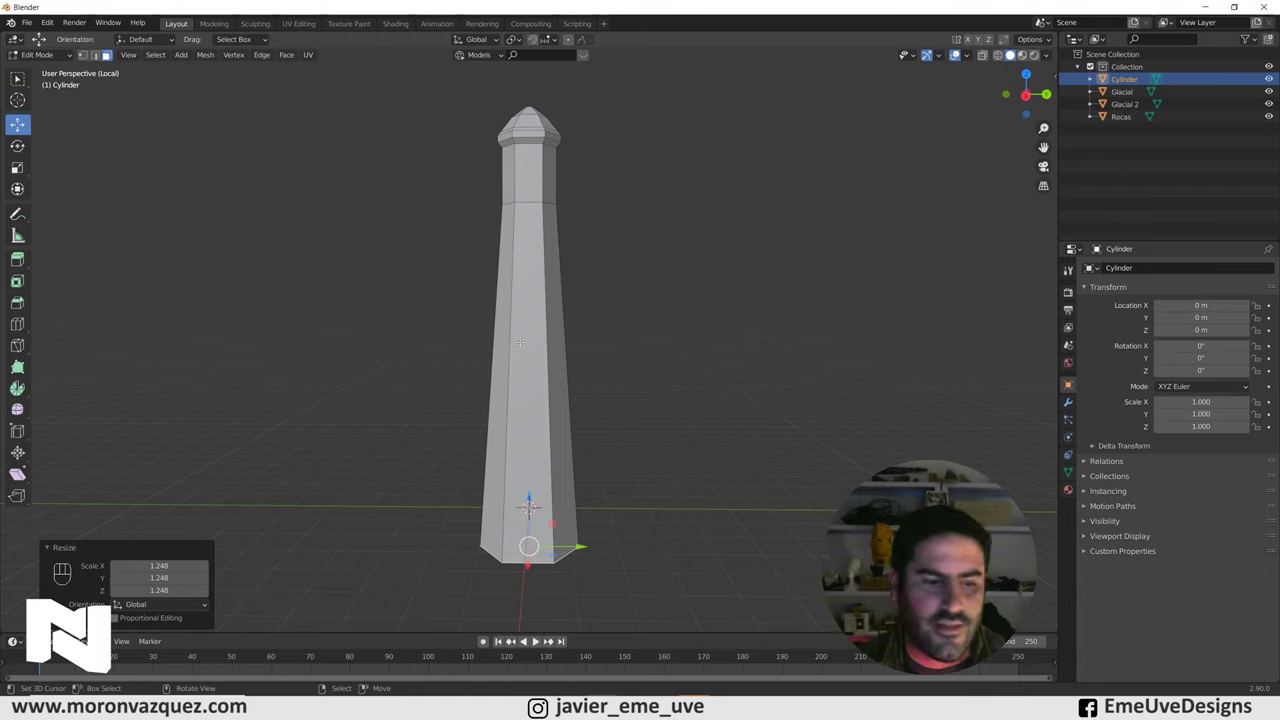
# Select the whole tower mesh and assign it a new white material named Blanco
pyautogui.press('a')
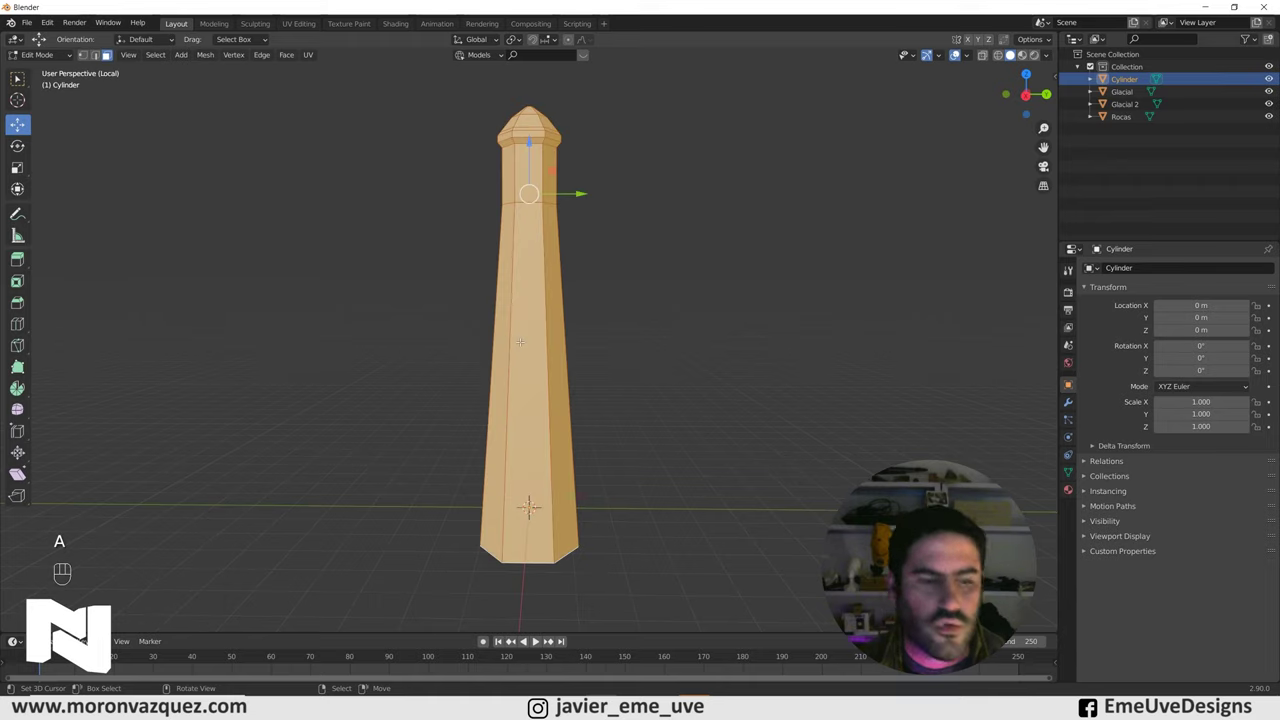
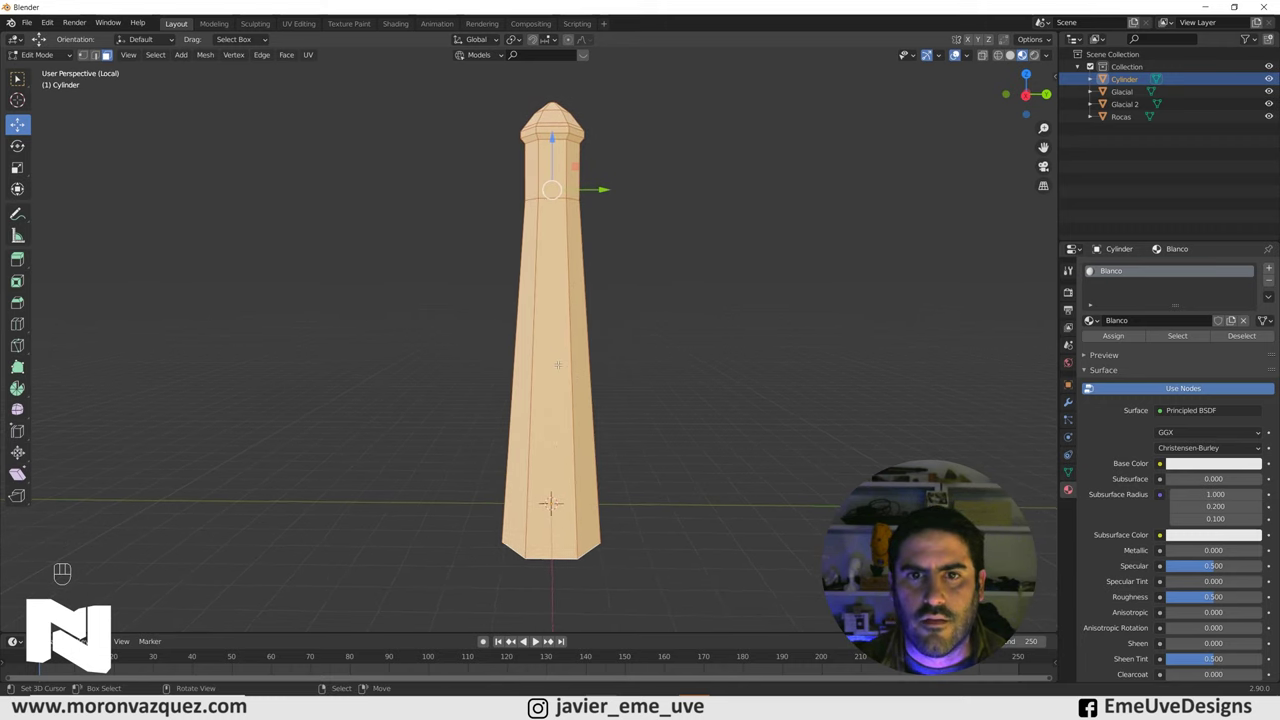
# Loop-cut the tower into bands and assign alternating bands and the cap a red Rojo material
pyautogui.press('ctrl+r')
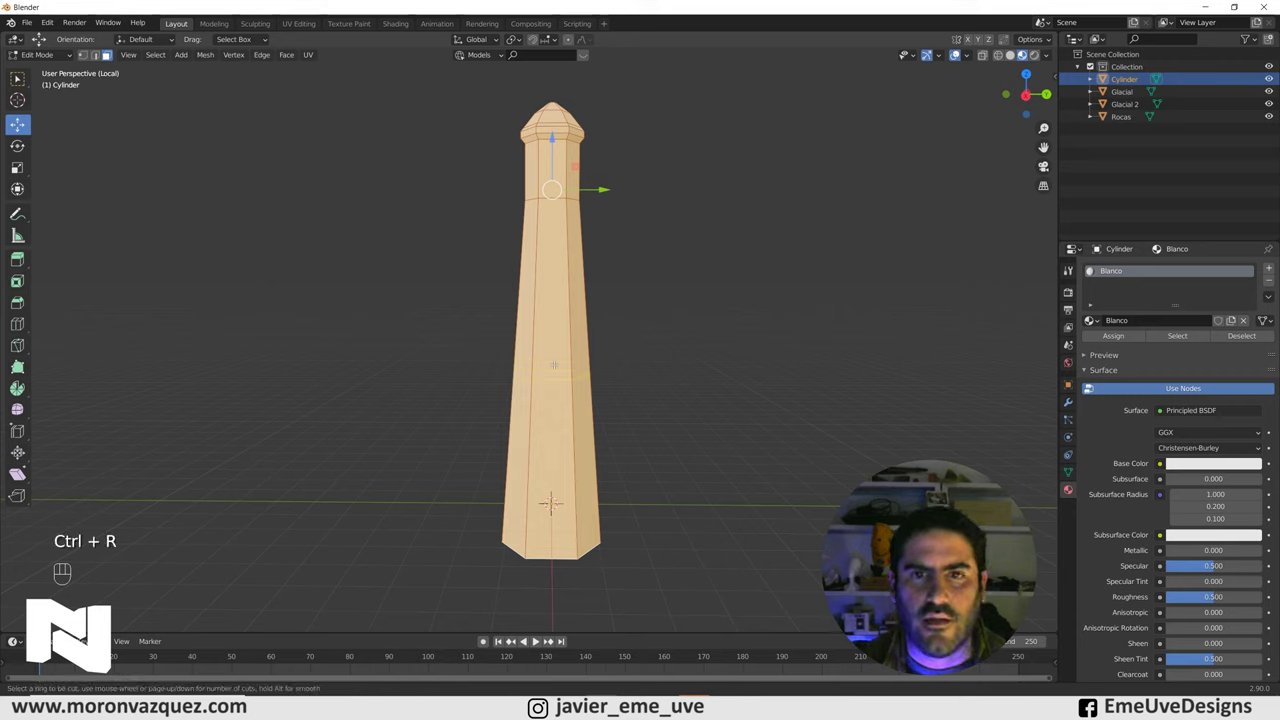
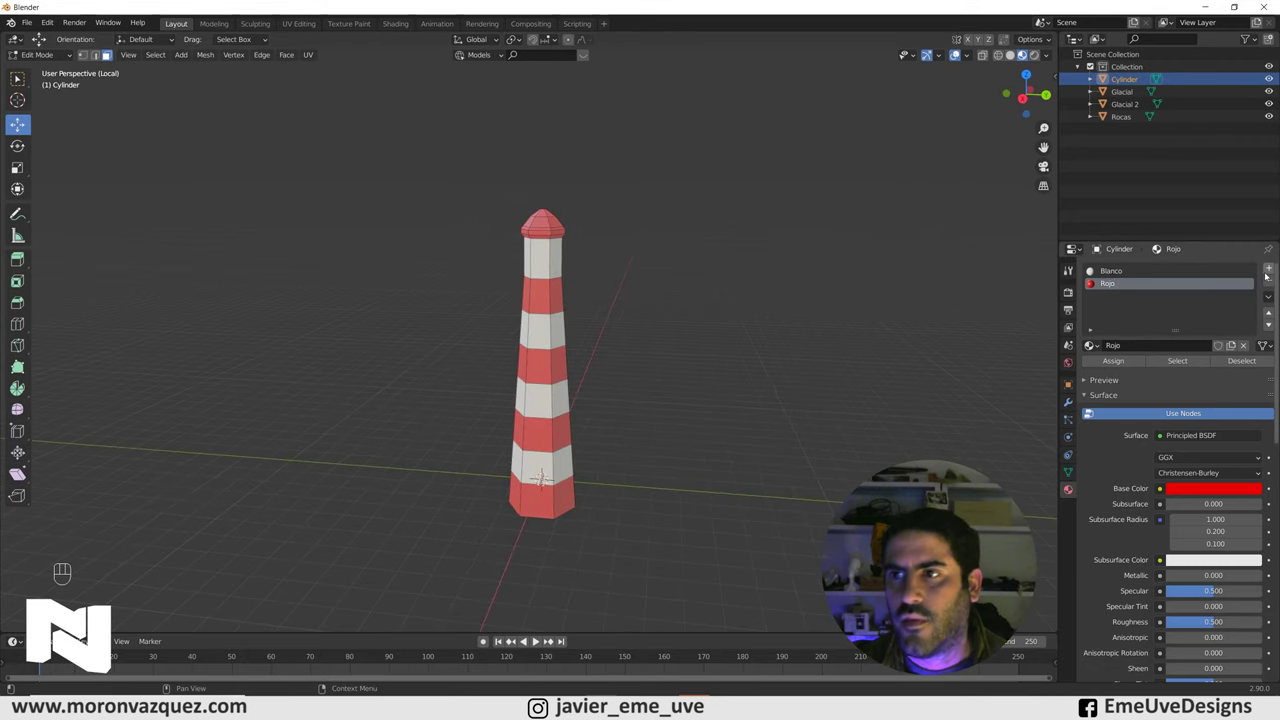
# Add Material.001 with a Glass BSDF surface and assign it to the lamp faces
pyautogui.click(1270, 272)
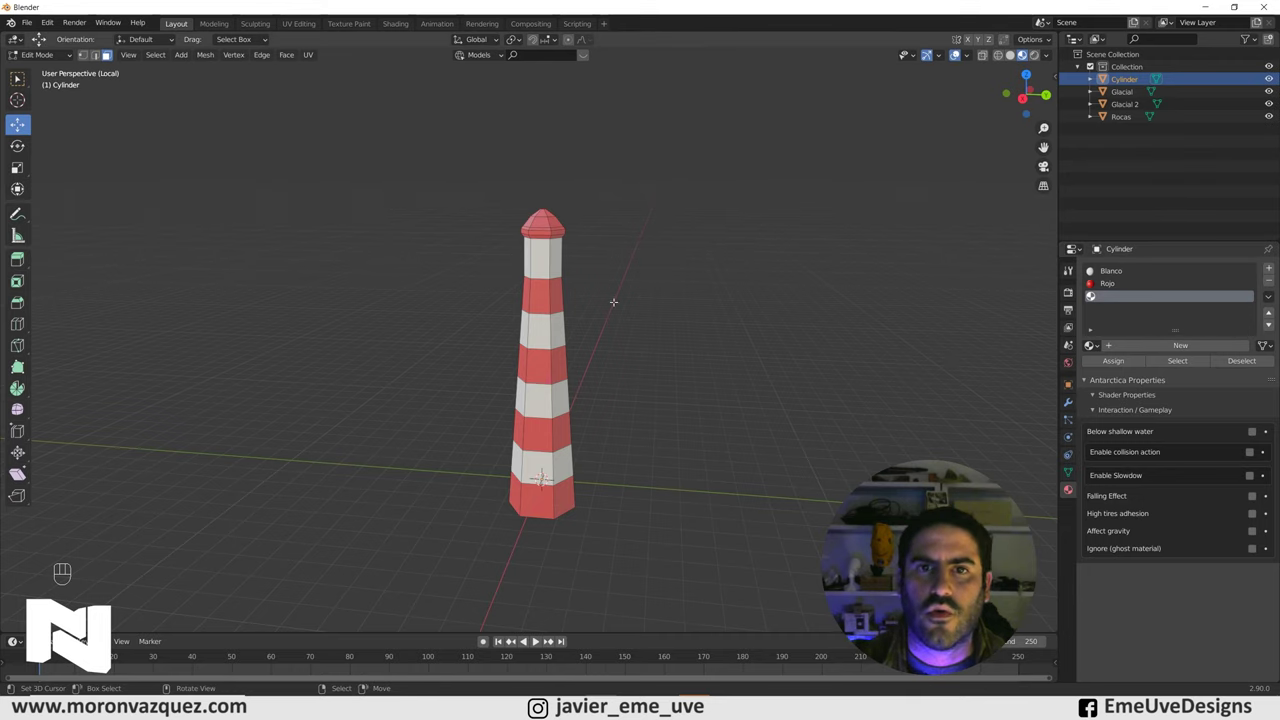
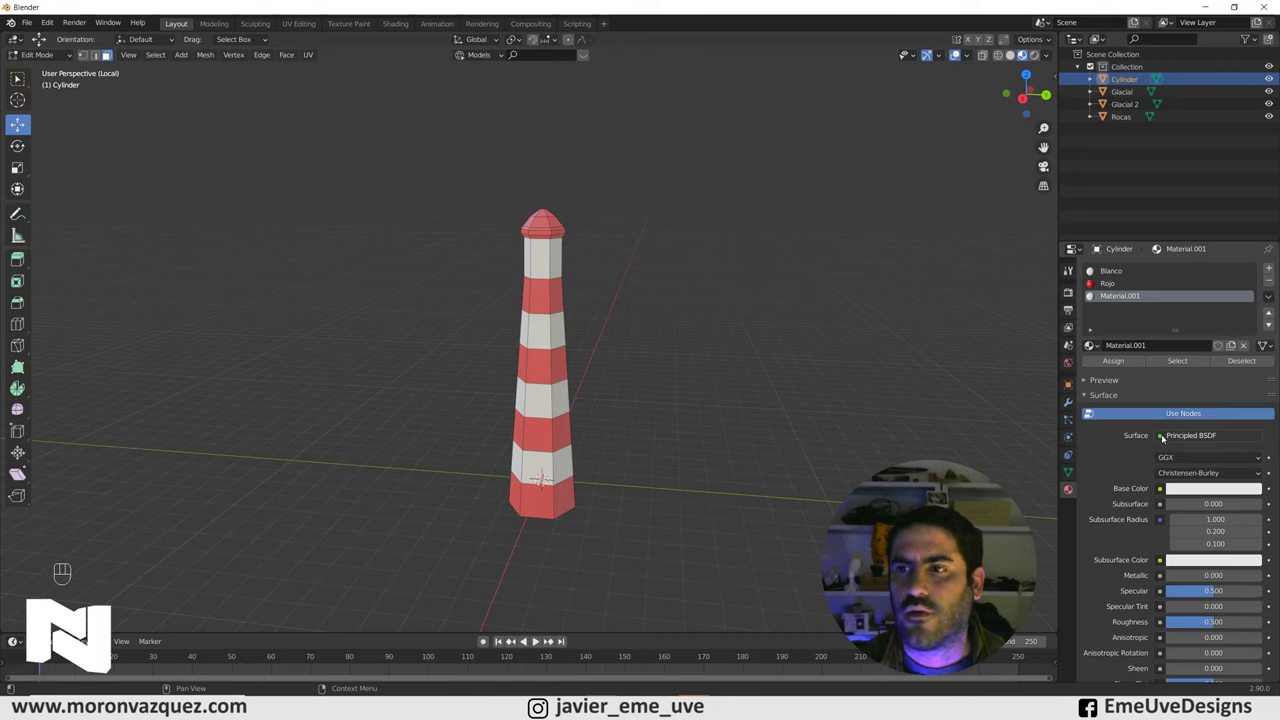
pyautogui.moveTo(1193, 440); pyautogui.dragTo(1110, 211)
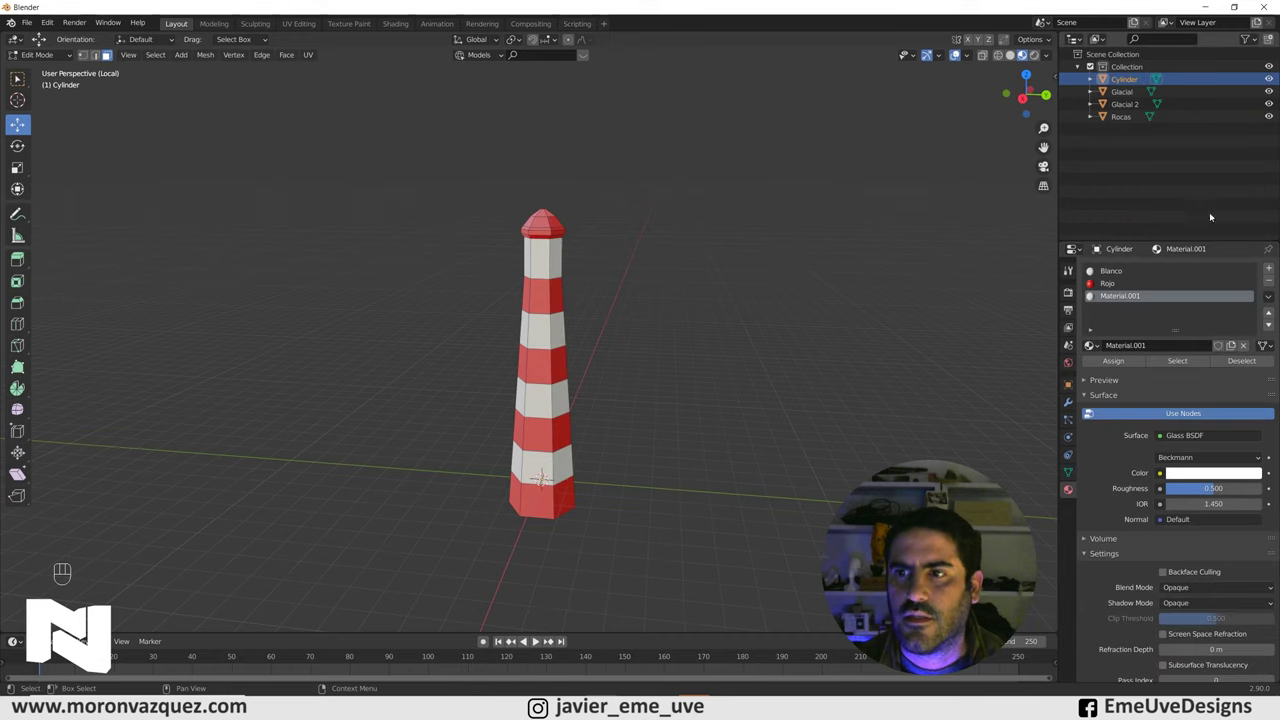
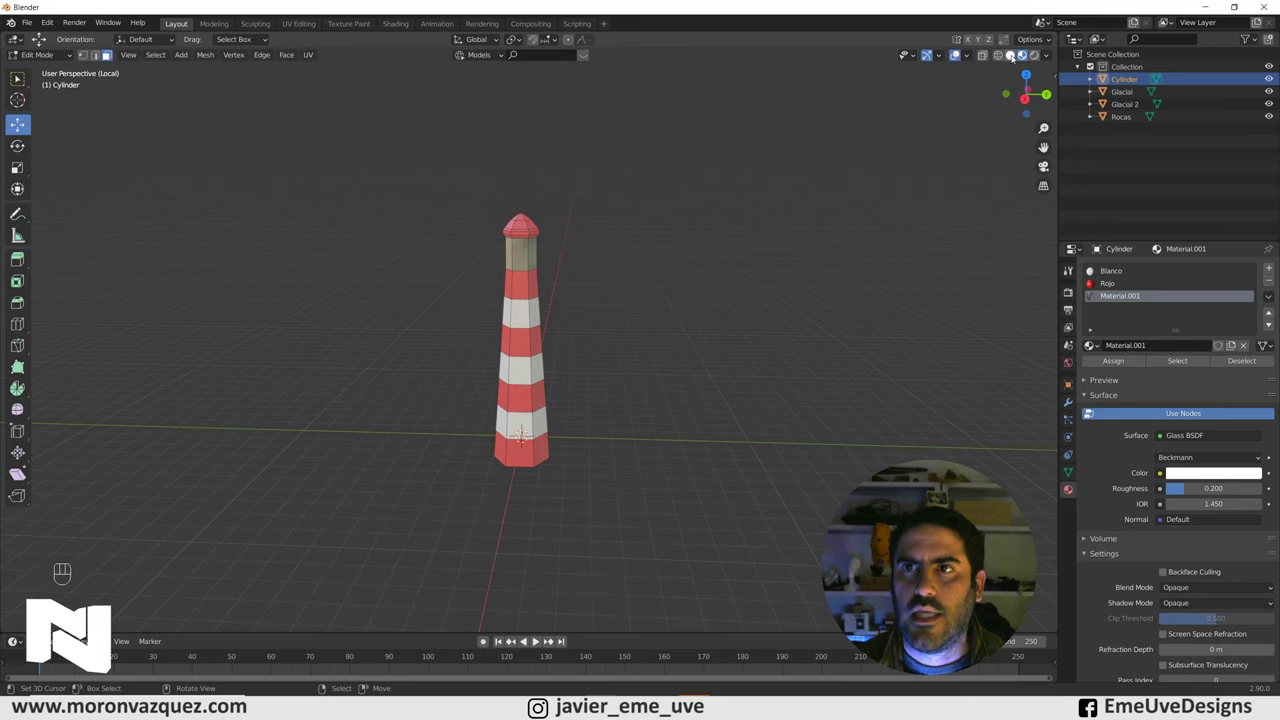
# Leave Local View and Edit Mode, then move and shrink the lighthouse over the Rocas island in front view
pyautogui.press('KP_Divide')
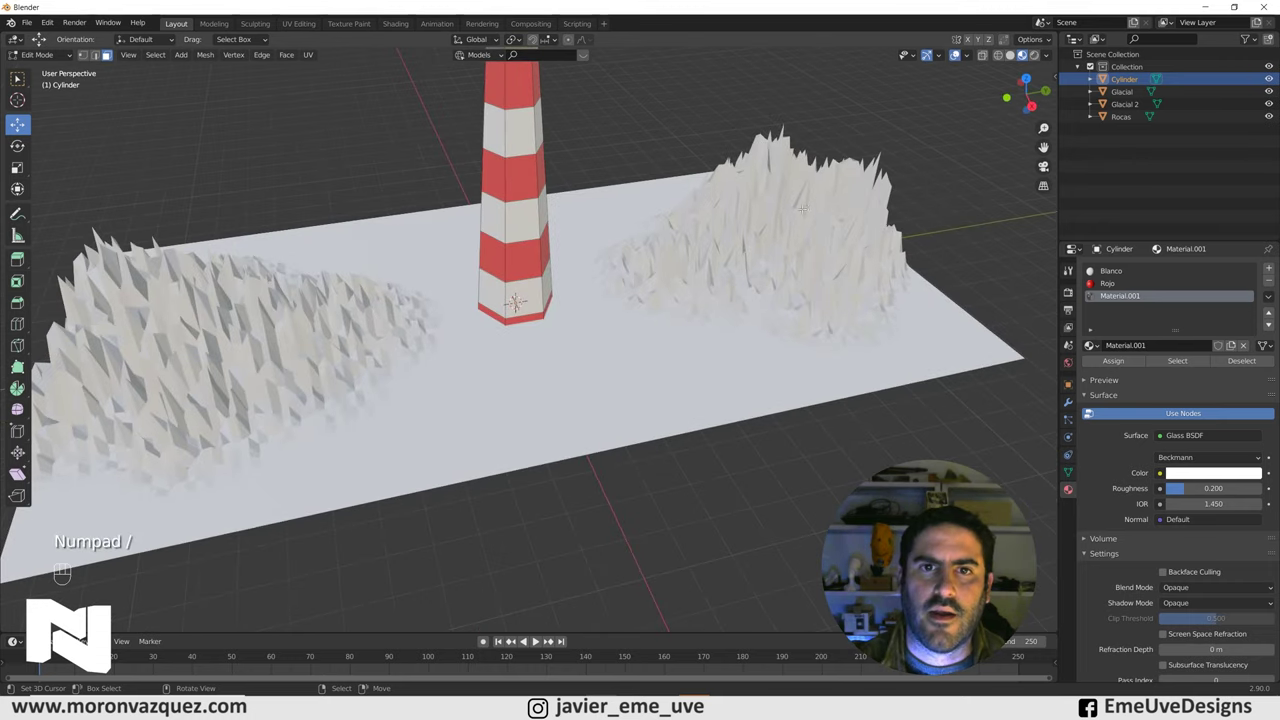
pyautogui.press('Tab')
pyautogui.moveTo(522, 242); pyautogui.dragTo(539, 237)
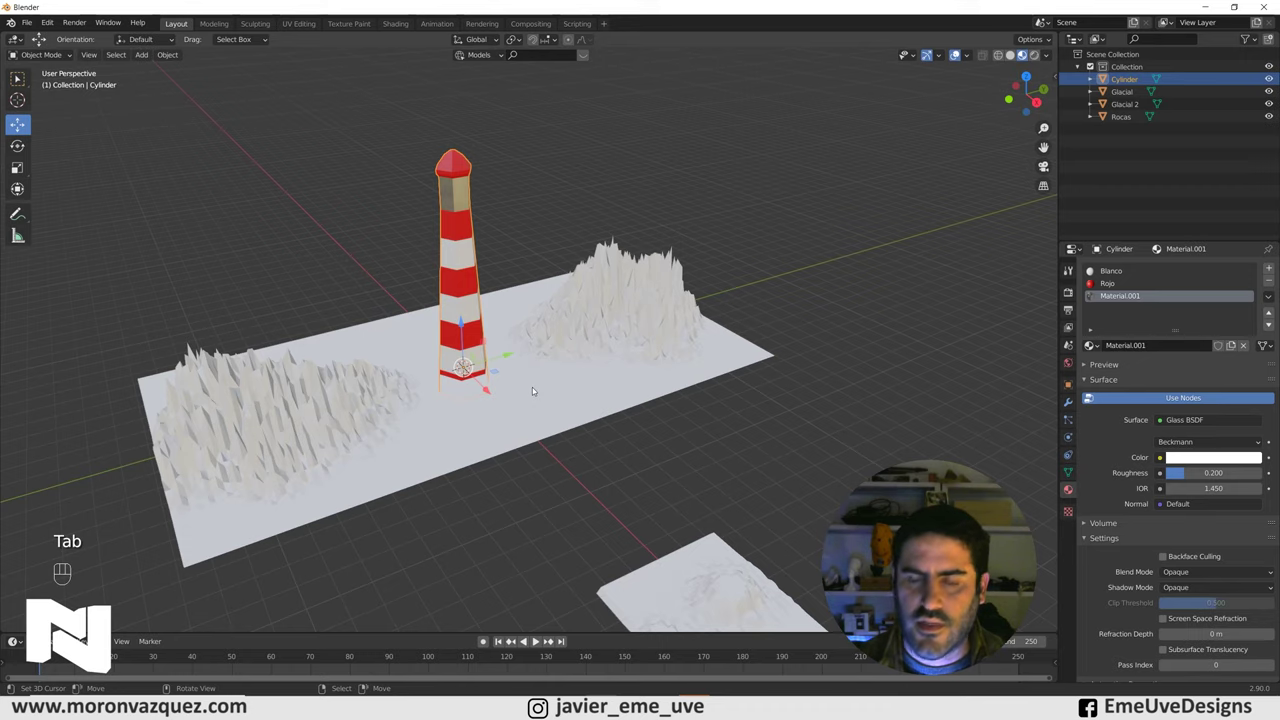
pyautogui.press('KP_1')
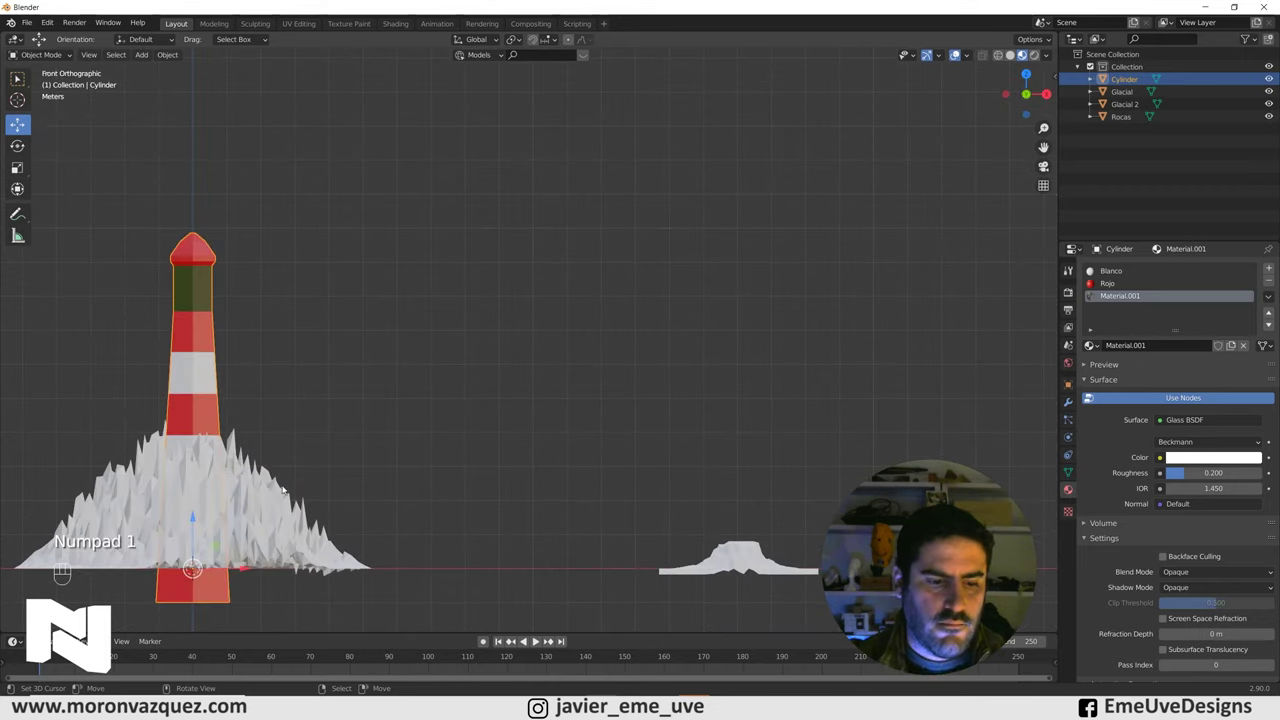
pyautogui.press('g')
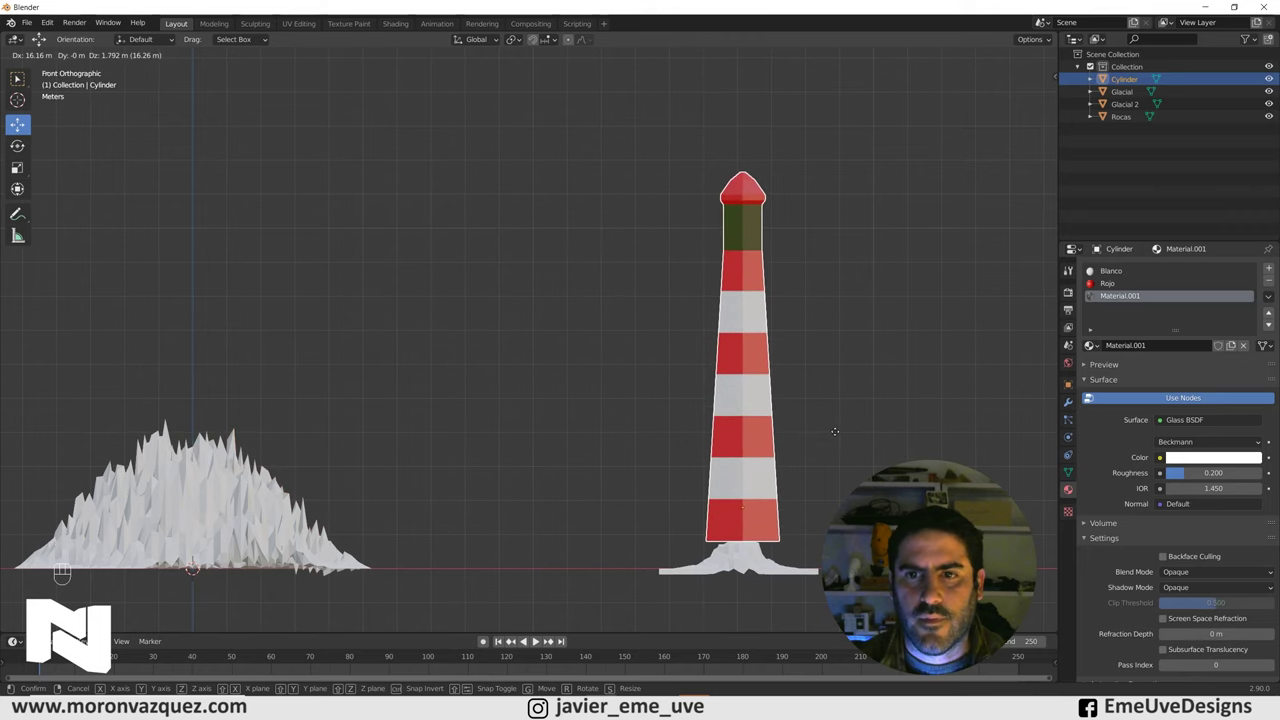
pyautogui.press('s')
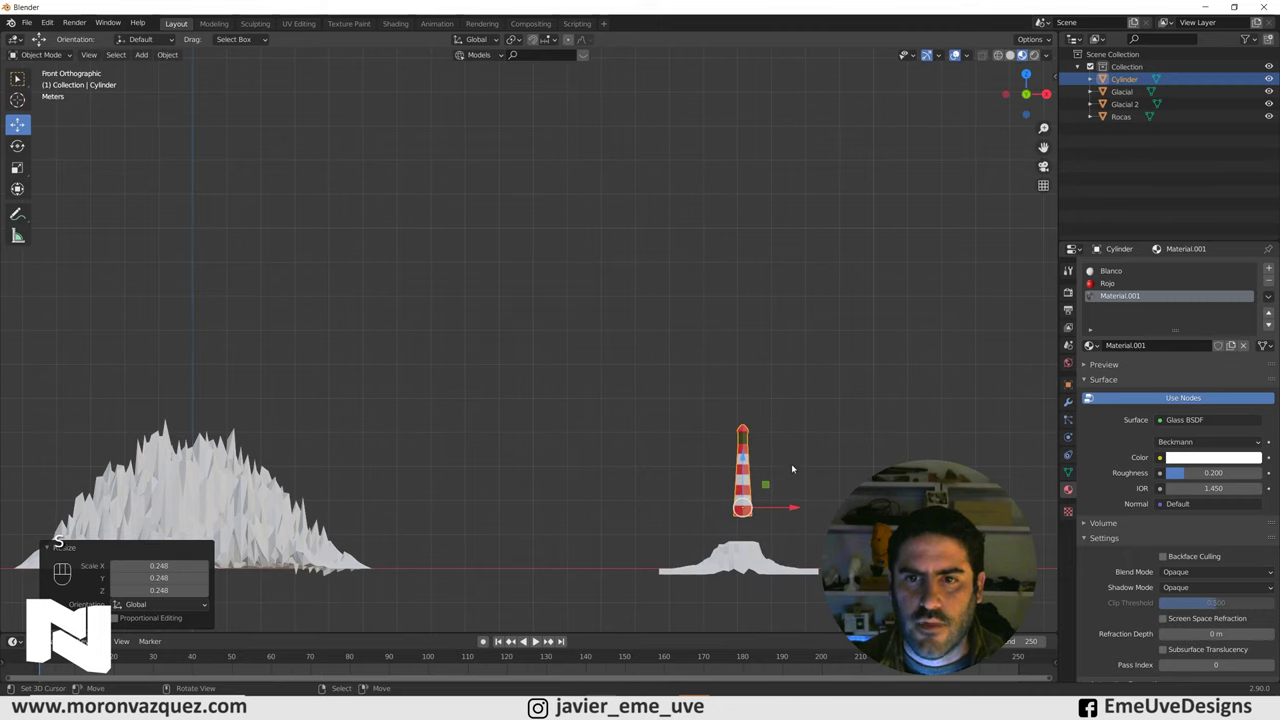
pyautogui.press('g')
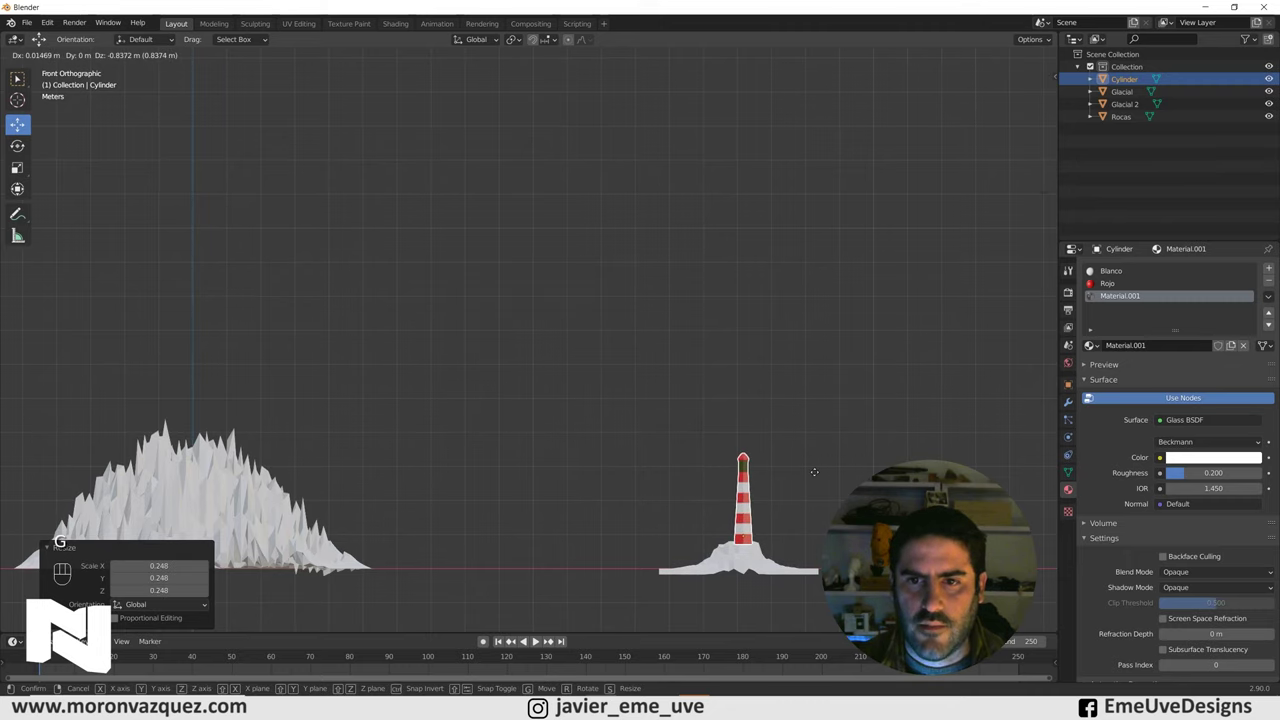
# From the side view, slide the lighthouse onto the island peak and inspect its placement
pyautogui.press('KP_3')
pyautogui.moveTo(611, 371); pyautogui.dragTo(564, 318)
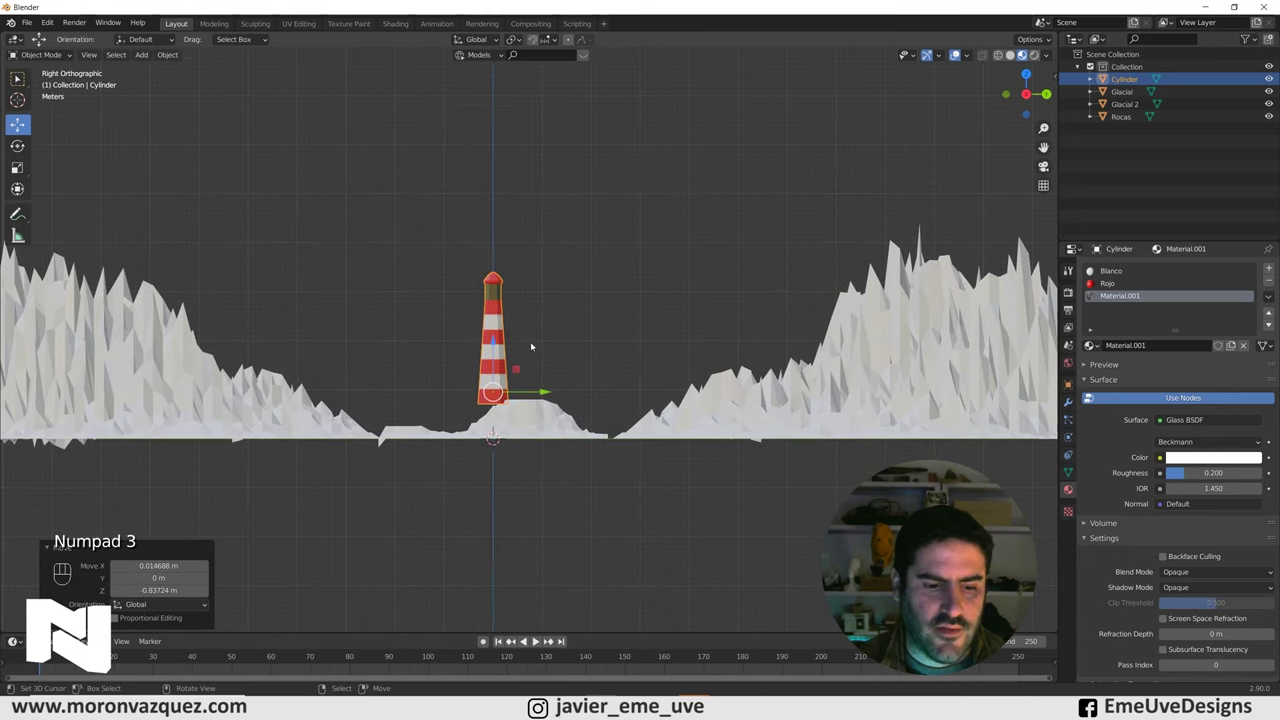
pyautogui.press('g')
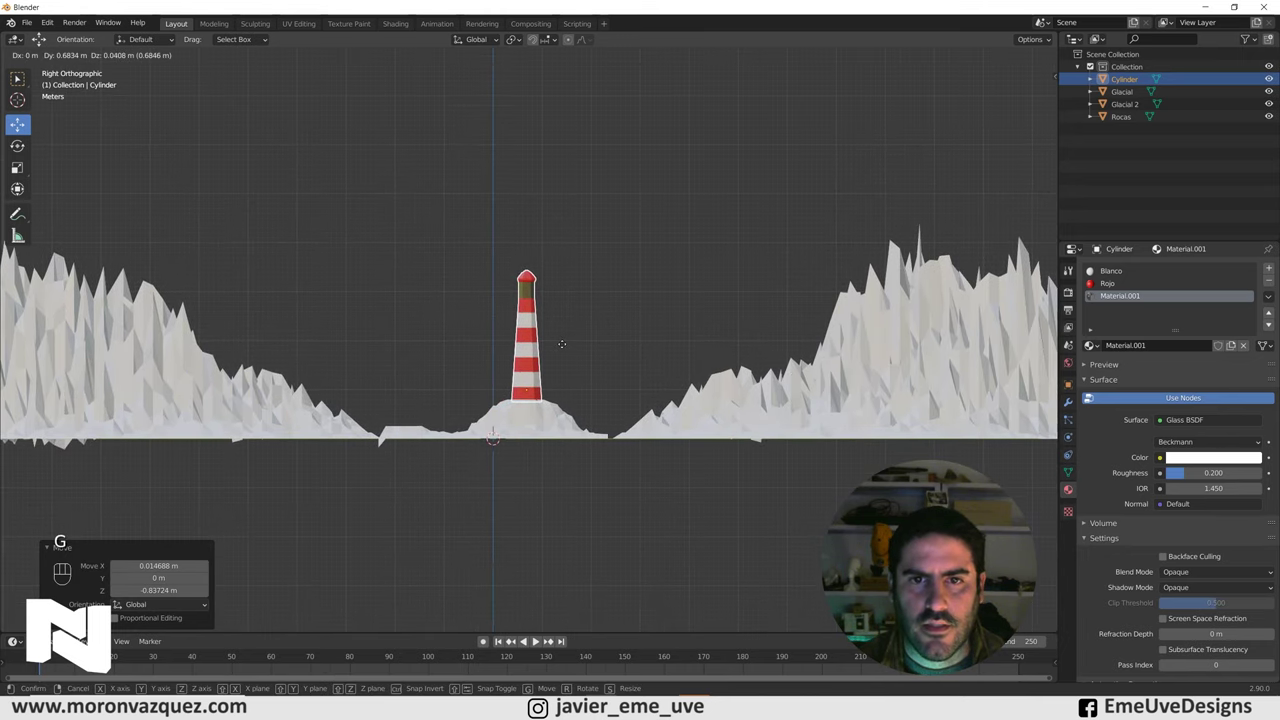
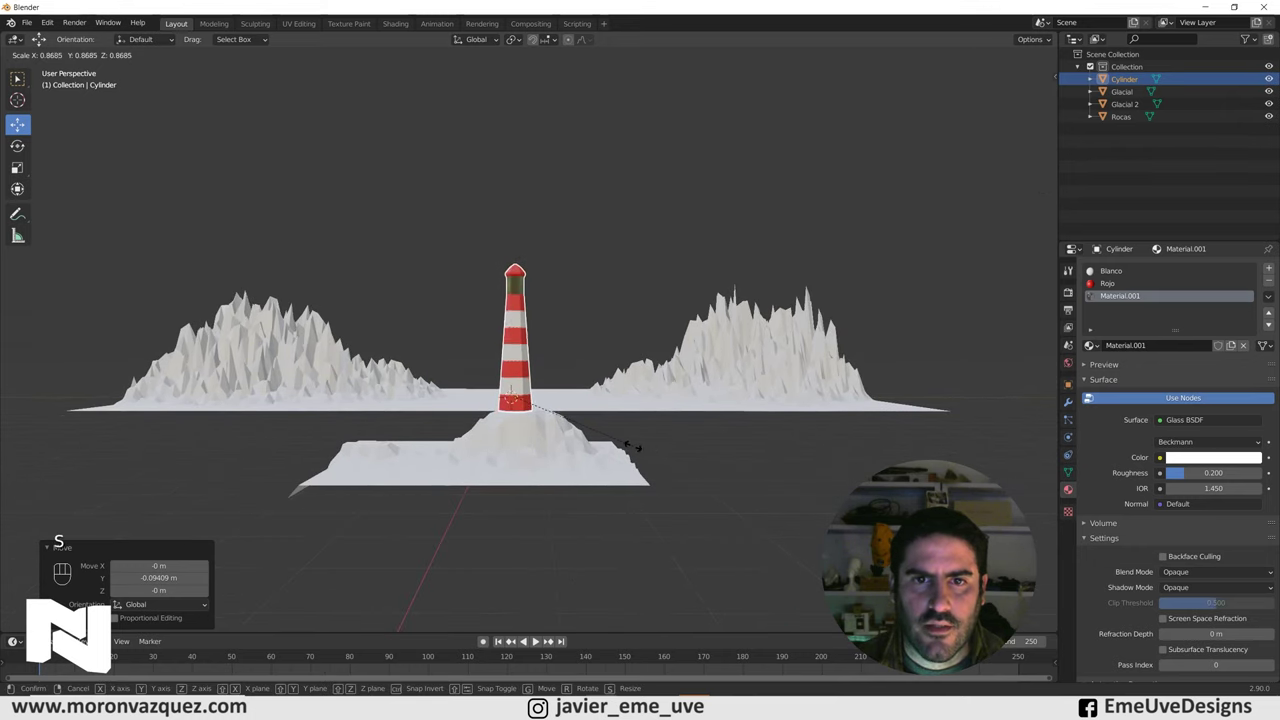
pyautogui.press('KP_3')
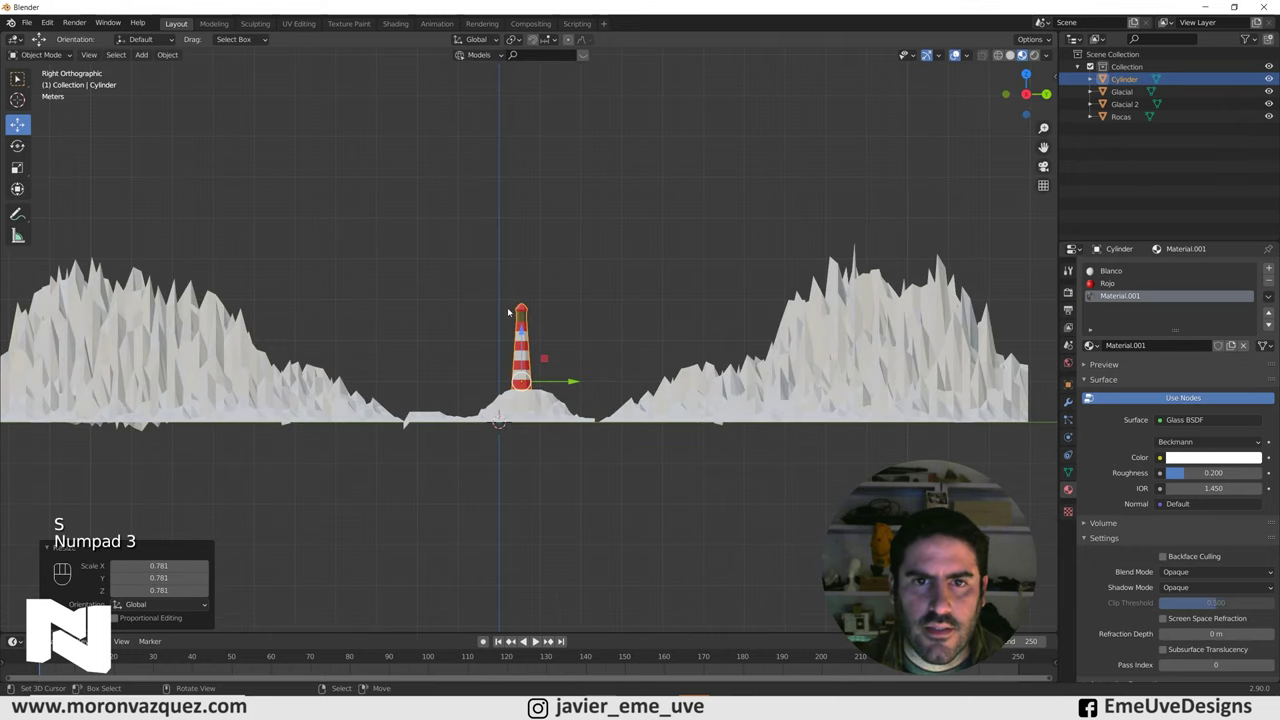
pyautogui.middleClick(564, 358)
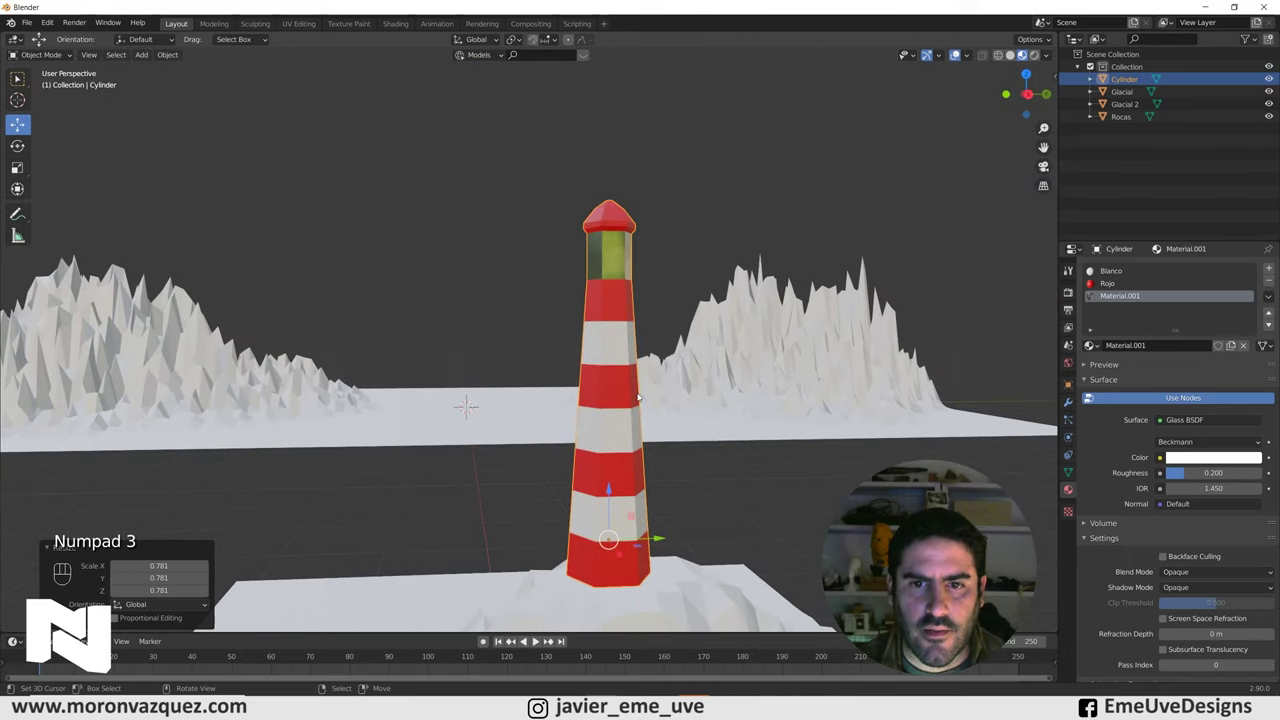
pyautogui.middleClick(717, 439)
pyautogui.moveTo(702, 443); pyautogui.dragTo(733, 462)
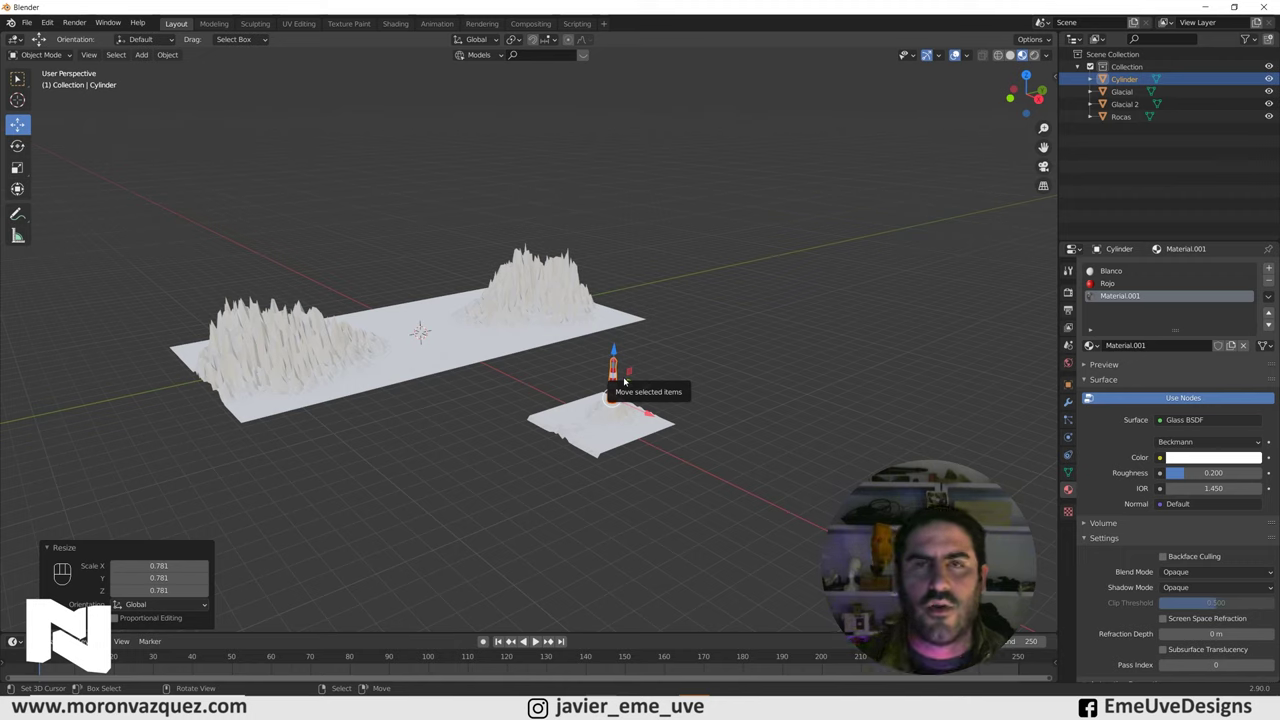
# Rename the cylinder to Faro in the Outliner and reselect it
pyautogui.middleClick(588, 380)
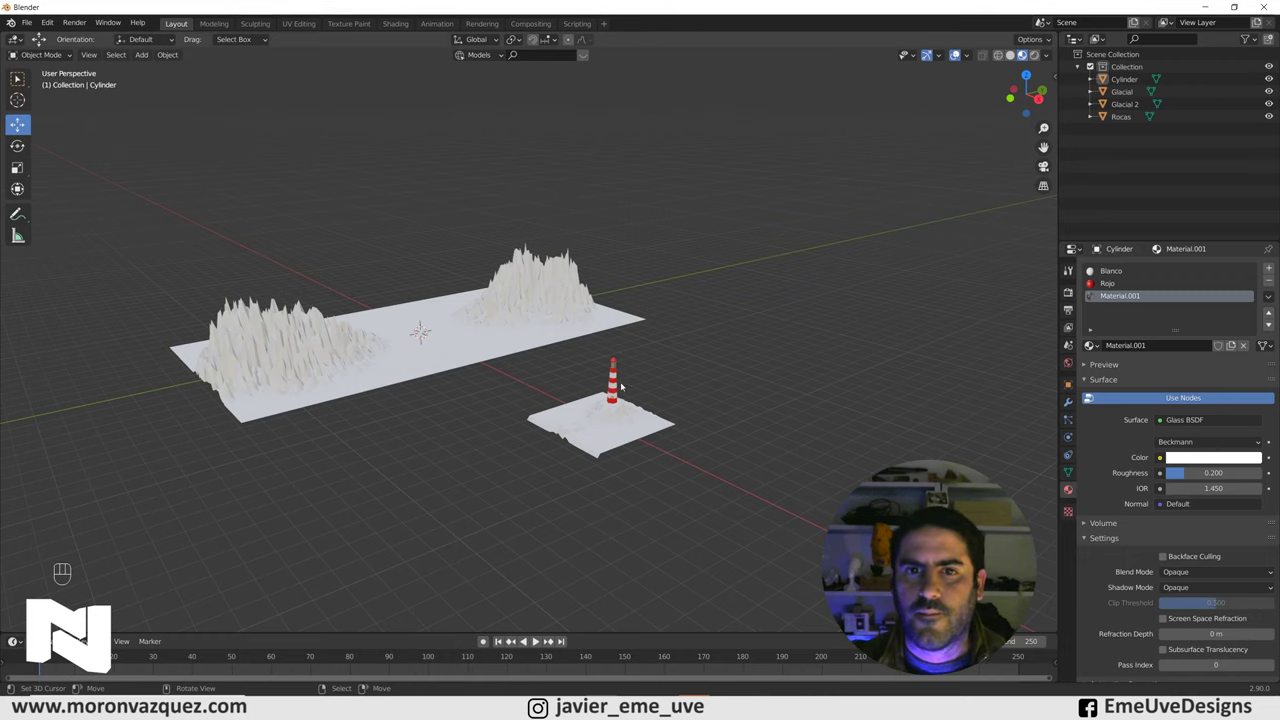
pyautogui.middleClick(618, 384)
pyautogui.middleClick(1135, 82)
pyautogui.moveTo(1134, 82); pyautogui.dragTo(1171, 131)
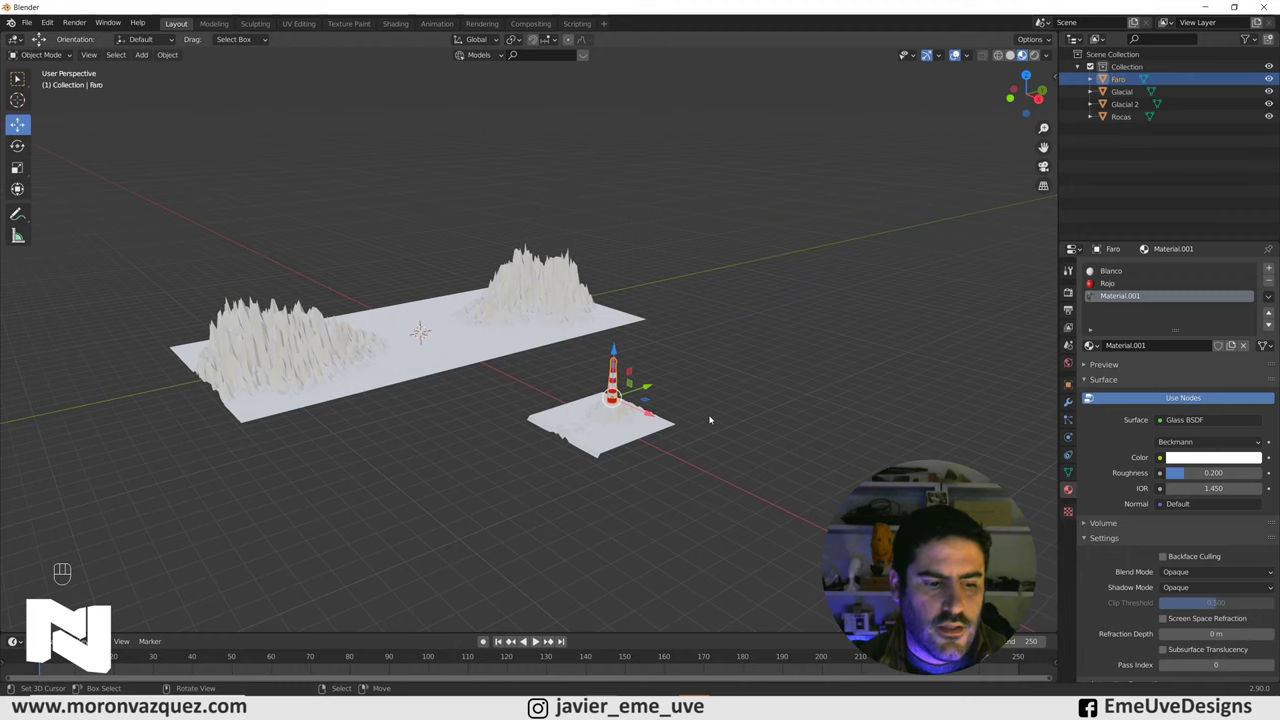
# Add a mesh plane, scale it from top view to span the scene, and name it Mar
pyautogui.press('shift+a')
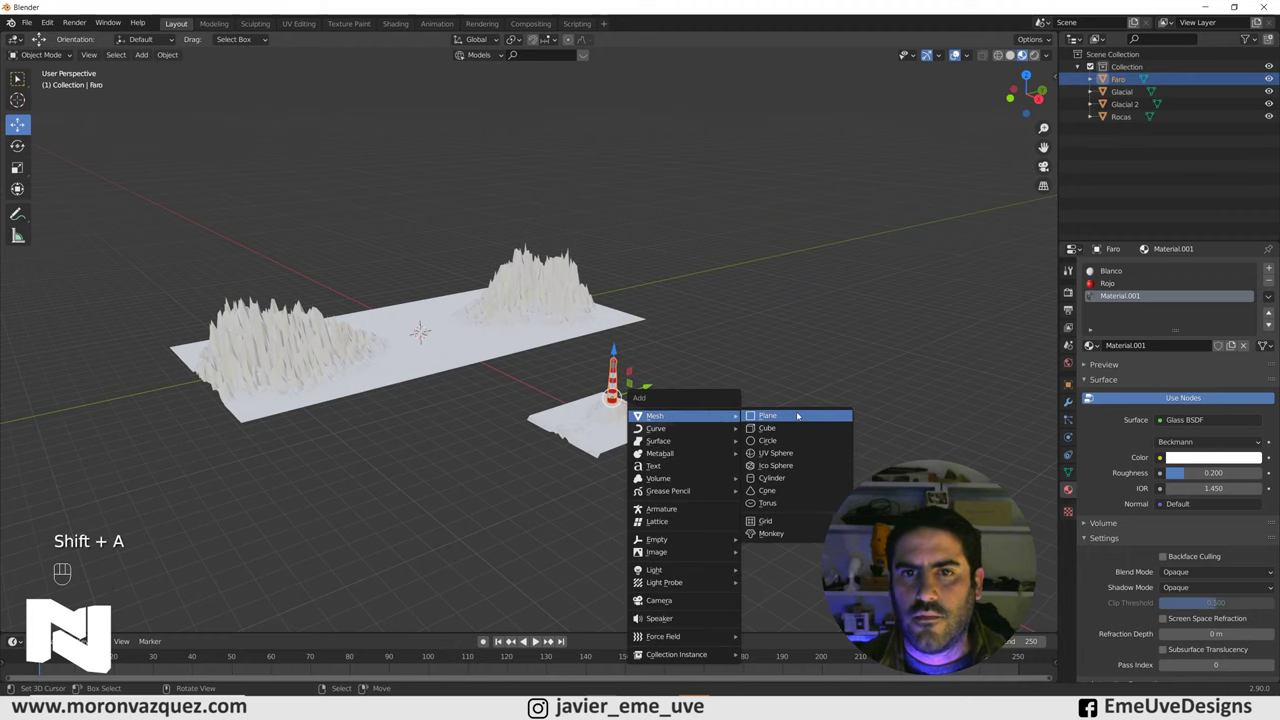
pyautogui.moveTo(602, 362); pyautogui.dragTo(646, 434)
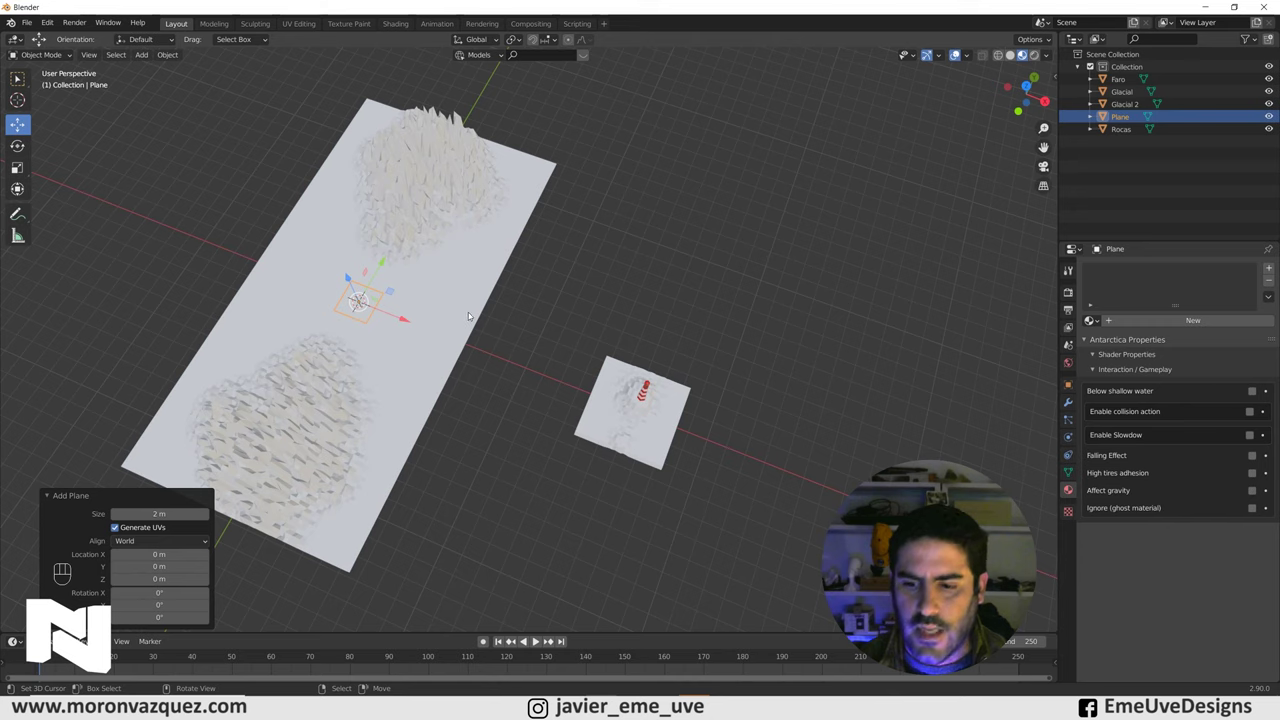
pyautogui.press('KP_7')
pyautogui.press('s')
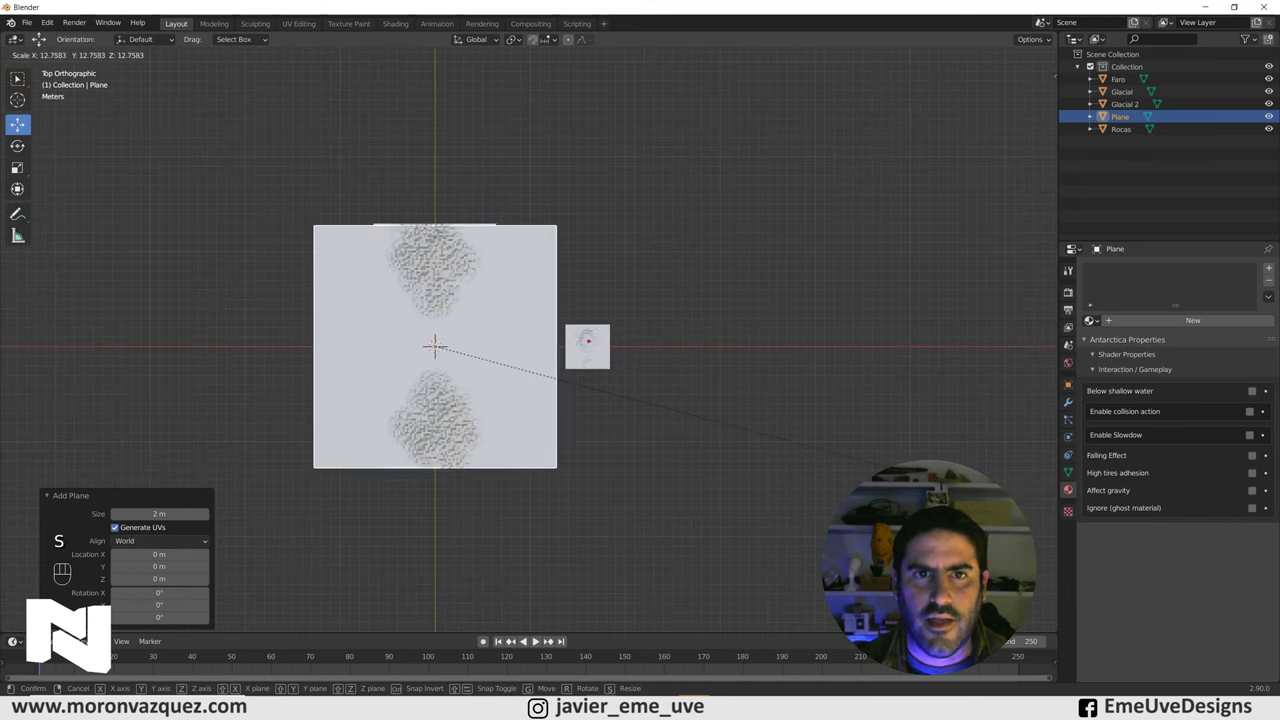
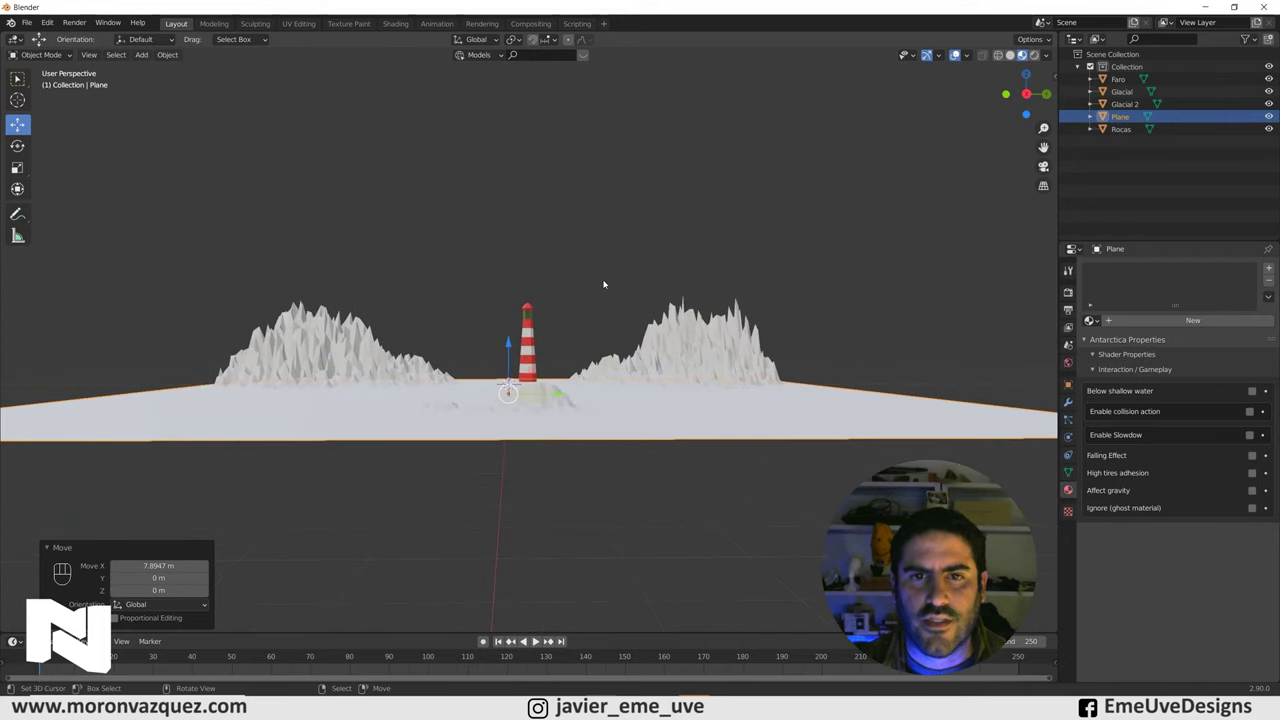
pyautogui.middleClick(613, 287)
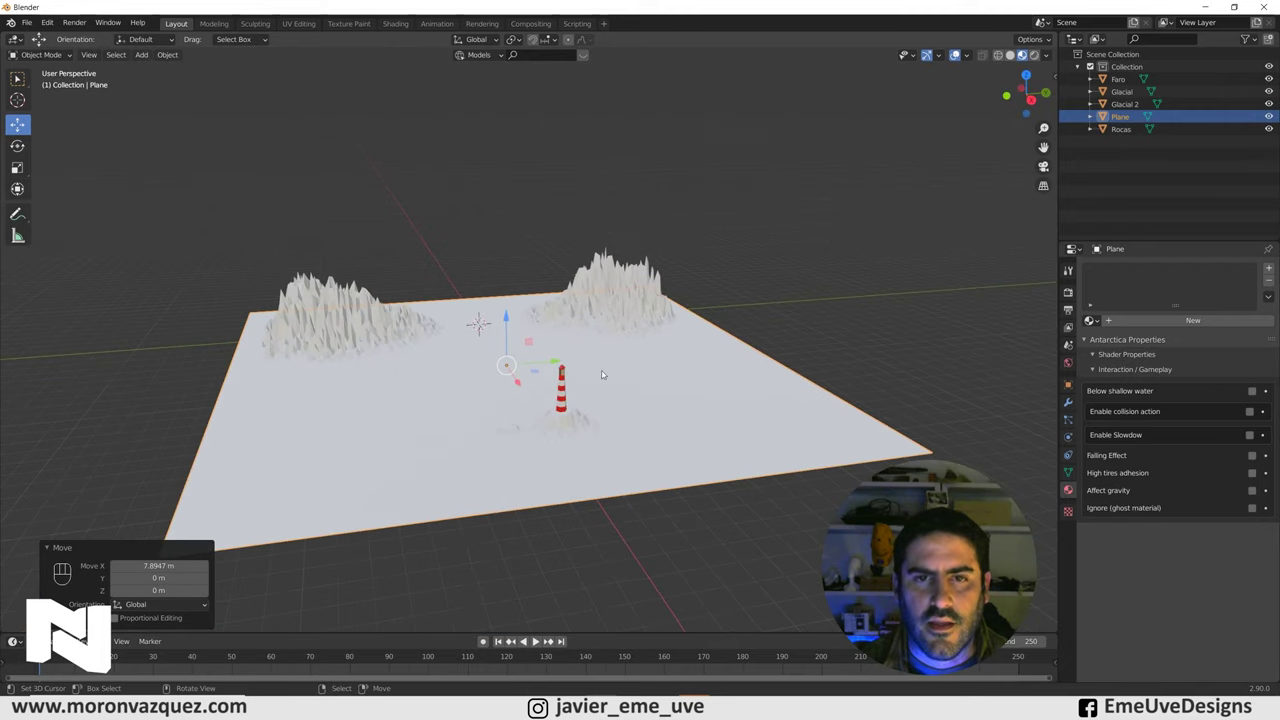
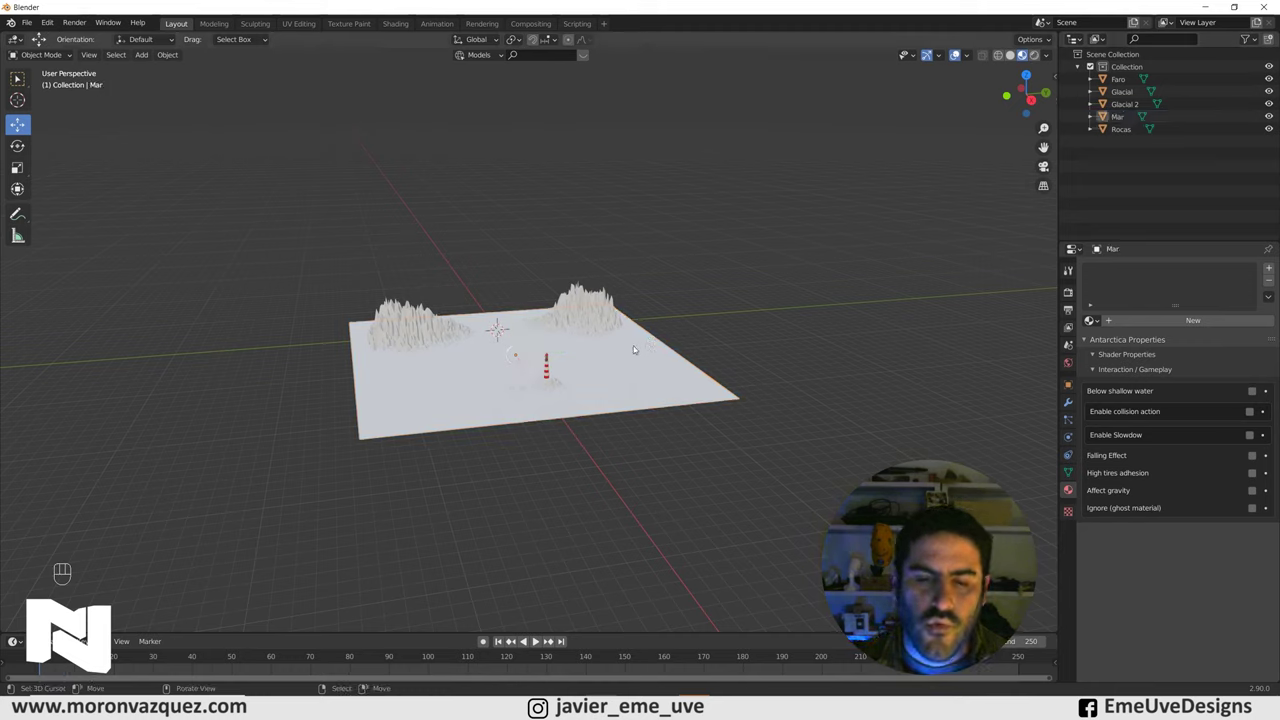
# Add a second plane, scale and rotate it upright beside the scene, and name it Sol
pyautogui.press('shift+a')
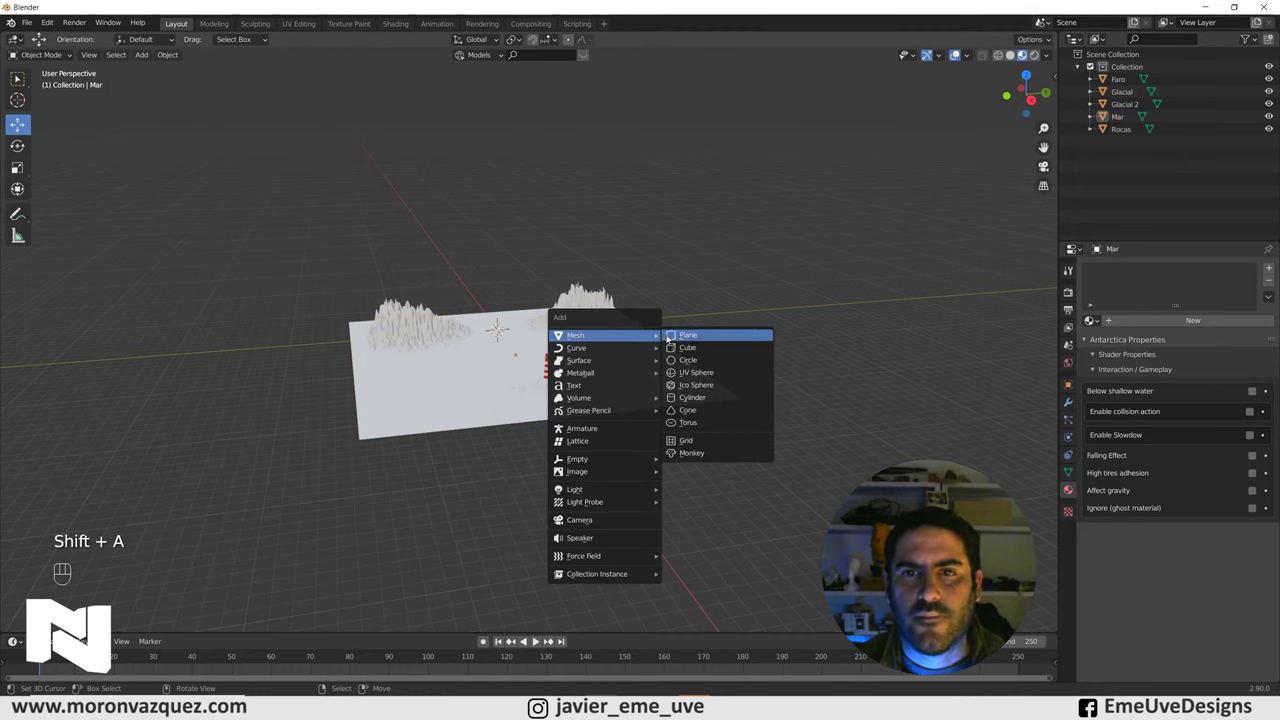
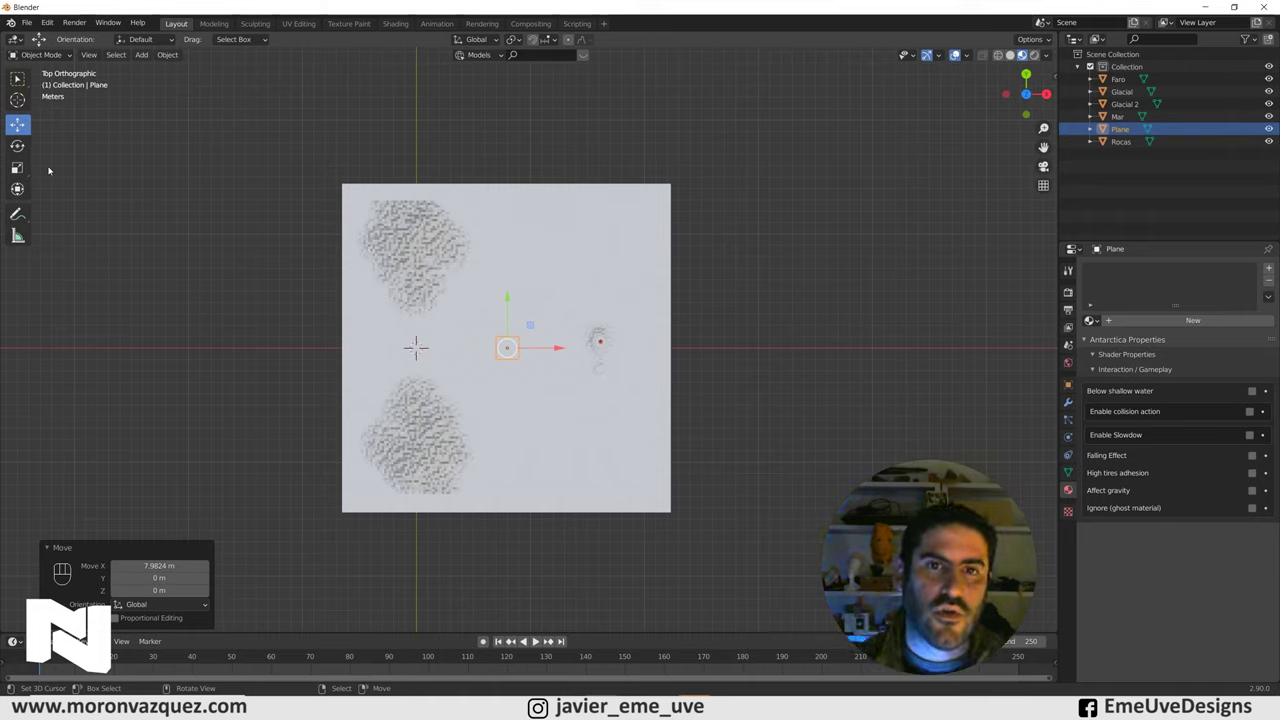
pyautogui.press('shift+a')
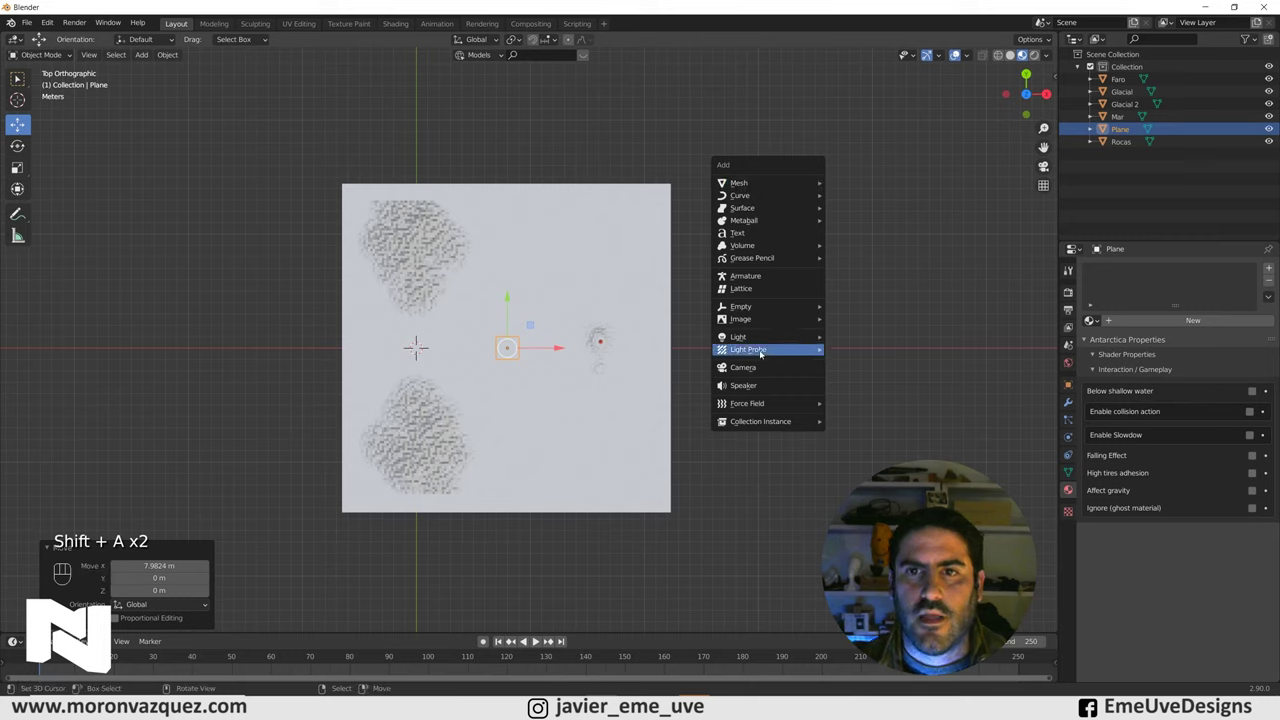
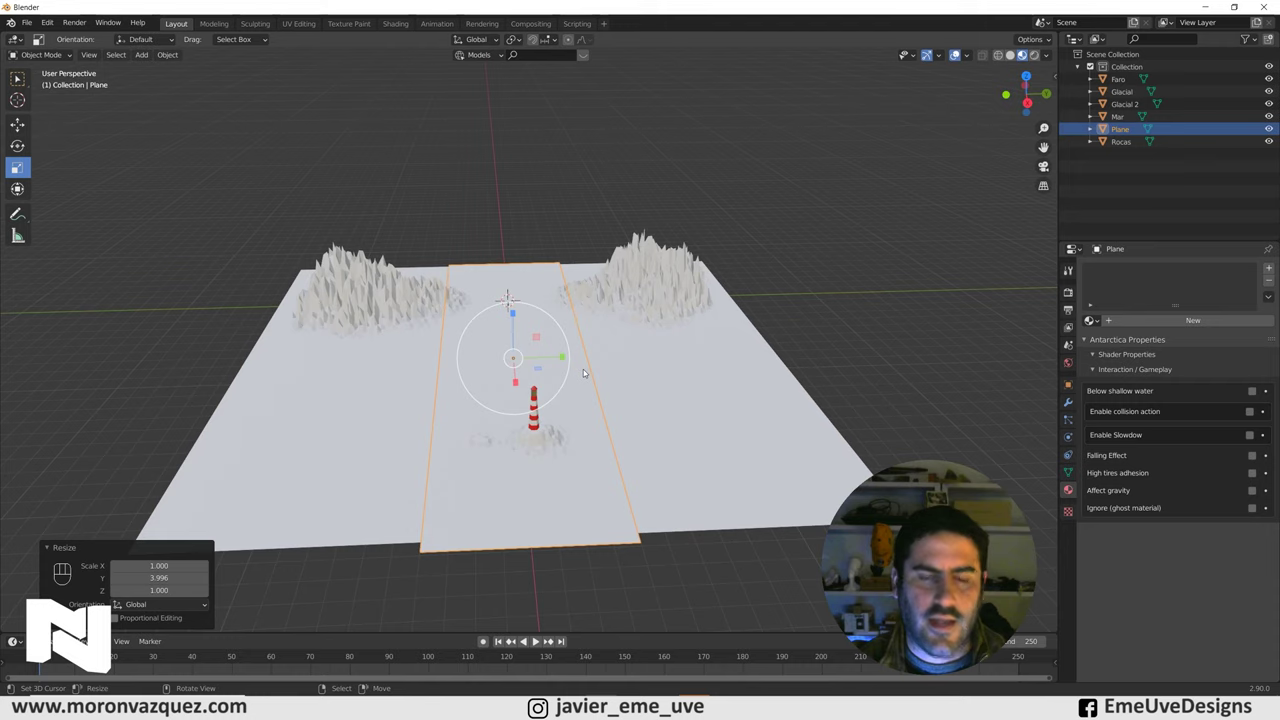
pyautogui.press('r')
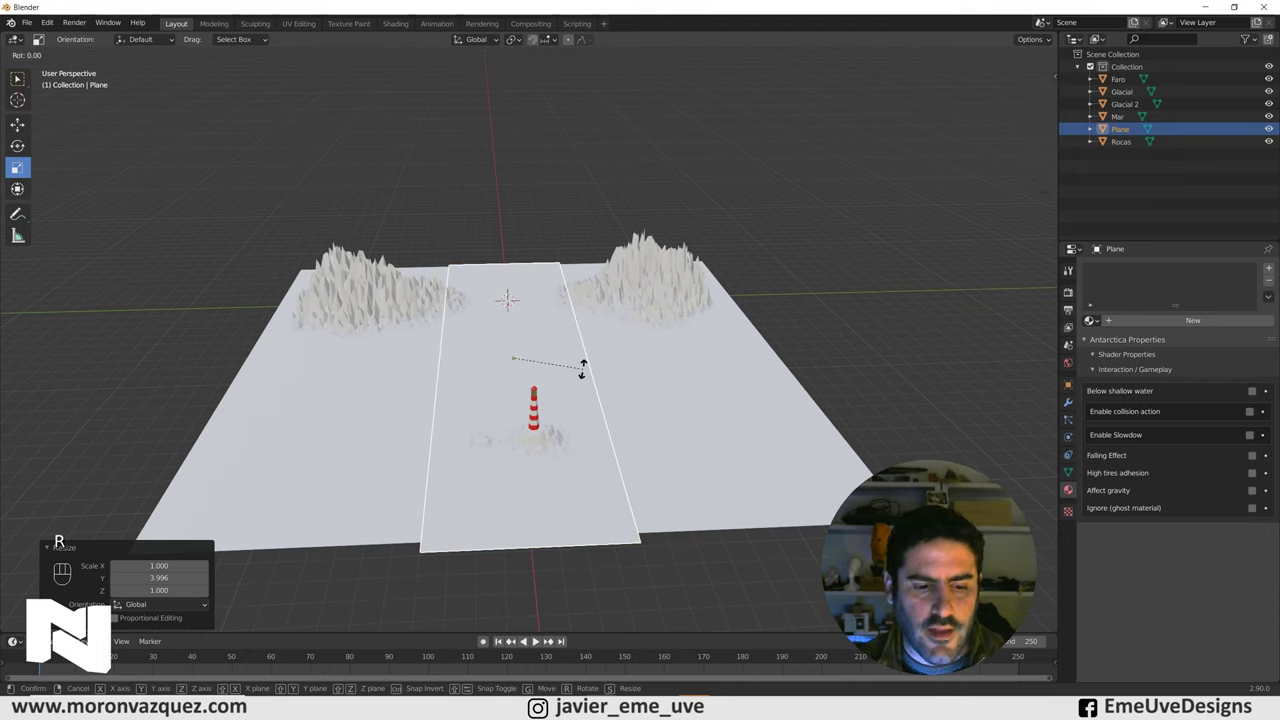
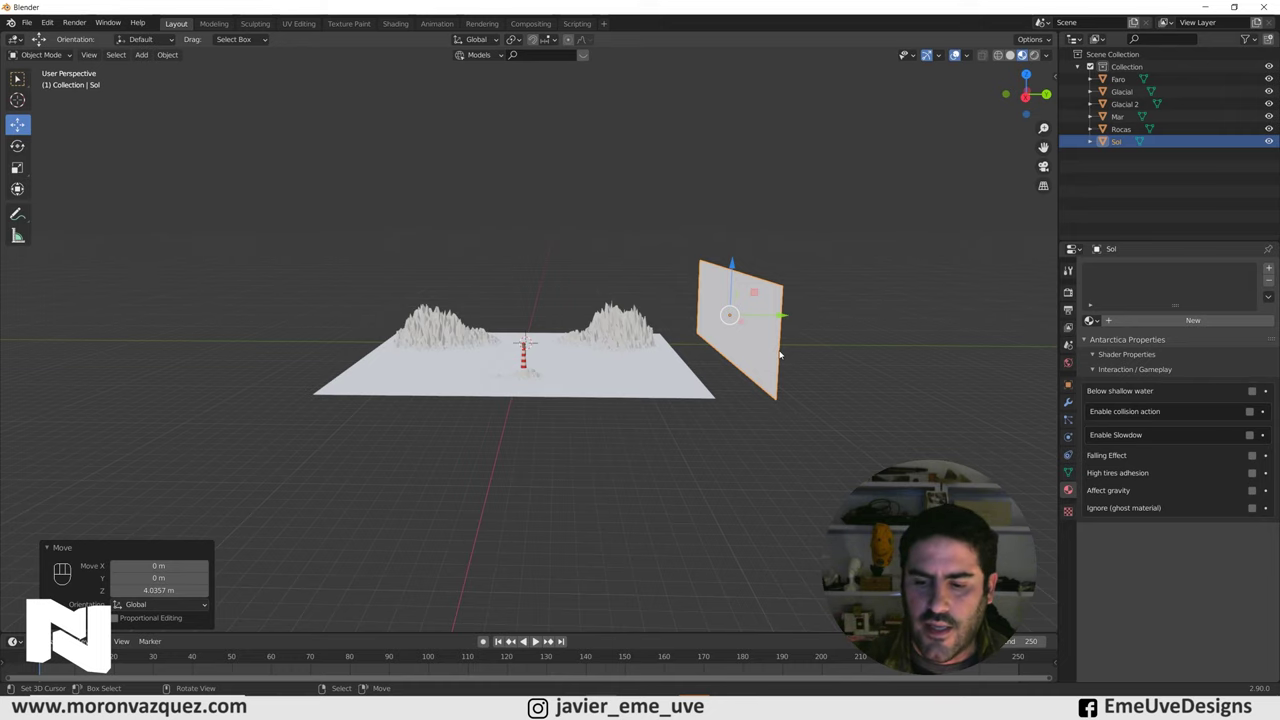
# Frame the lighthouse between the glaciers, add a camera and align it to that view
pyautogui.press('KP_3')
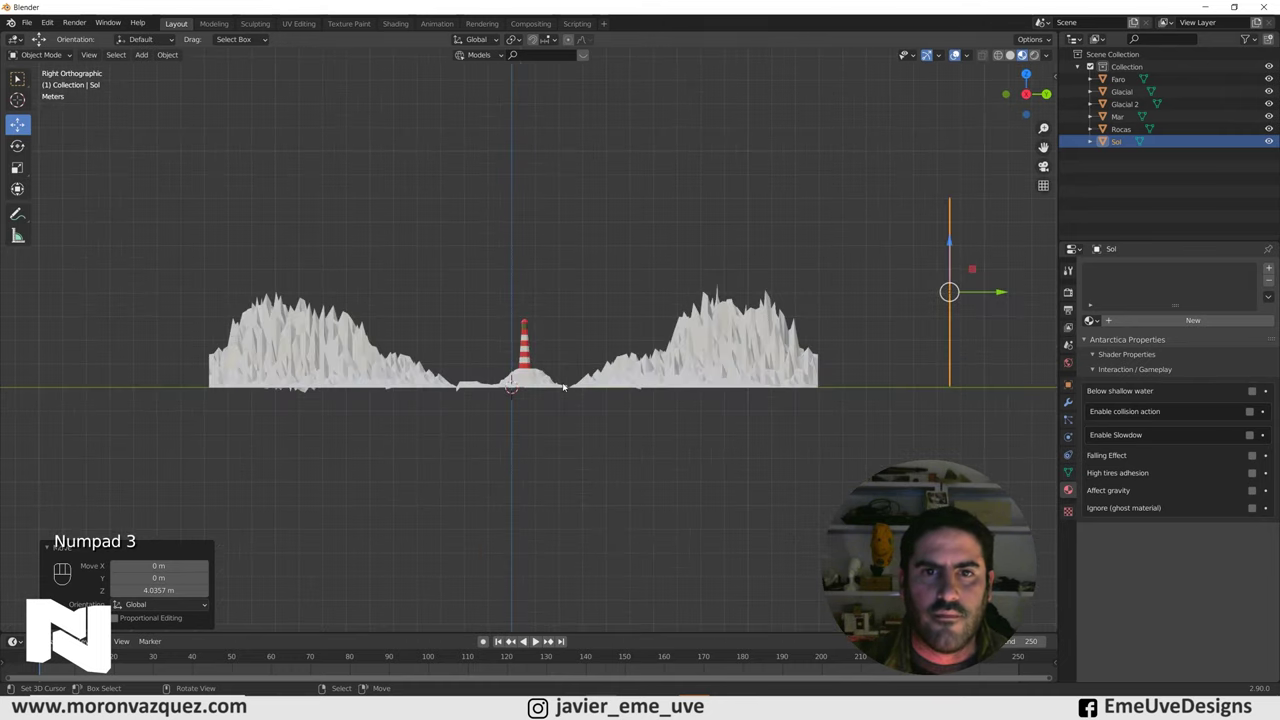
pyautogui.middleClick(568, 382)
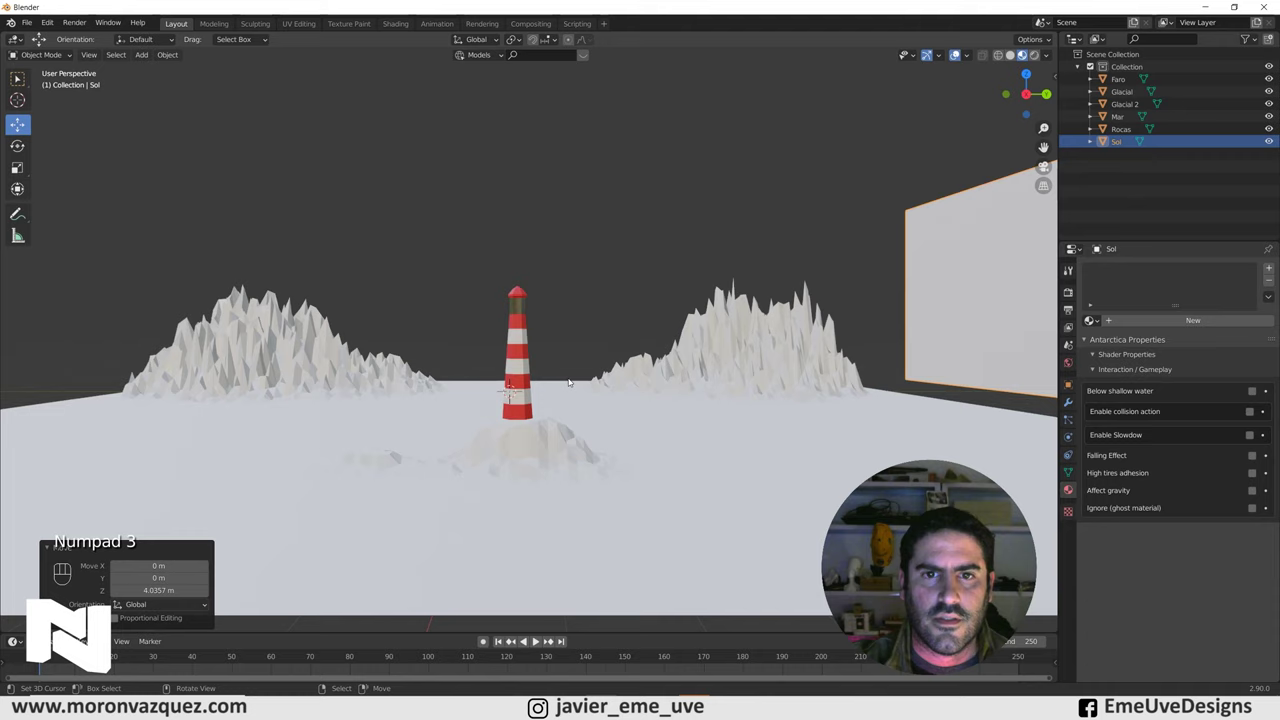
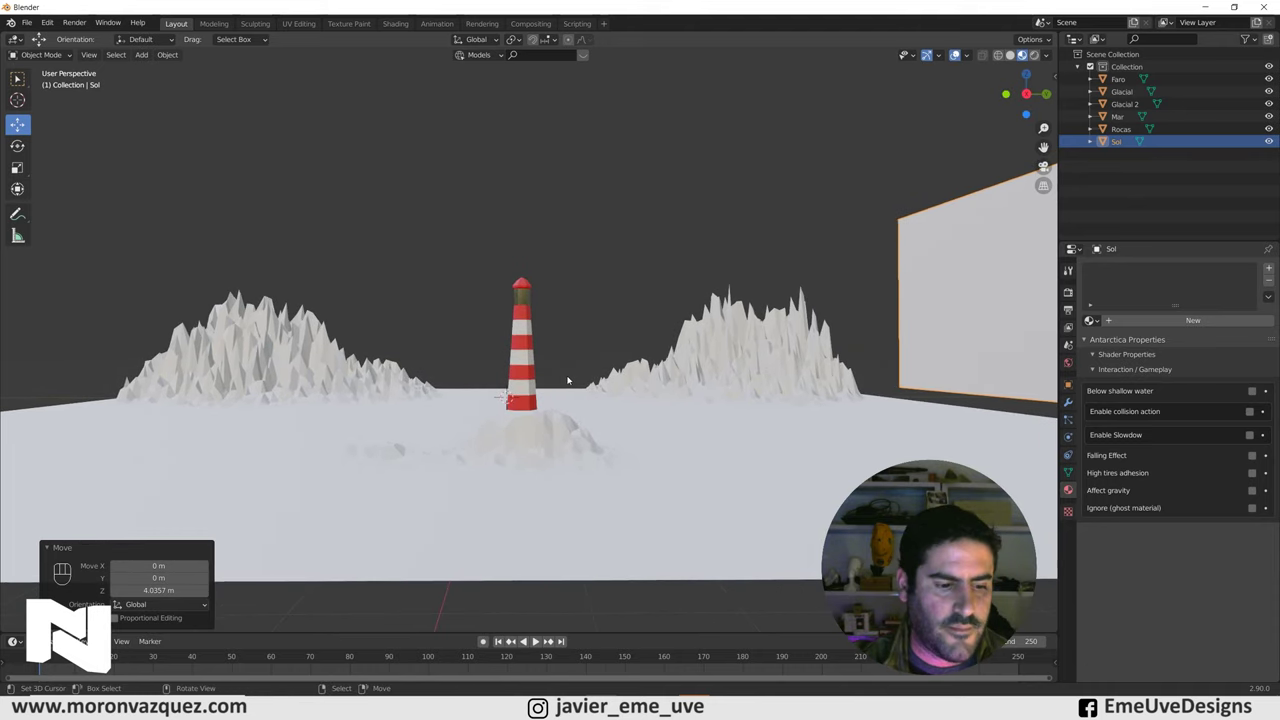
pyautogui.press('shift+a')
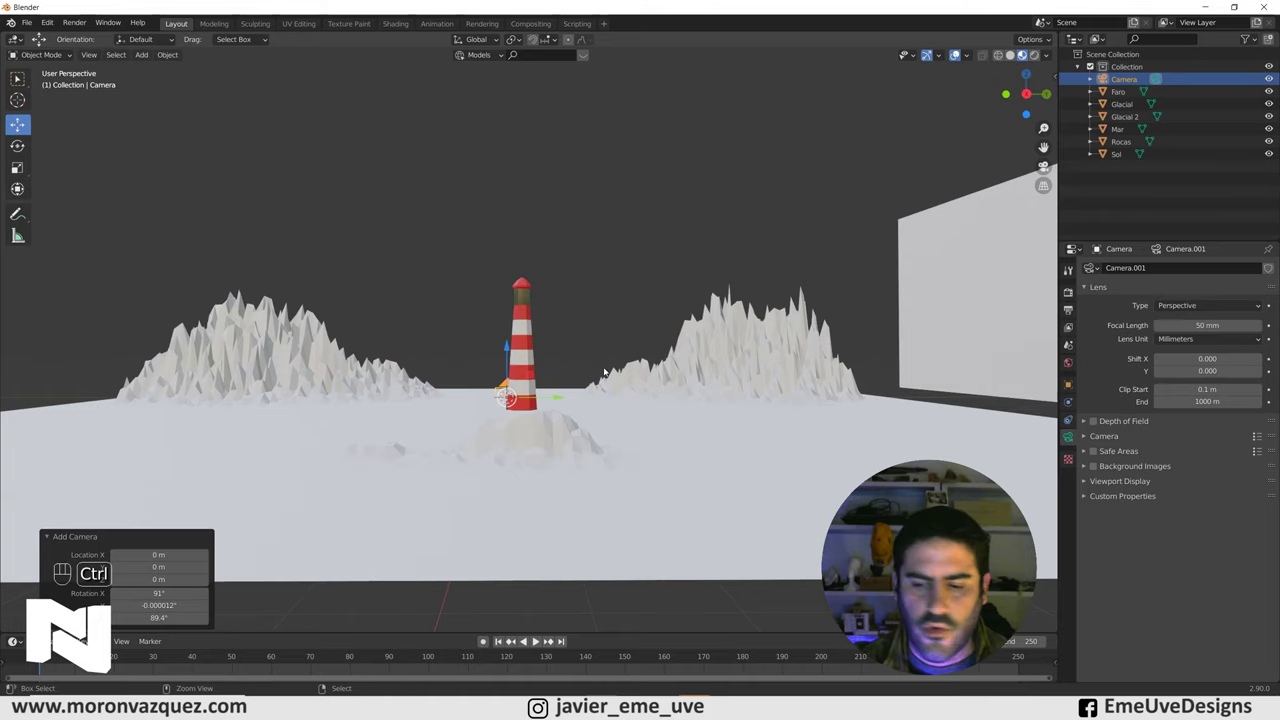
# With Camera to View locked, shift the shot so the lighthouse sits centred between both glaciers, then unlock it
pyautogui.press('ctrl+alt+KP_0')
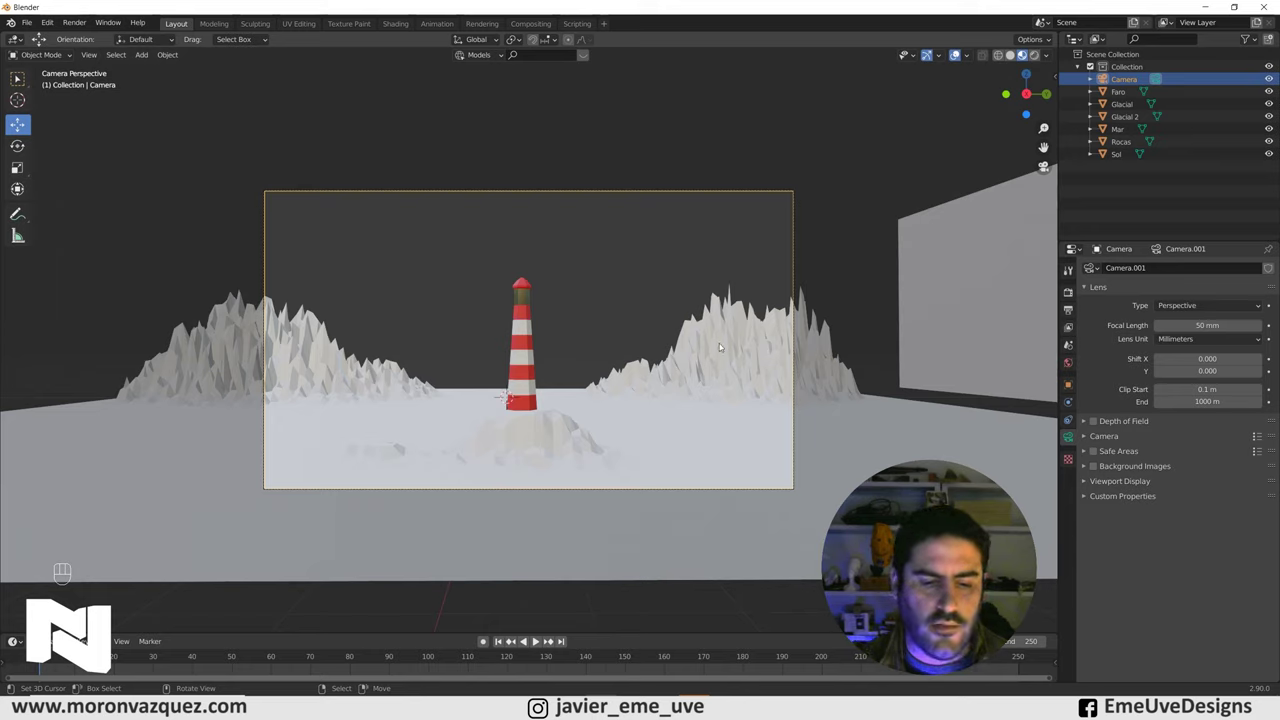
pyautogui.press('n')
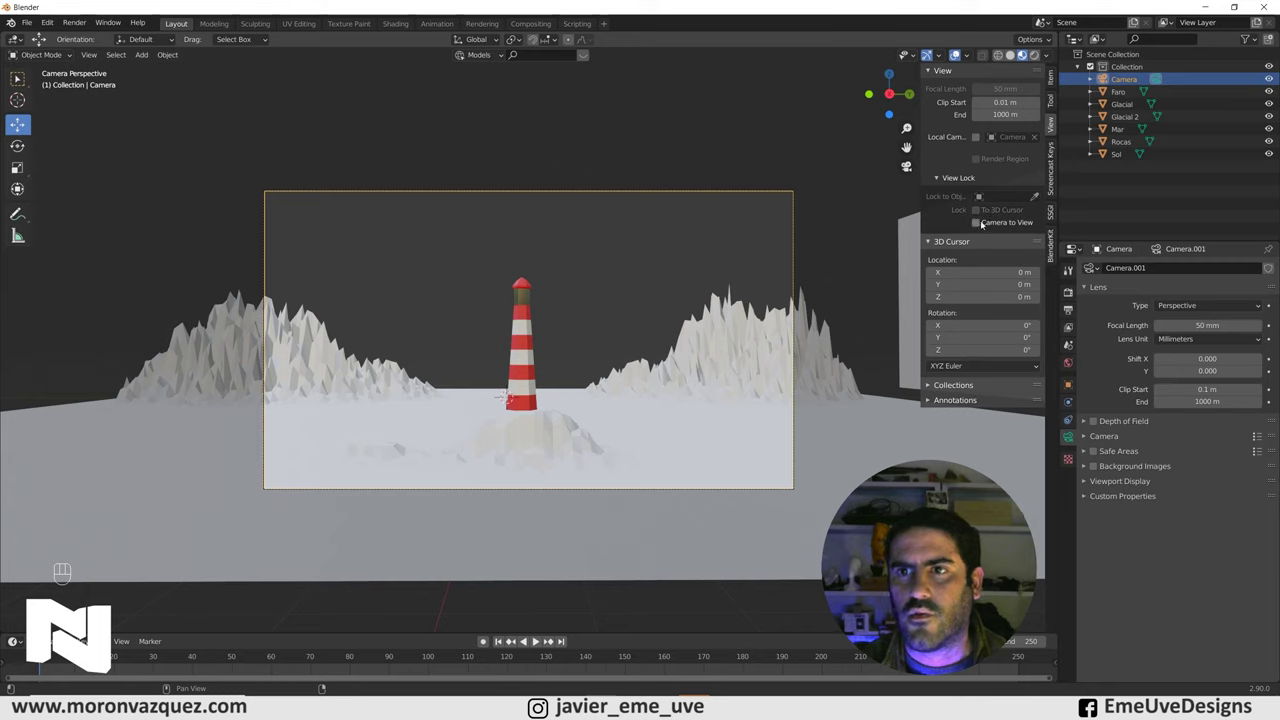
pyautogui.click(980, 227)
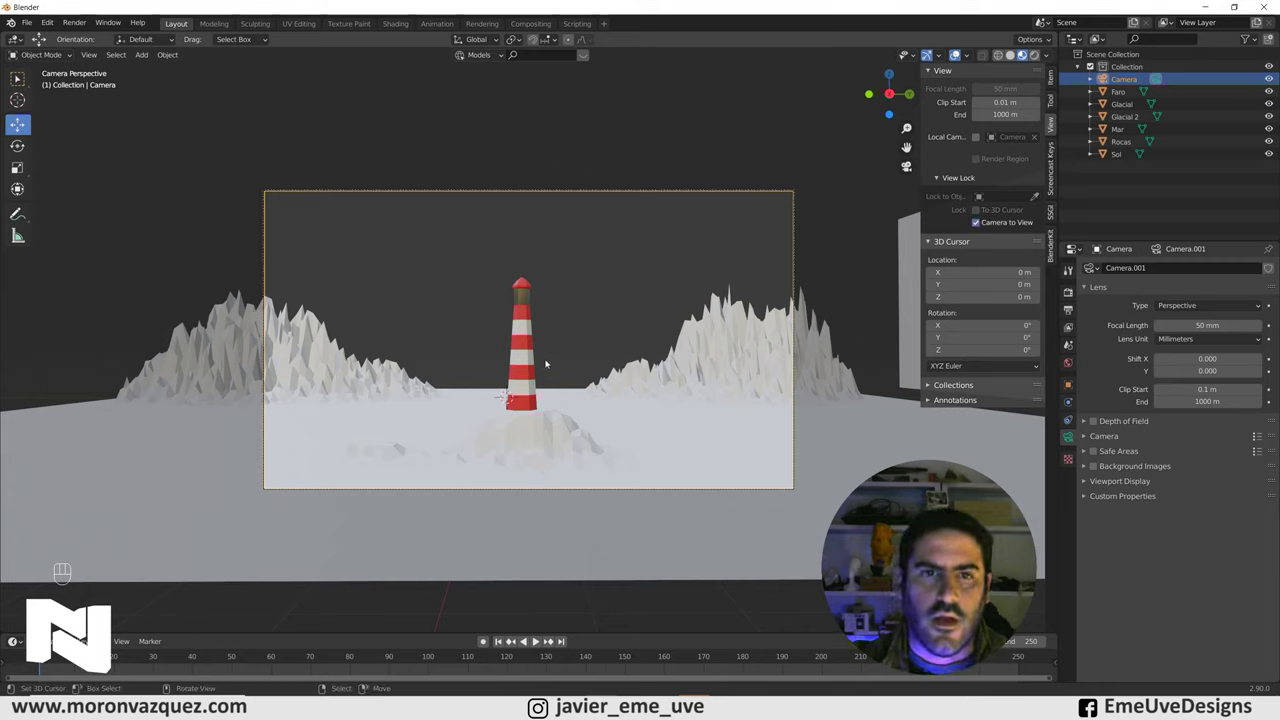
pyautogui.moveTo(538, 371); pyautogui.dragTo(526, 370)
pyautogui.moveTo(526, 370); pyautogui.dragTo(544, 361)
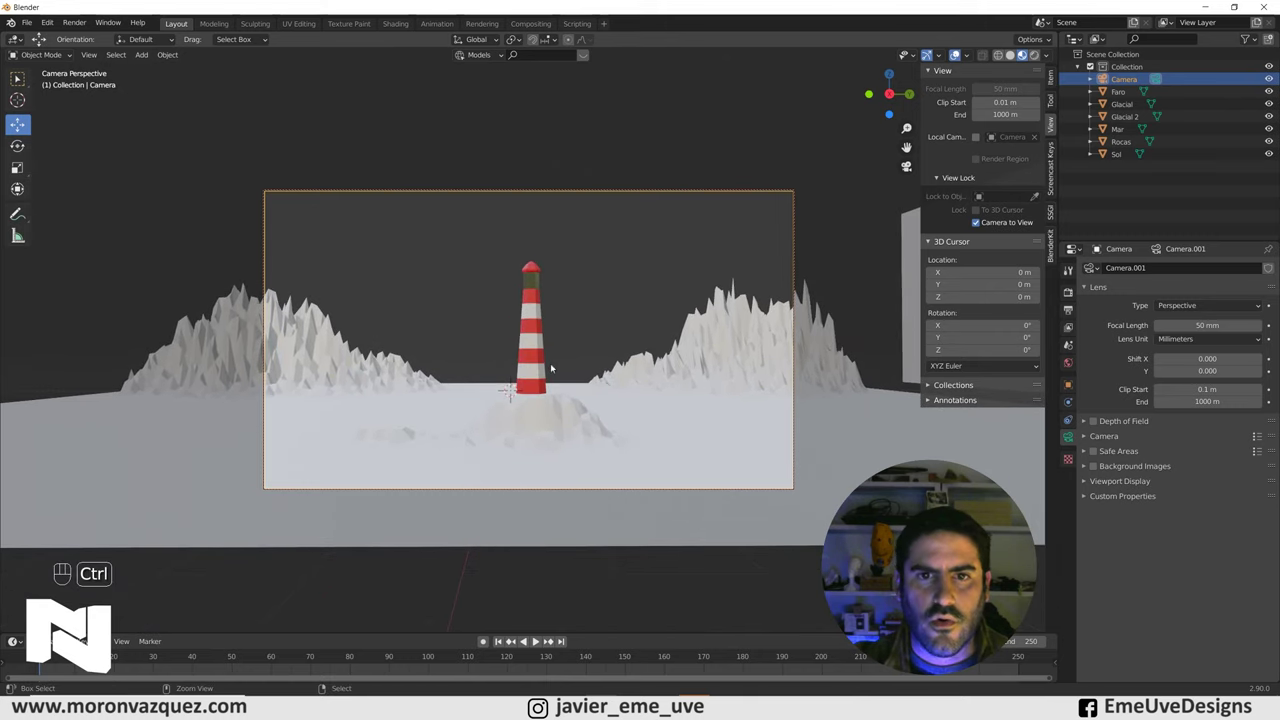
pyautogui.click(555, 368)
pyautogui.moveTo(555, 371); pyautogui.dragTo(565, 371)
pyautogui.click(566, 376)
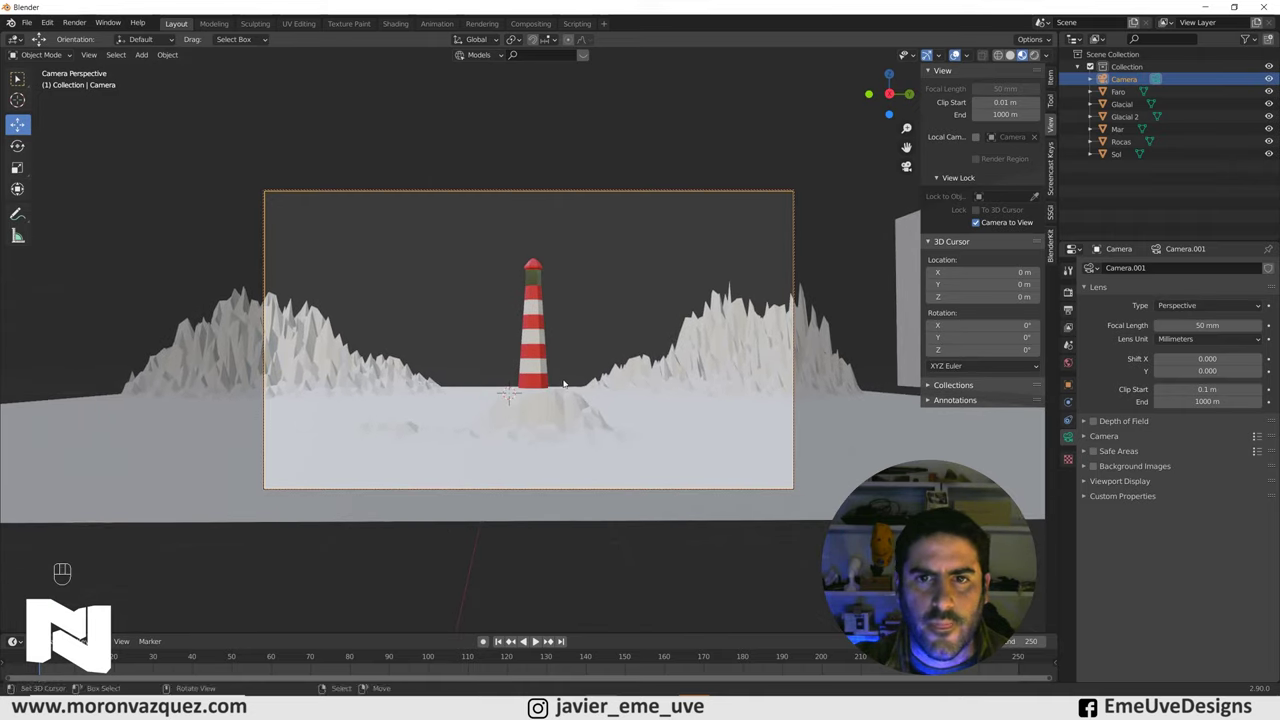
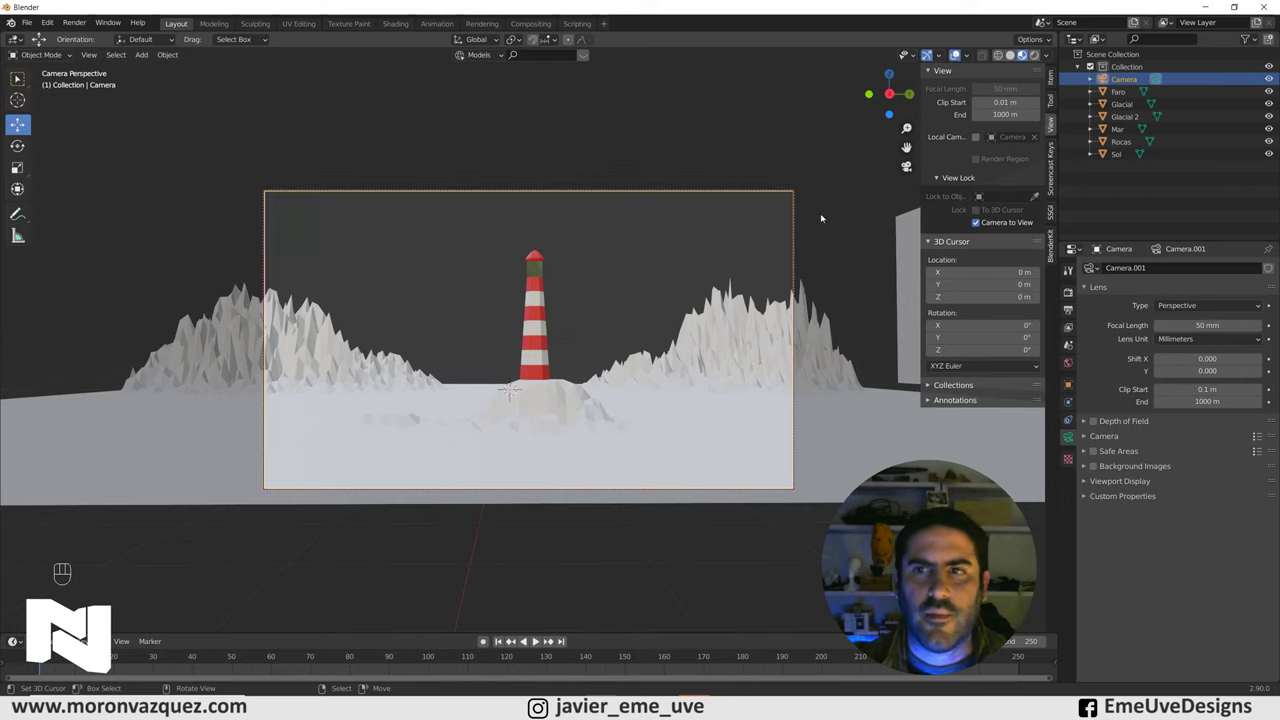
pyautogui.click(981, 227)
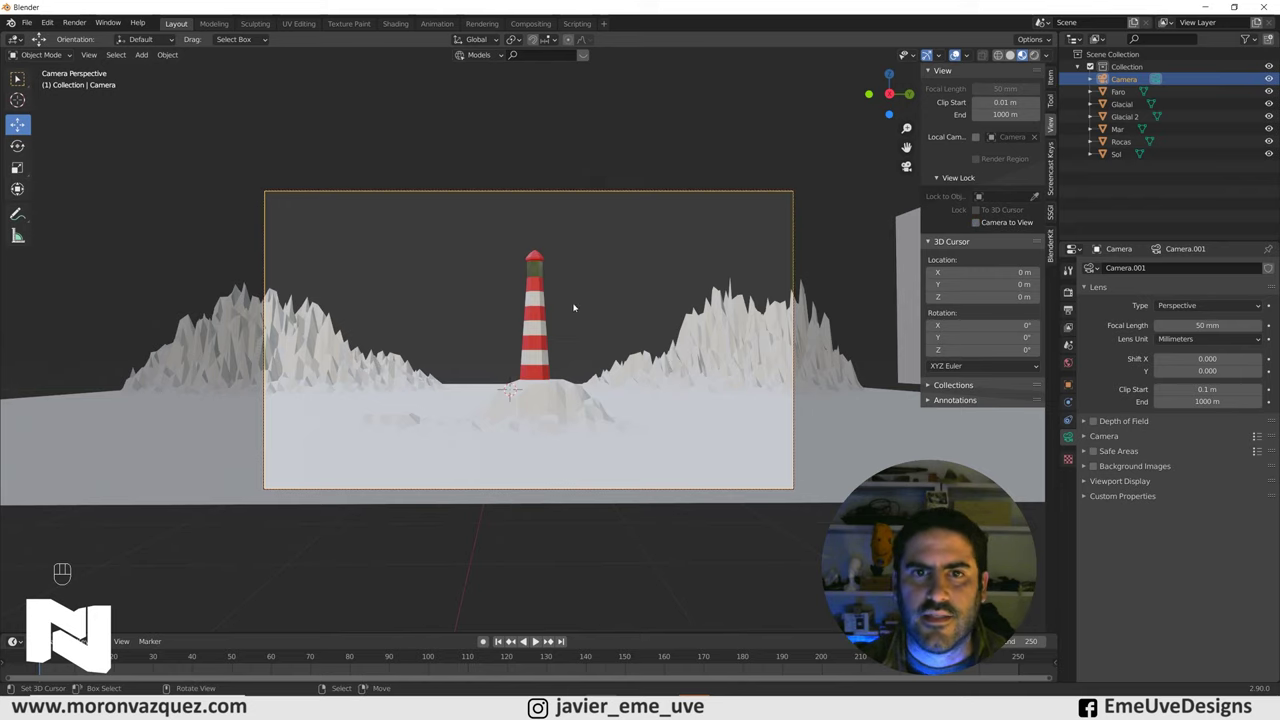
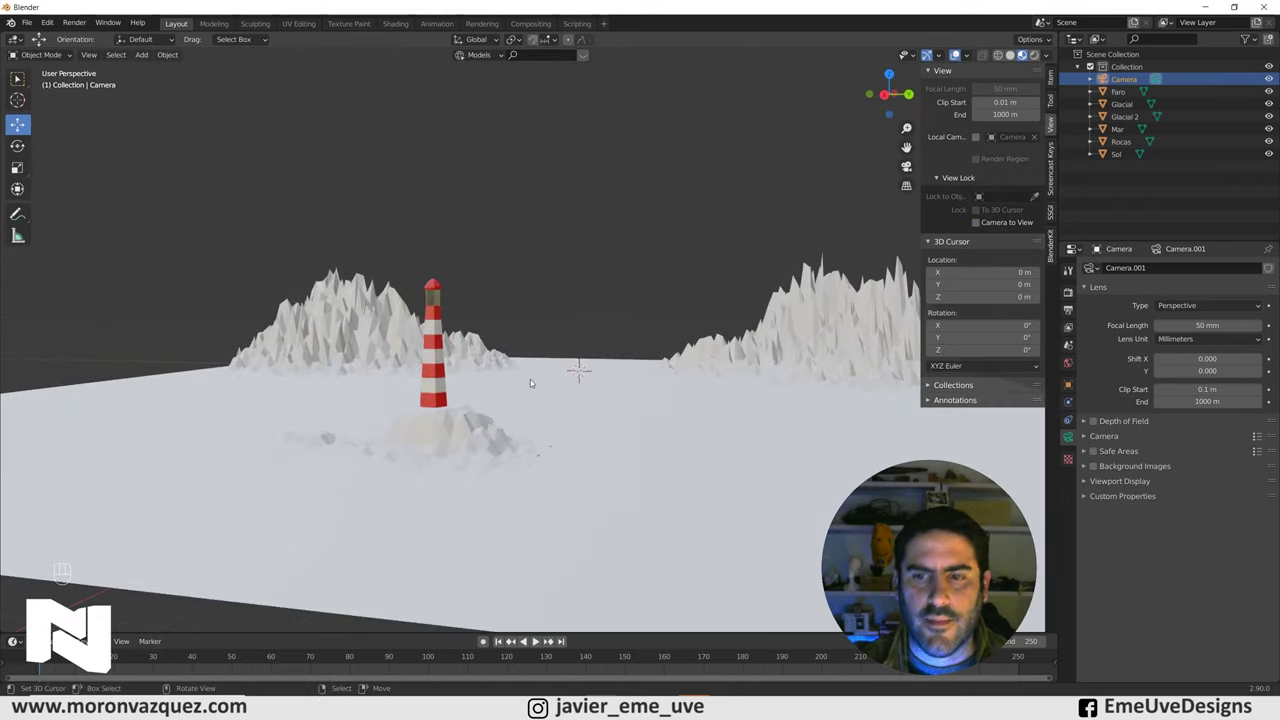
pyautogui.press('KP_0')
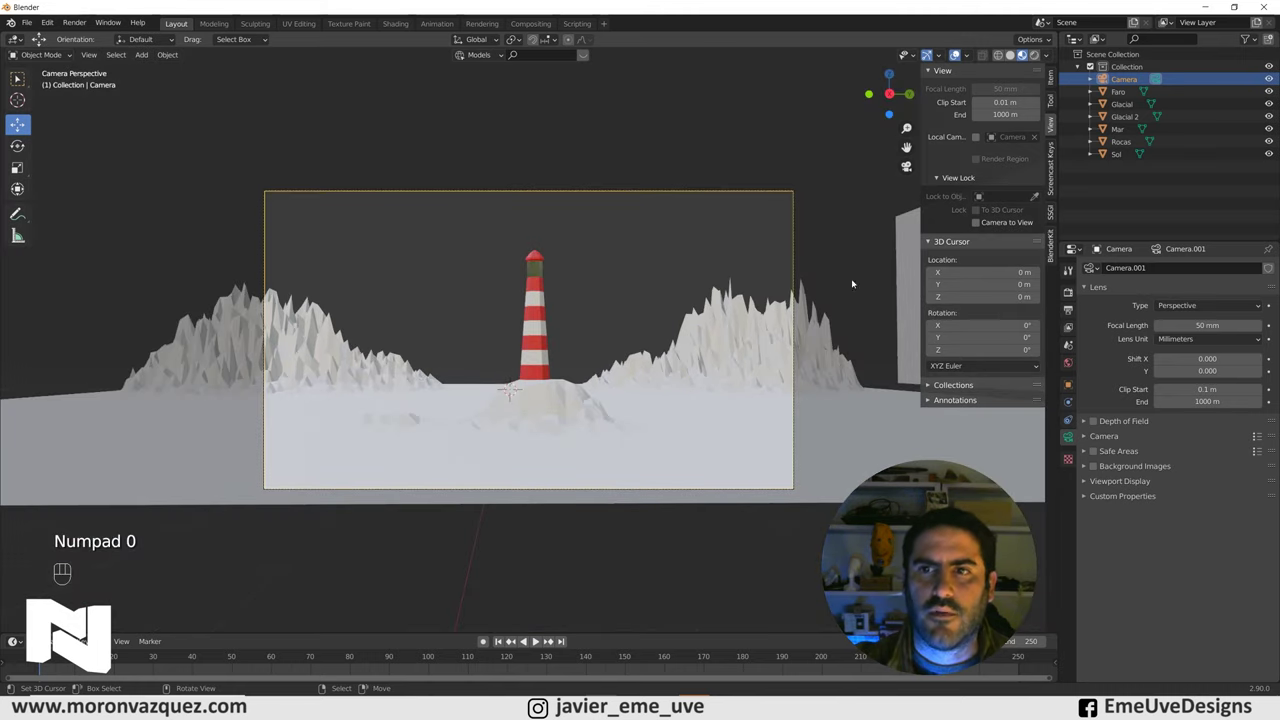
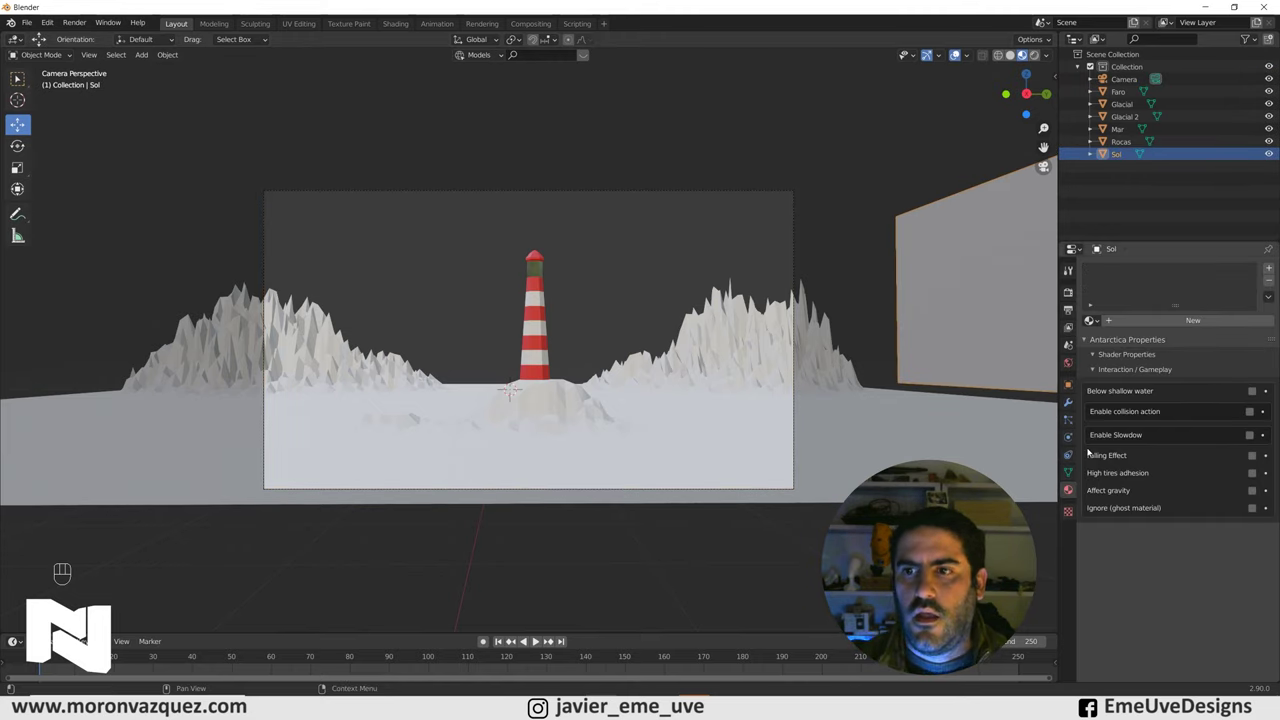
# Give Sol a new material with a white Emission surface at strength 1 and show the viewport rendered
pyautogui.click(1071, 494)
pyautogui.click(1154, 325)
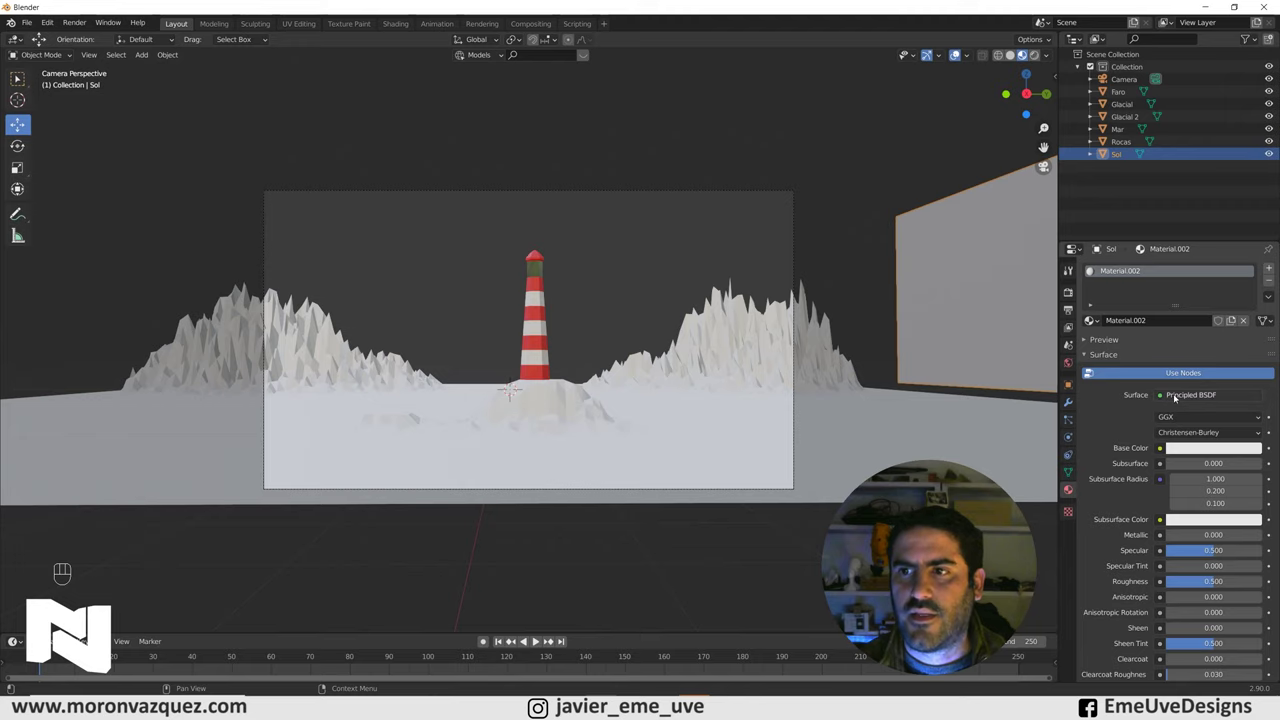
pyautogui.moveTo(1182, 396); pyautogui.dragTo(1114, 154)
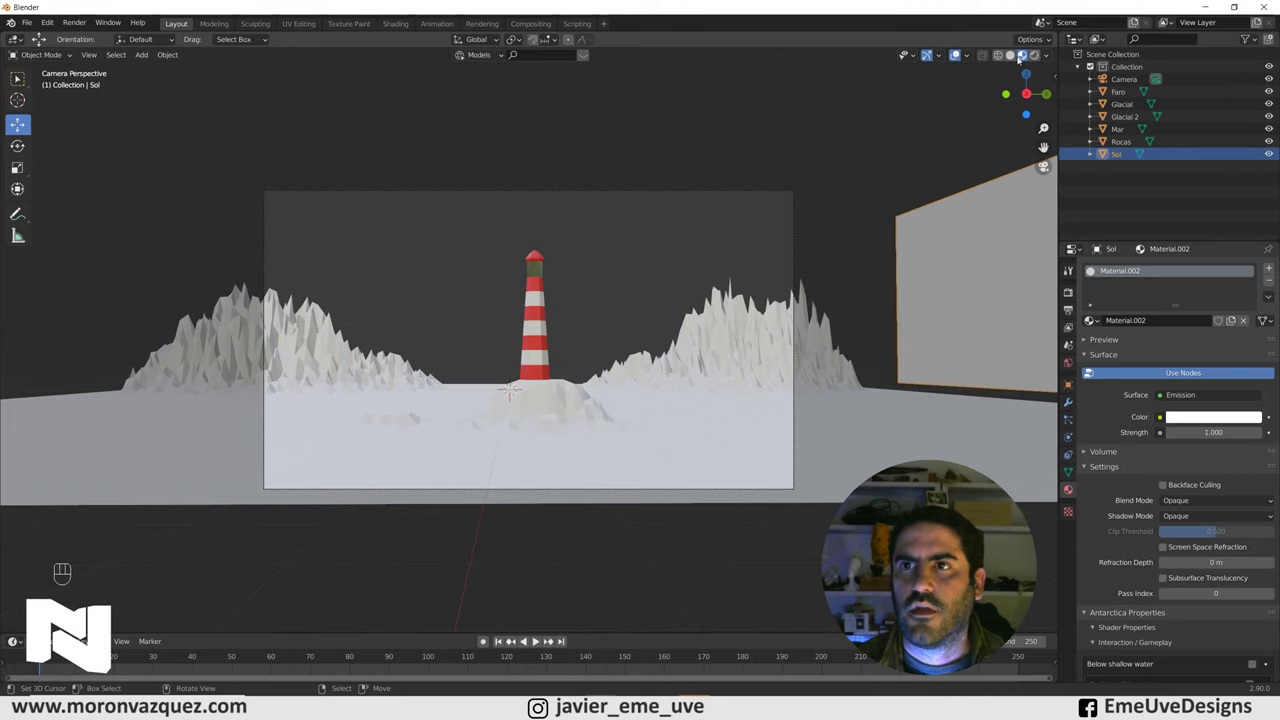
pyautogui.click(1016, 58)
pyautogui.click(1024, 60)
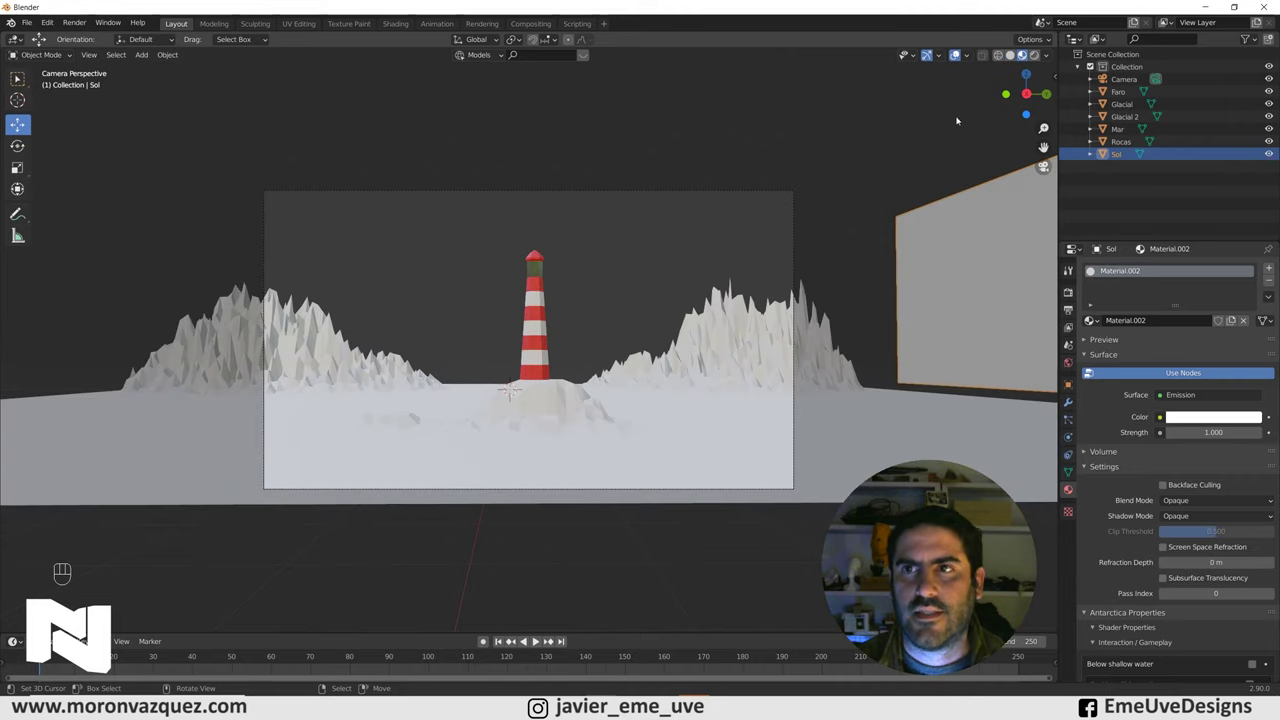
# Preview rendered lighting and set the Render Engine to Cycles
pyautogui.click(1038, 57)
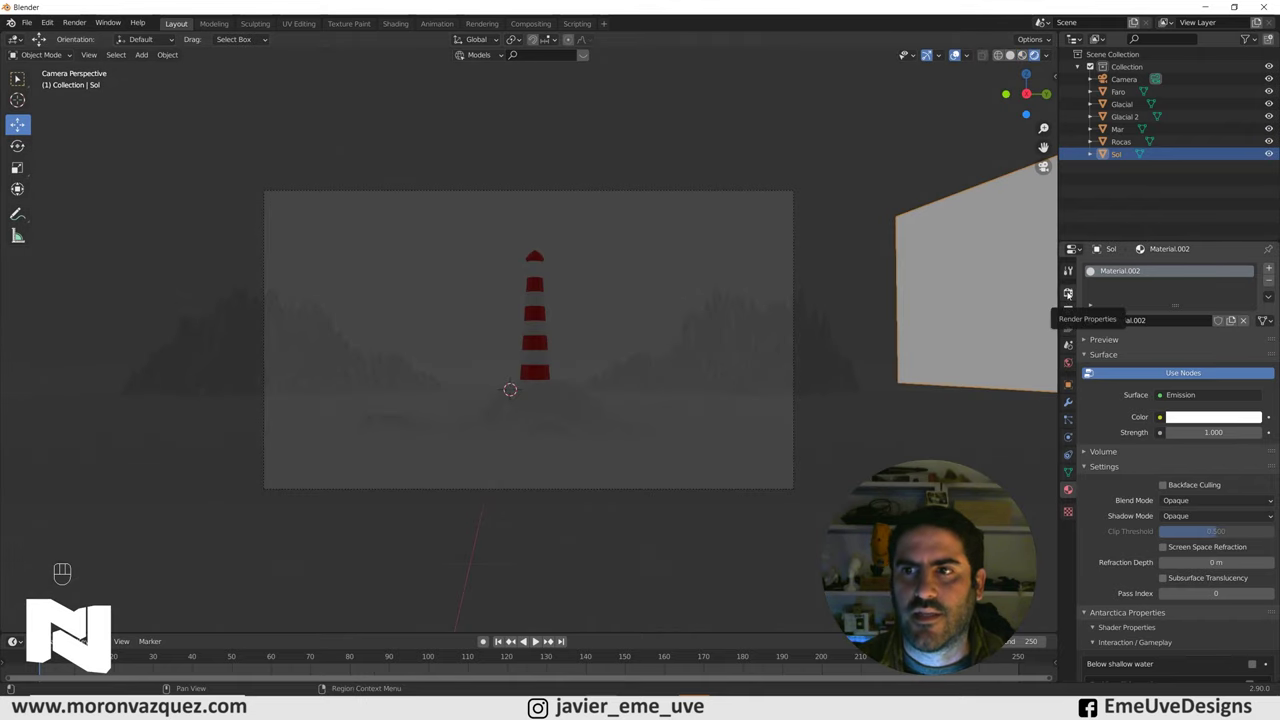
pyautogui.moveTo(1070, 294); pyautogui.dragTo(1184, 312)
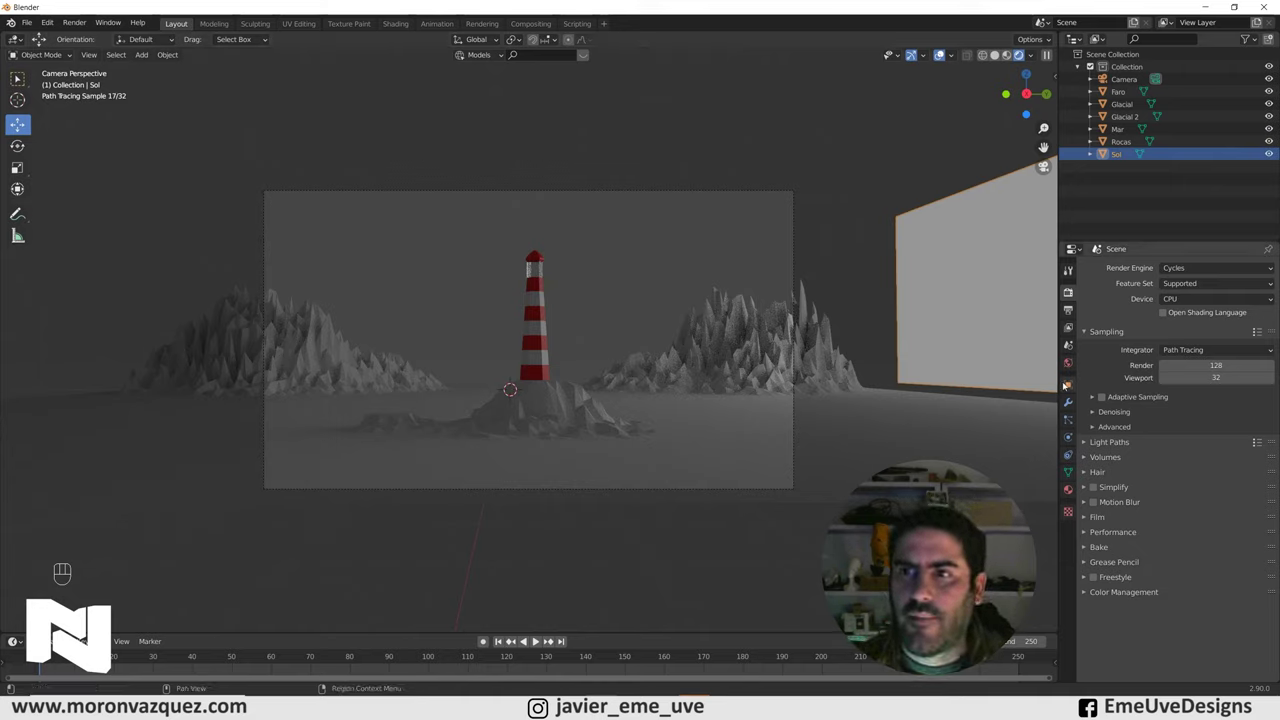
# Set the World background colour to a pale near-white bluish grey
pyautogui.click(1070, 365)
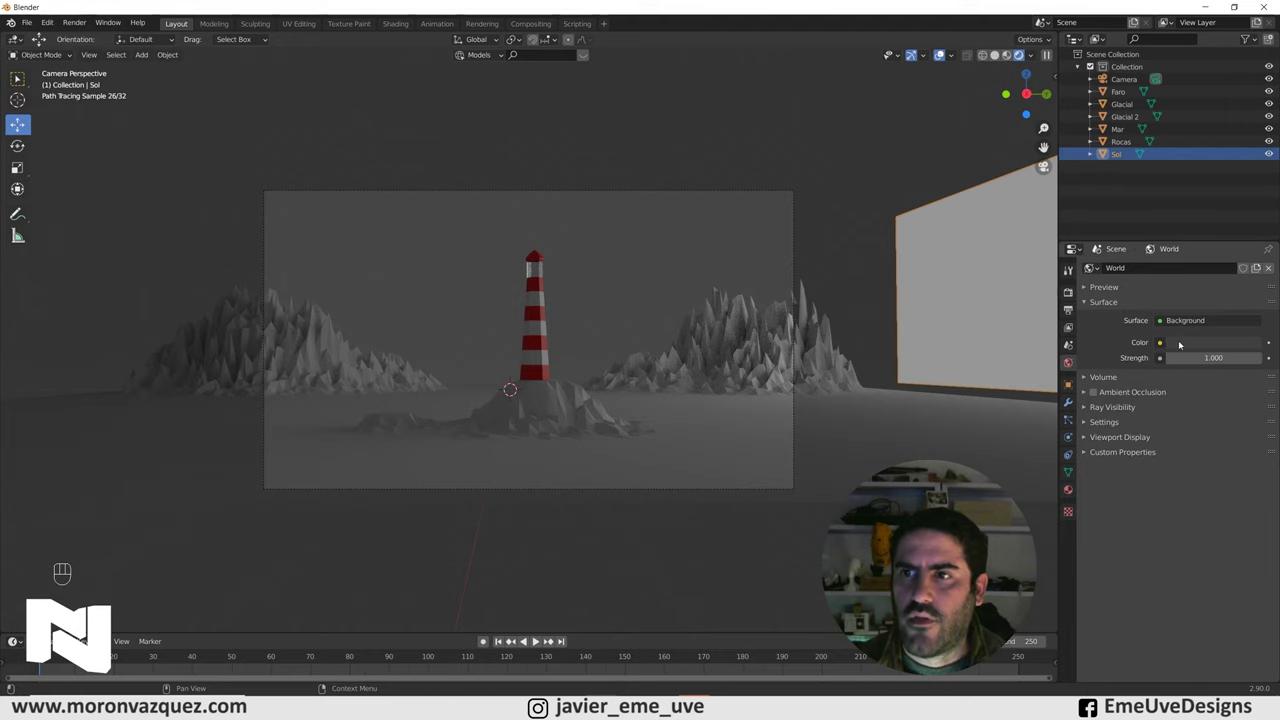
pyautogui.click(1221, 346)
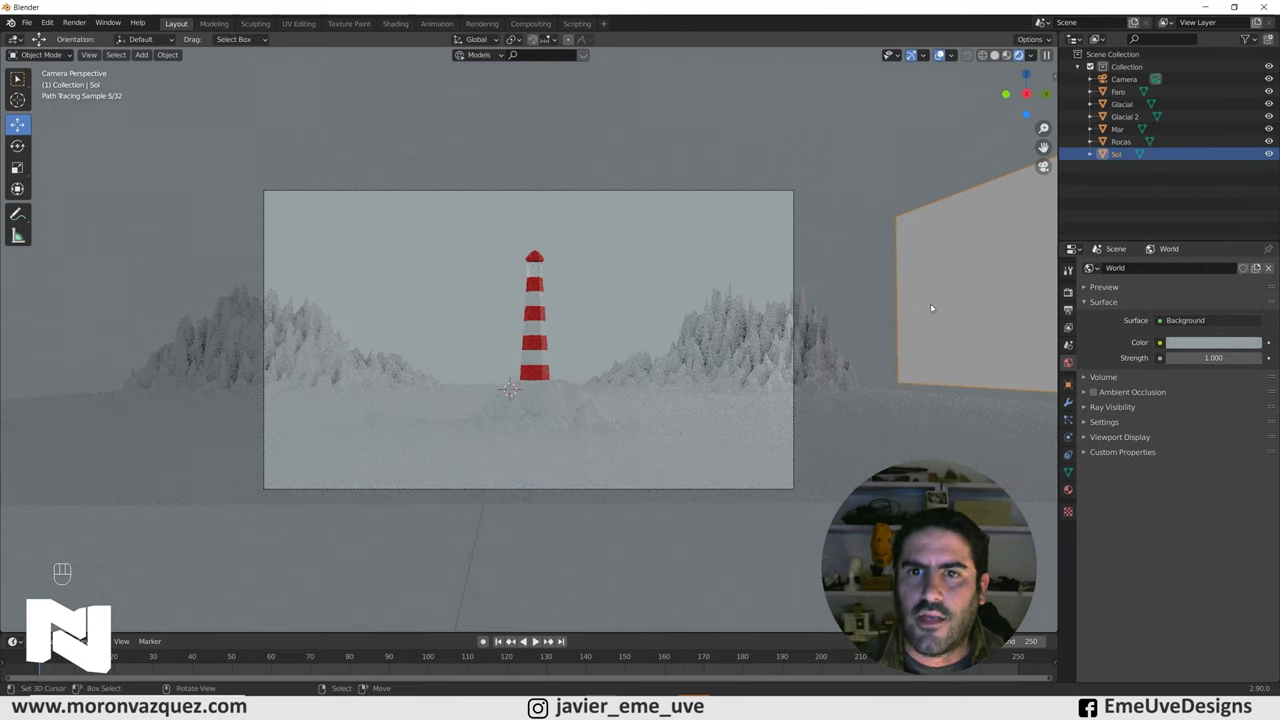
pyautogui.click(1204, 348)
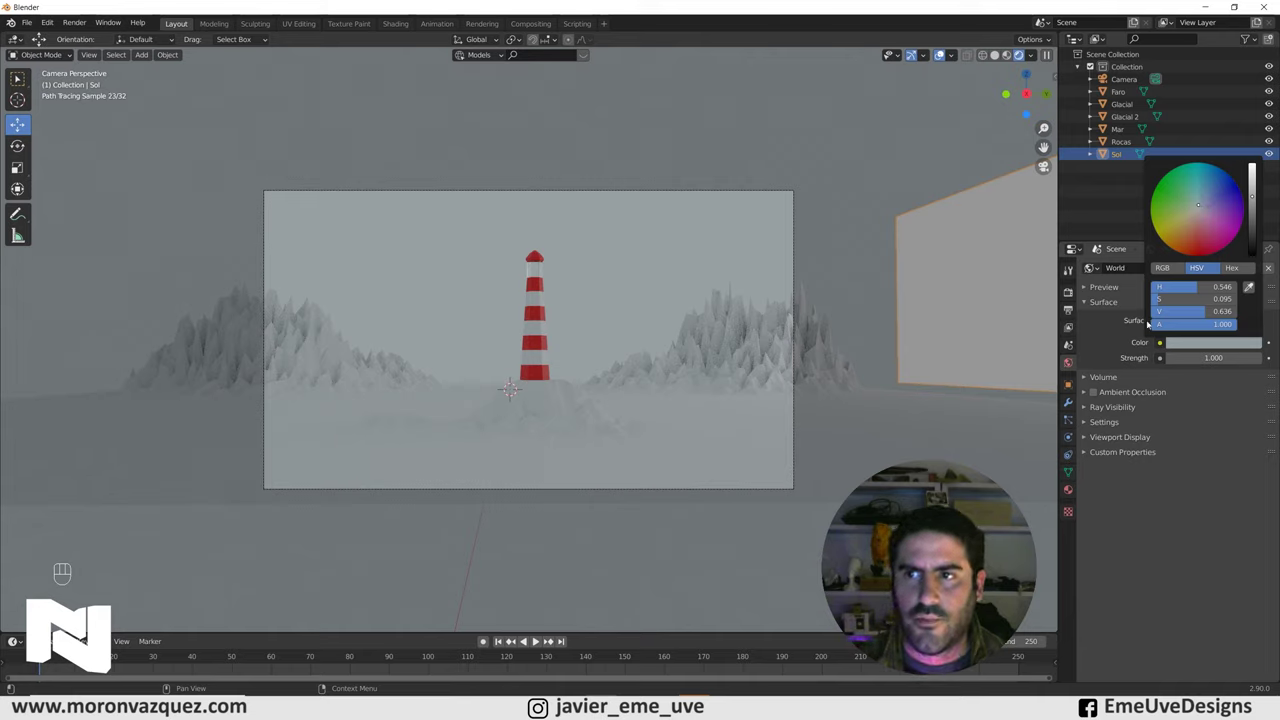
pyautogui.click(959, 256)
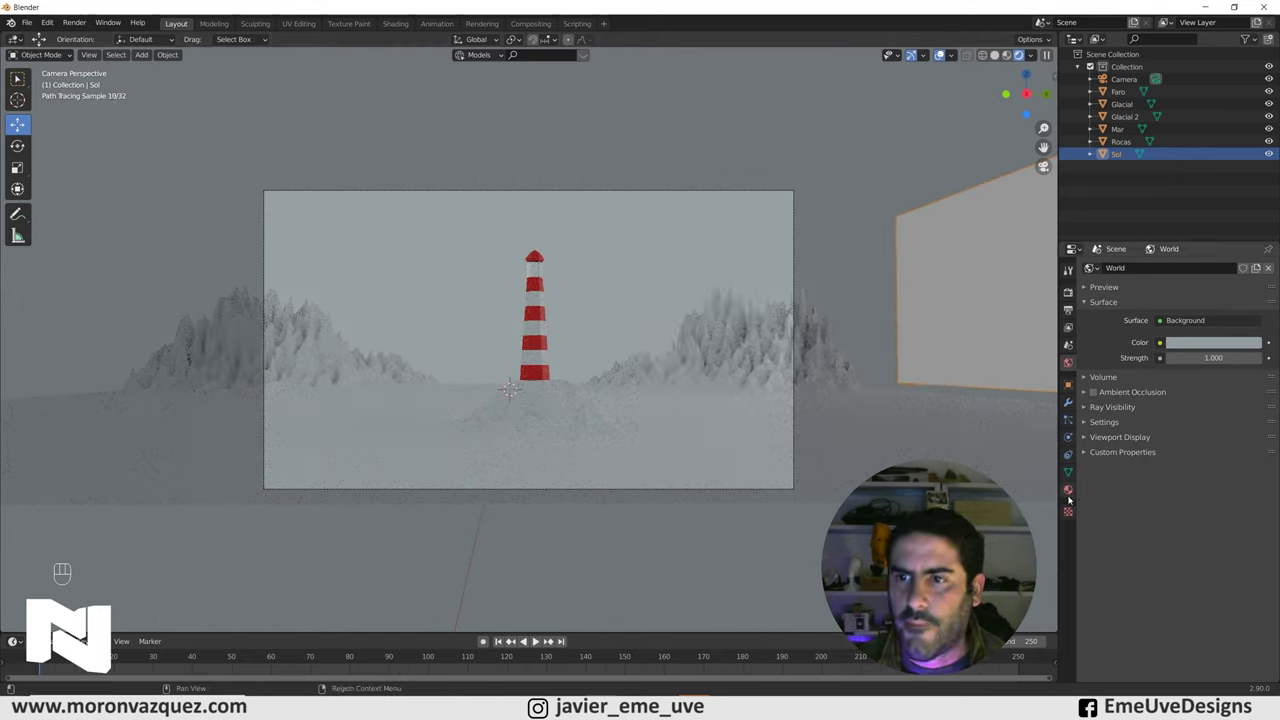
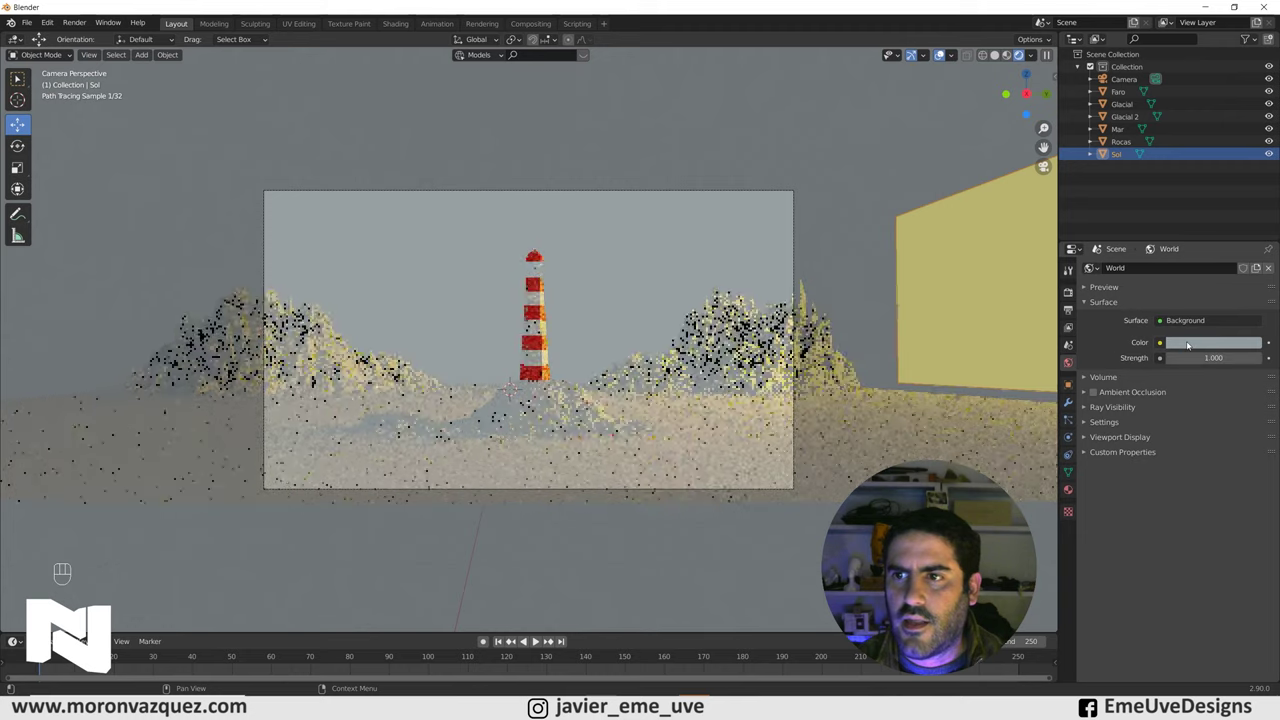
pyautogui.click(1200, 344)
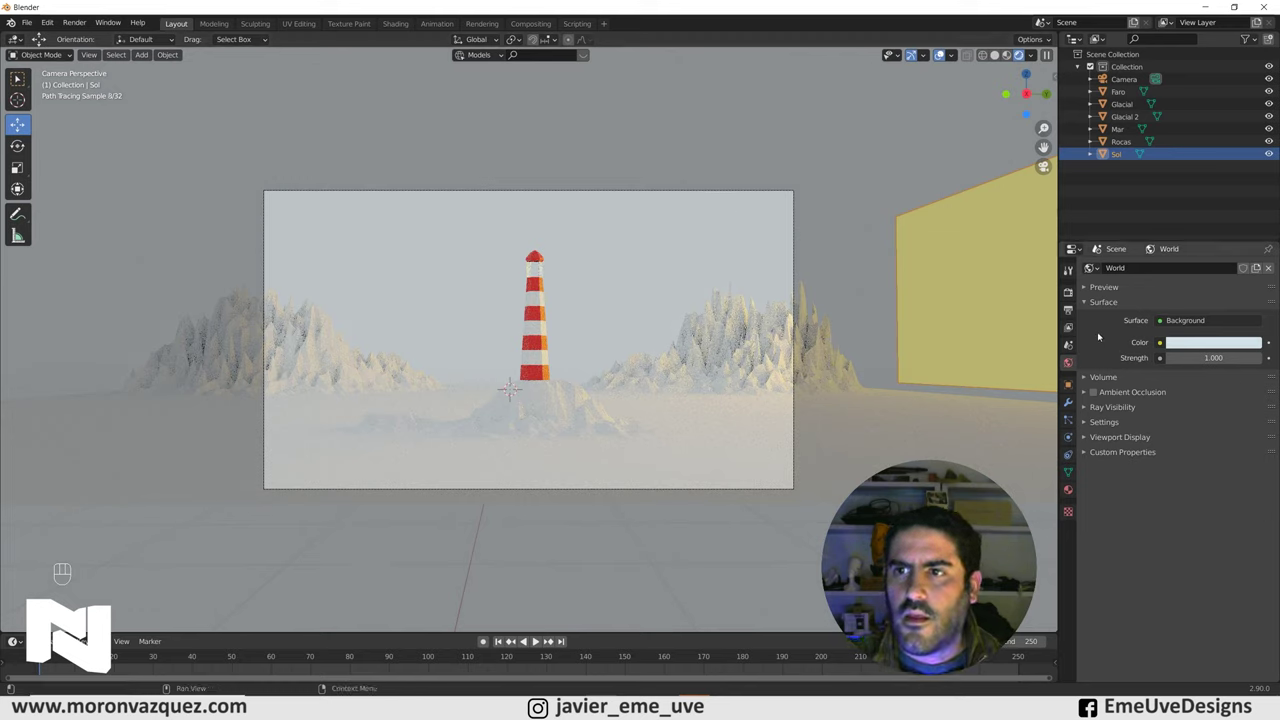
# Set Cycles Device to GPU Compute and expand the Denoising options
pyautogui.click(1070, 297)
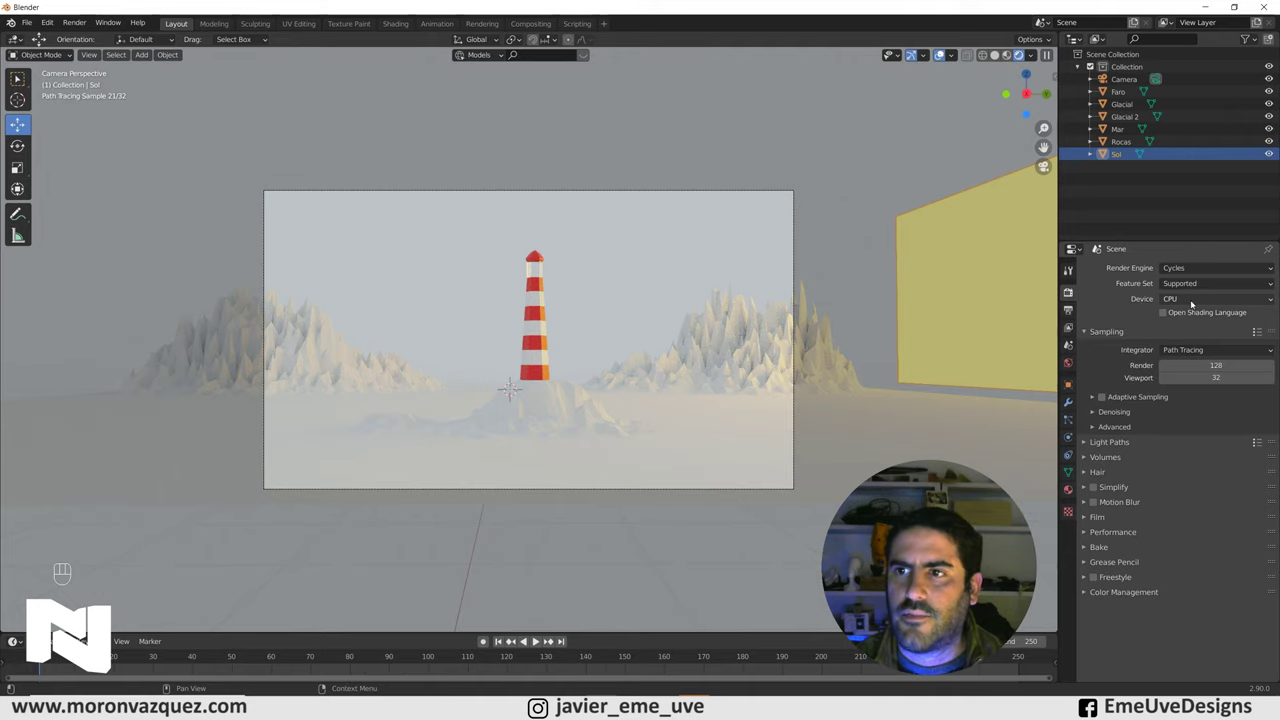
pyautogui.moveTo(1196, 302); pyautogui.dragTo(1190, 329)
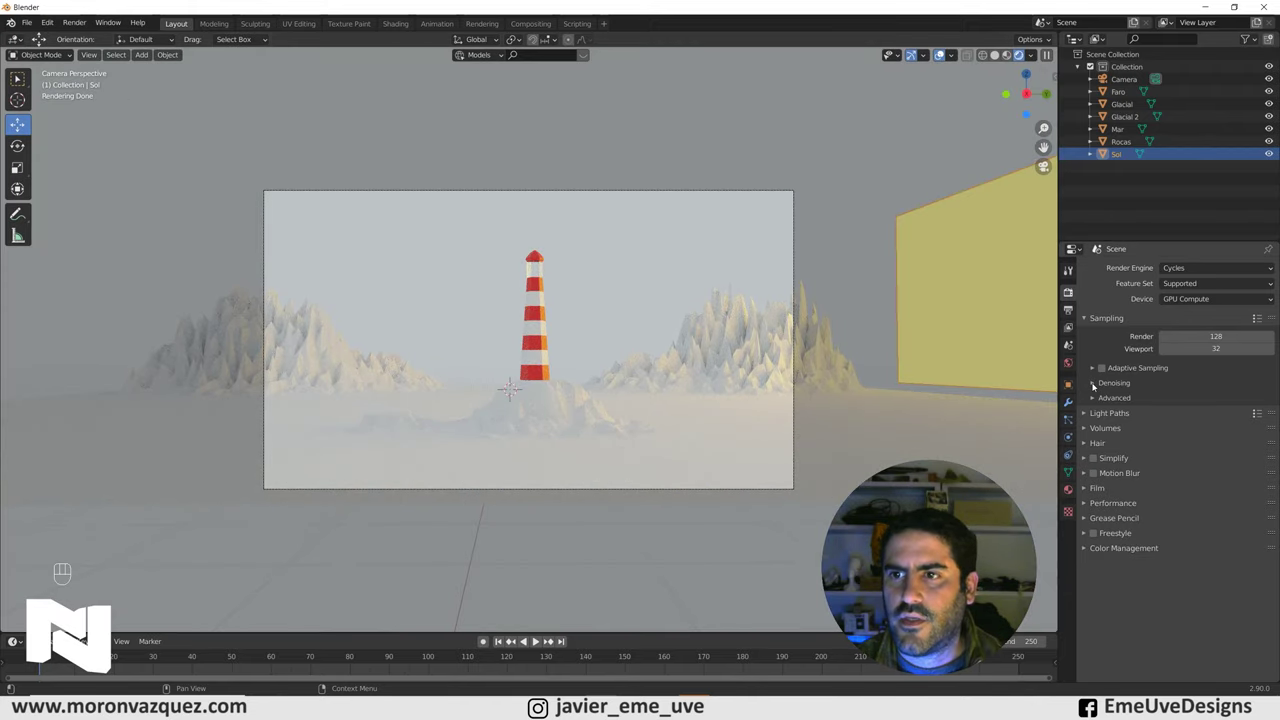
pyautogui.click(1165, 419)
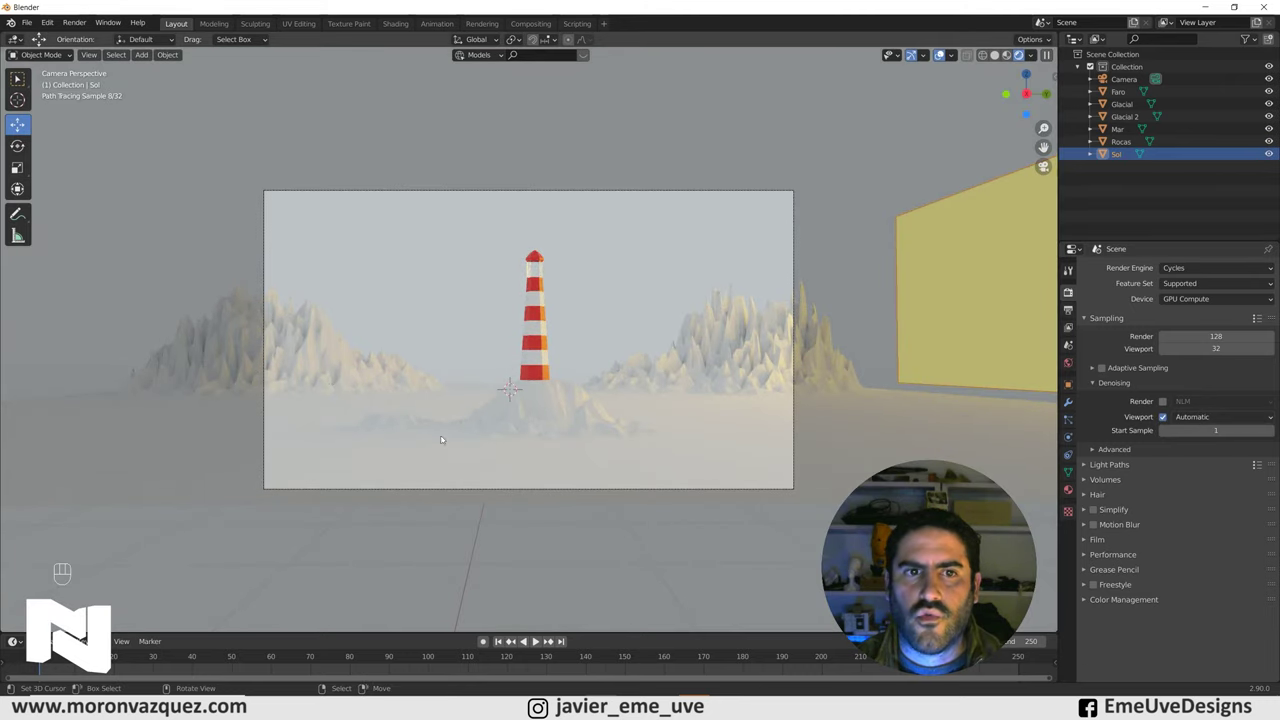
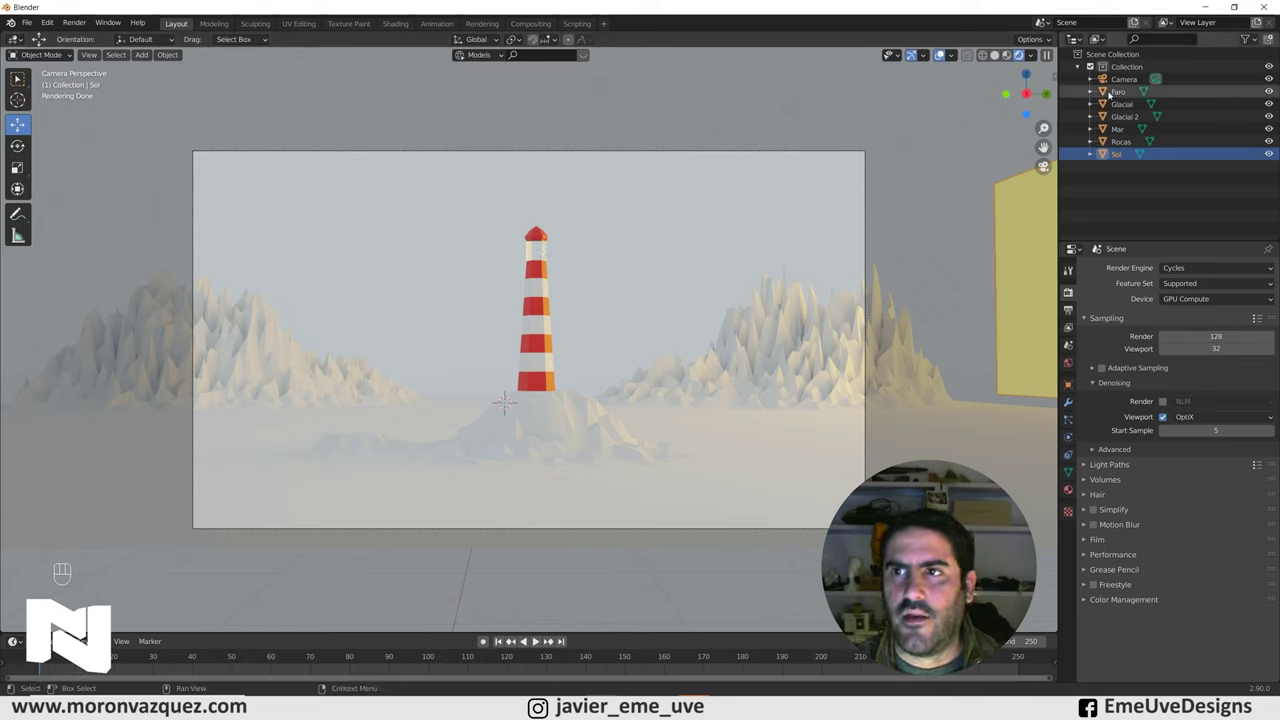
# Isolate the Faro lighthouse in local view and add a point light named Luz
pyautogui.click(1103, 94)
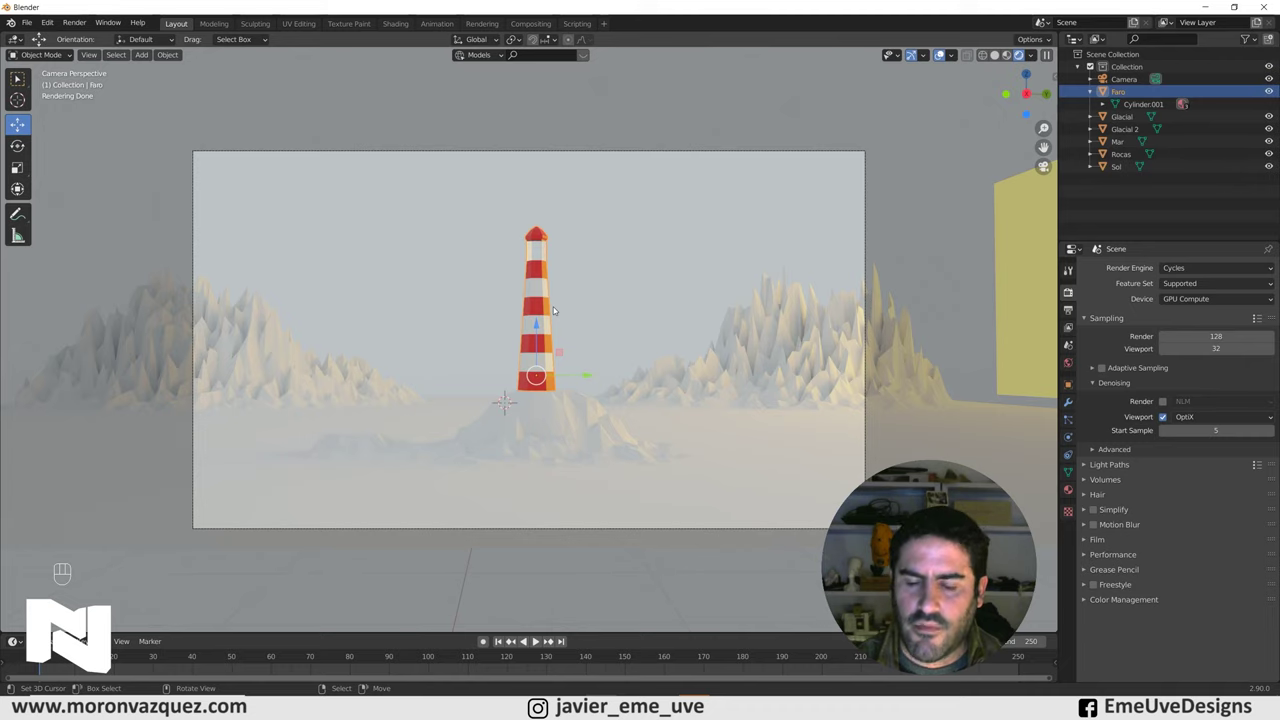
pyautogui.press('KP_Divide')
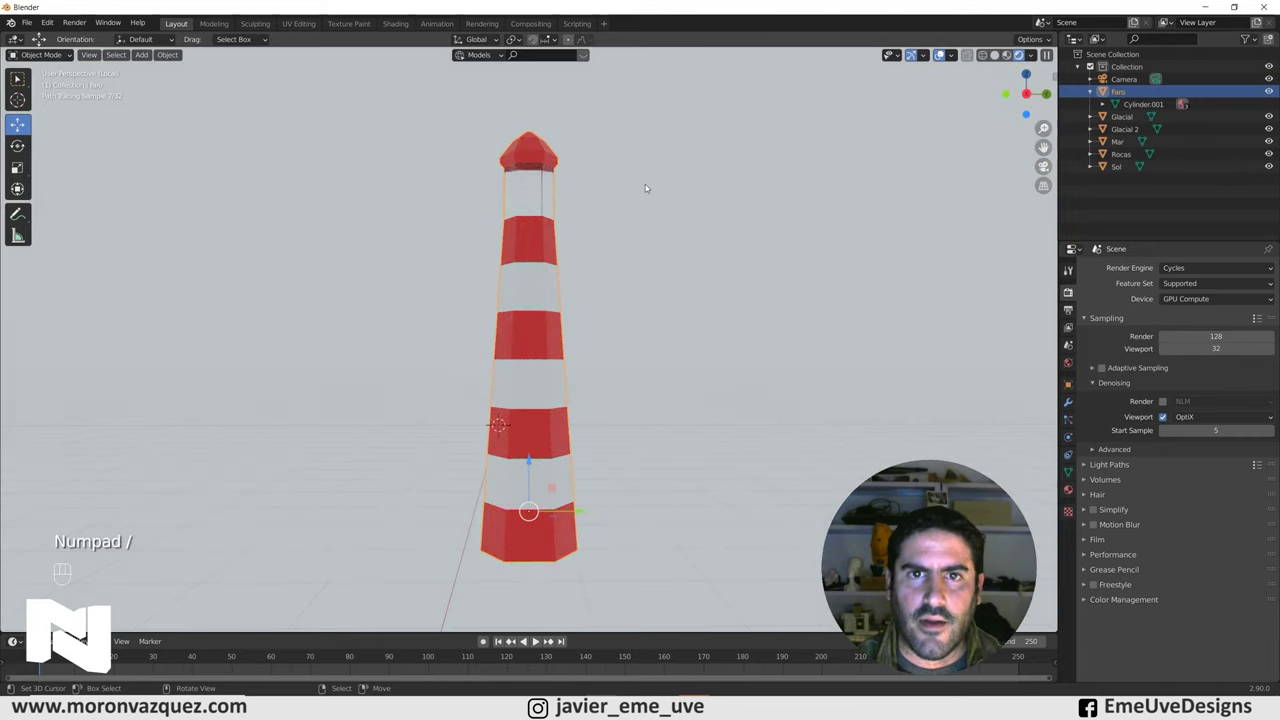
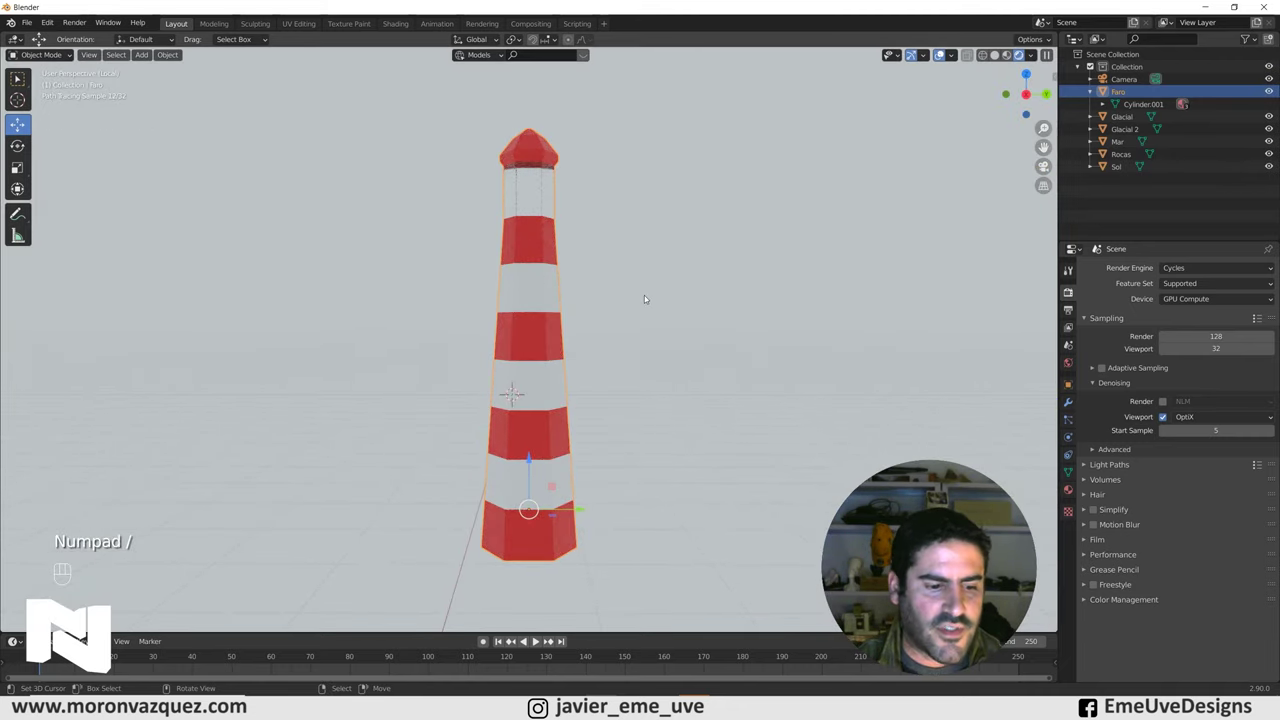
pyautogui.press('shift+a')
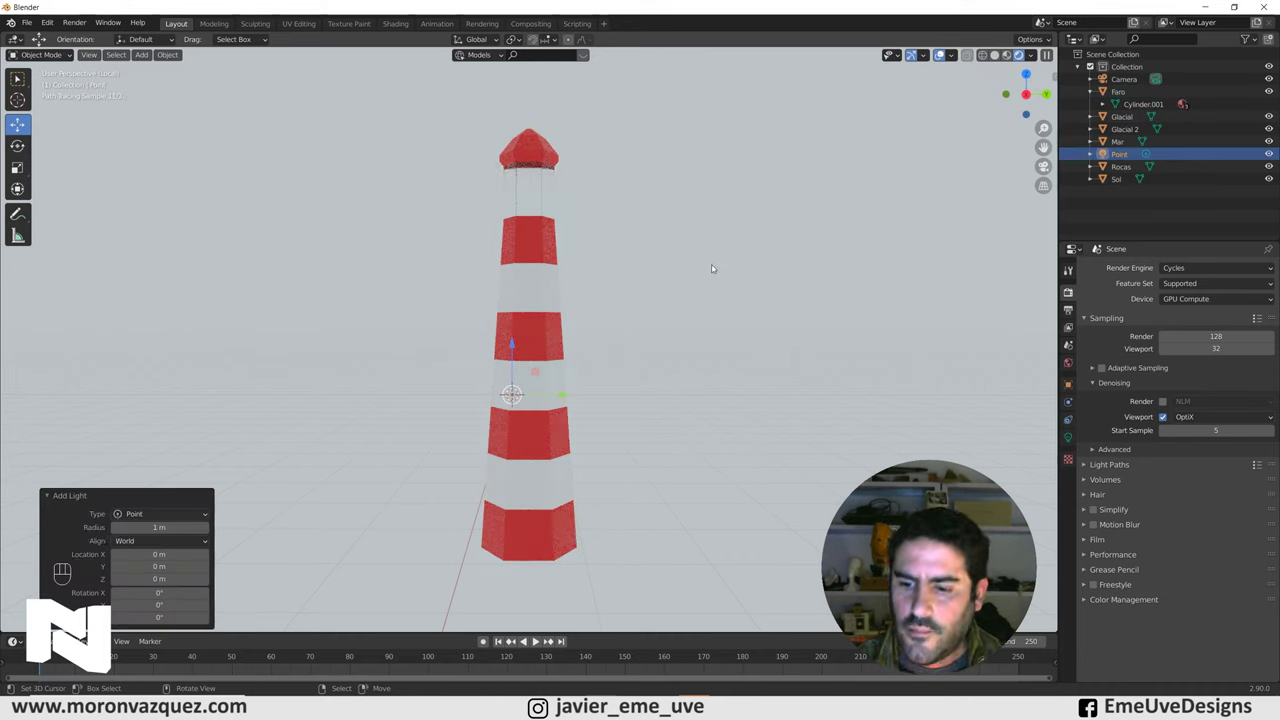
pyautogui.press('KP_1')
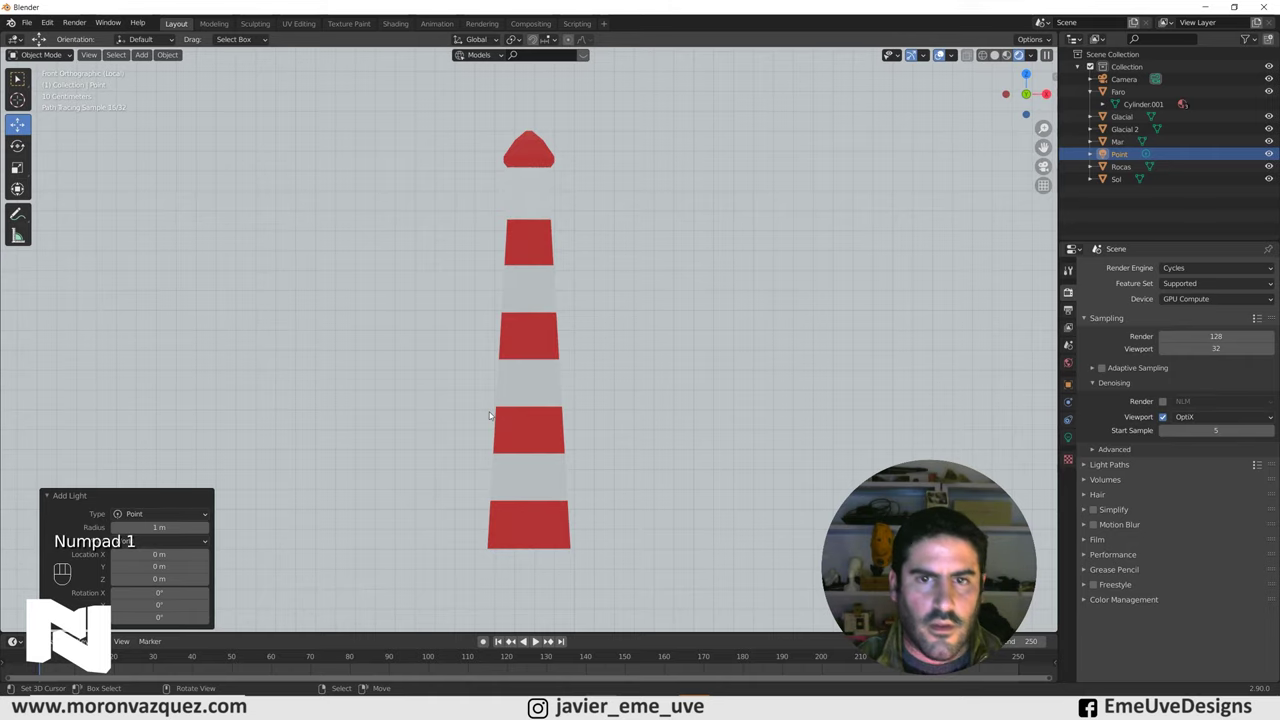
pyautogui.press('g')
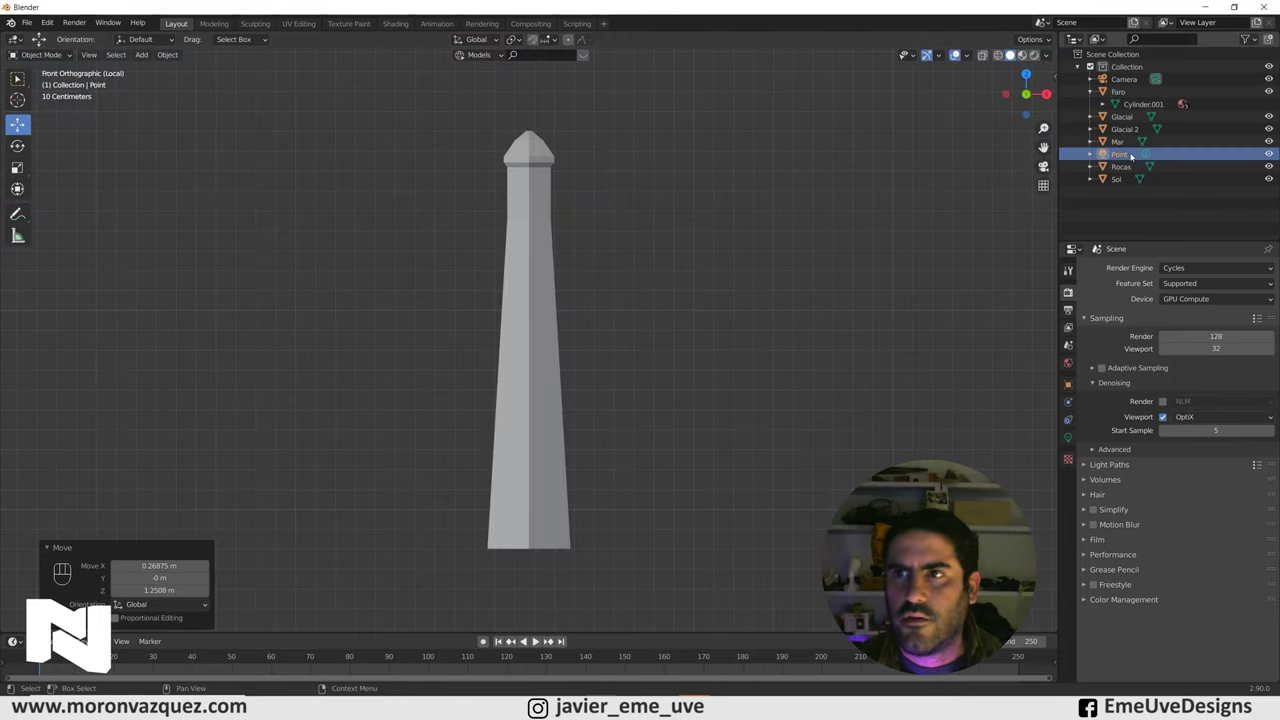
pyautogui.moveTo(1122, 155); pyautogui.dragTo(1130, 116)
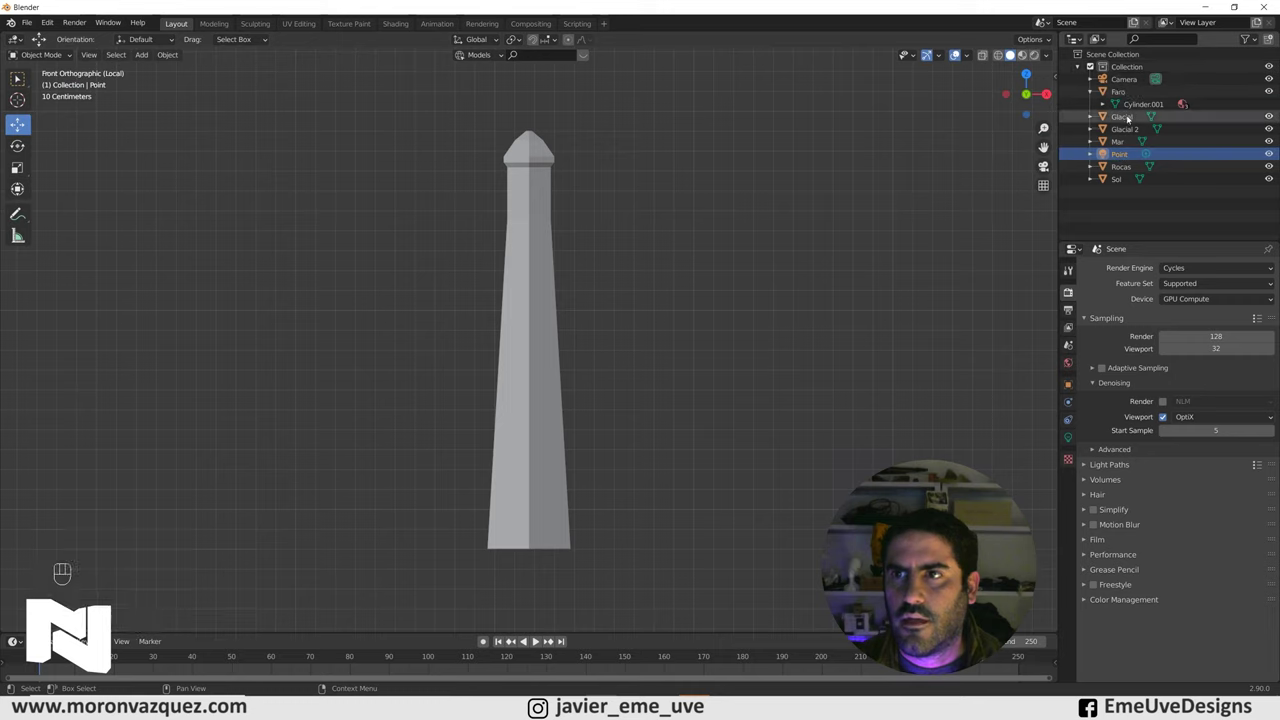
pyautogui.moveTo(1120, 94); pyautogui.dragTo(1122, 151)
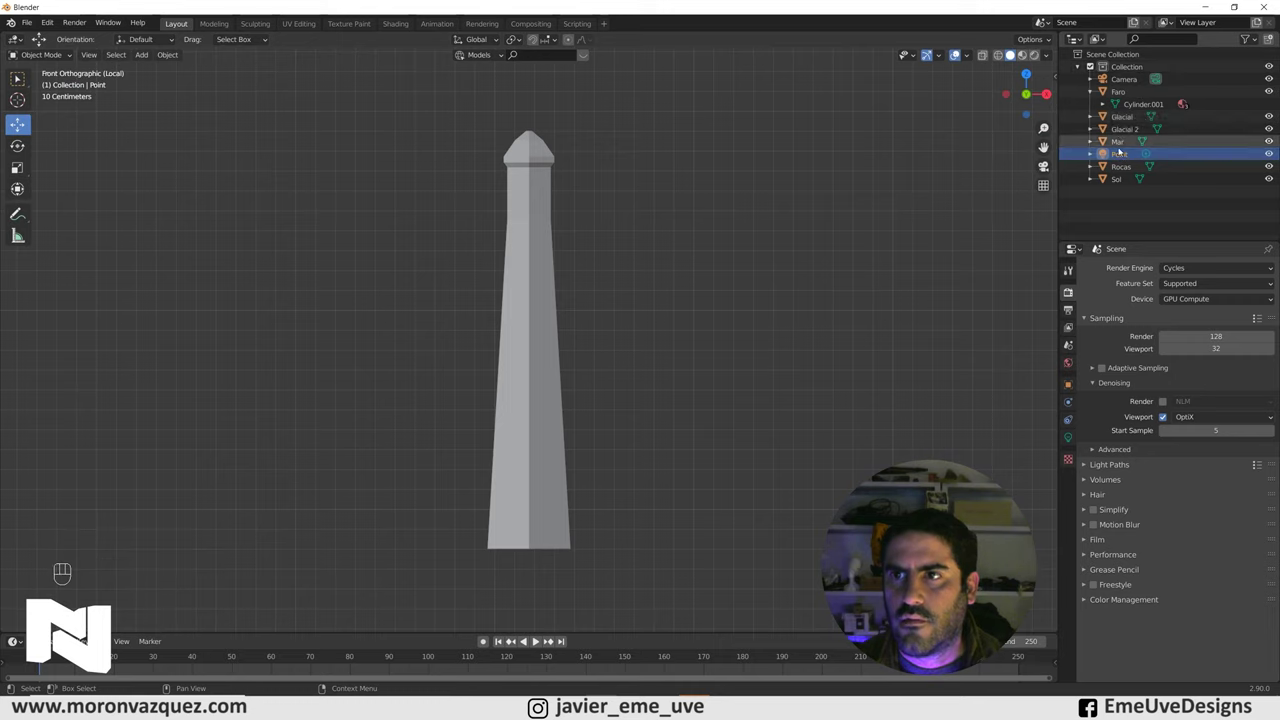
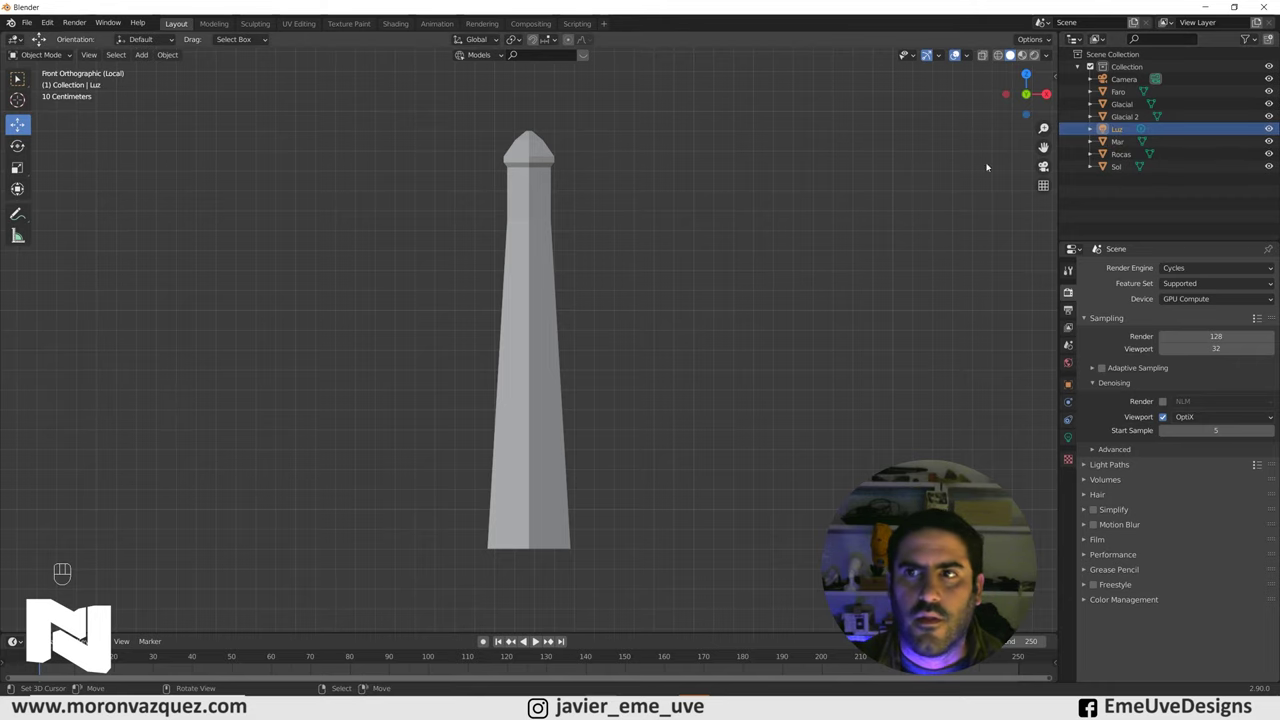
# Move Luz up into the lamp at the lighthouse top using front and side views, then leave local view
pyautogui.moveTo(691, 418); pyautogui.dragTo(620, 421)
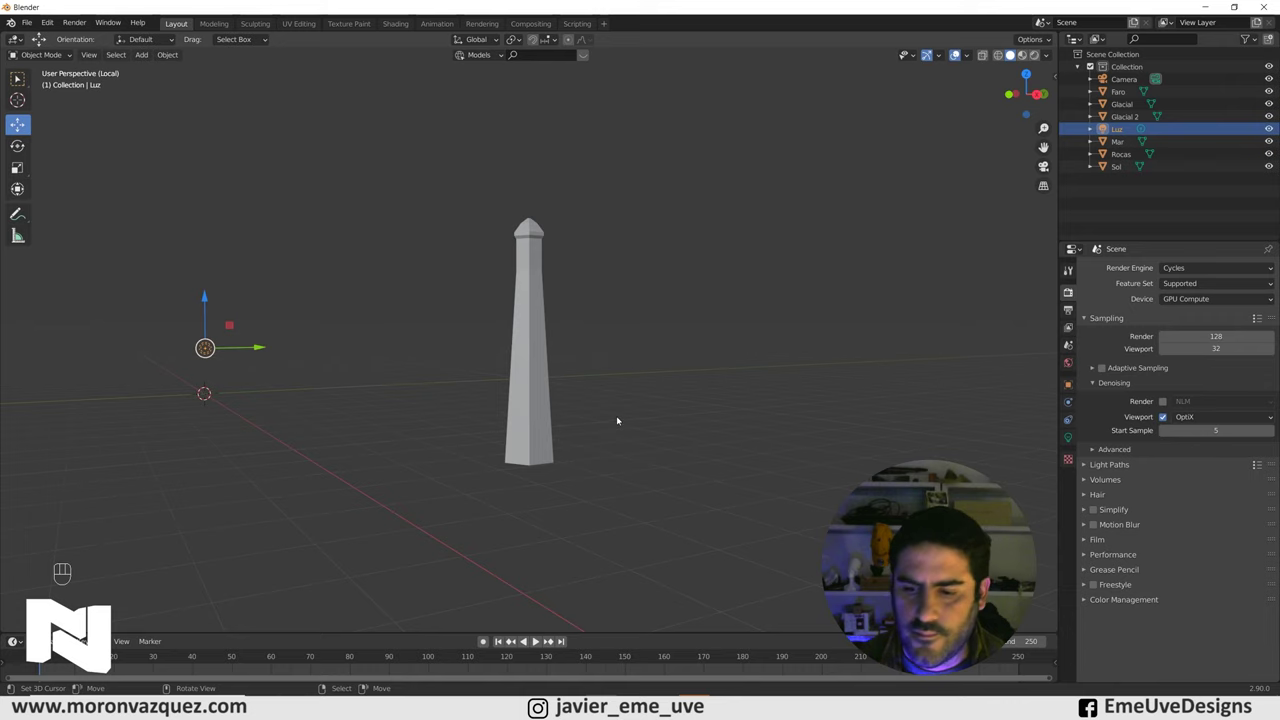
pyautogui.press('KP_1')
pyautogui.press('KP_3')
pyautogui.press('g')
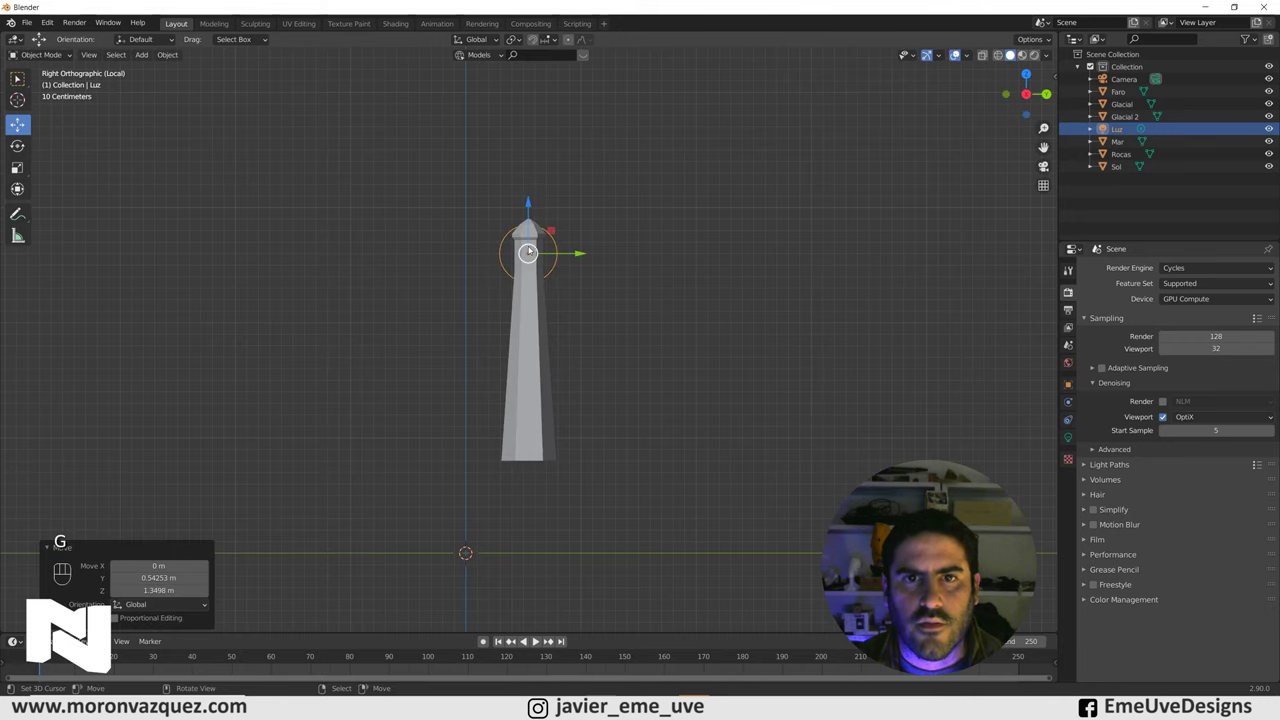
pyautogui.press('KP_1')
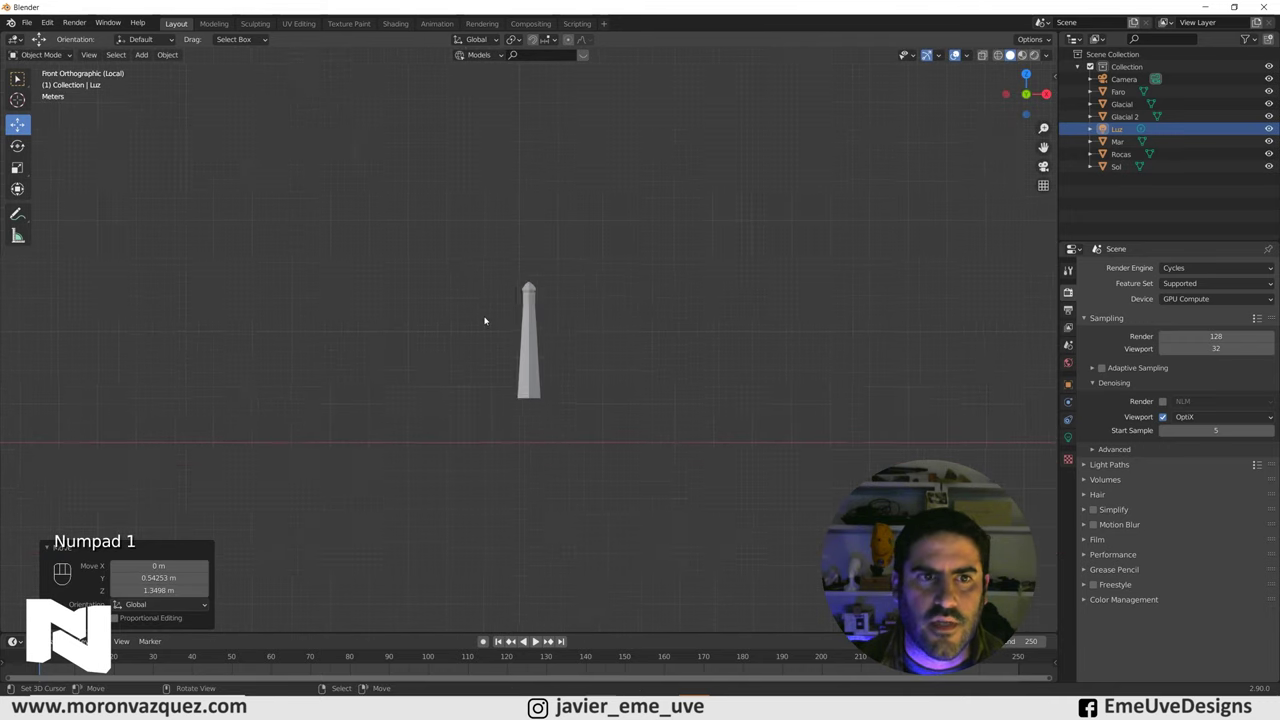
pyautogui.press('g')
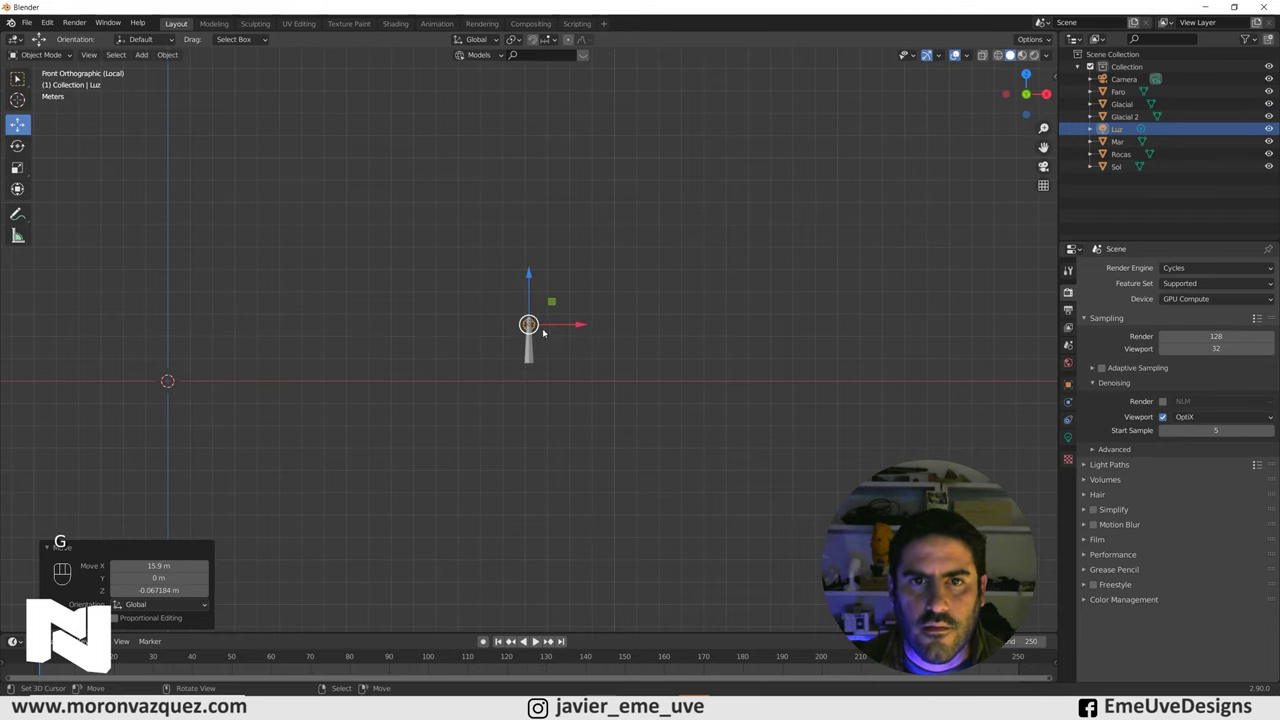
pyautogui.press('g')
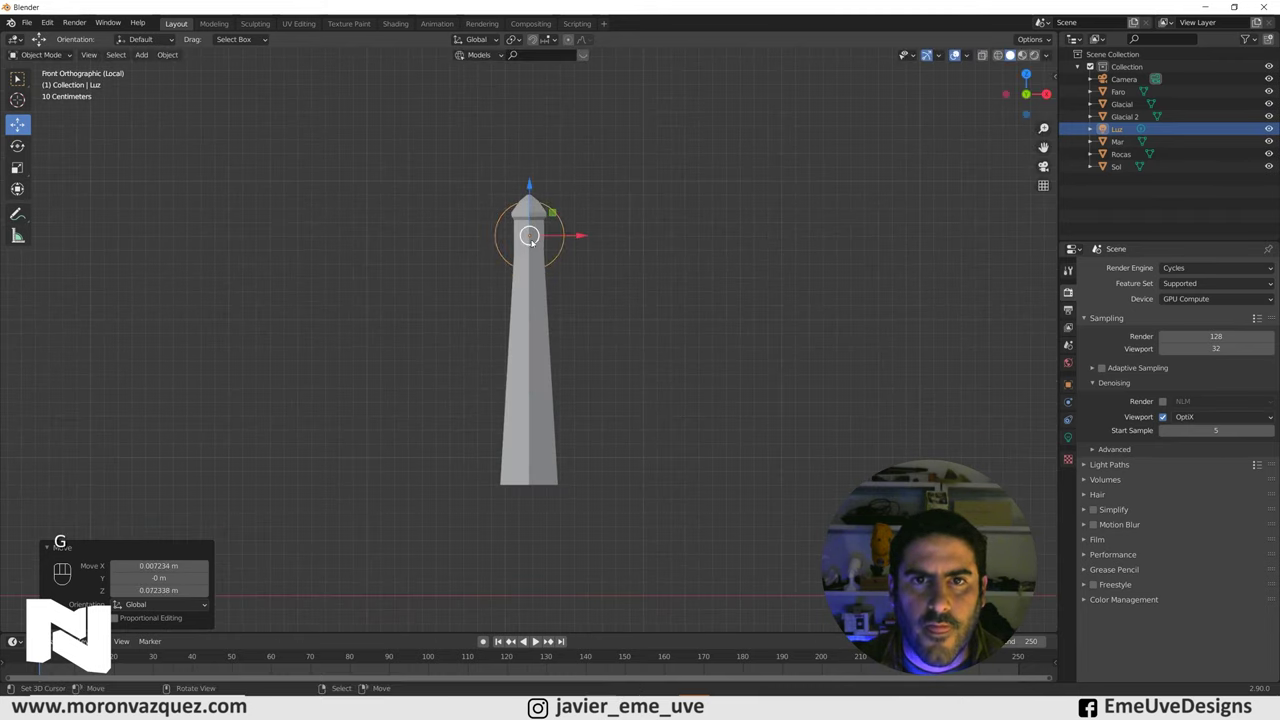
pyautogui.moveTo(590, 303); pyautogui.dragTo(526, 282)
pyautogui.press('KP_Divide')
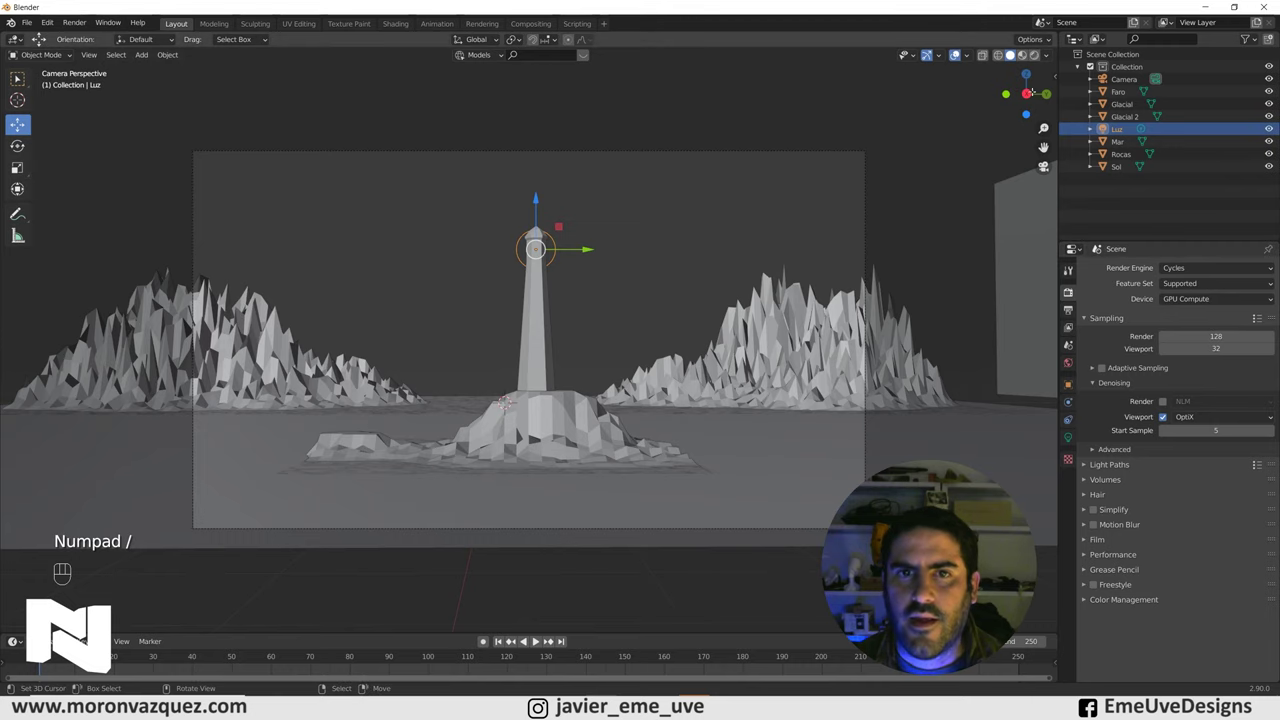
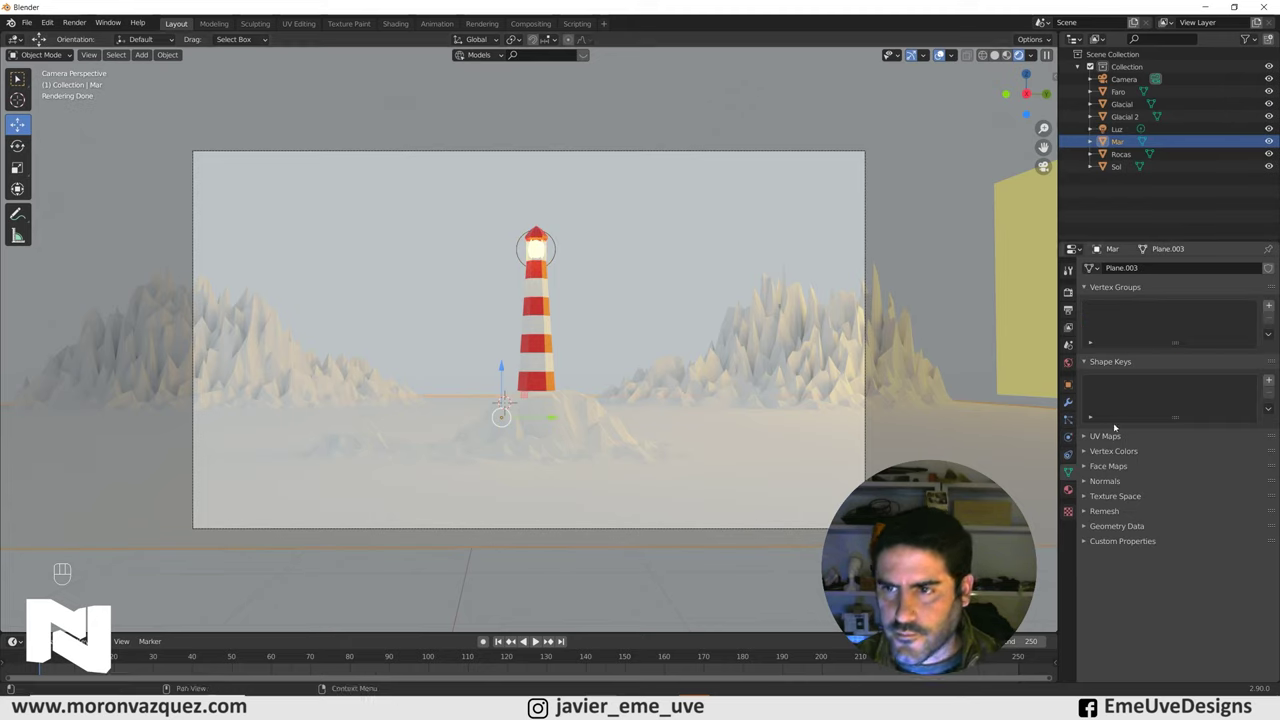
# Show Mar's material settings and bring up its Surface shader field
pyautogui.click(1070, 490)
pyautogui.click(1144, 316)
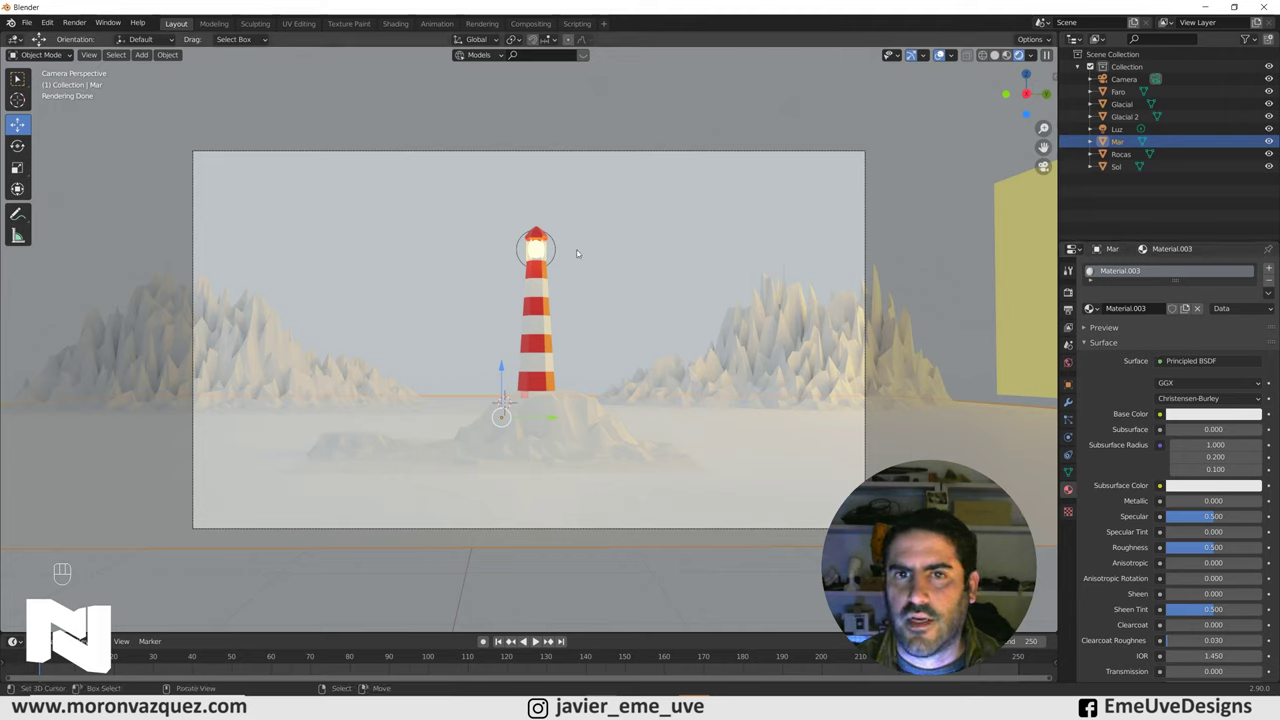
# Make Mar's surface a Glossy BSDF mirror, hide overlays, and set then clear a render border
pyautogui.moveTo(1198, 365); pyautogui.dragTo(1104, 474)
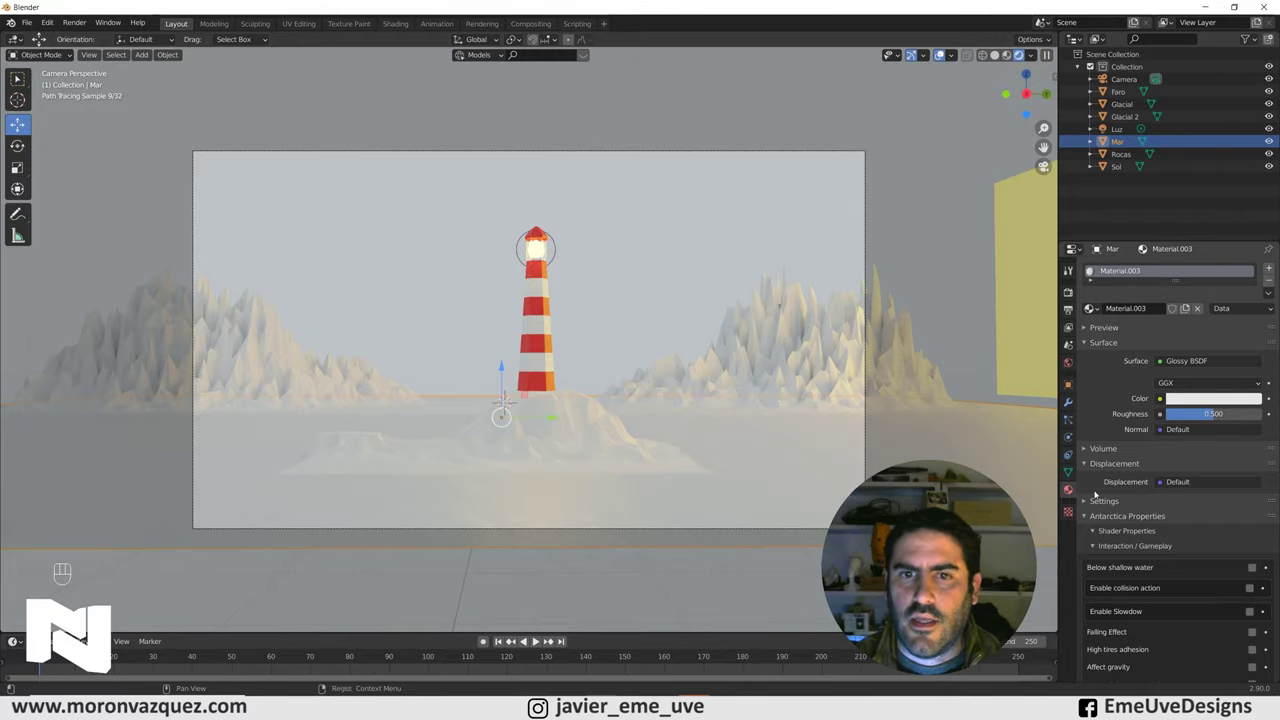
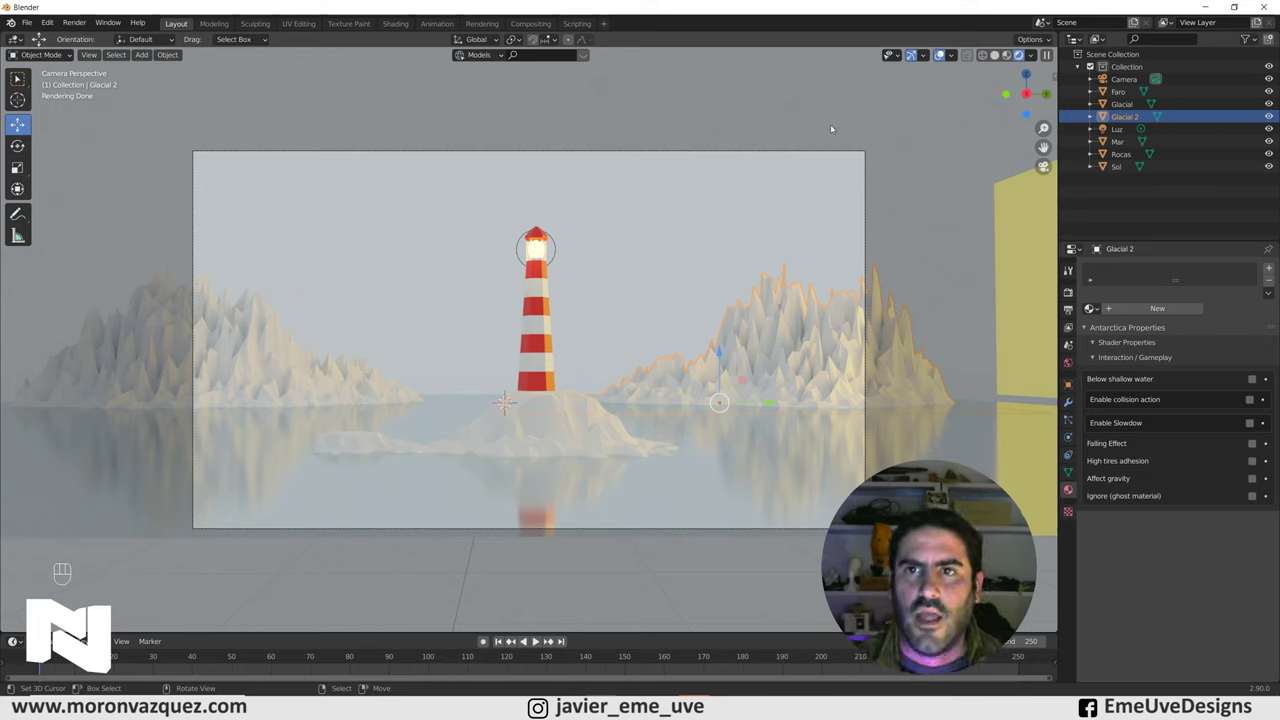
pyautogui.click(834, 128)
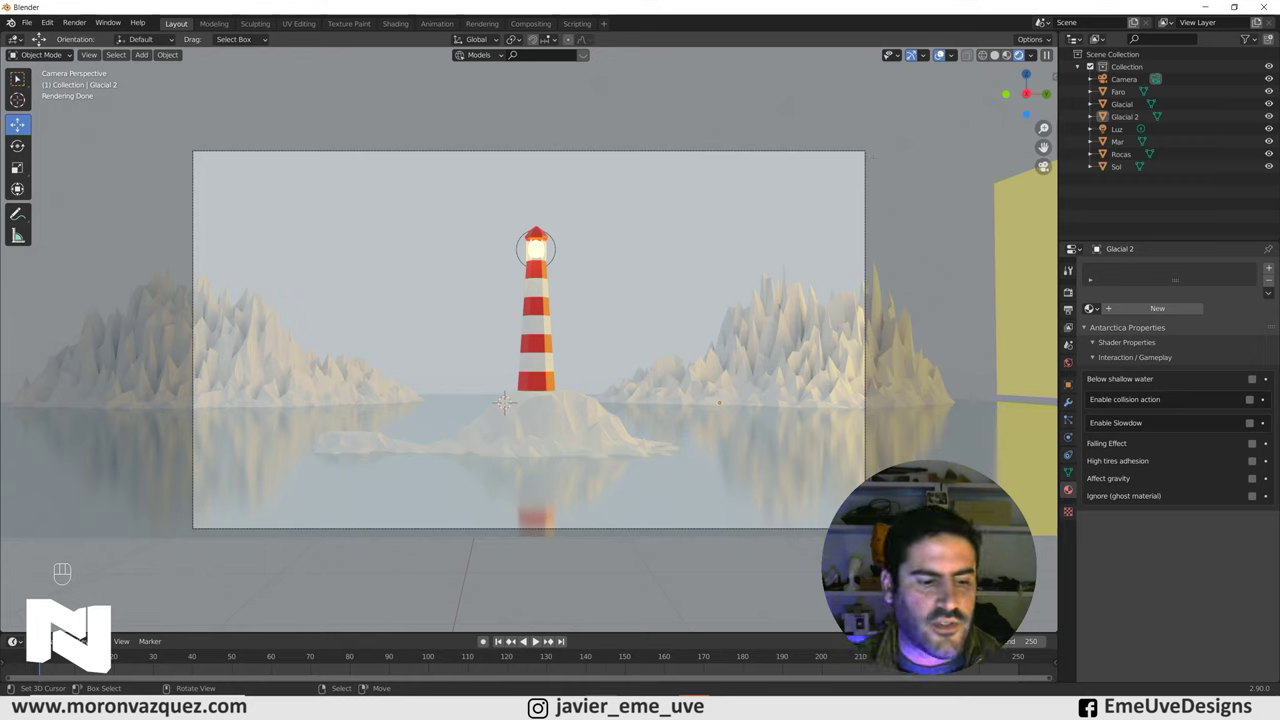
pyautogui.press('ctrl+b')
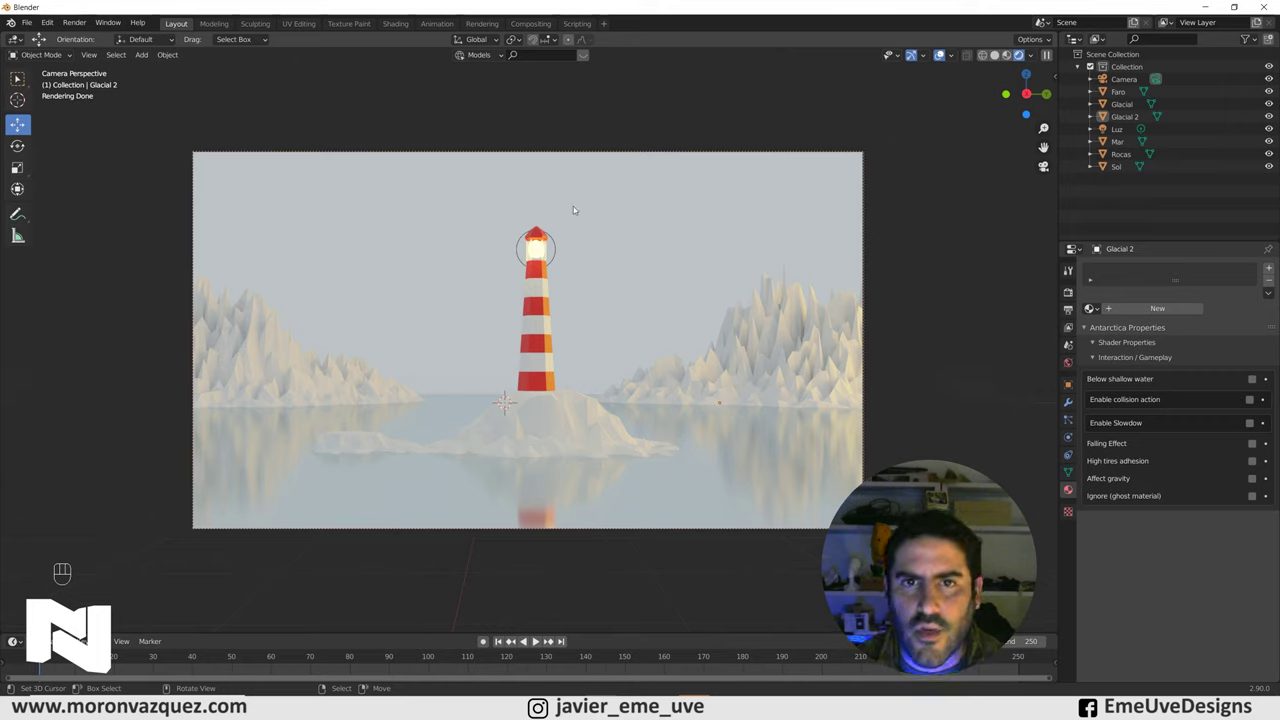
pyautogui.press('ctrl+b')
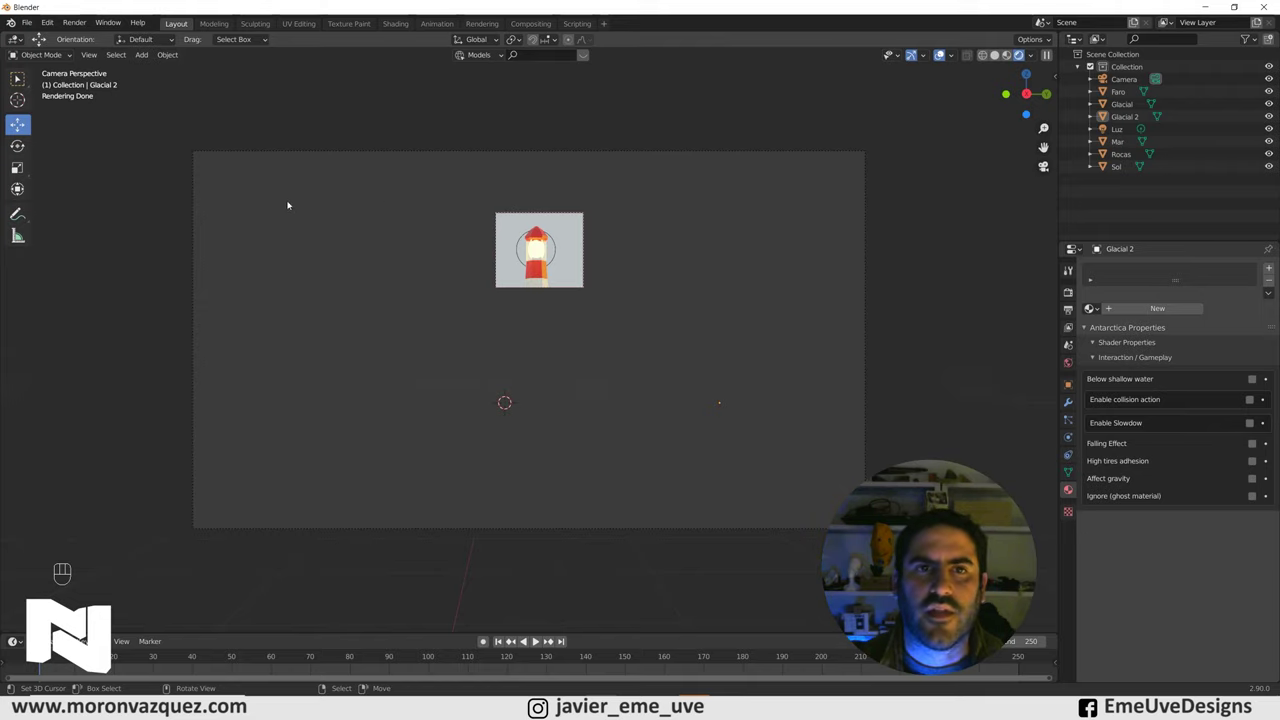
pyautogui.press('ctrl+b')
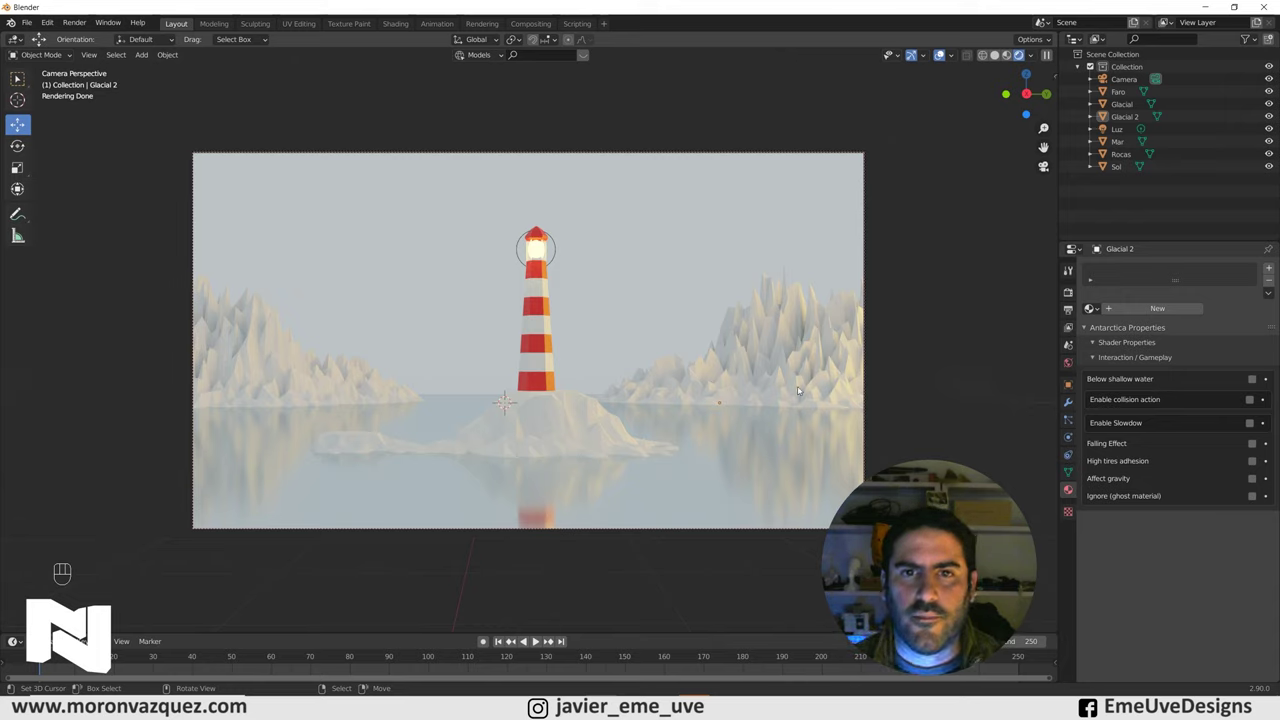
# Give Glacial 2 a new material, Material.004, with a pale green Base Color
pyautogui.click(750, 337)
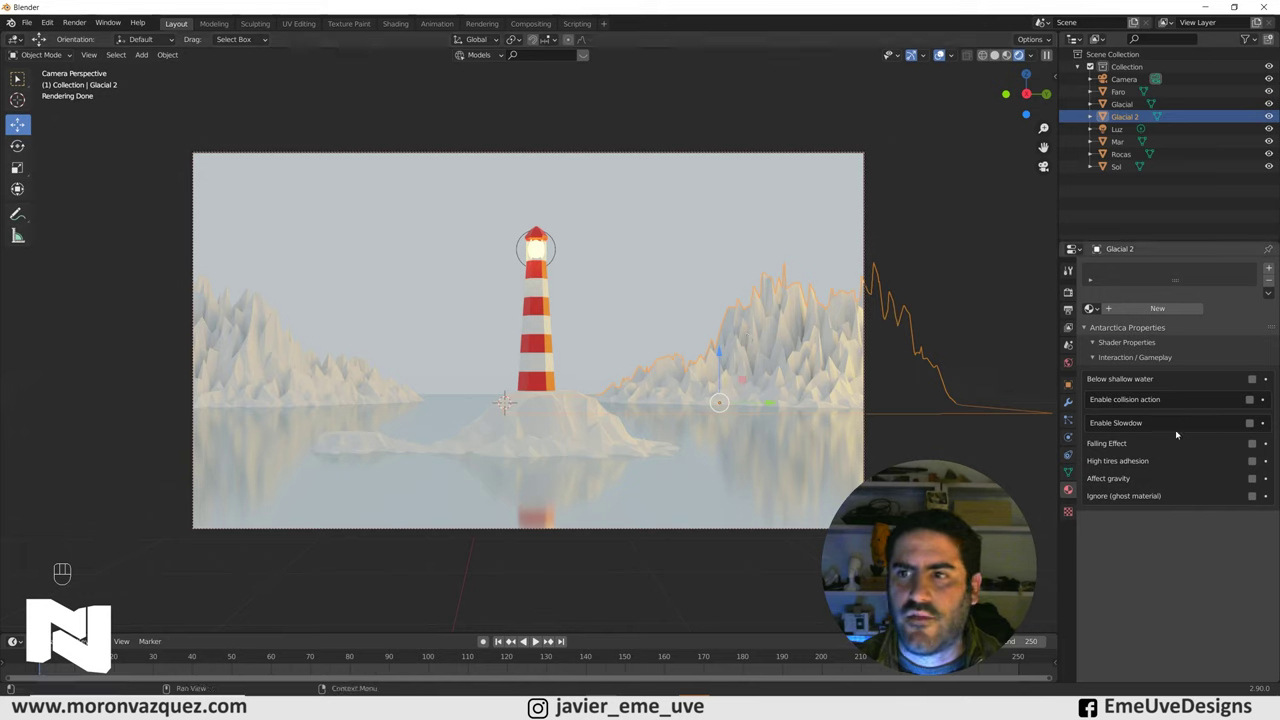
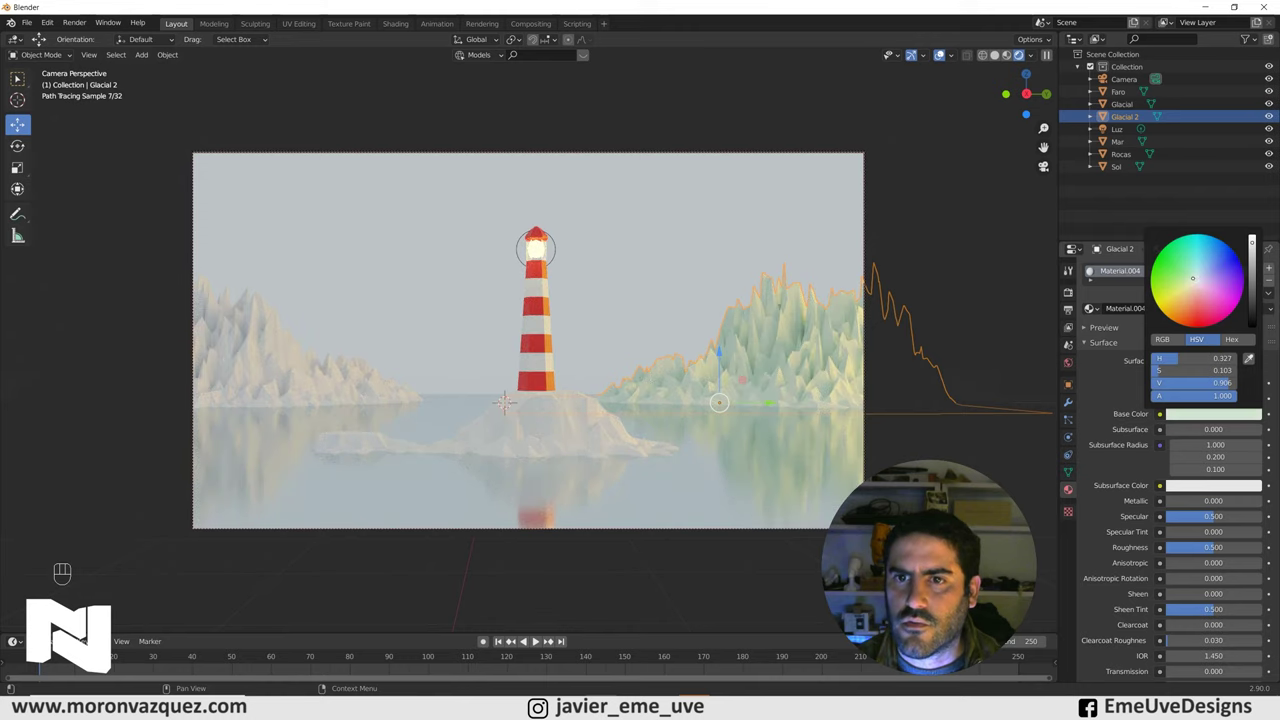
pyautogui.click(911, 143)
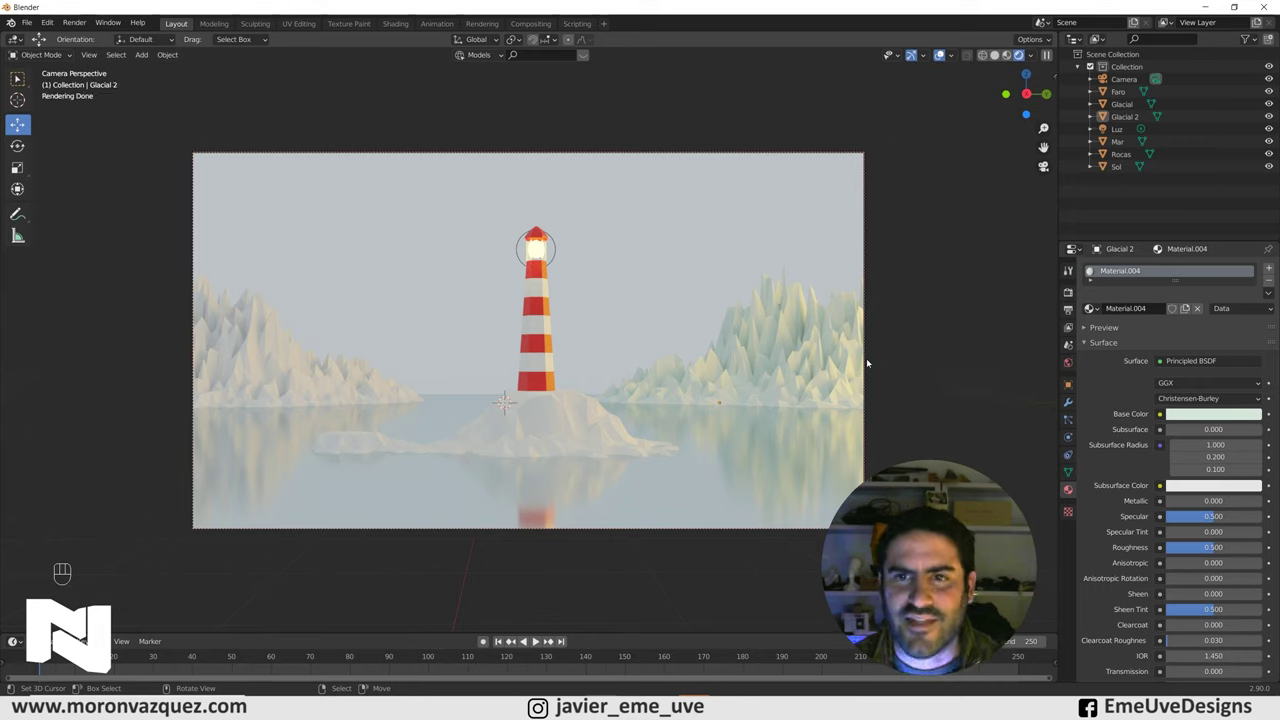
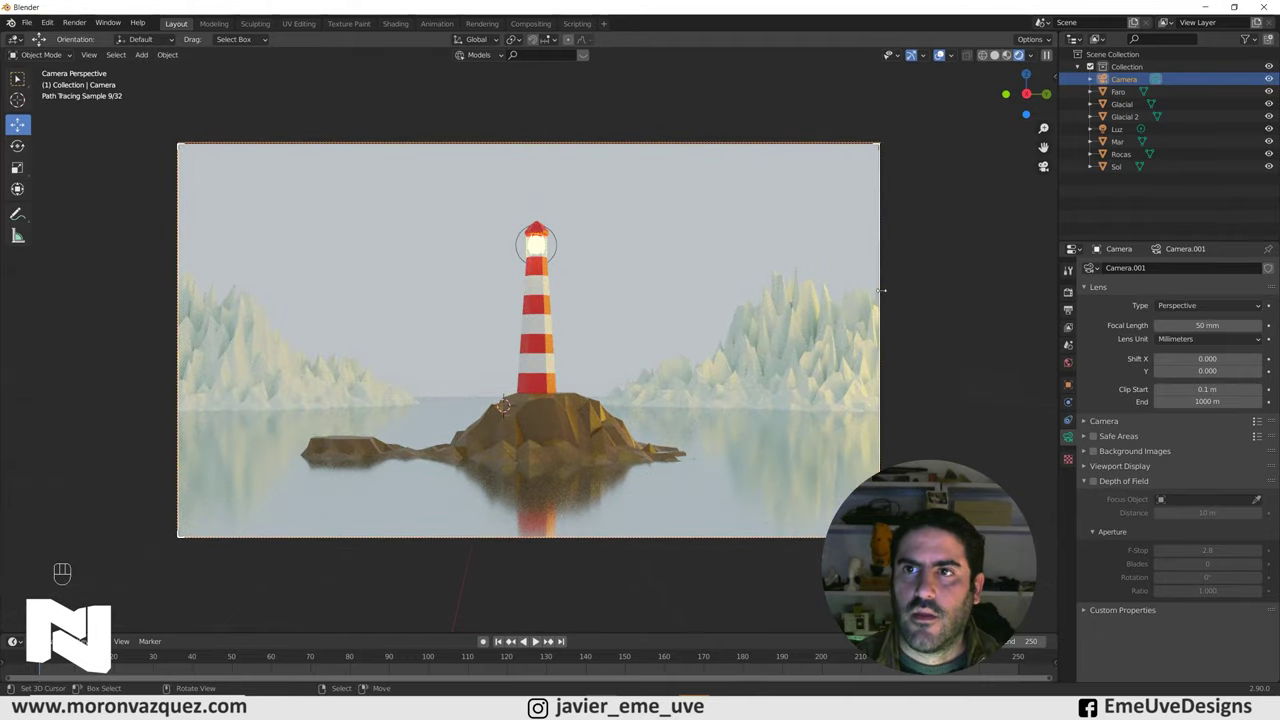
# Enable Camera to View in the View Lock panel so the camera follows navigation
pyautogui.press('n')
pyautogui.click(980, 227)
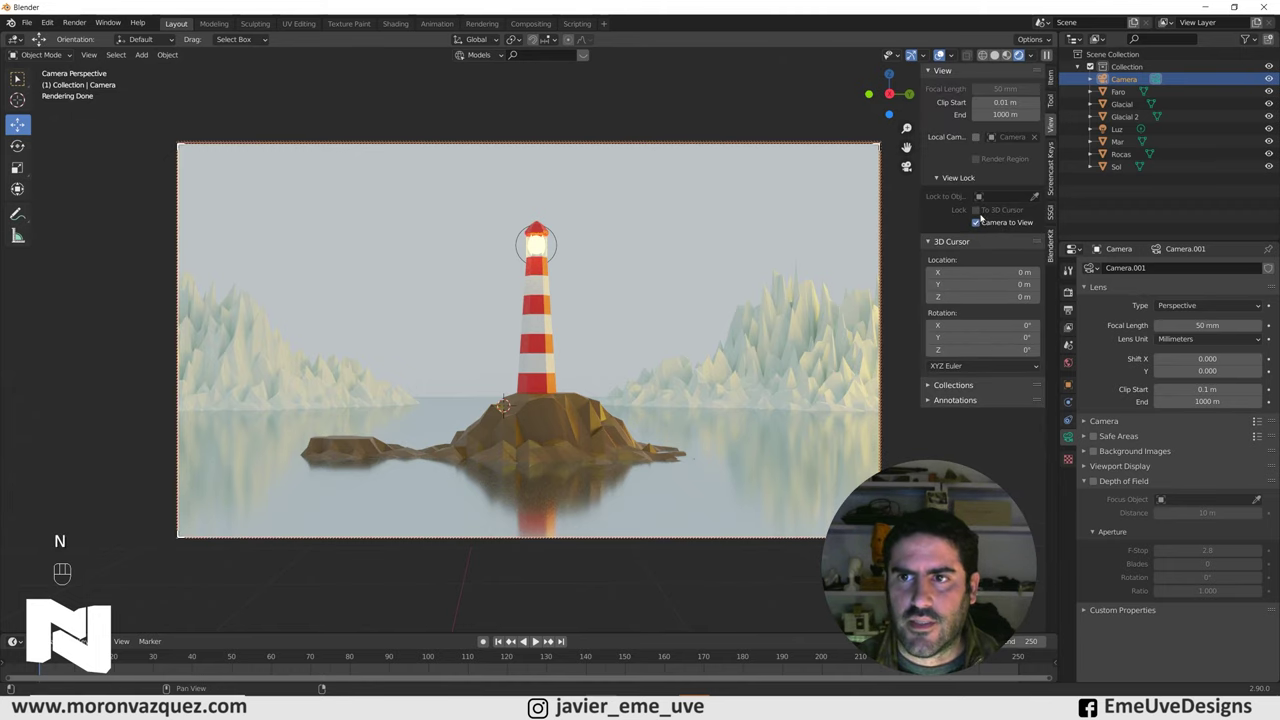
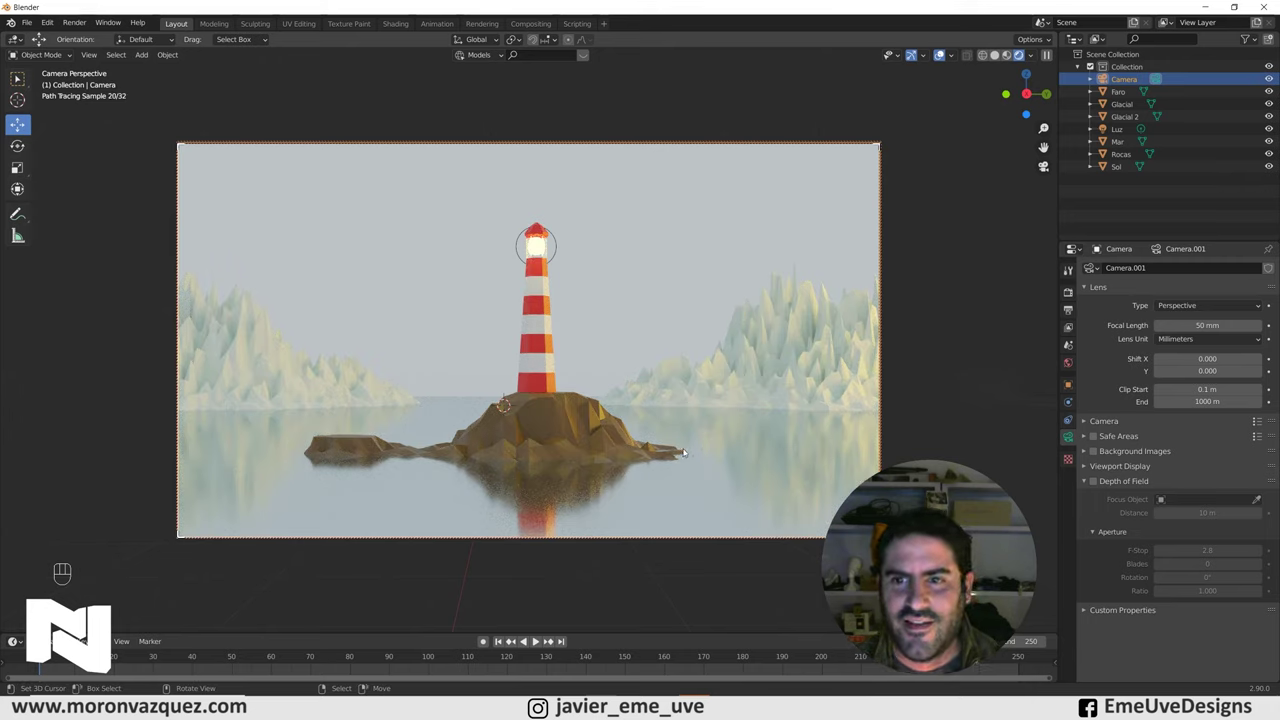
pyautogui.moveTo(1018, 354); pyautogui.dragTo(974, 365)
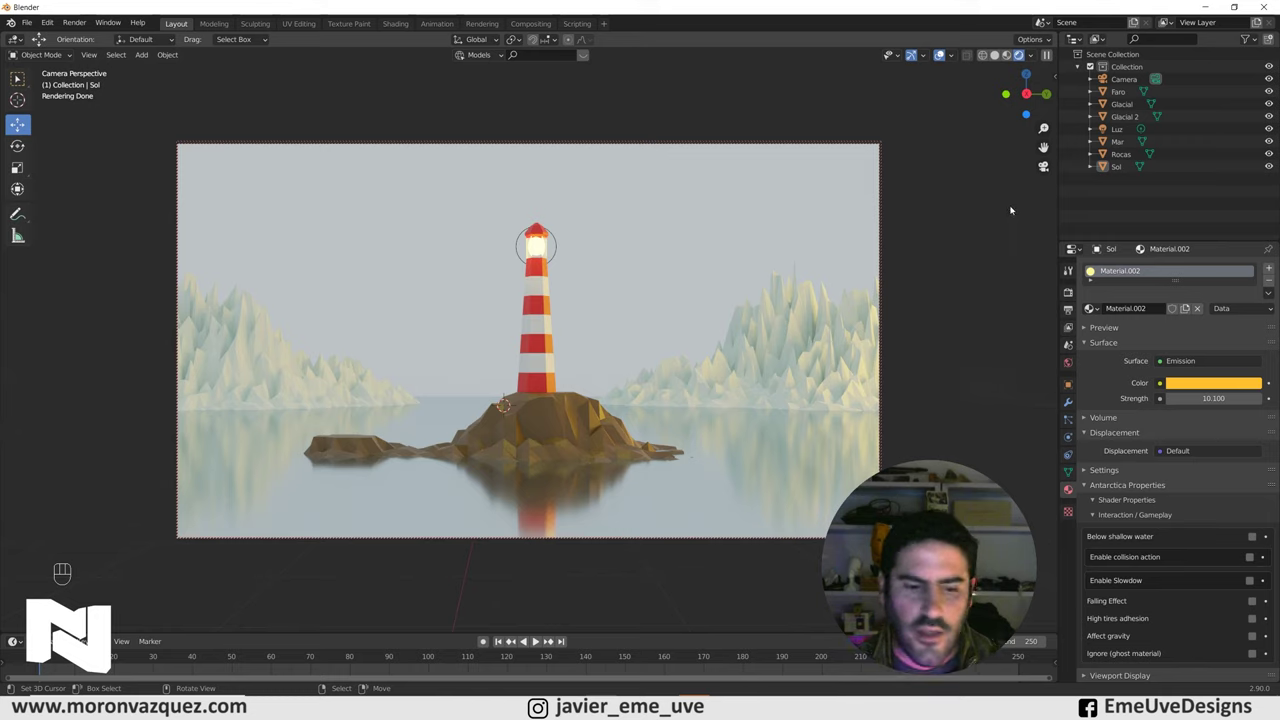
# Select the Sol object to review its yellow Emission material before leaving for Photoshop
pyautogui.press('n')
pyautogui.click(988, 227)
pyautogui.press('n')
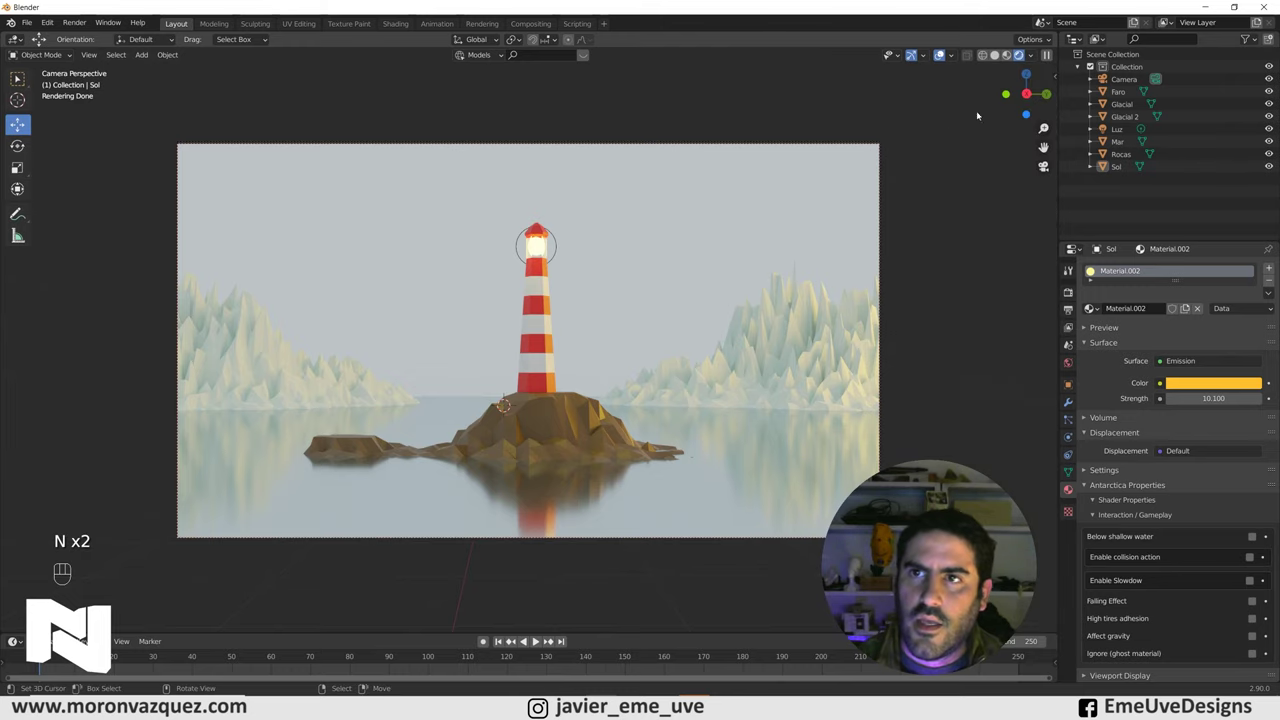
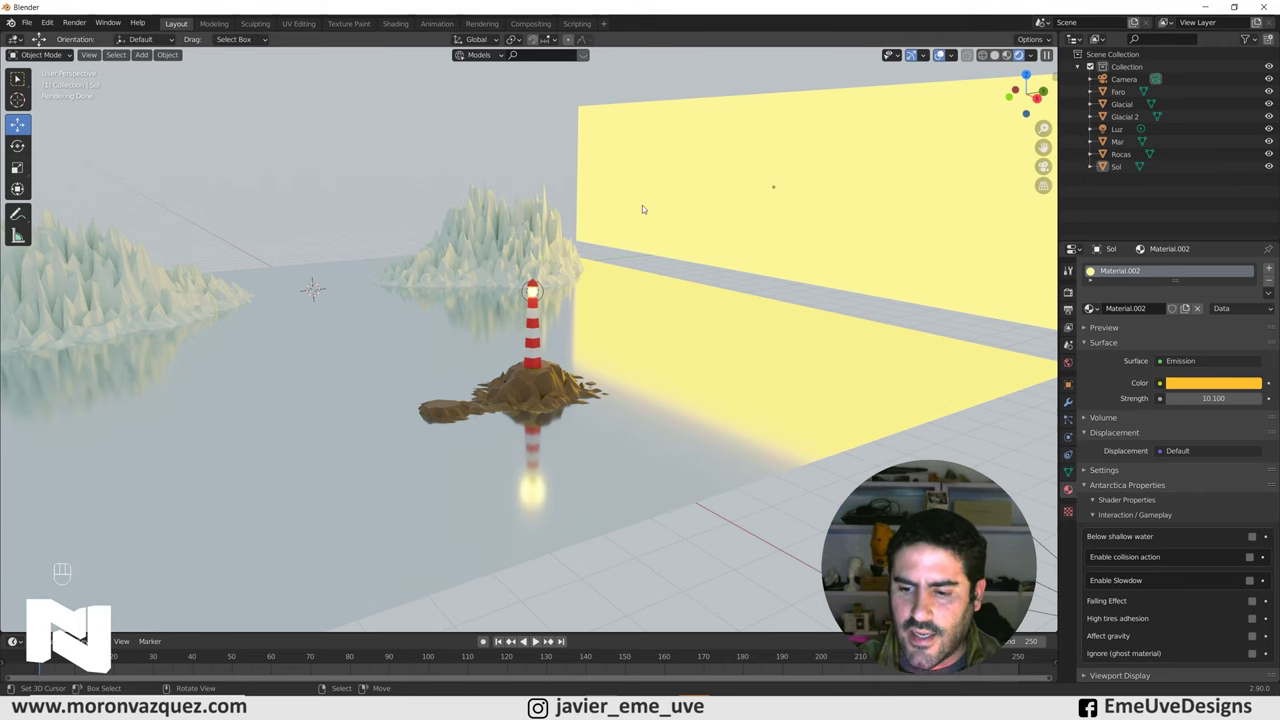
# Add a new Plane mesh to carry the Fondo.jpg emissive backdrop material
pyautogui.moveTo(459, 296); pyautogui.dragTo(470, 308)
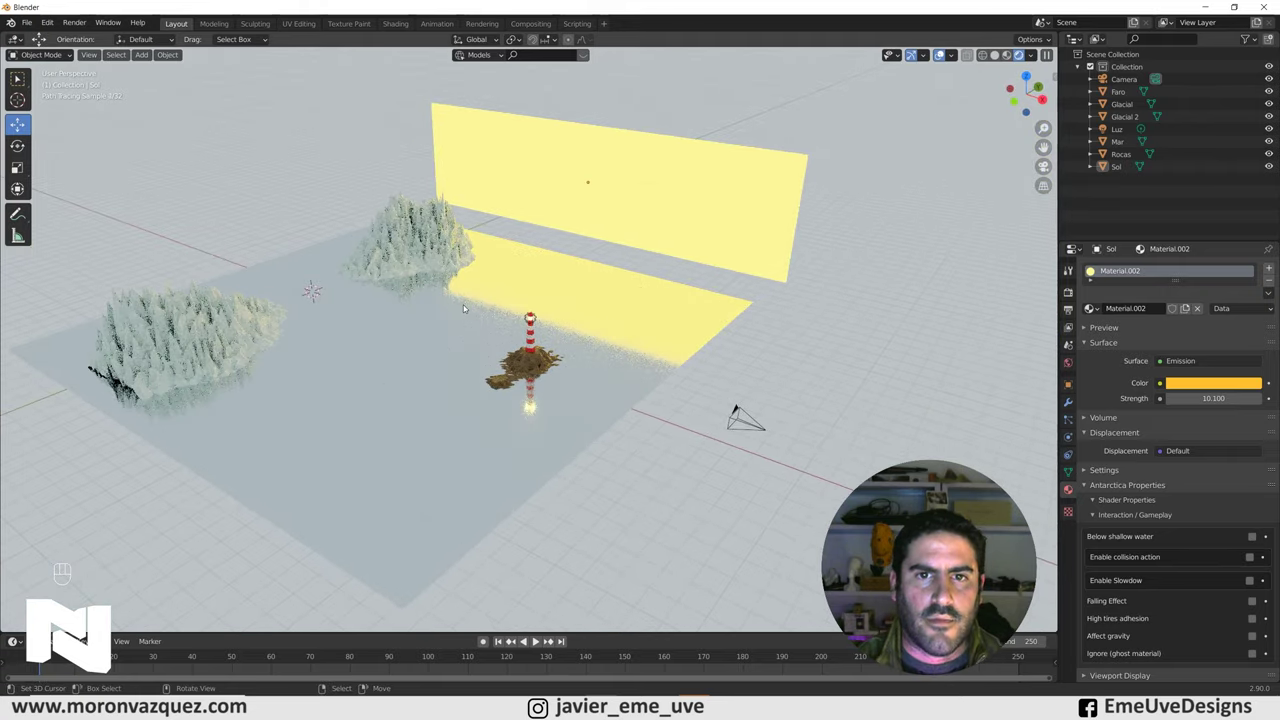
pyautogui.press('shift+a')
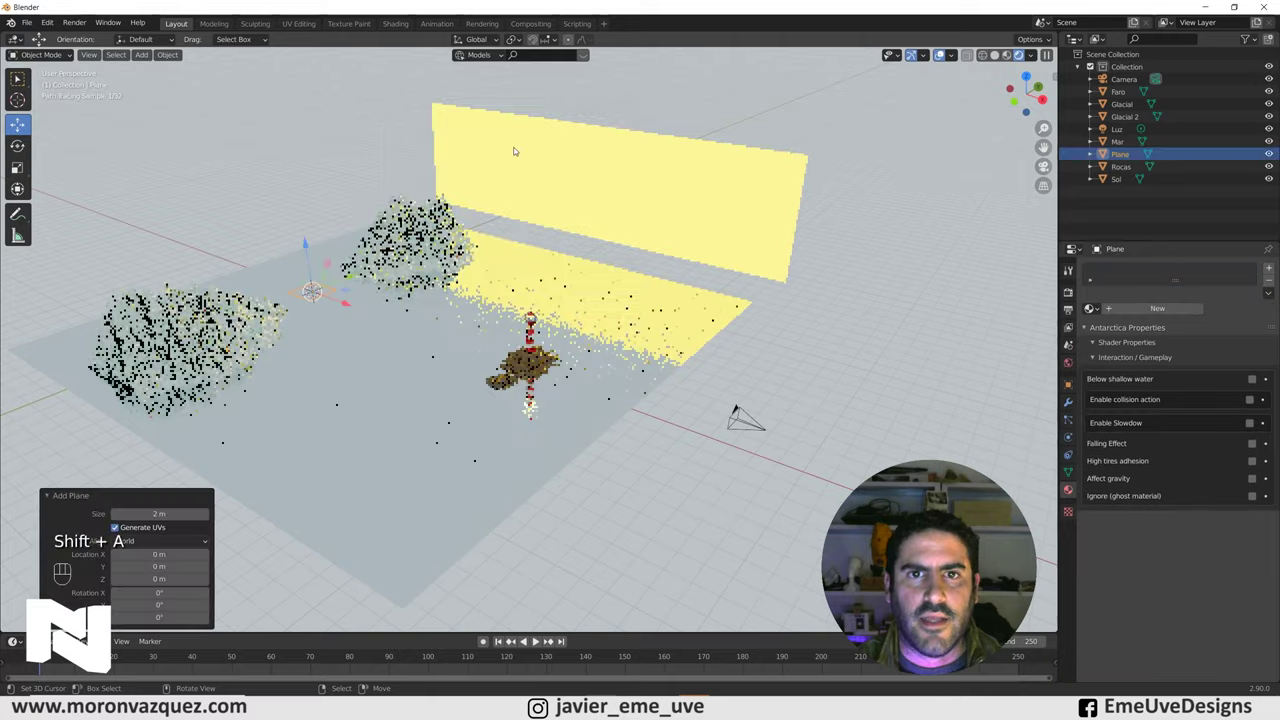
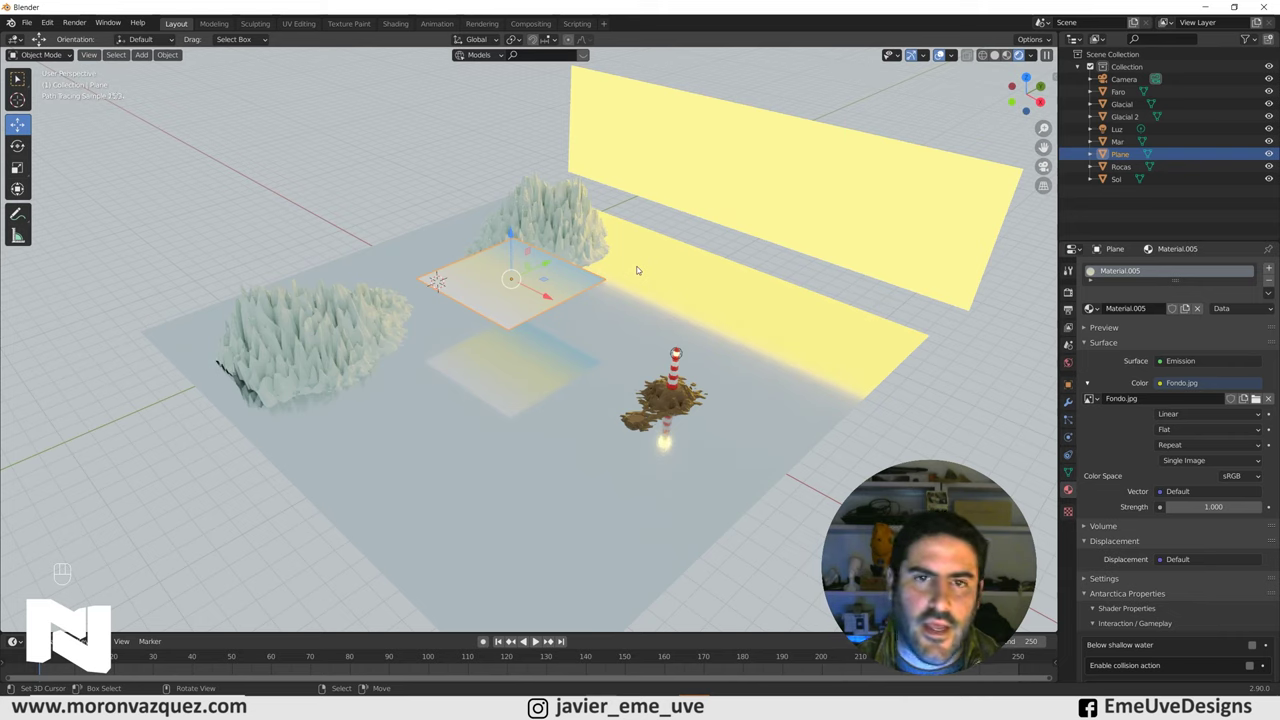
# Rotate the backdrop plane upright 90°, then raise and scale it to fill the camera frame
pyautogui.press('r')
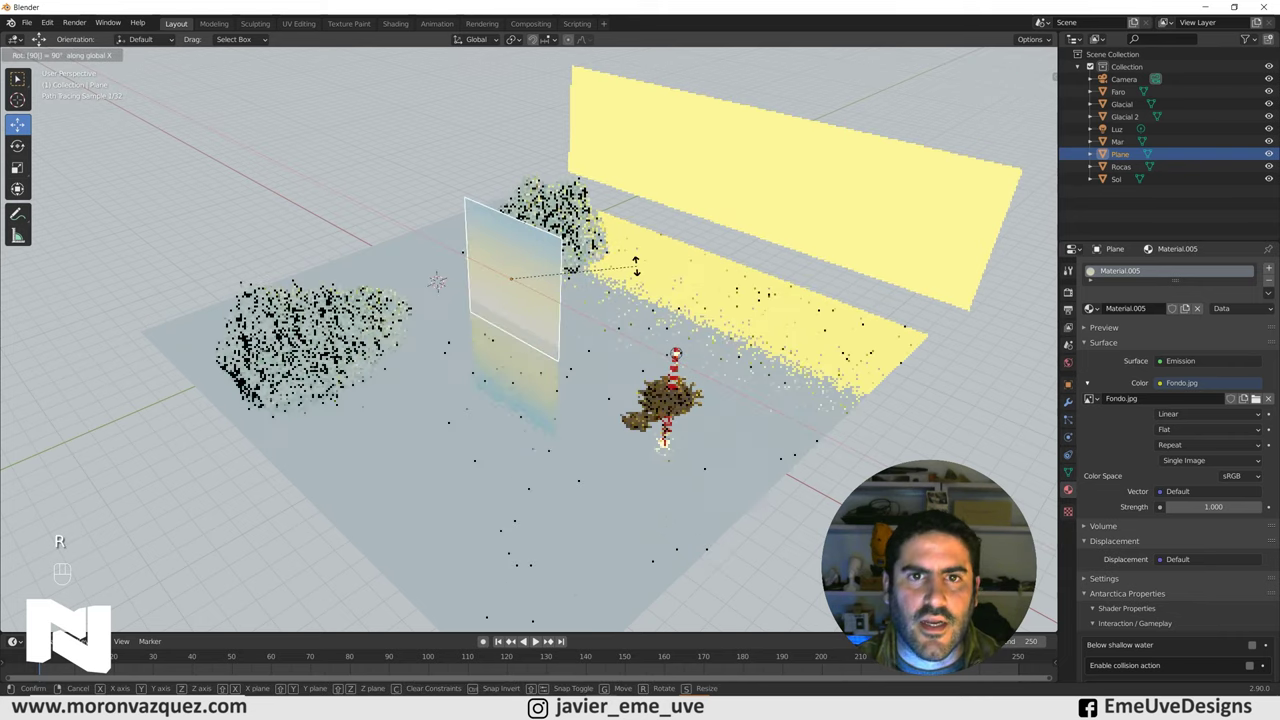
pyautogui.press('r')
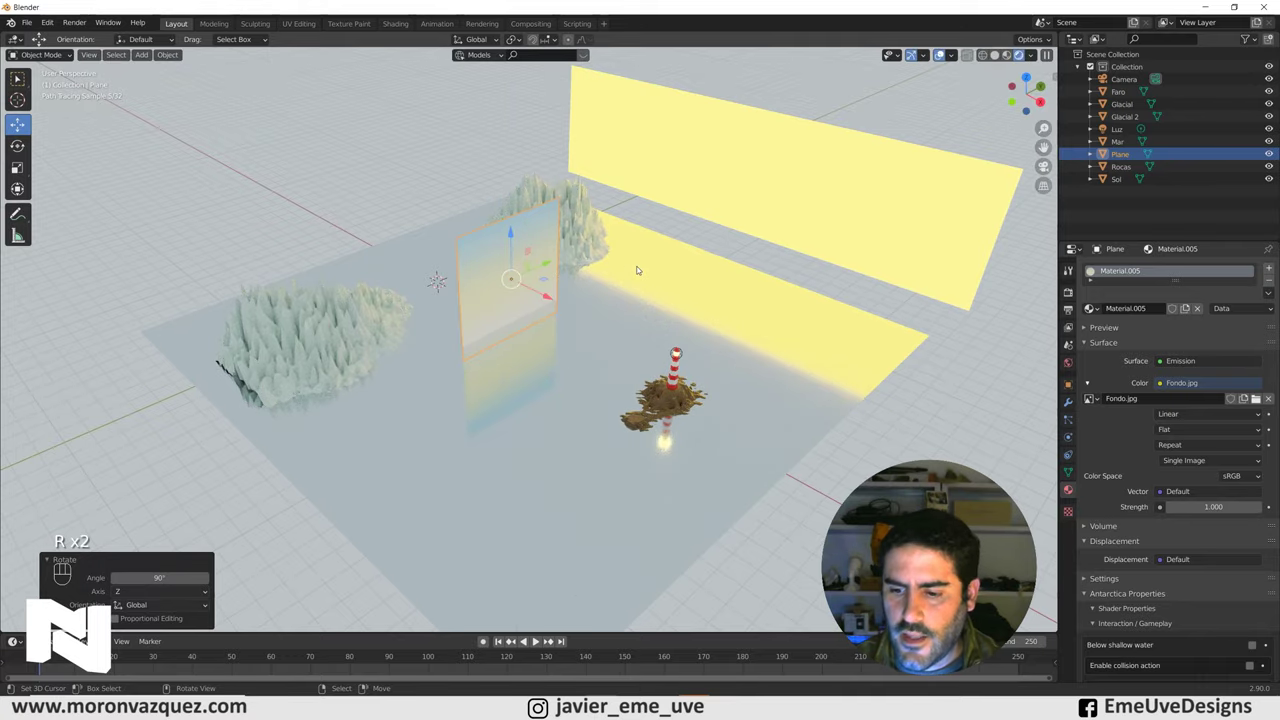
pyautogui.press('KP_0')
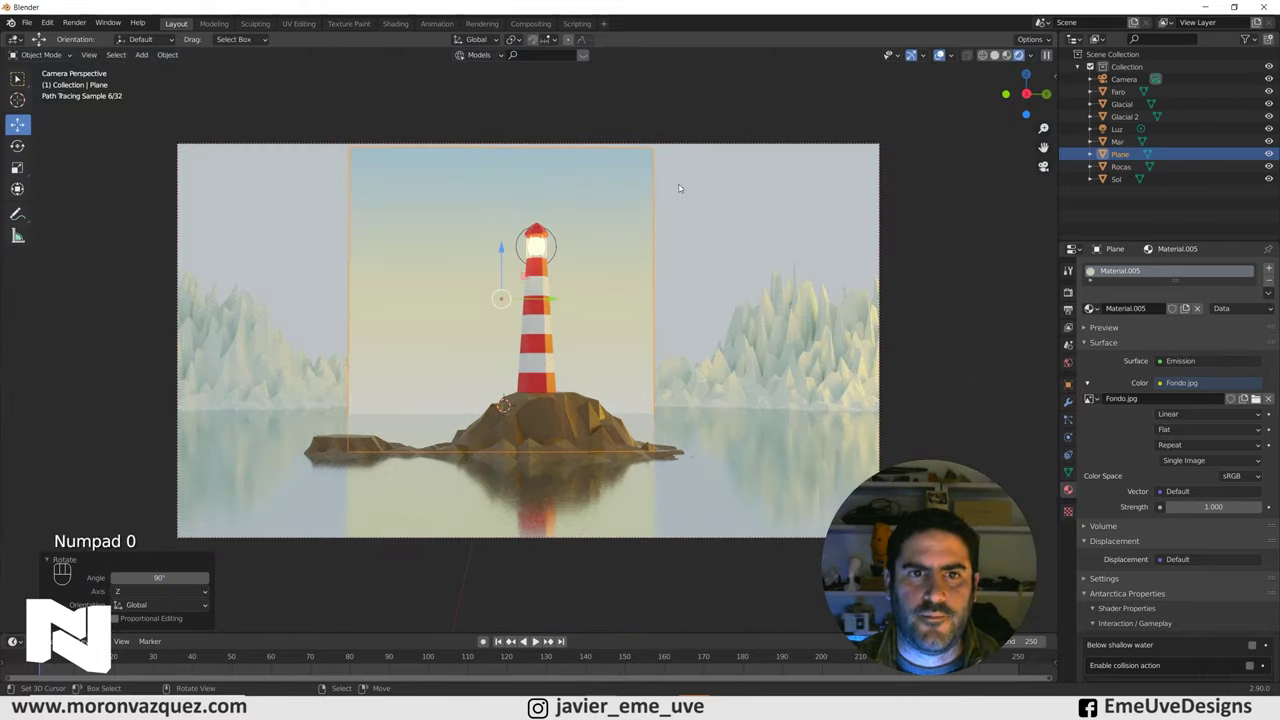
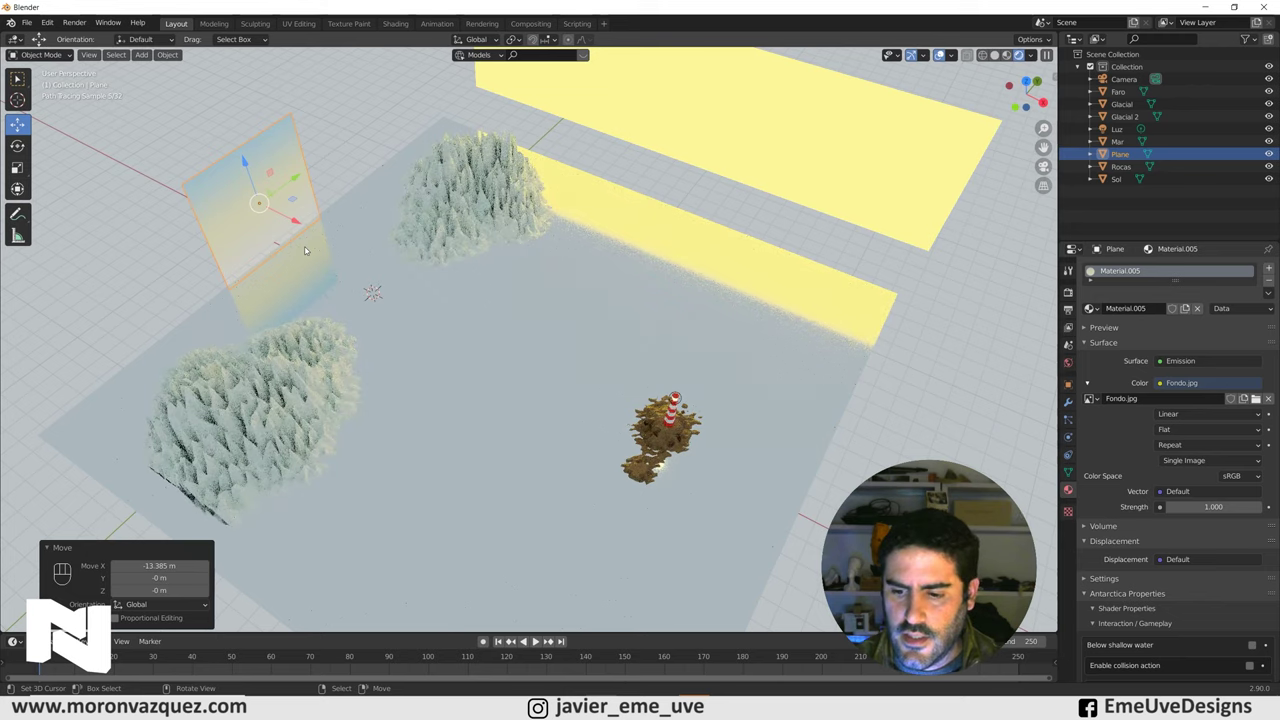
pyautogui.press('KP_0')
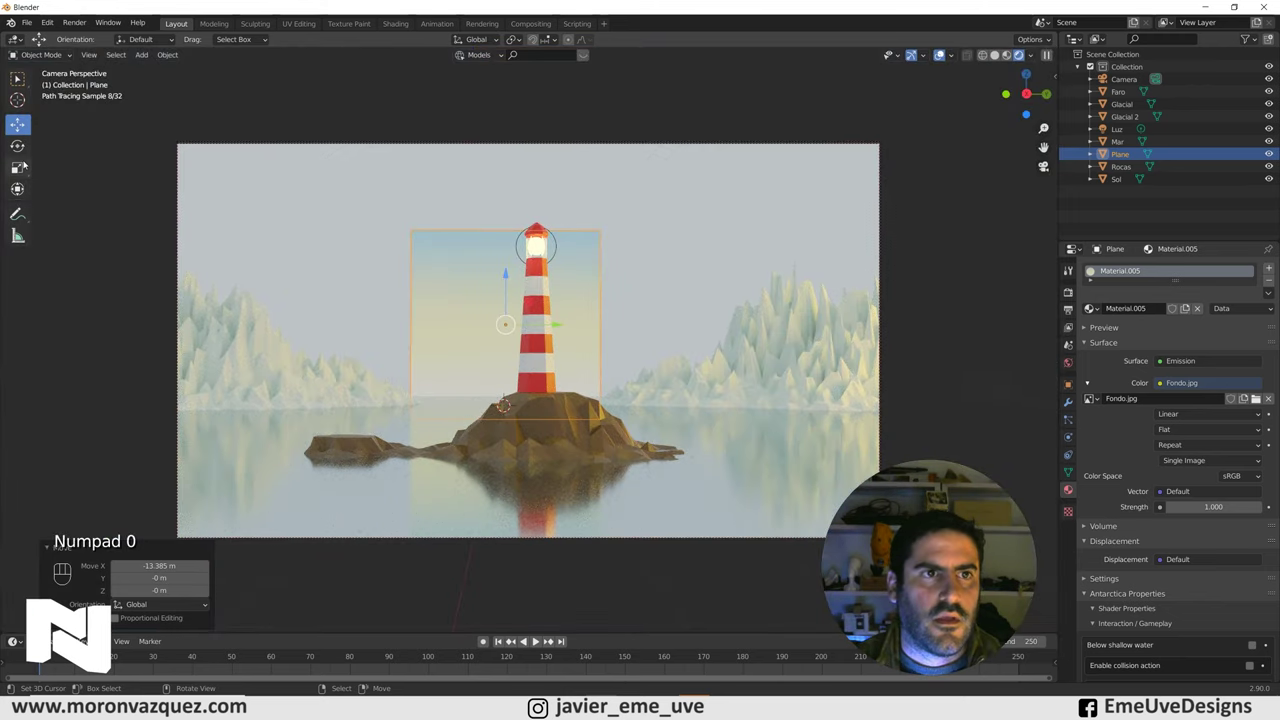
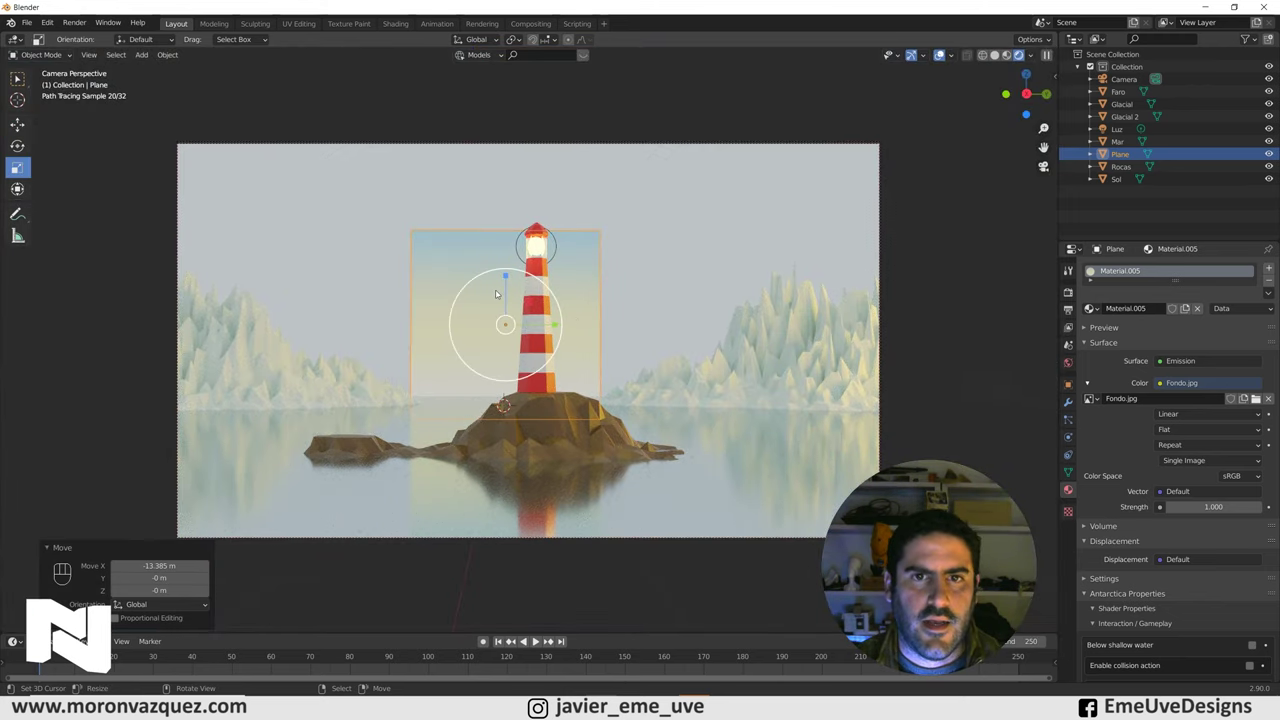
pyautogui.press('g')
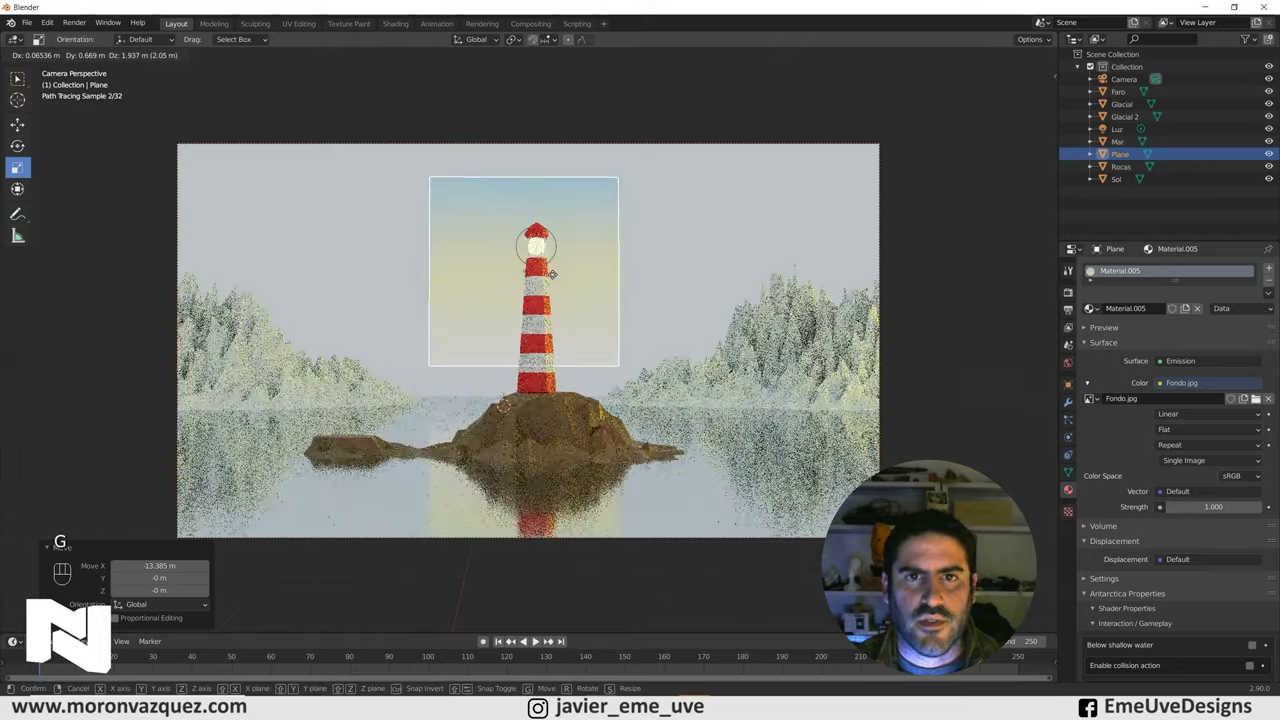
pyautogui.press('s')
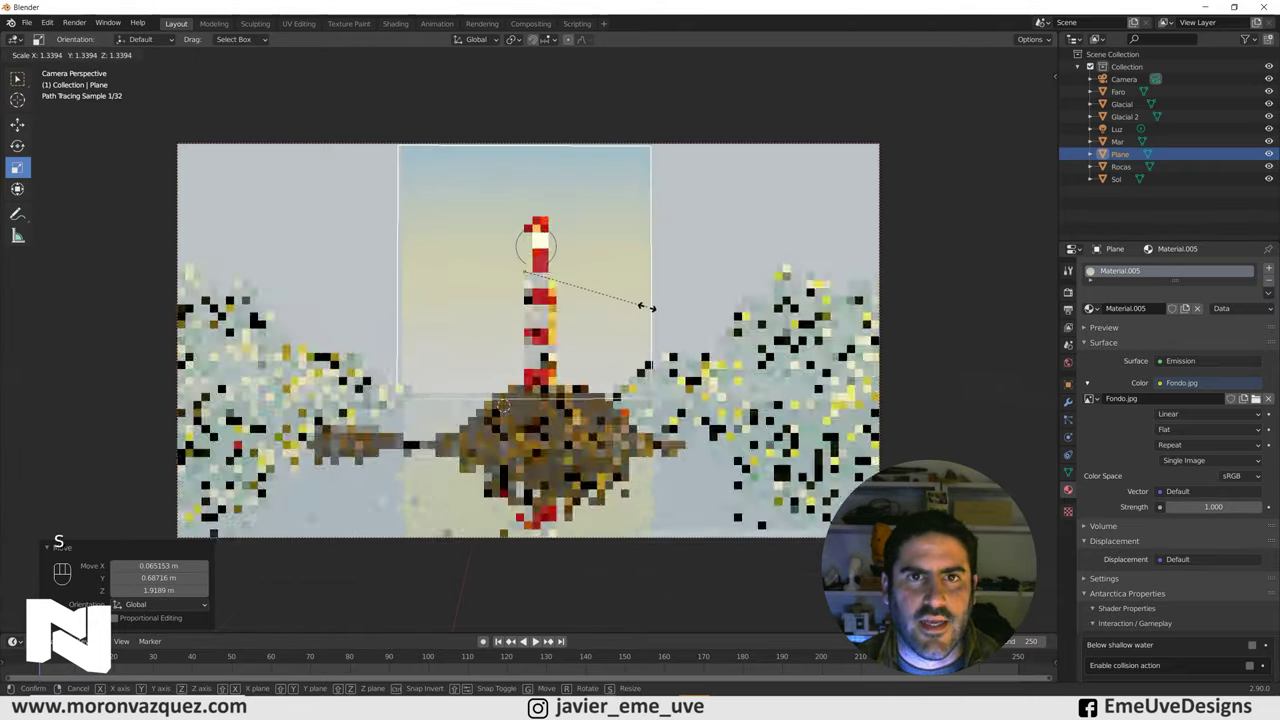
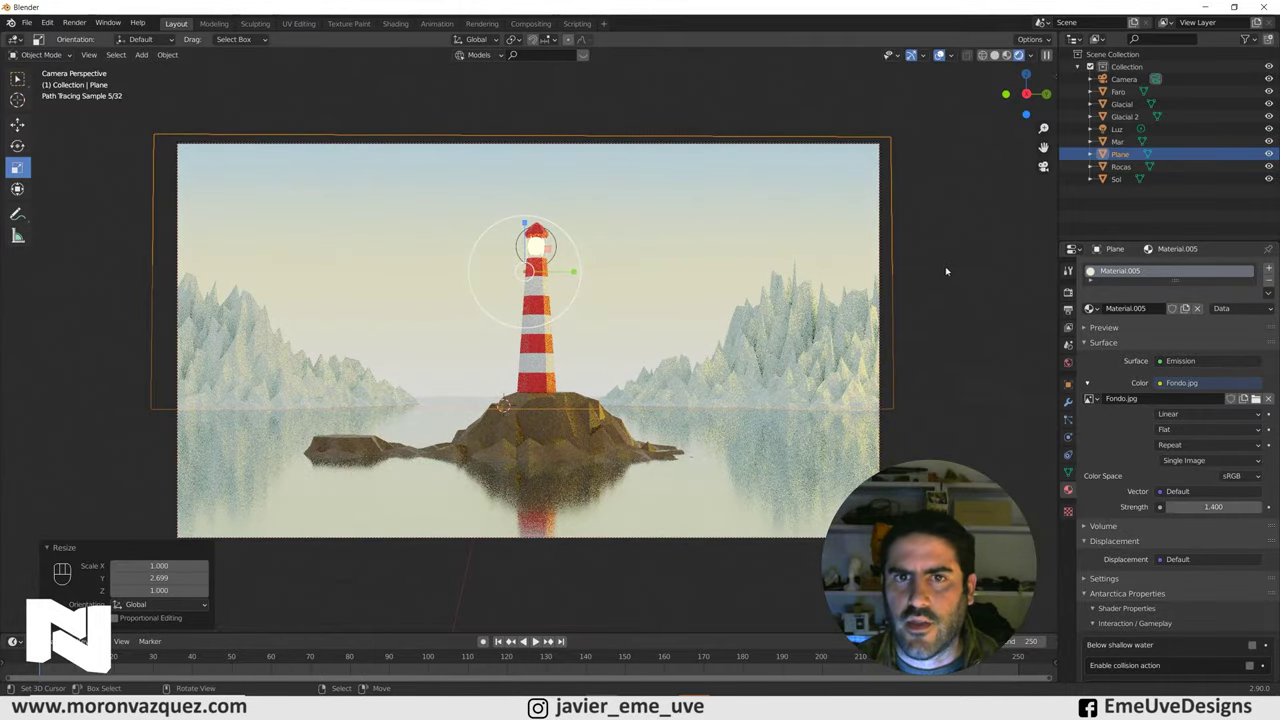
pyautogui.click(960, 251)
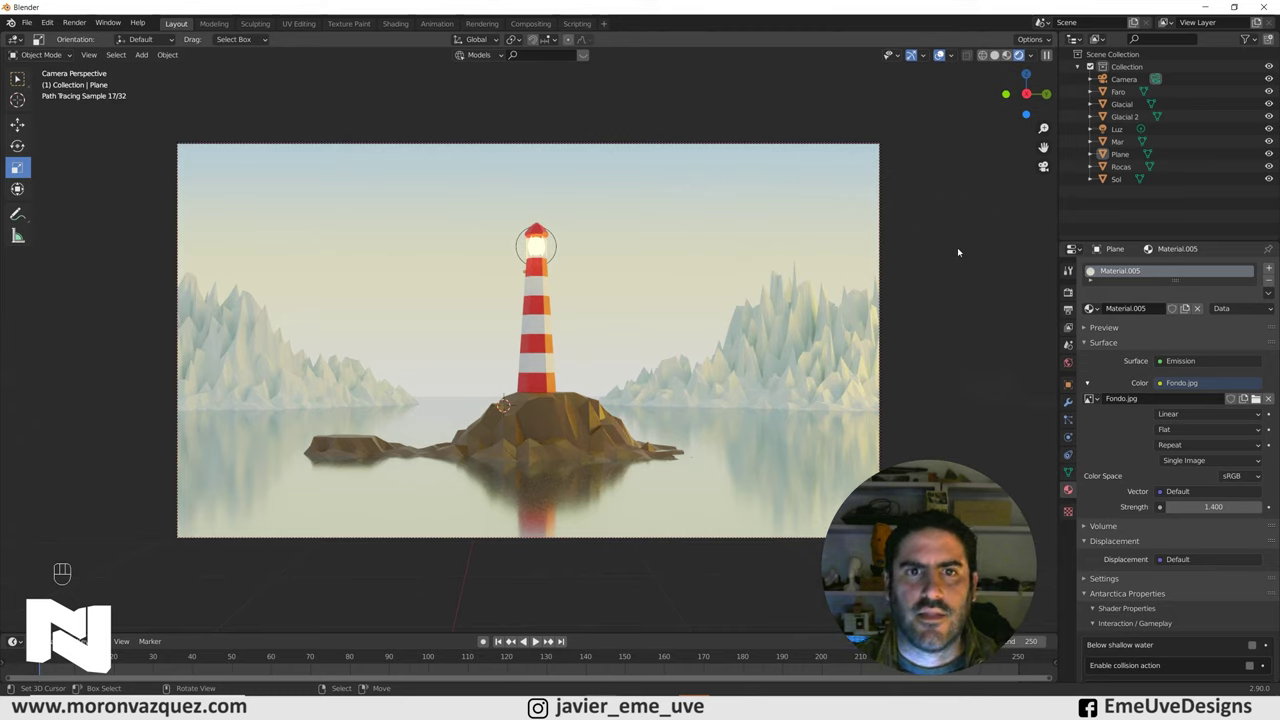
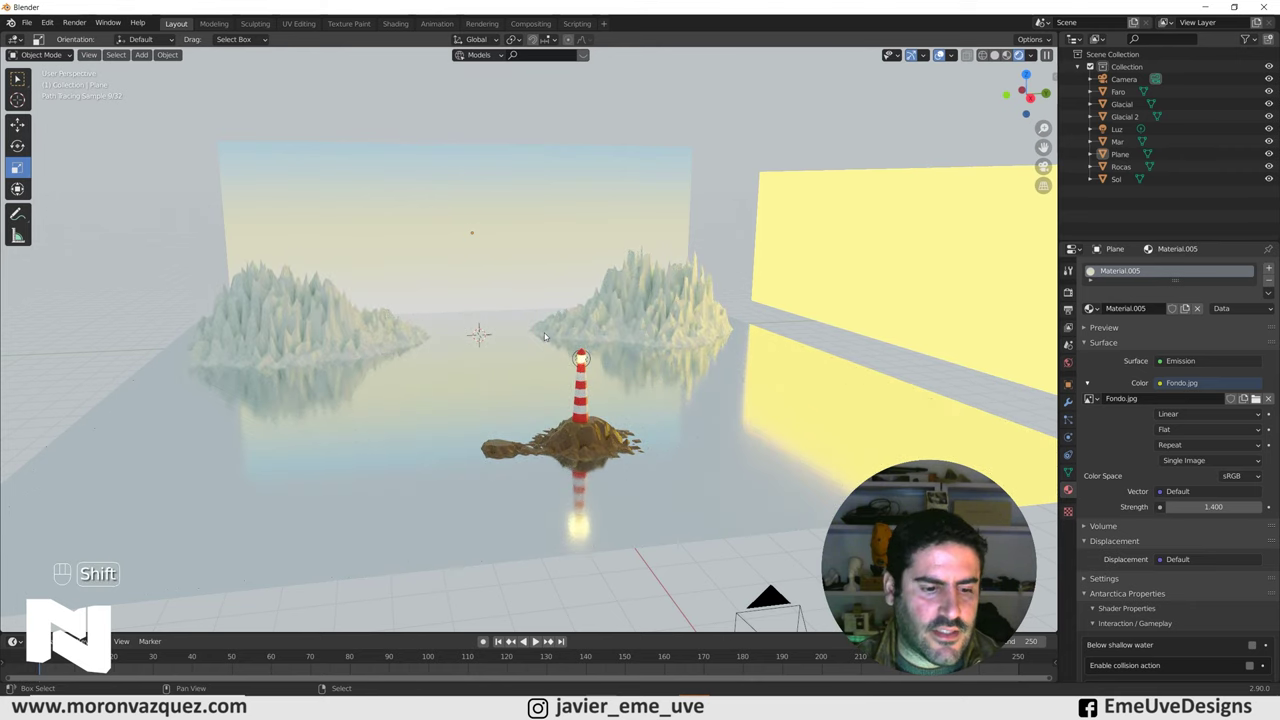
# Add an Ico Sphere mesh and isolate it in Local View
pyautogui.press('shift+a')
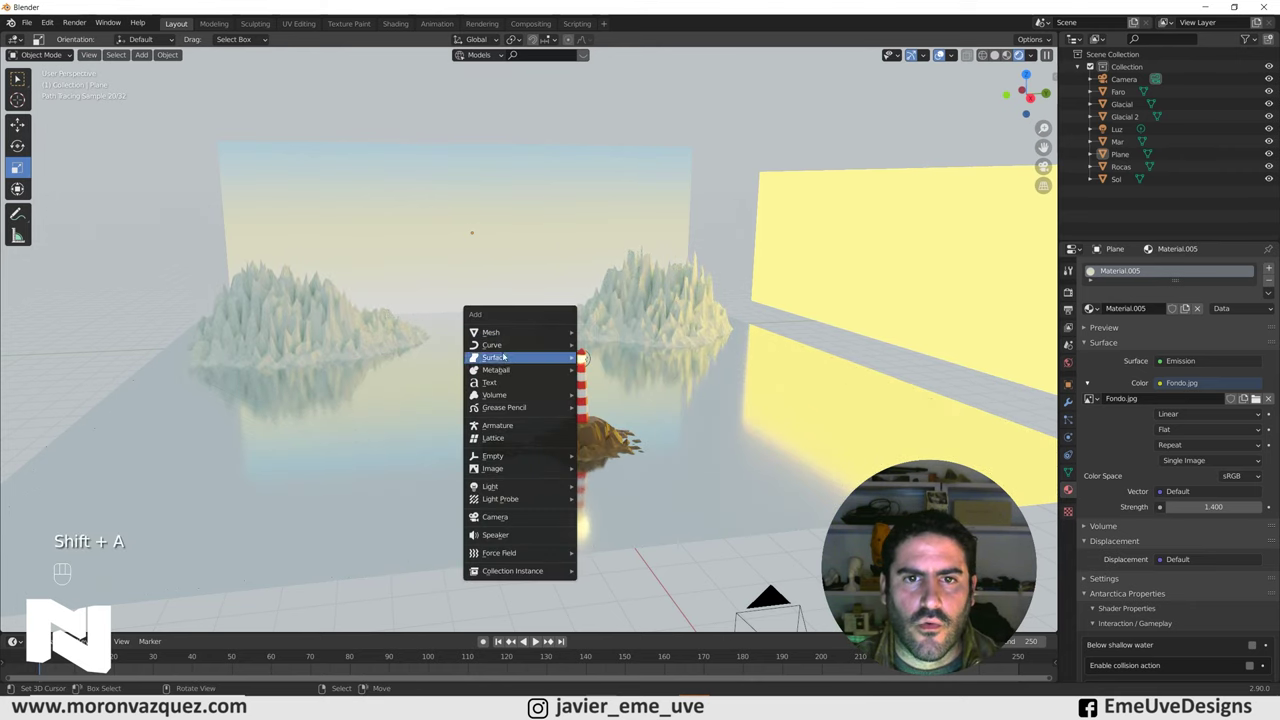
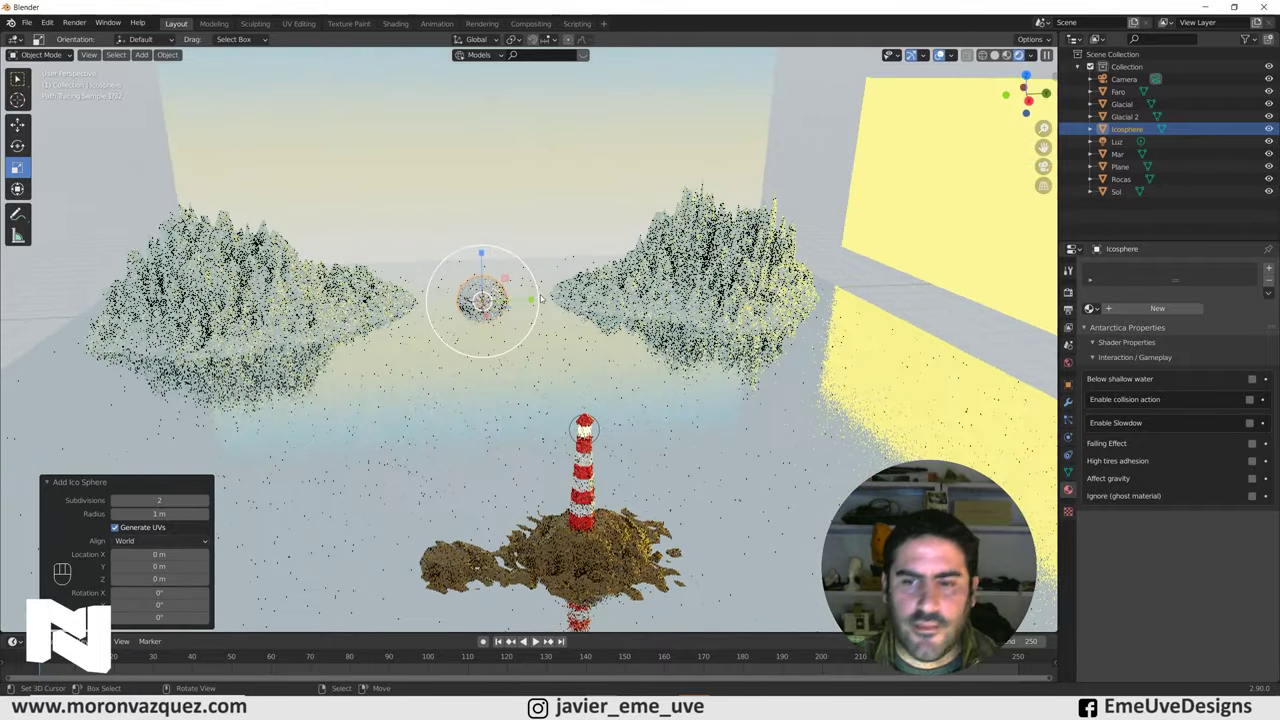
pyautogui.press('KP_Divide')
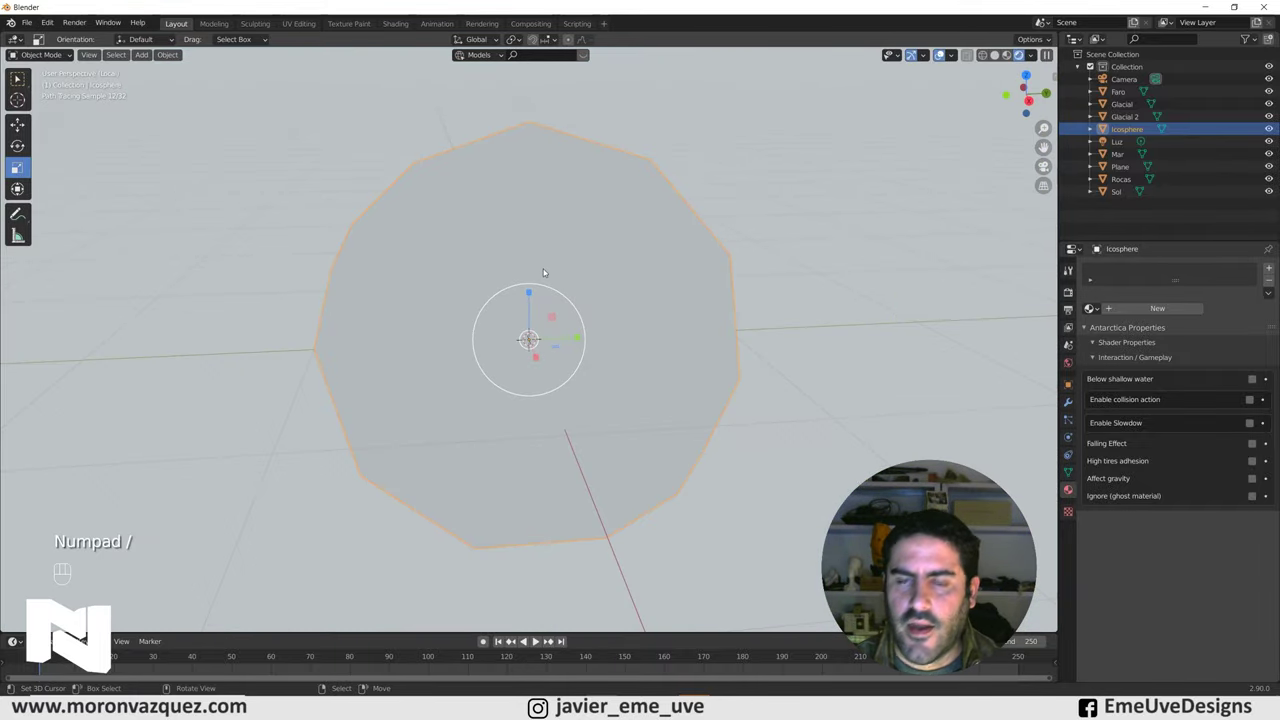
# In solid shading, shrink the first icosphere and place it left of centre in front view
pyautogui.click(999, 55)
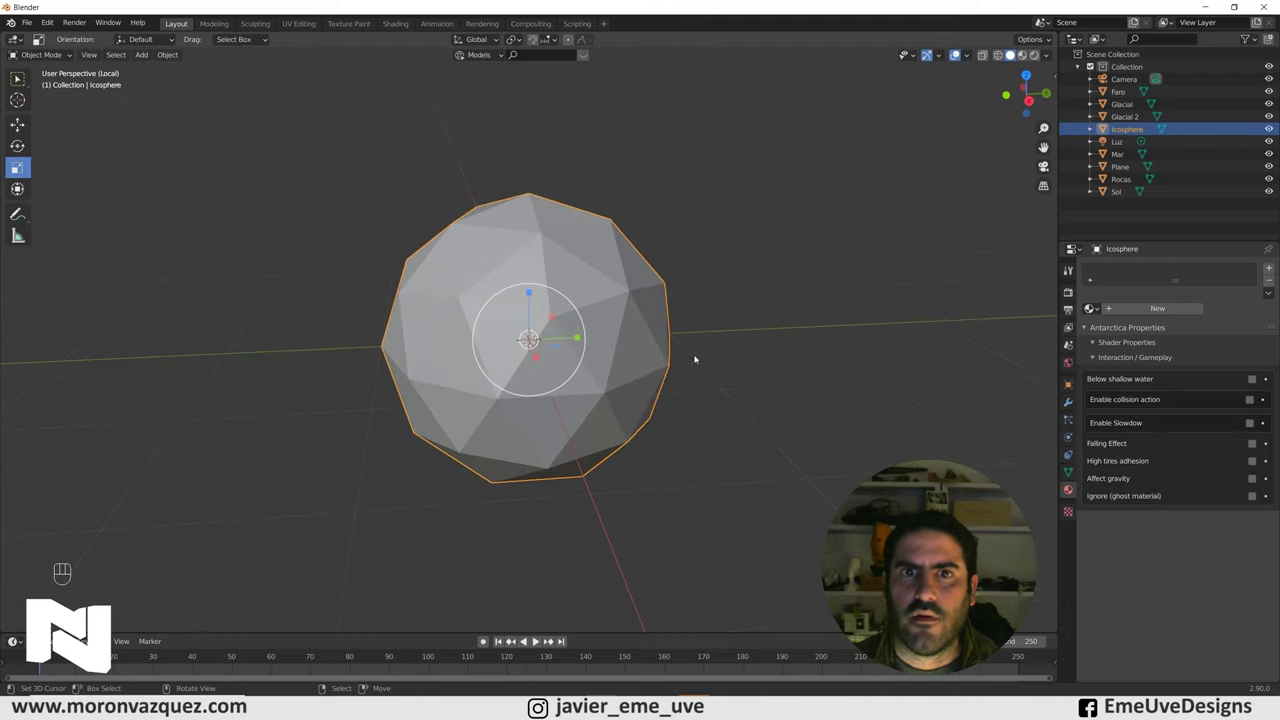
pyautogui.middleClick(664, 365)
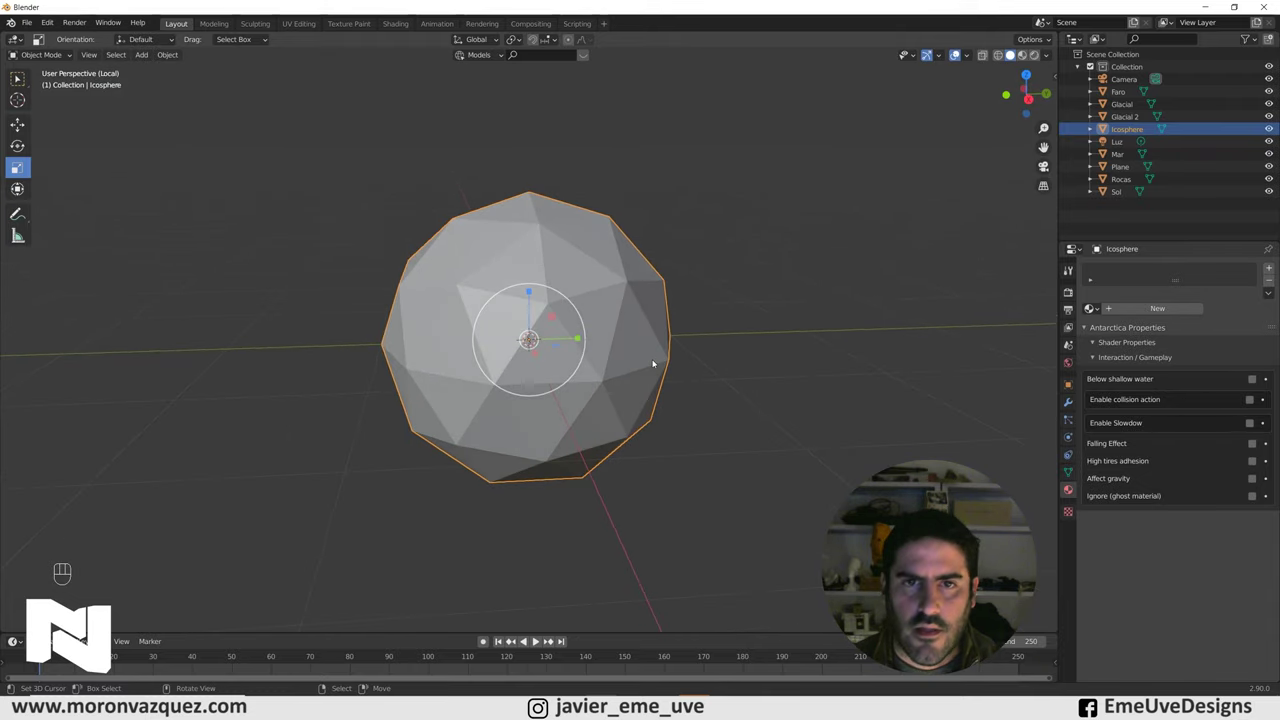
pyautogui.press('s')
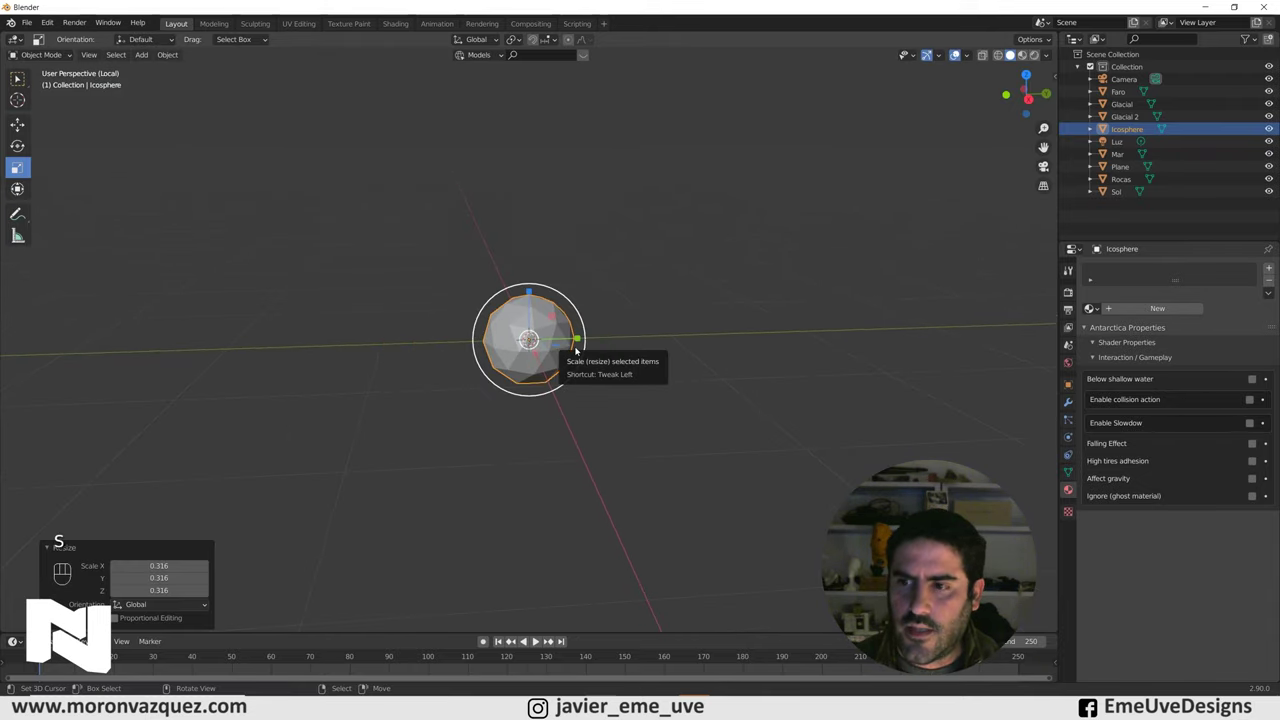
pyautogui.press('KP_1')
pyautogui.press('s')
pyautogui.press('g')
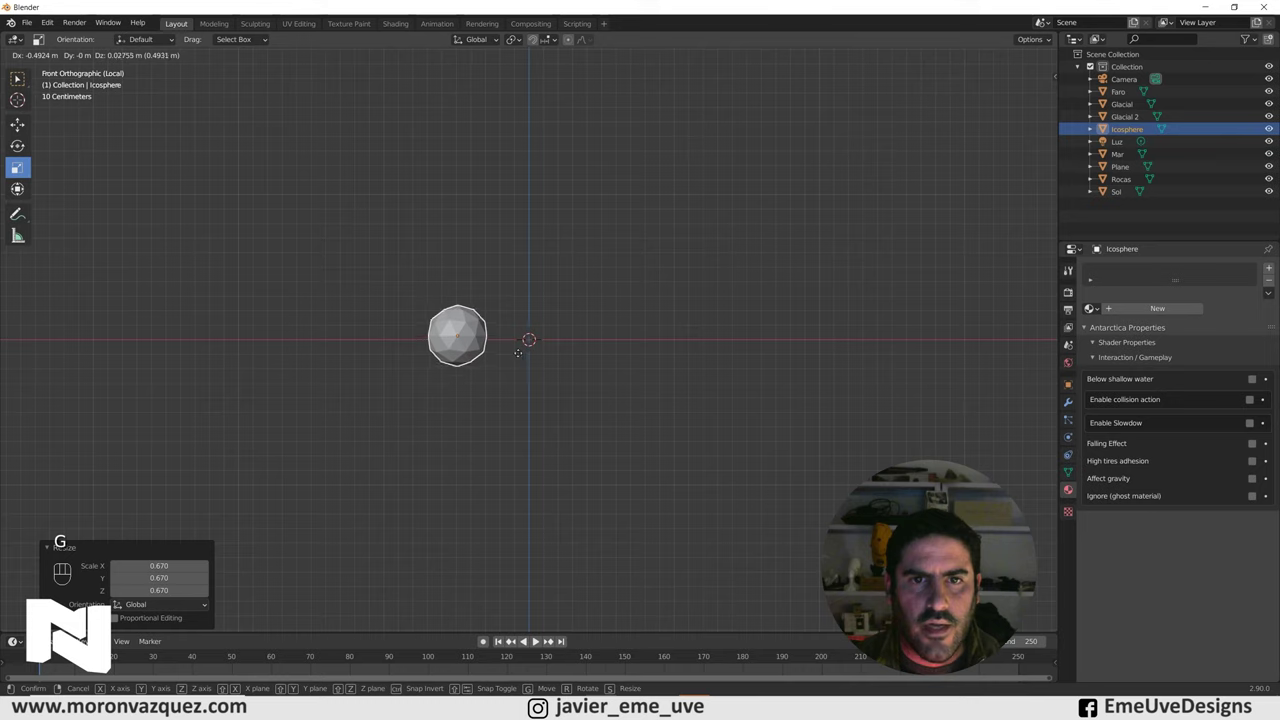
# Duplicate the icosphere repeatedly at varied sizes to build up a puffy cloud cluster
pyautogui.press('shift+d')
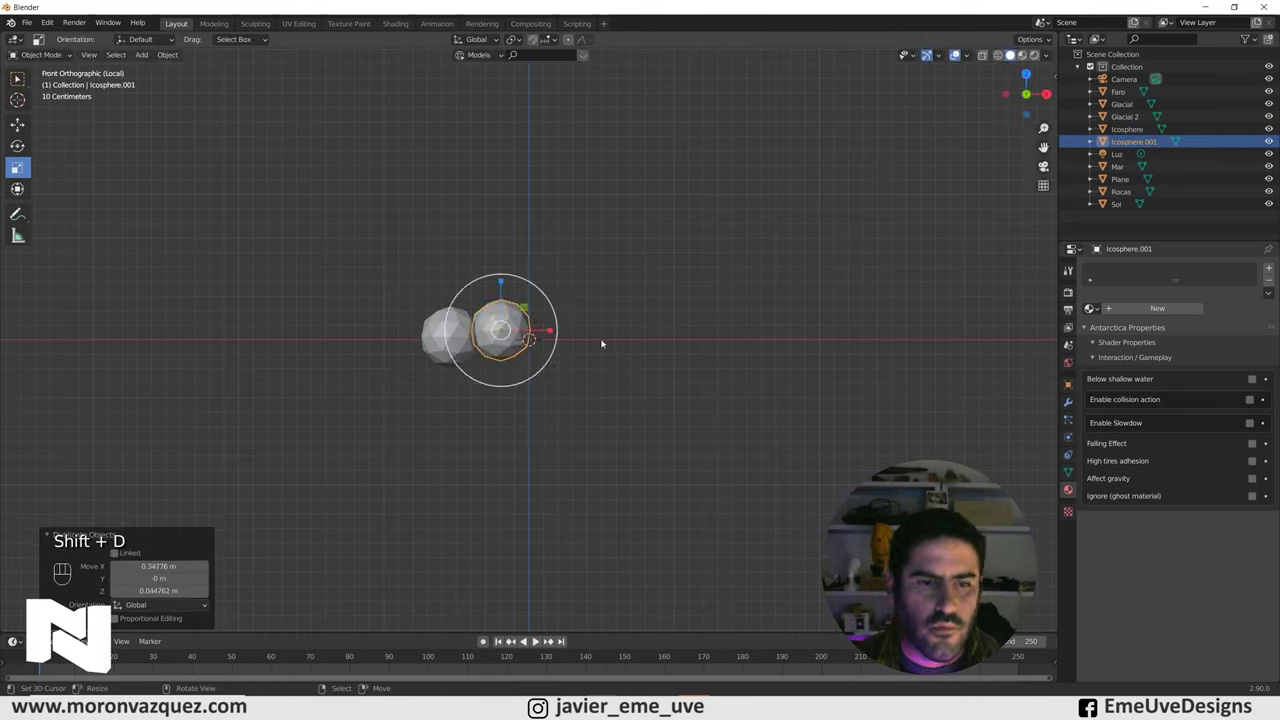
pyautogui.press('s')
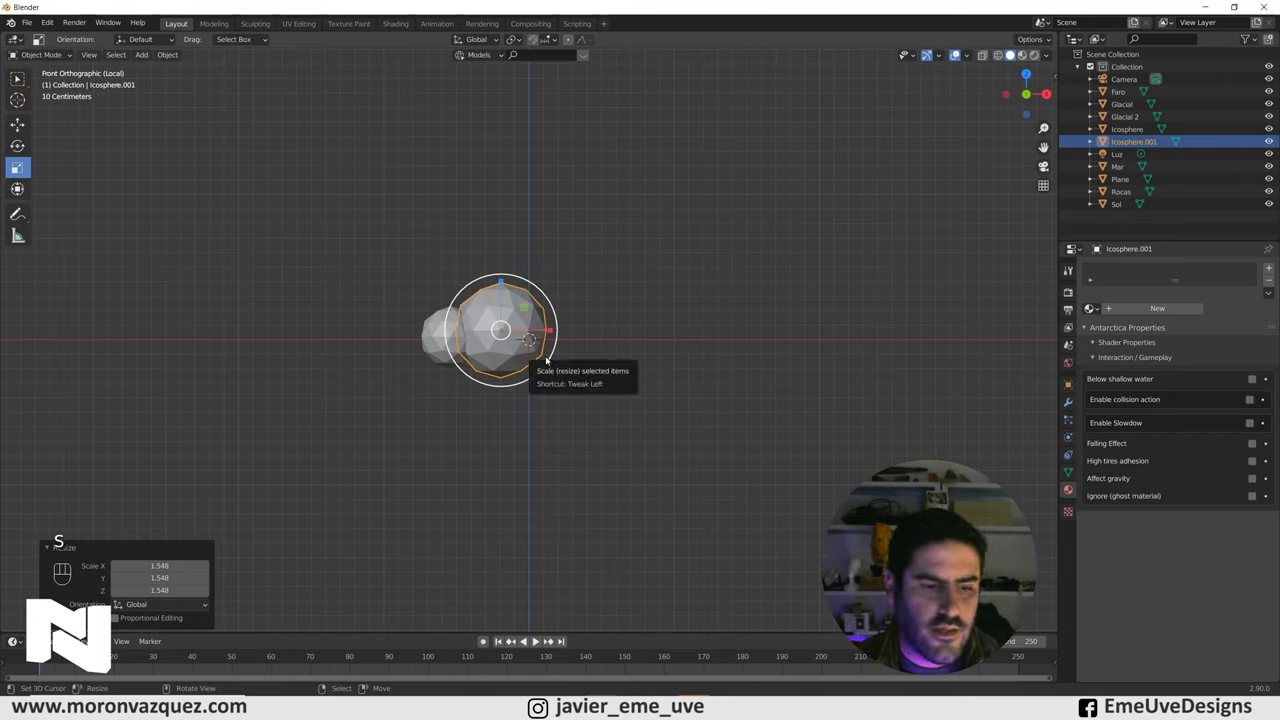
pyautogui.press('shift+d')
pyautogui.press('s')
pyautogui.press('g')
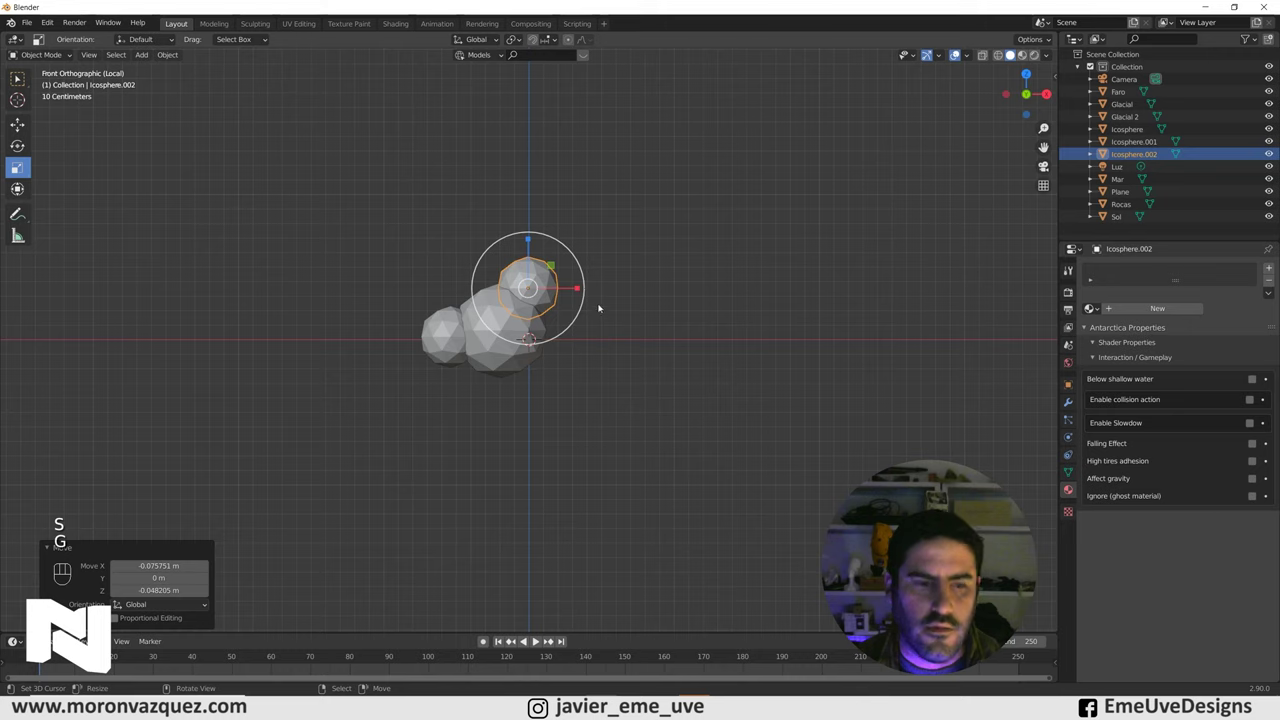
pyautogui.press('shift+d')
pyautogui.press('s')
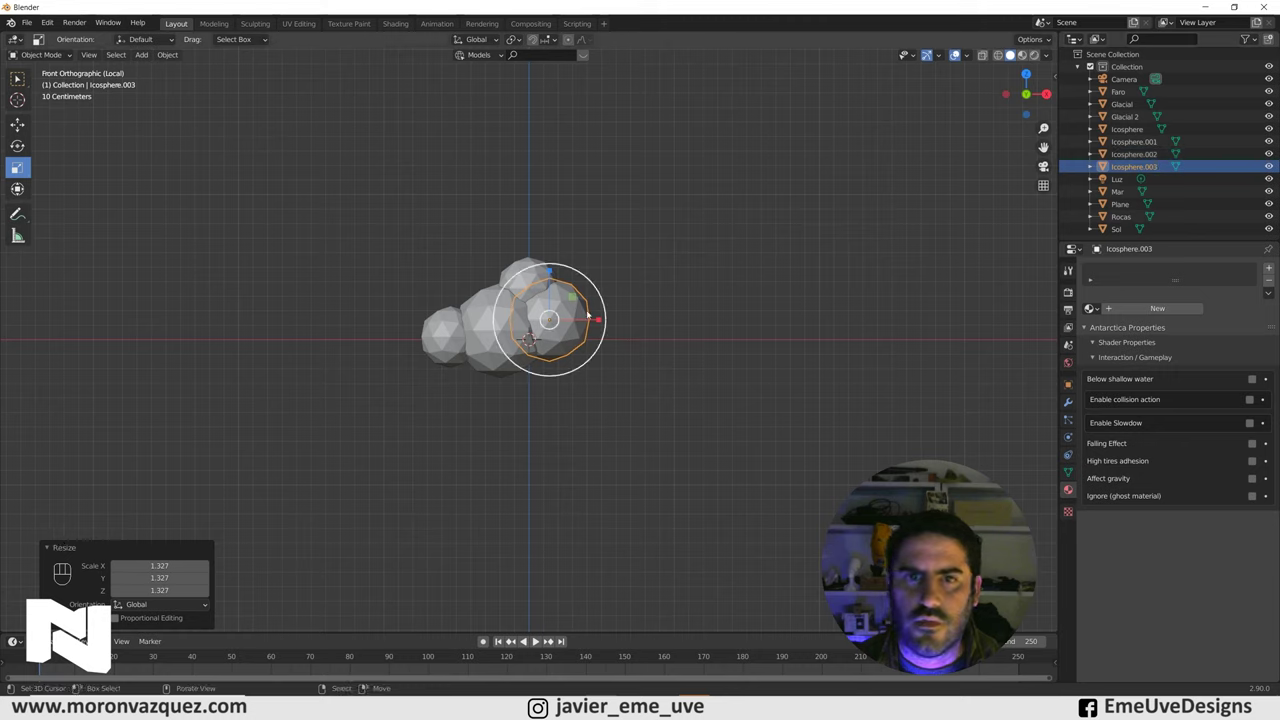
pyautogui.press('shift+d')
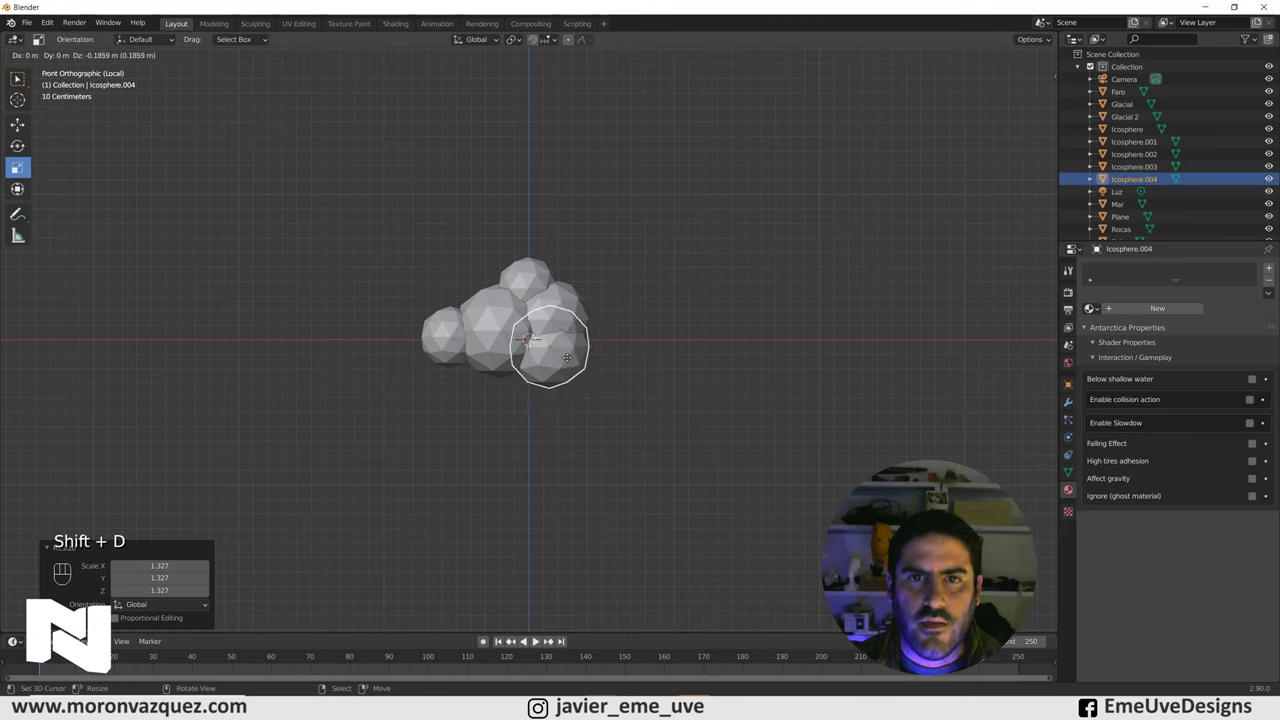
pyautogui.press('s')
pyautogui.press('g')
pyautogui.press('shift+d')
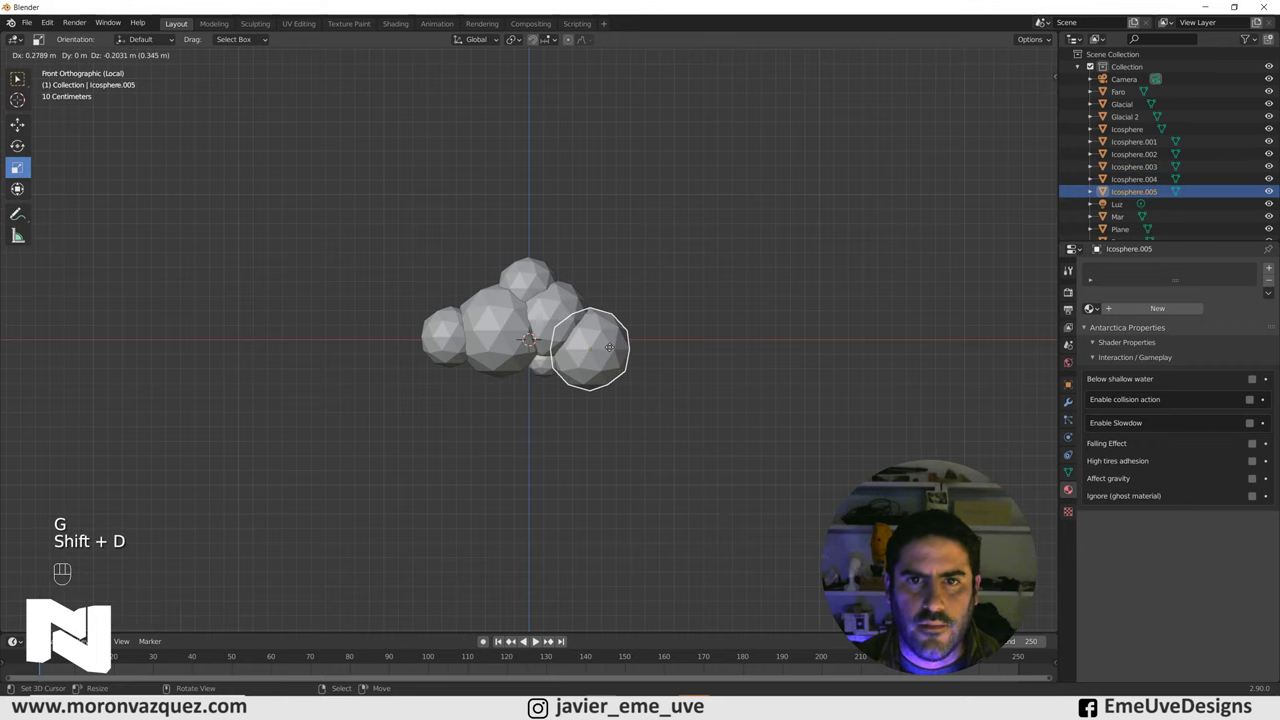
pyautogui.press('s')
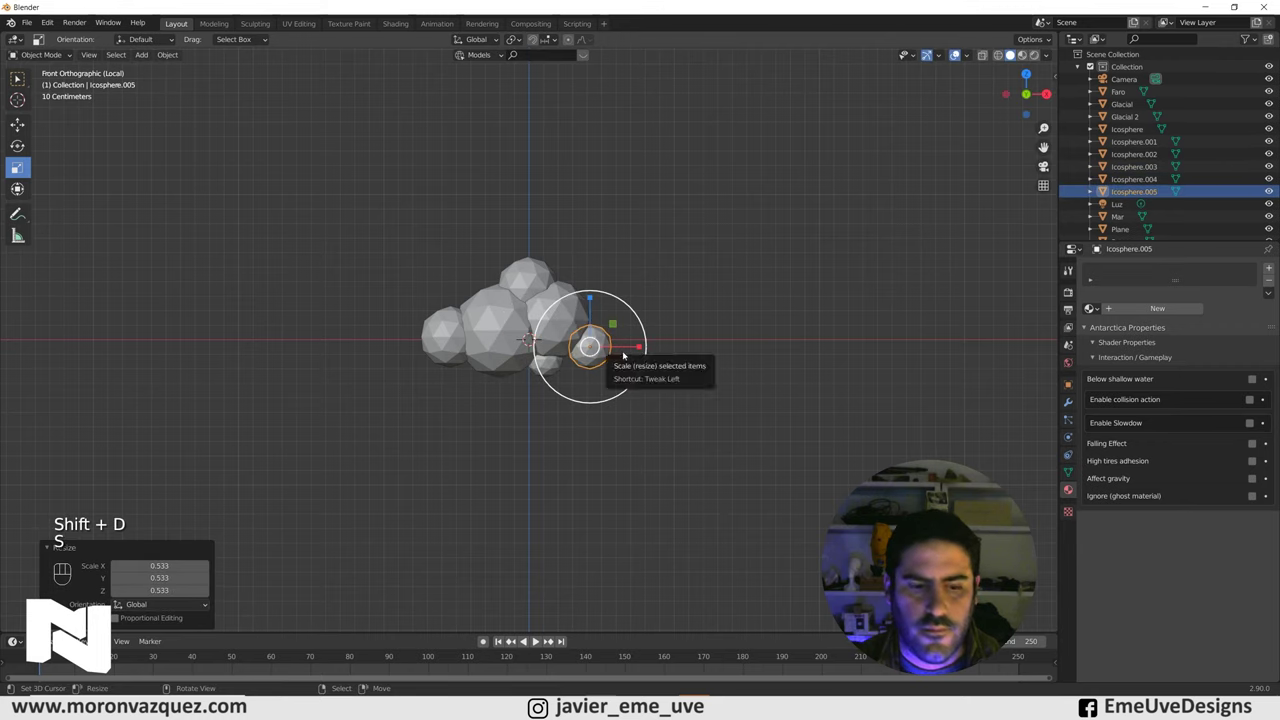
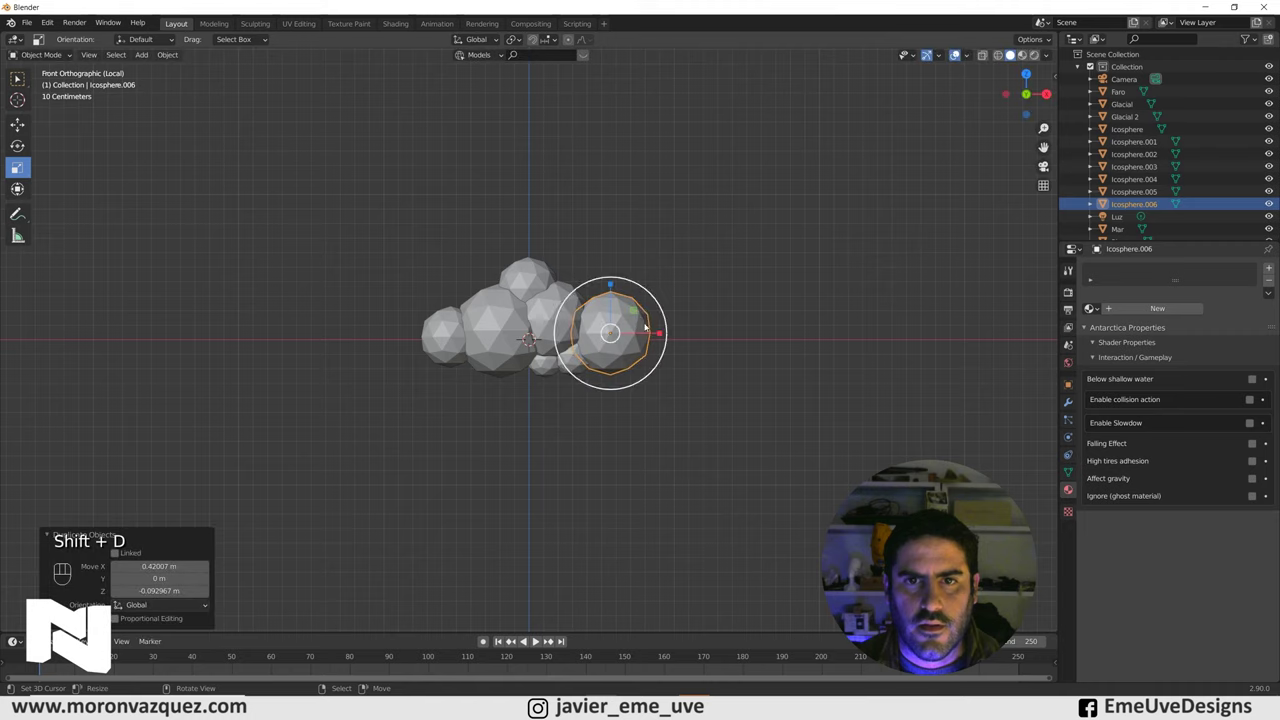
pyautogui.press('s')
pyautogui.press('g')
pyautogui.press('g')
pyautogui.press('s')
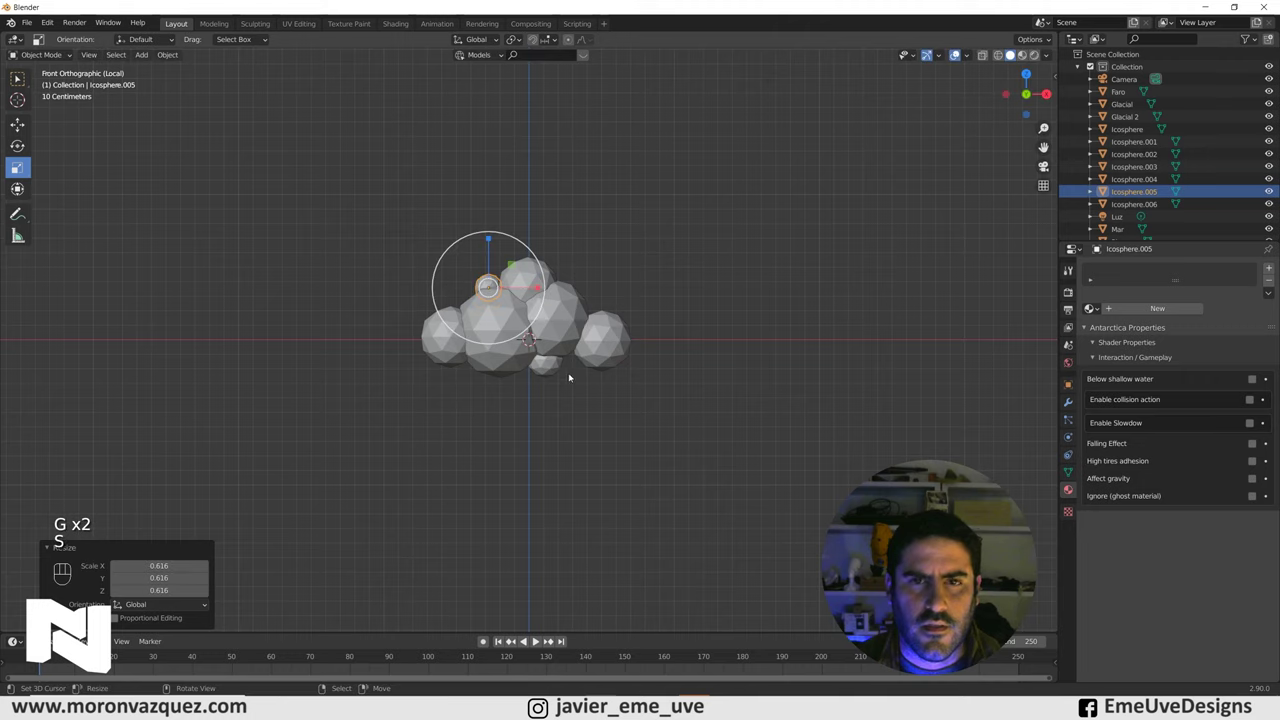
# Duplicate a small sphere to the cloud's lower right and select the whole cluster
pyautogui.click(561, 366)
pyautogui.click(600, 344)
pyautogui.click(543, 370)
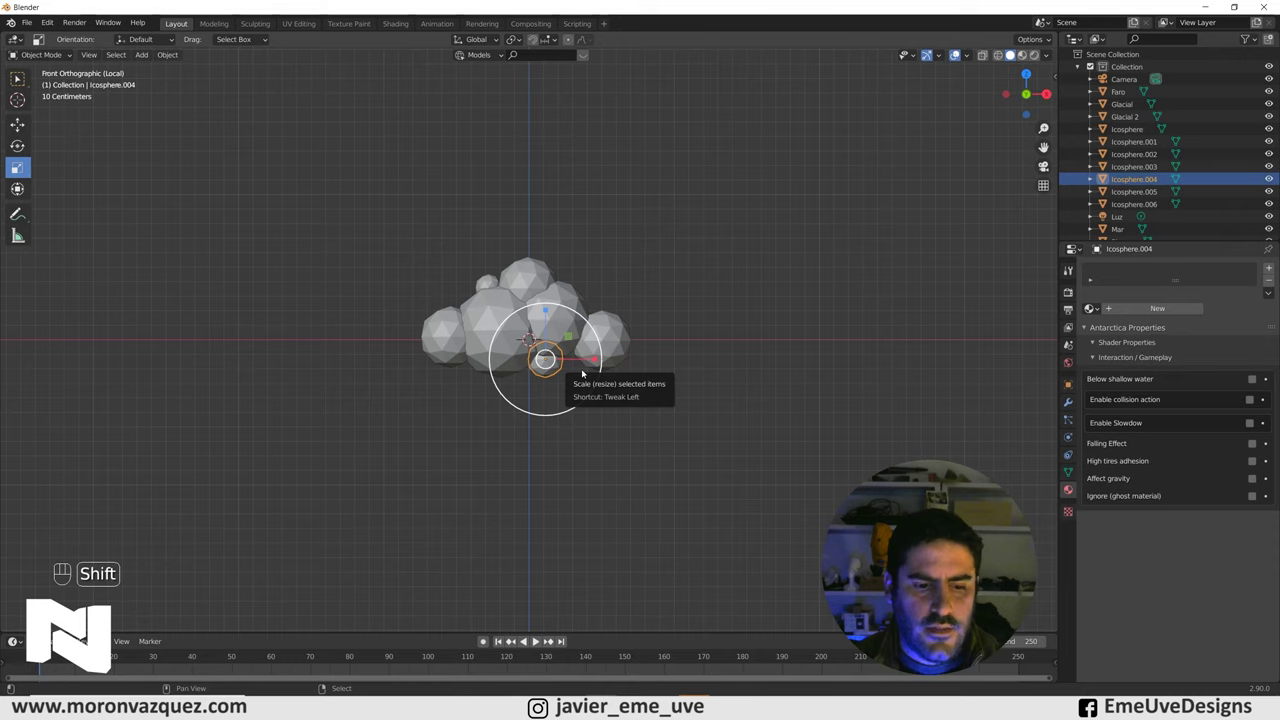
pyautogui.press('shift+d')
pyautogui.press('s')
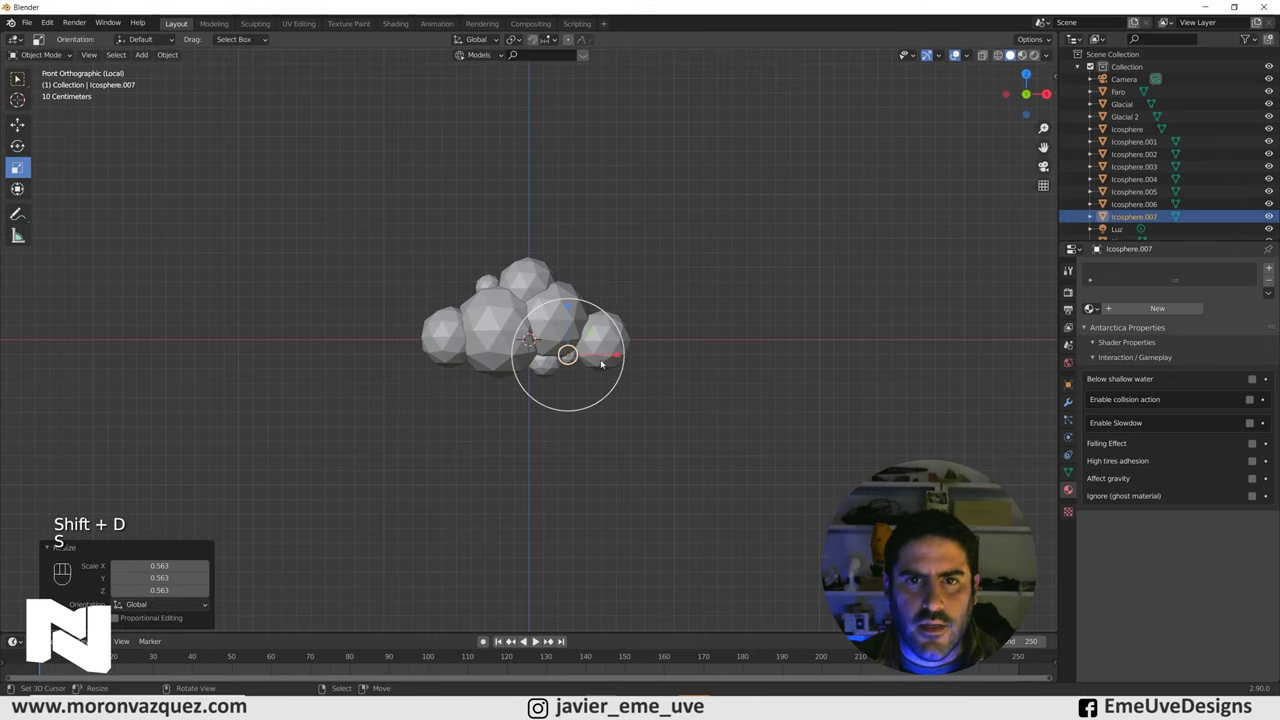
pyautogui.click(782, 294)
pyautogui.click(290, 224)
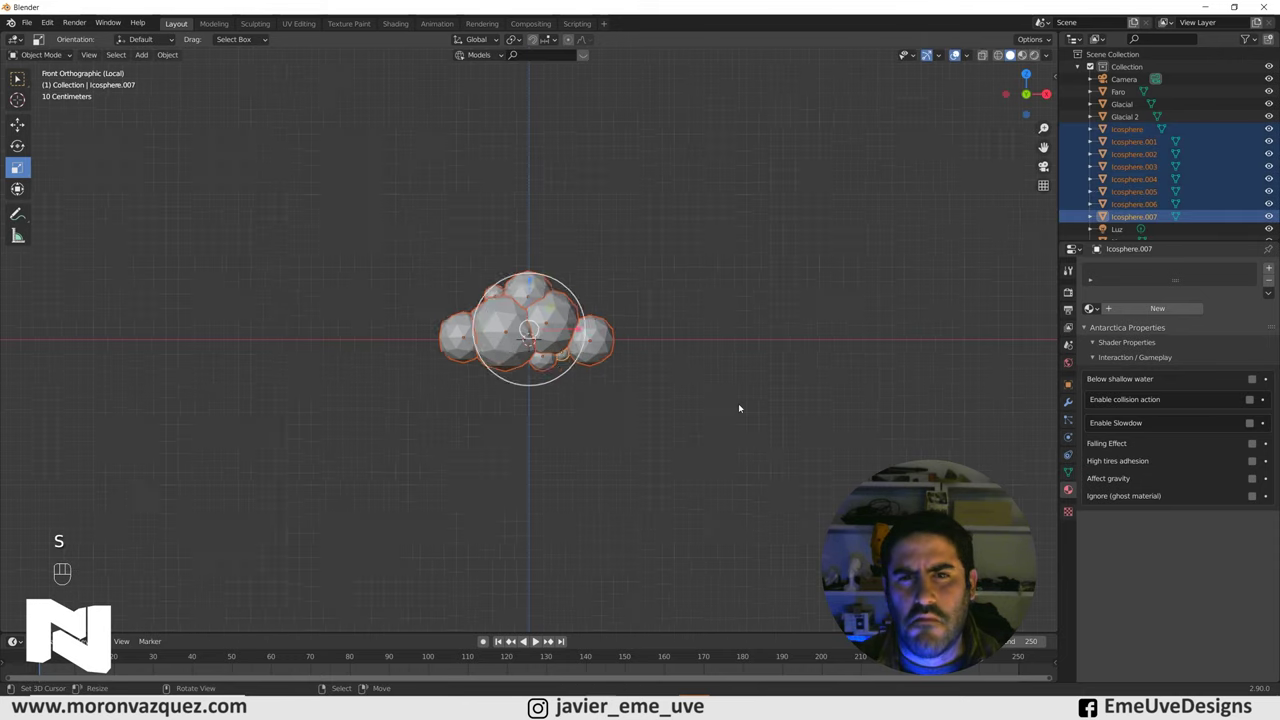
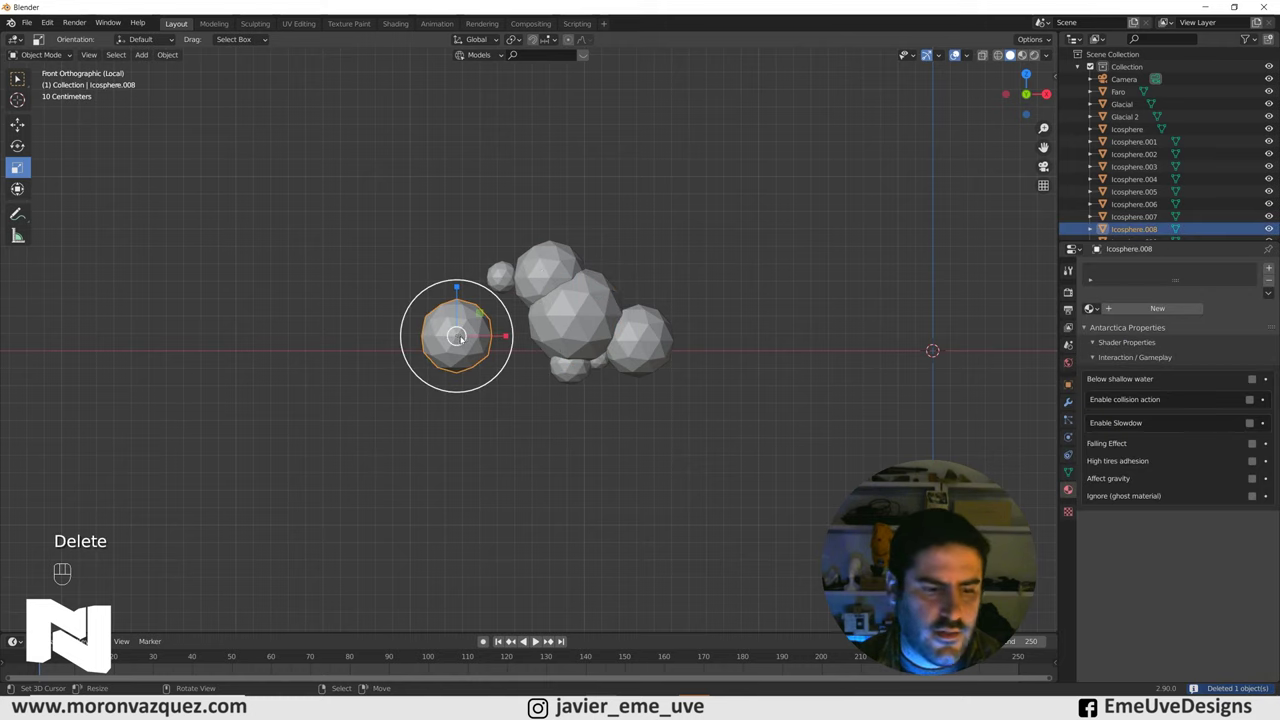
# Add more duplicated spheres on the cloud's left and delete one extra sphere
pyautogui.press('d')
pyautogui.press('g')
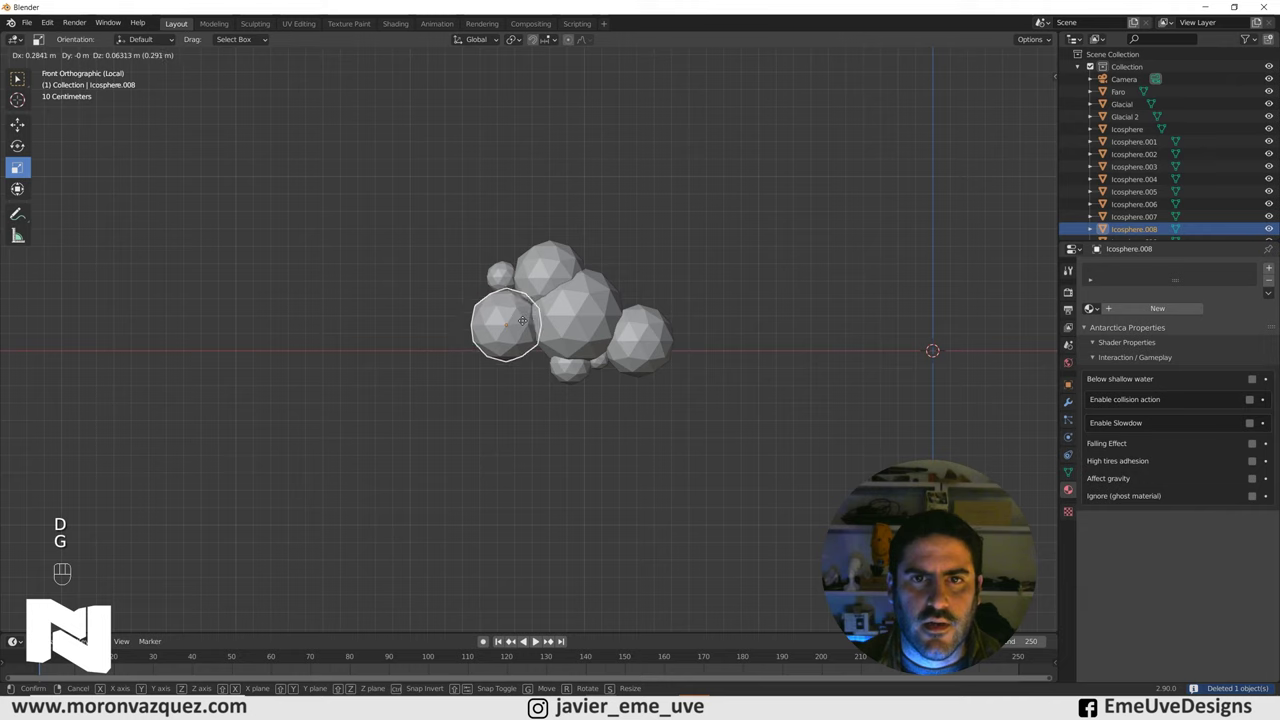
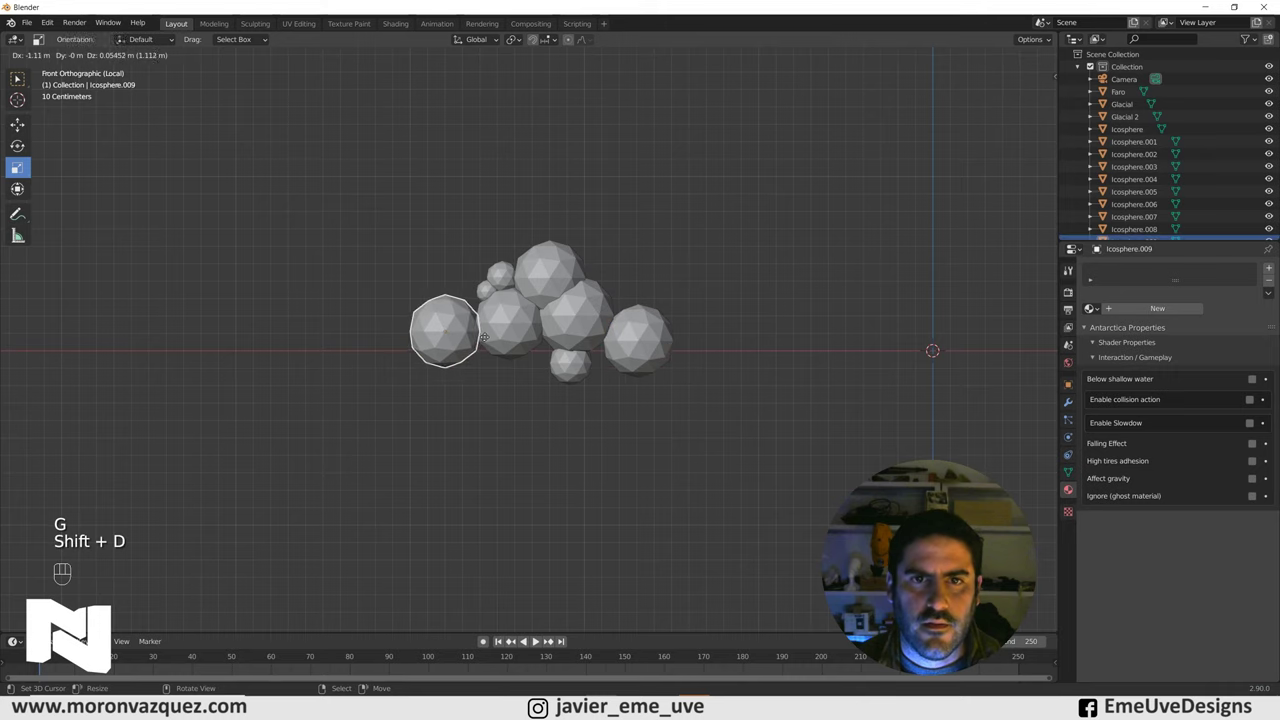
pyautogui.press('s')
pyautogui.press('shift+d')
pyautogui.press('shift+s')
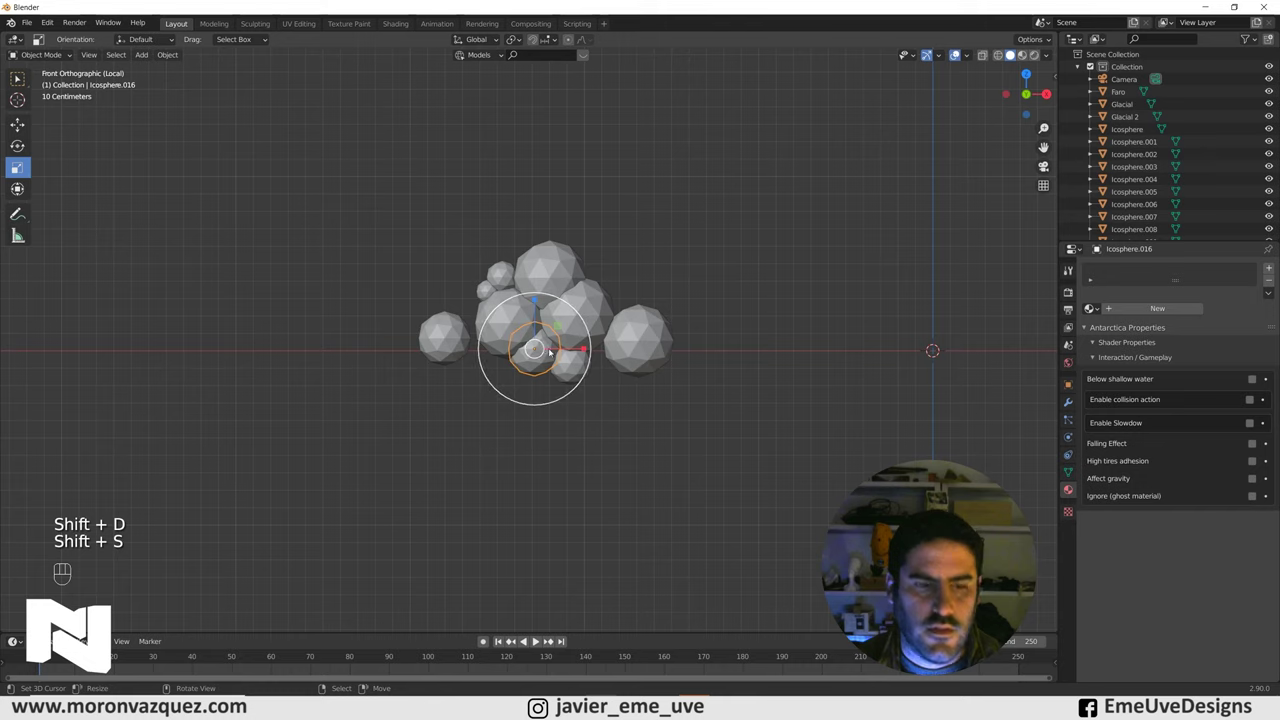
pyautogui.press('shift+d')
pyautogui.press('s')
pyautogui.click(450, 347)
pyautogui.press('g')
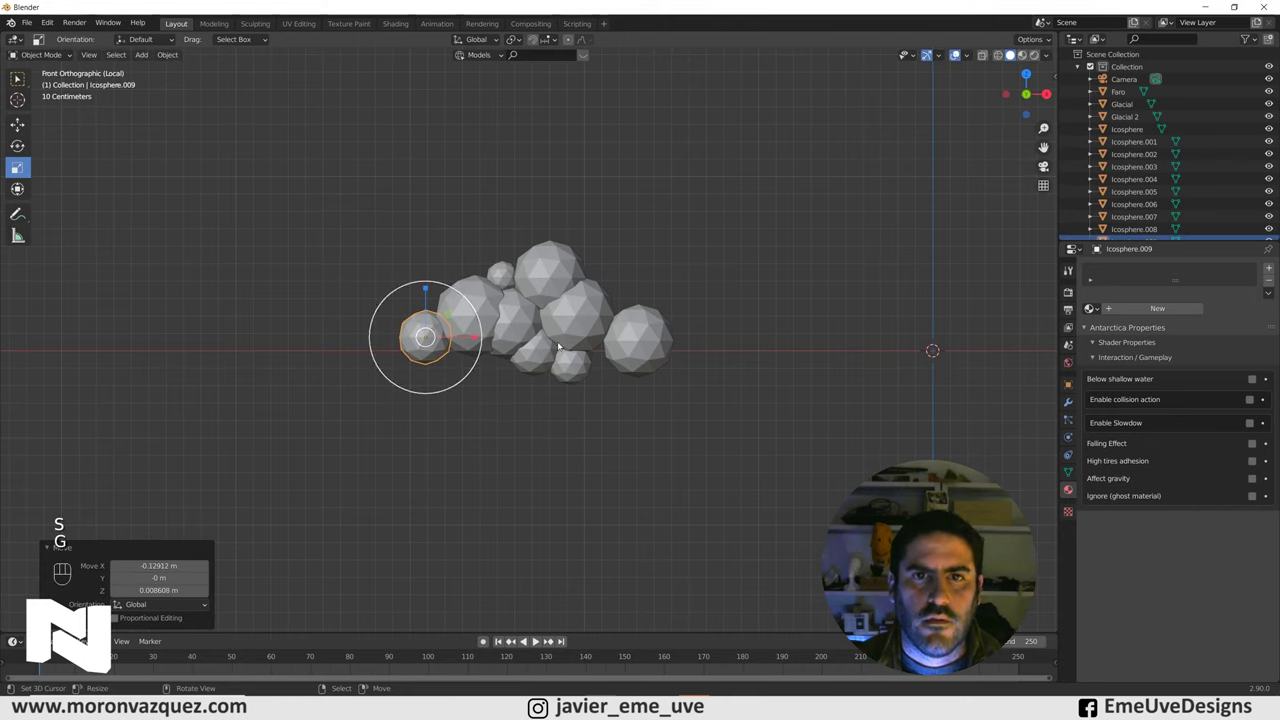
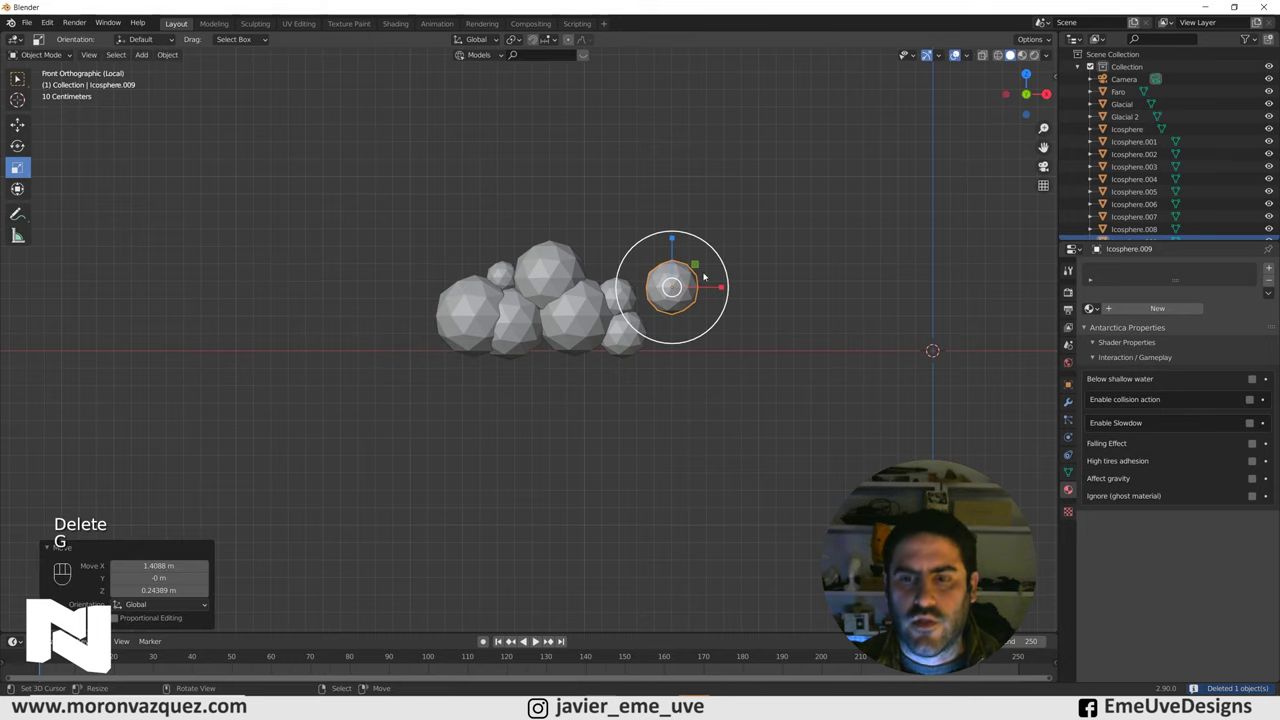
pyautogui.press('Delete')
# Nudge spheres into a tighter cluster and check the cloud's depth from side and front
pyautogui.moveTo(660, 274); pyautogui.dragTo(638, 287)
pyautogui.moveTo(670, 299); pyautogui.dragTo(631, 314)
pyautogui.click(571, 320)
pyautogui.press('g')
pyautogui.moveTo(767, 288); pyautogui.dragTo(794, 291)
pyautogui.press('ctrl+z')
pyautogui.moveTo(662, 322); pyautogui.dragTo(681, 332)
pyautogui.press('KP_3')
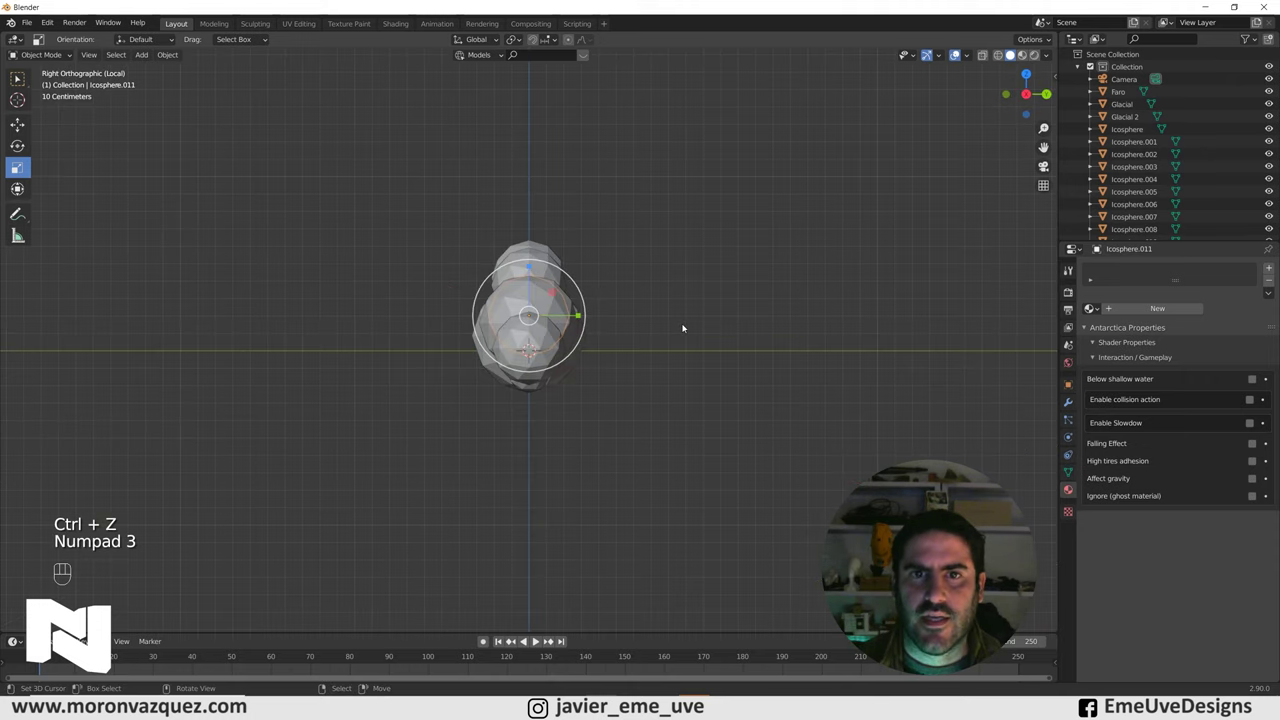
pyautogui.press('KP_1')
pyautogui.press('KP_2')
pyautogui.press('KP_1')
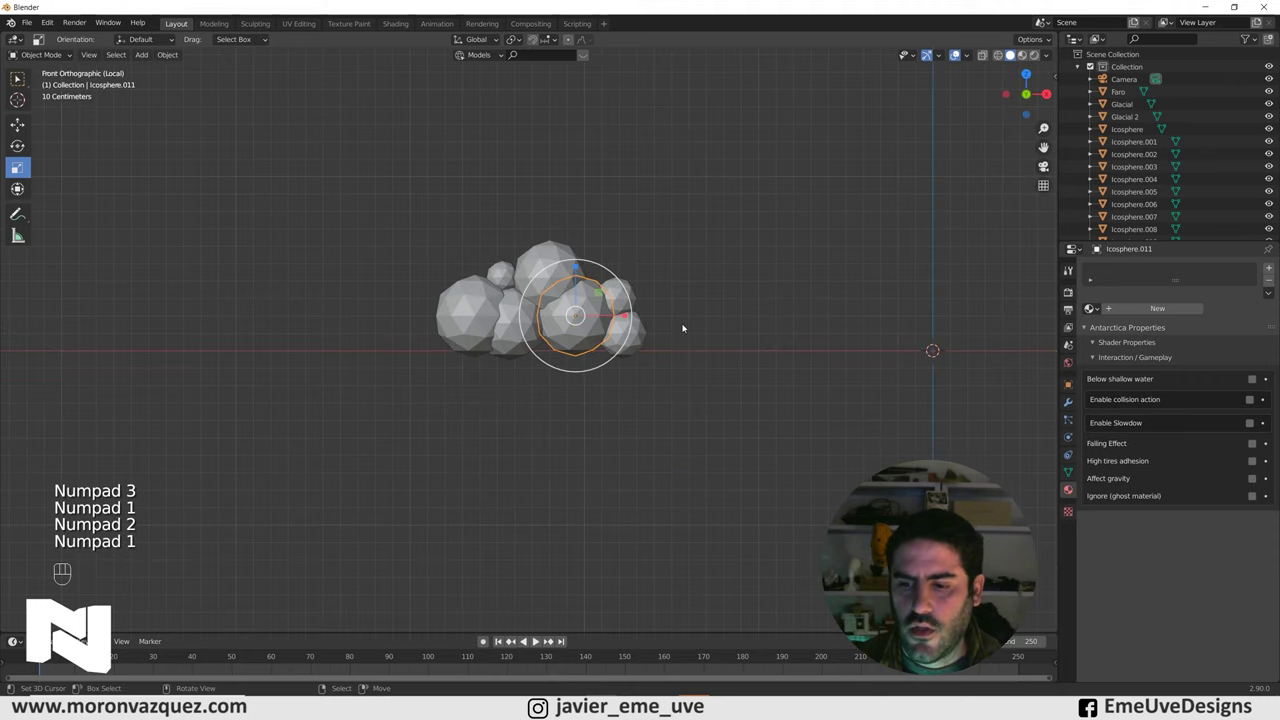
pyautogui.press('KP_3')
pyautogui.press('KP_1')
pyautogui.press('KP_3')
pyautogui.press('KP_1')
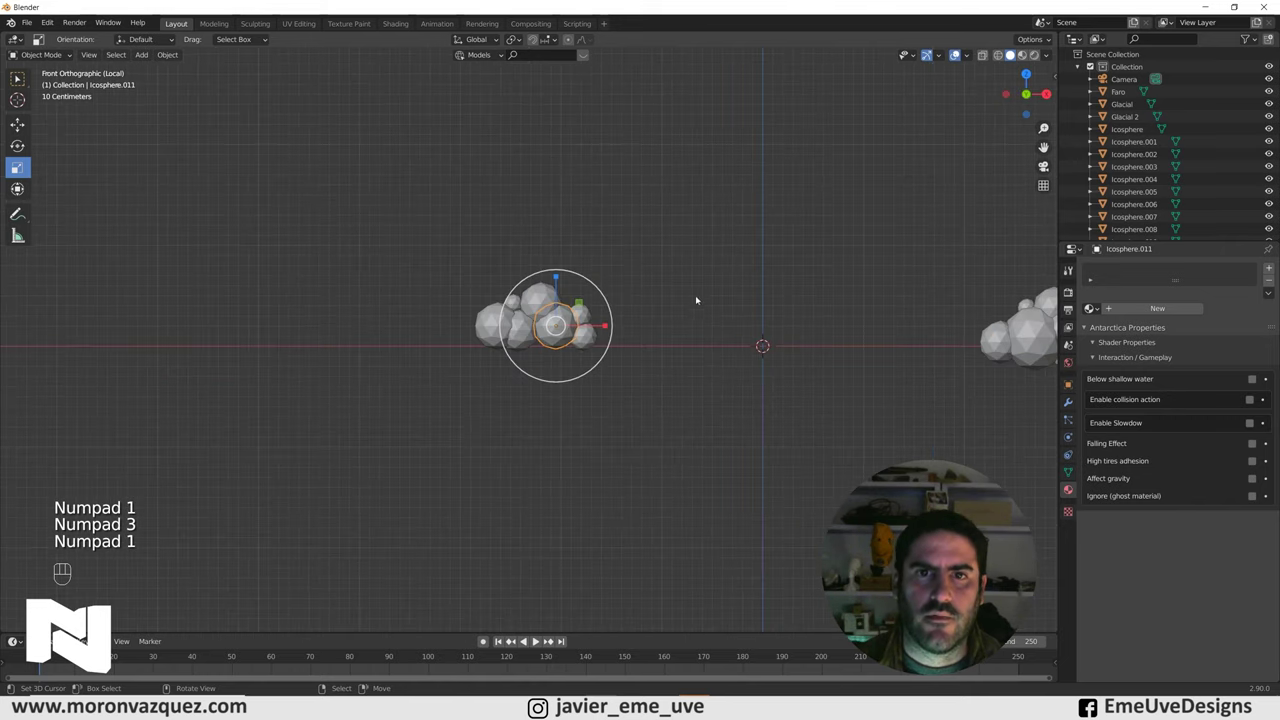
# Select the small spheres on the cloud's left and duplicate one more against it
pyautogui.click(626, 330)
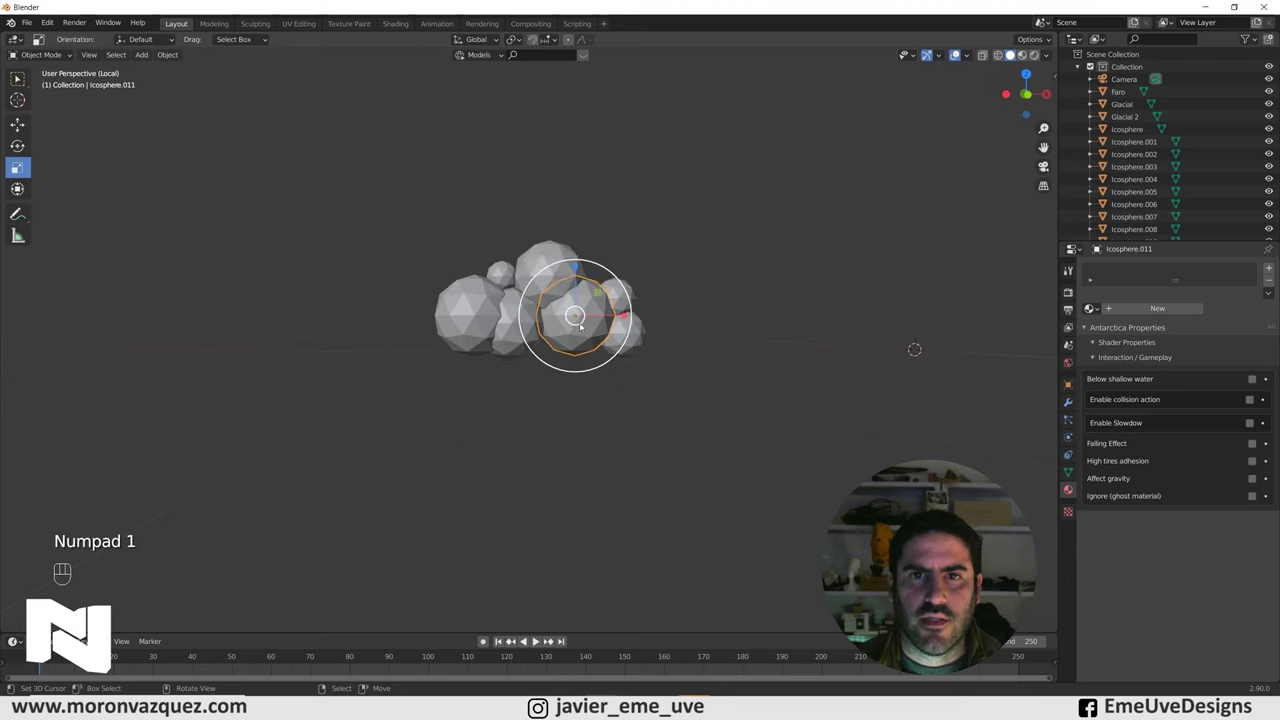
pyautogui.click(548, 336)
pyautogui.click(640, 342)
pyautogui.press('KP_1')
pyautogui.press('shift+d')
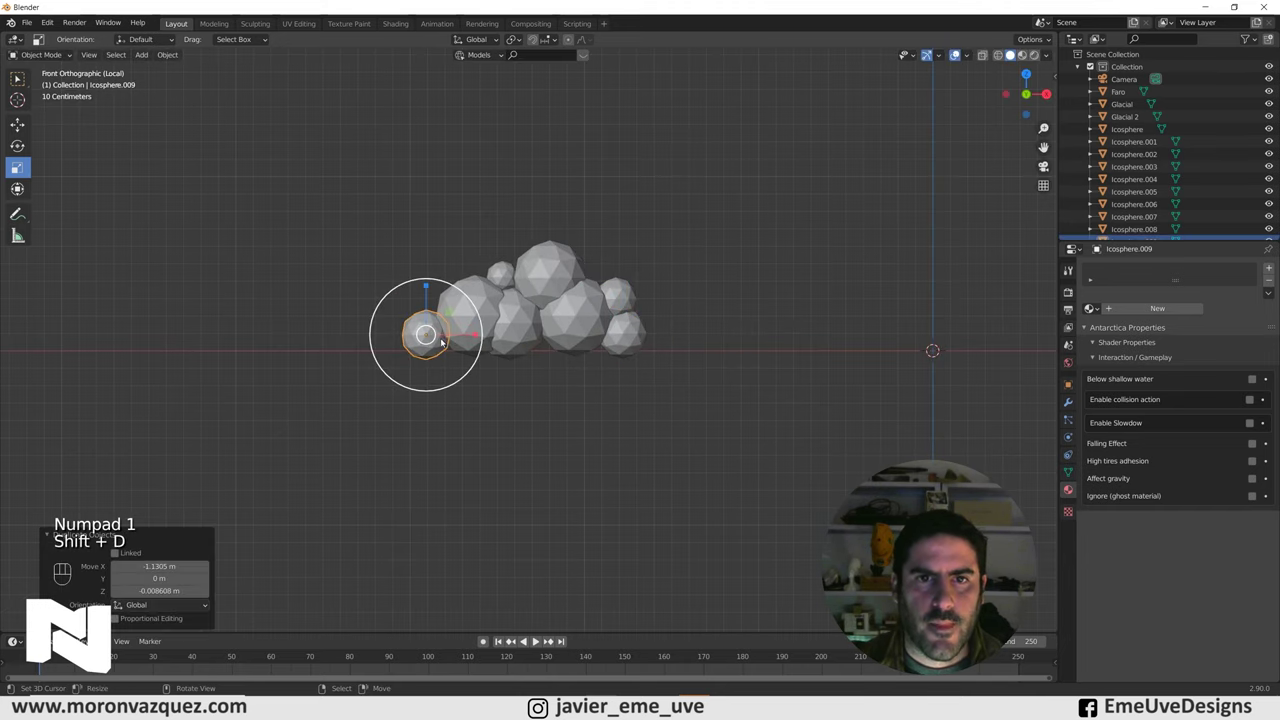
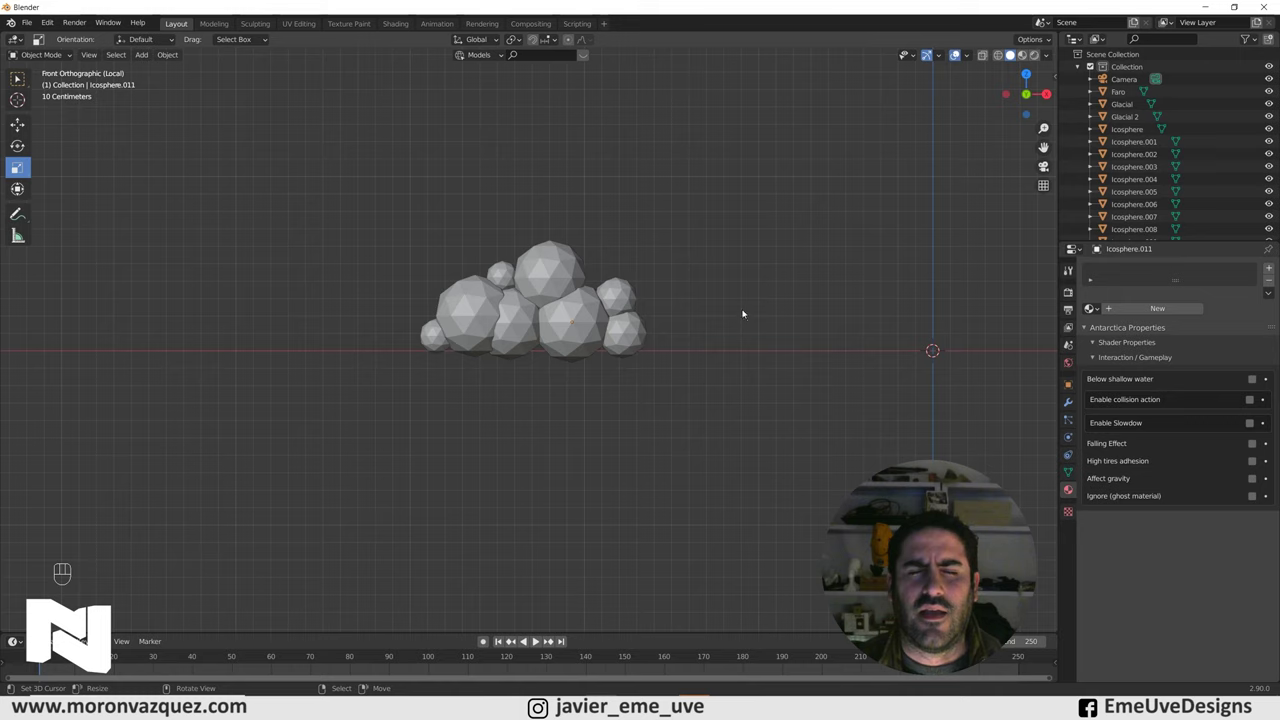
# Gather the left cloud's spheres and join them into a single object
pyautogui.click(500, 279)
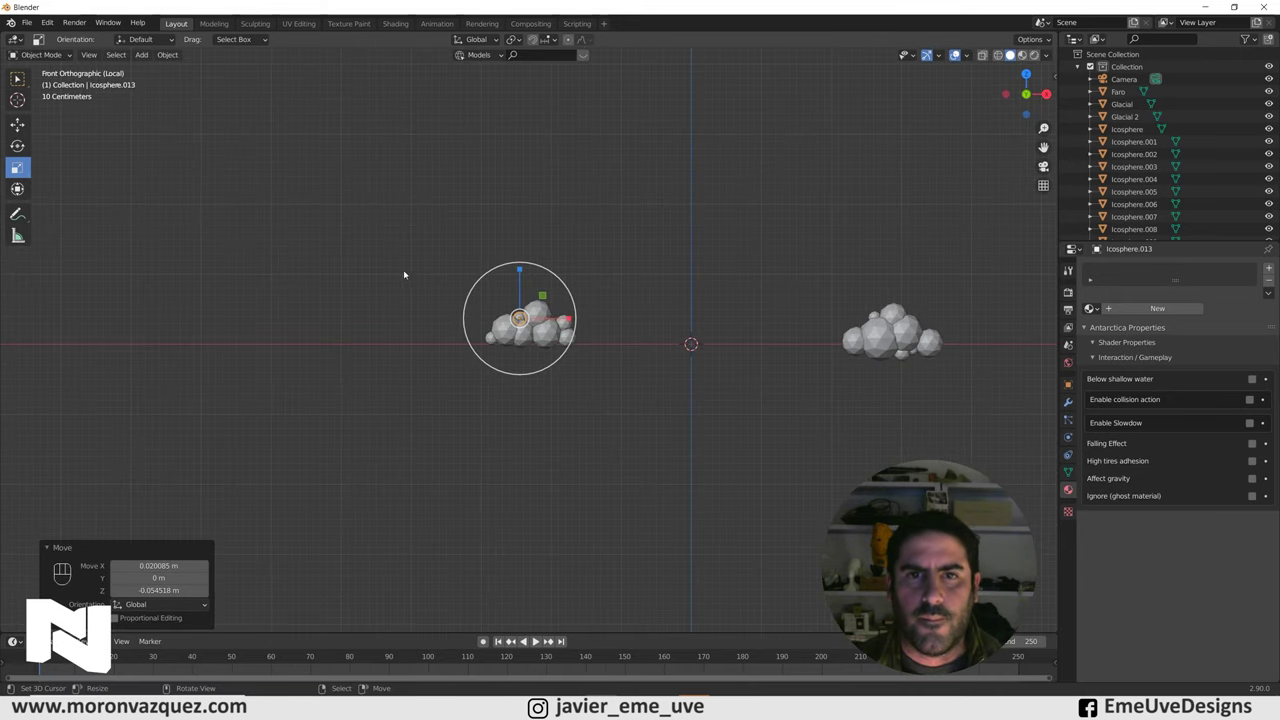
pyautogui.moveTo(600, 376); pyautogui.dragTo(668, 410)
pyautogui.press('g')
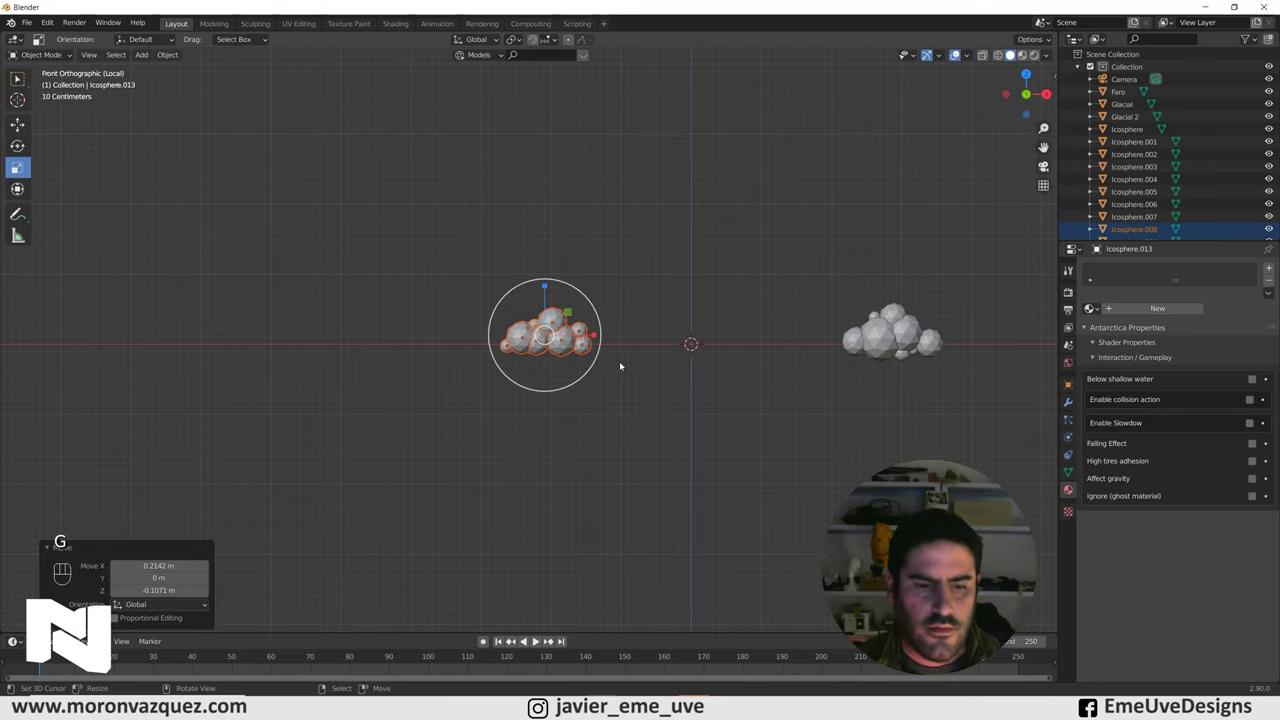
pyautogui.press('ctrl+j')
pyautogui.moveTo(661, 358); pyautogui.dragTo(570, 348)
pyautogui.click(810, 274)
pyautogui.click(467, 320)
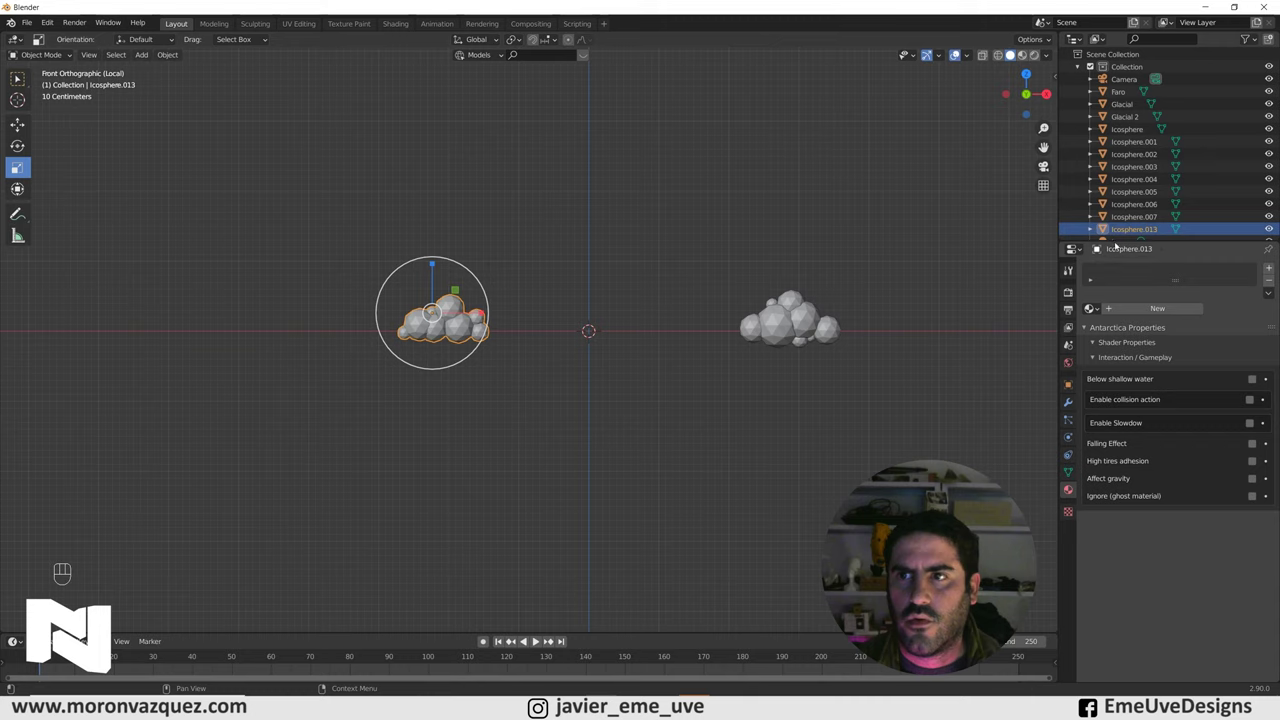
# Box-select every sphere of the right cloud and join them into one cloud object
pyautogui.moveTo(797, 327); pyautogui.dragTo(891, 373)
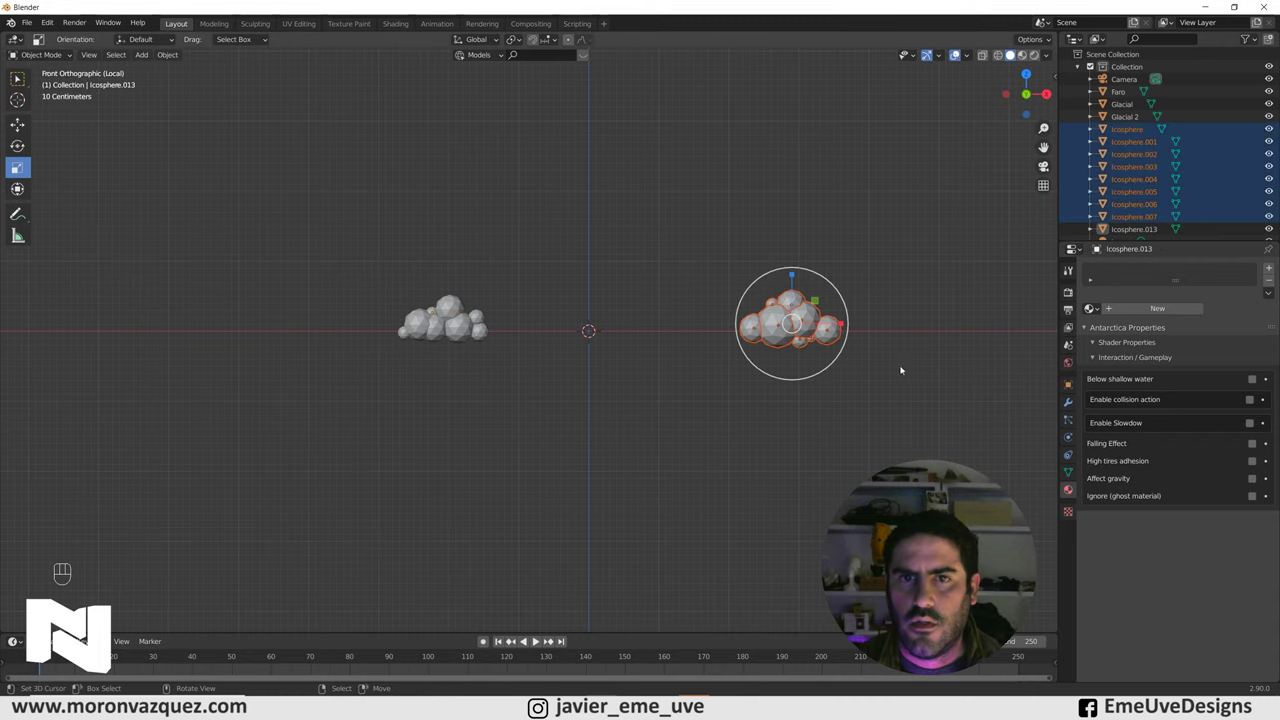
pyautogui.press('ctrl+j')
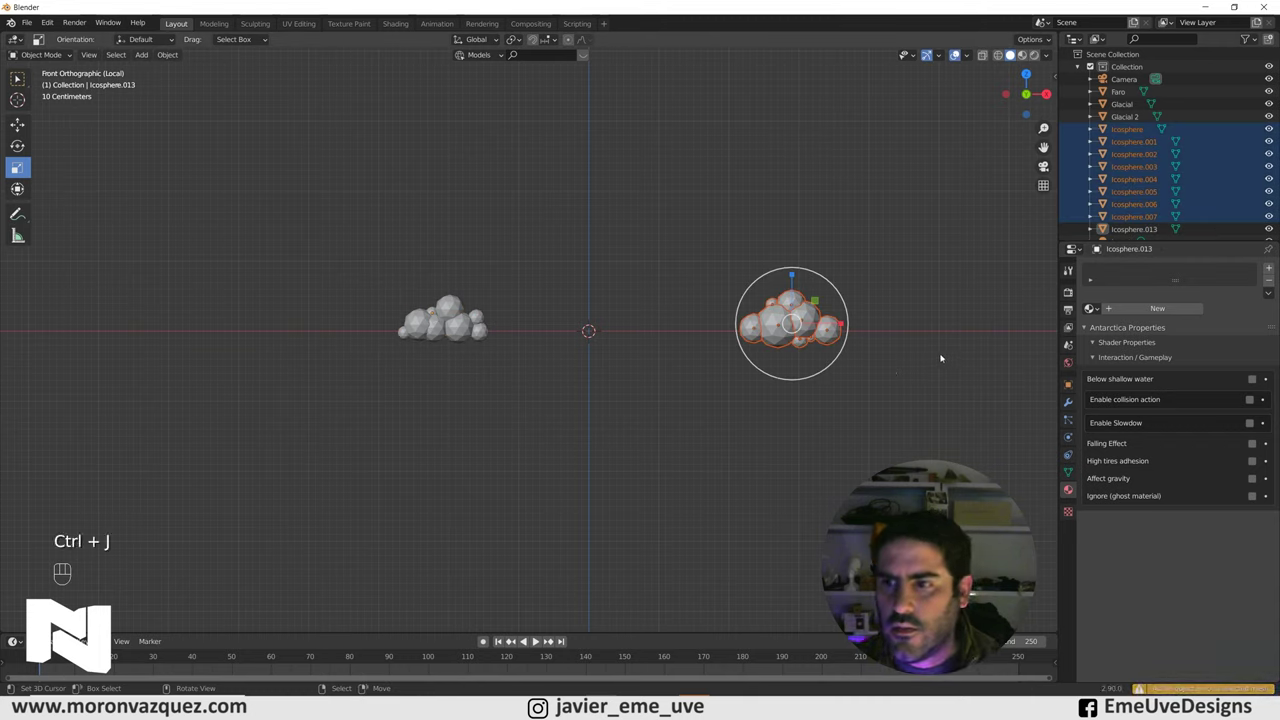
pyautogui.moveTo(942, 357); pyautogui.dragTo(888, 339)
pyautogui.click(817, 315)
pyautogui.click(792, 304)
pyautogui.click(770, 316)
pyautogui.click(707, 262)
pyautogui.moveTo(746, 276); pyautogui.dragTo(852, 355)
pyautogui.click(888, 354)
pyautogui.moveTo(728, 263); pyautogui.dragTo(854, 362)
pyautogui.press('ctrl+j')
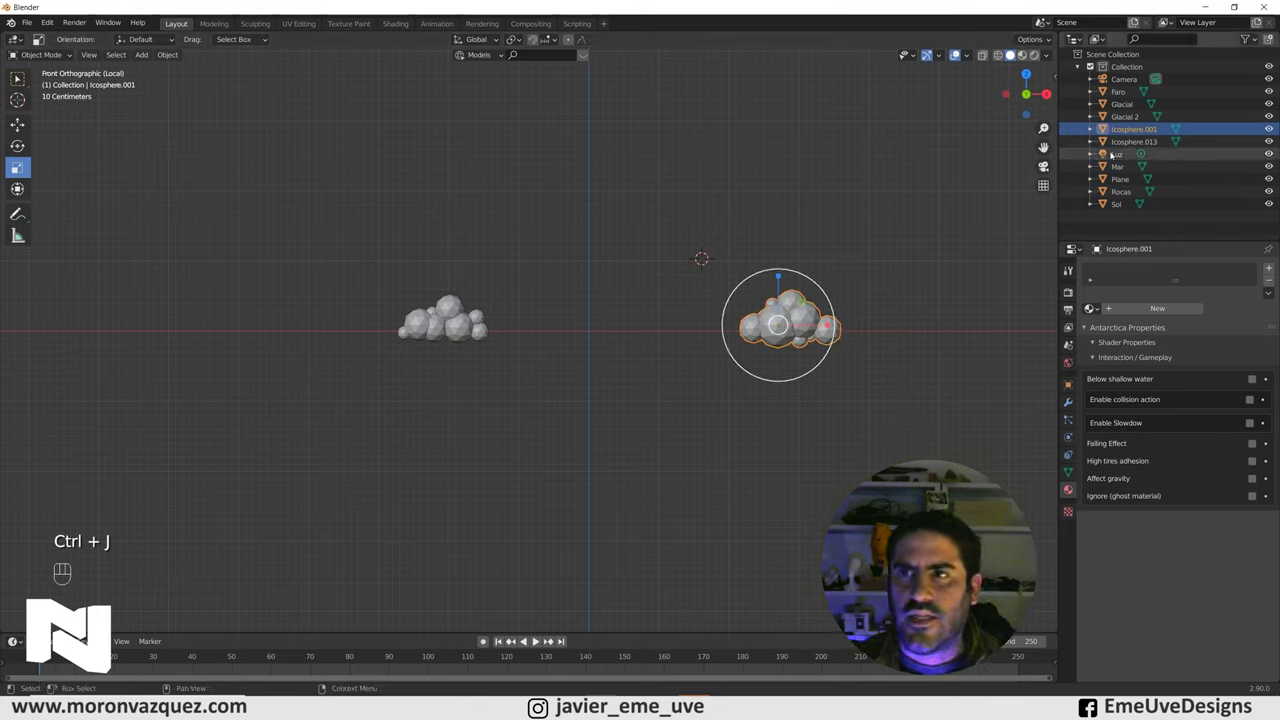
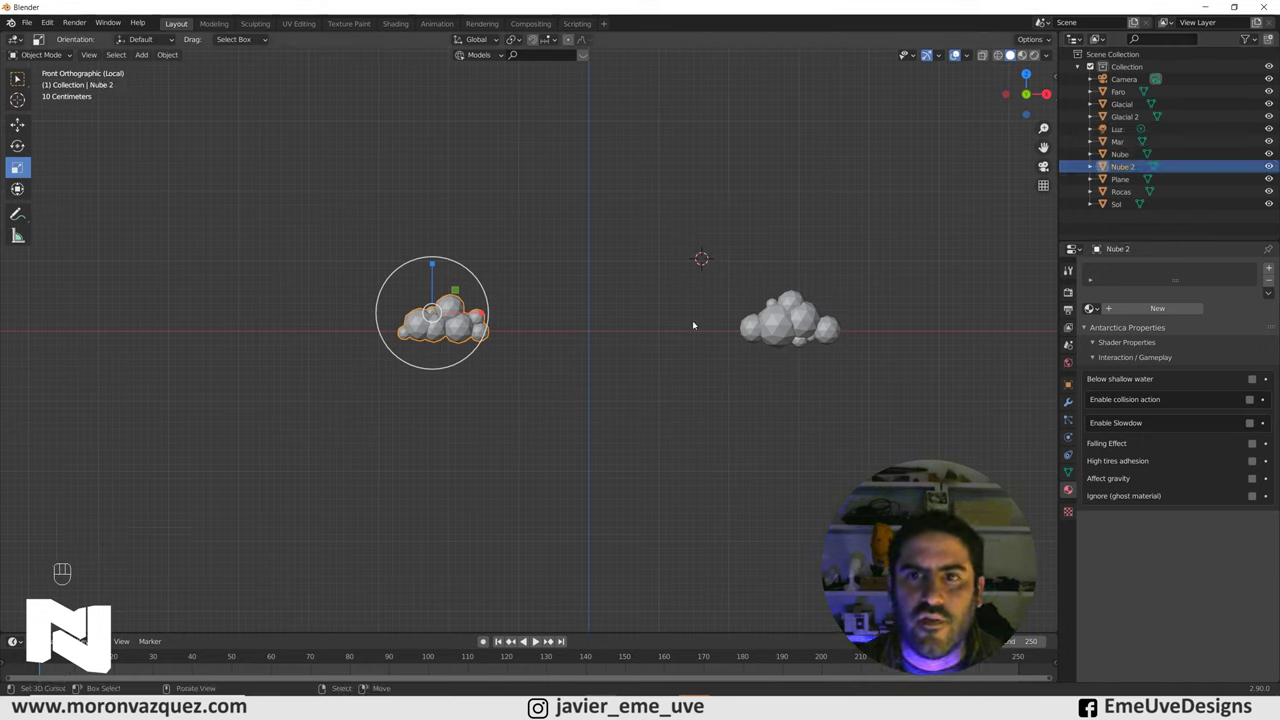
# Name the clouds Nube and Nube 2 and exit Local View to the full scene
pyautogui.click(669, 222)
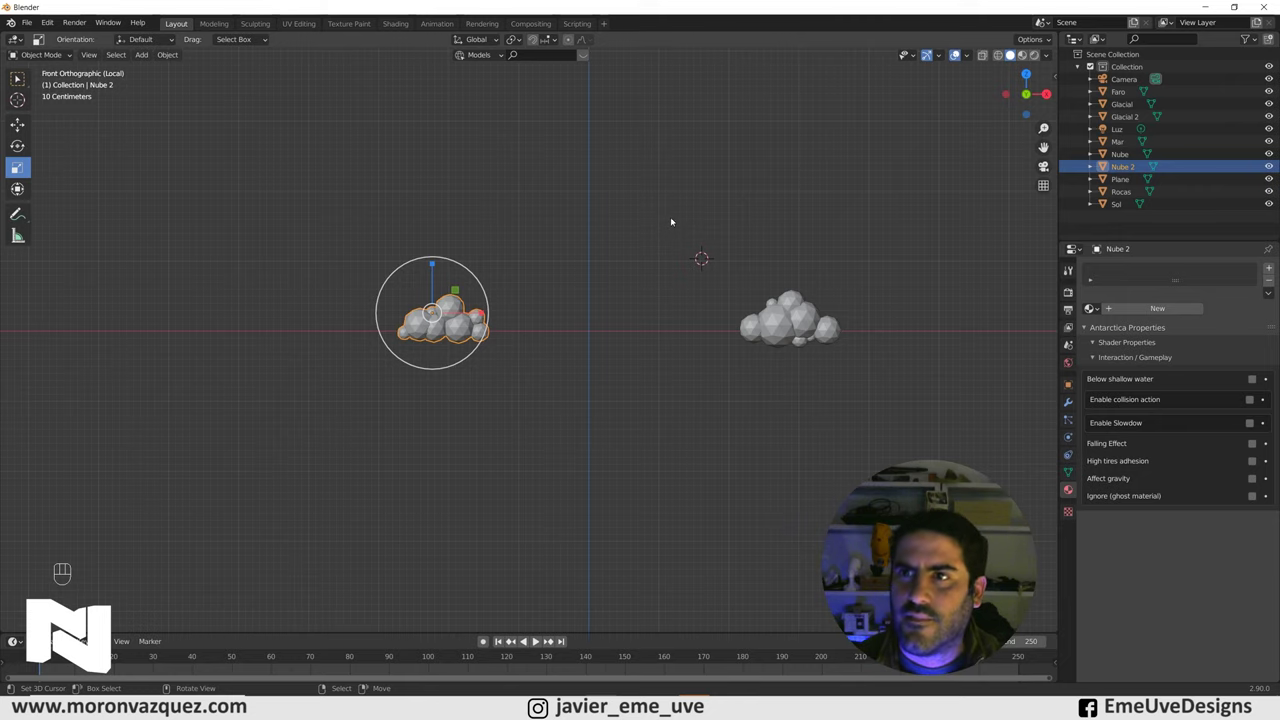
pyautogui.press('KP_Divide')
pyautogui.moveTo(584, 304); pyautogui.dragTo(669, 314)
# Scale up Nube and Nube 2 and lift them into the sky either side of the lighthouse in camera view
pyautogui.click(390, 346)
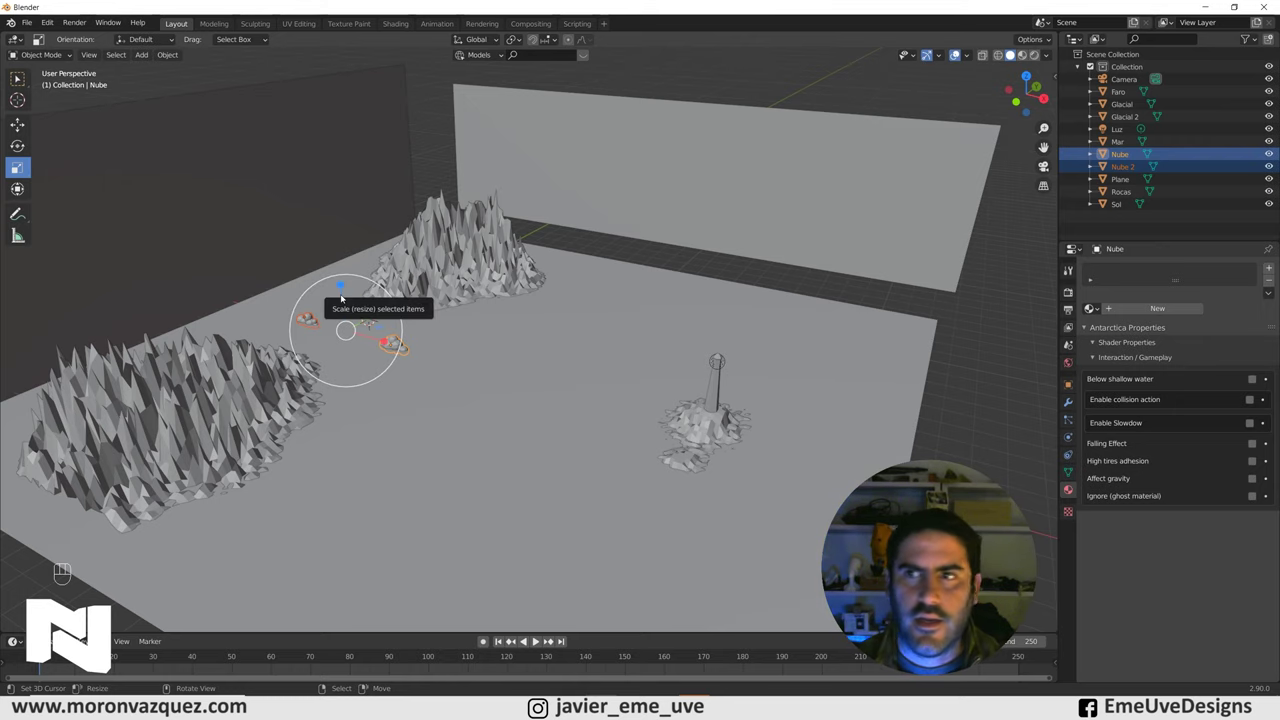
pyautogui.moveTo(412, 388); pyautogui.dragTo(507, 400)
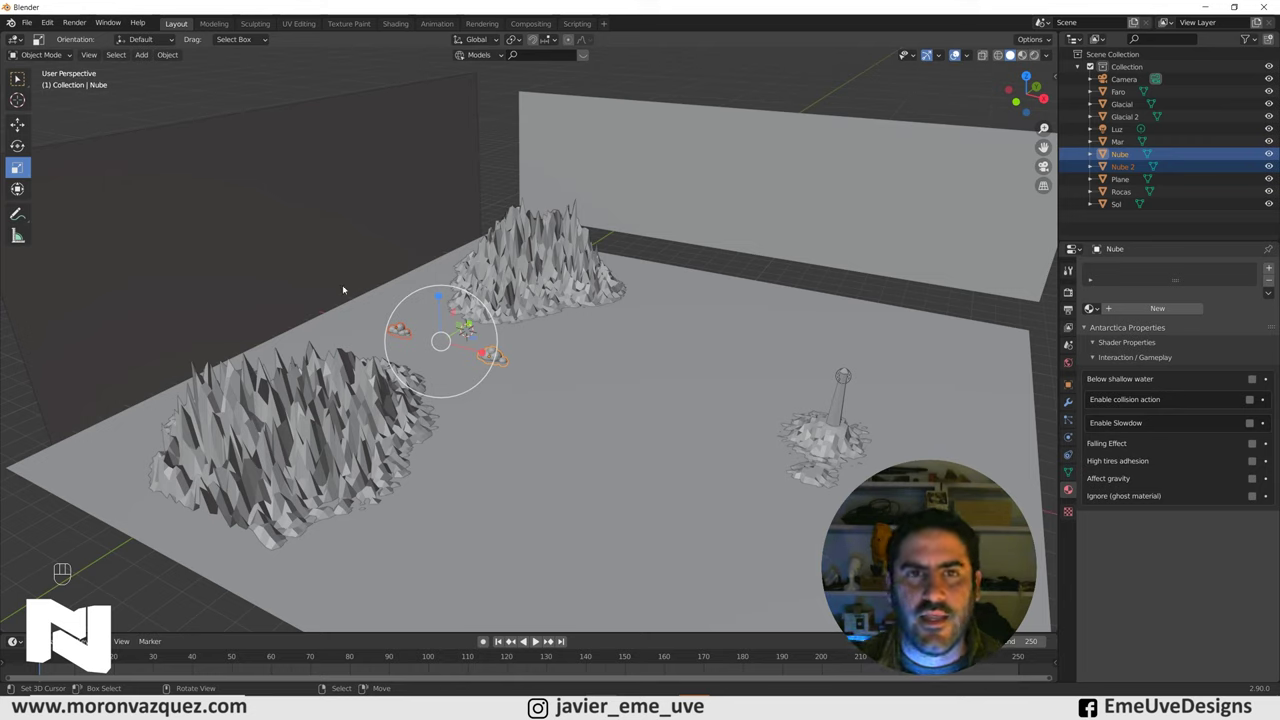
pyautogui.click(22, 120)
pyautogui.click(446, 298)
pyautogui.press('r')
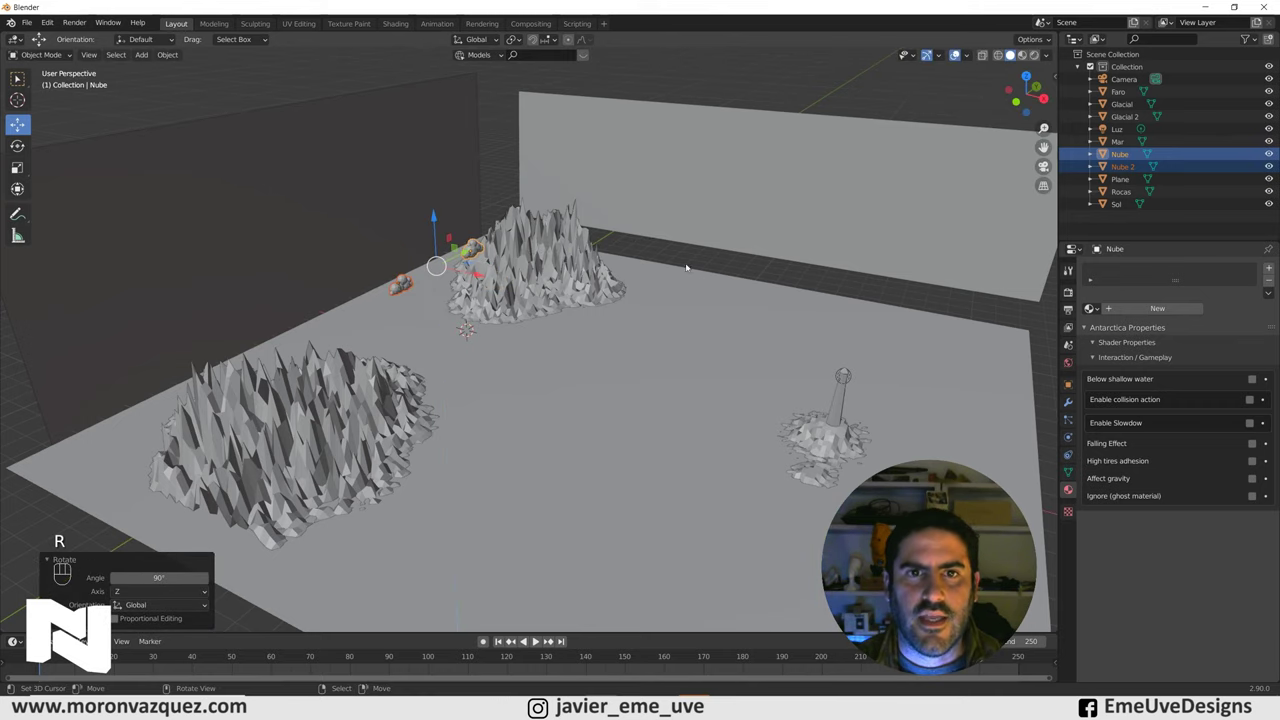
pyautogui.moveTo(663, 258); pyautogui.dragTo(607, 249)
pyautogui.press('KP_0')
pyautogui.press('s')
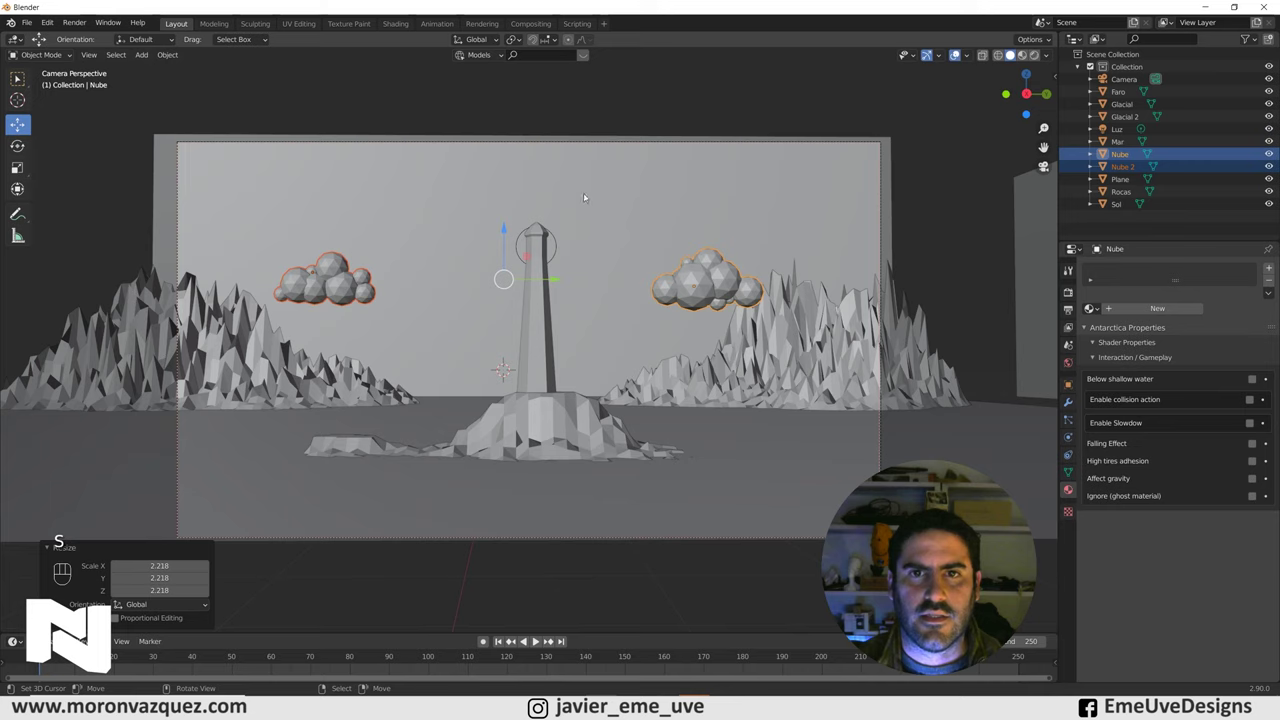
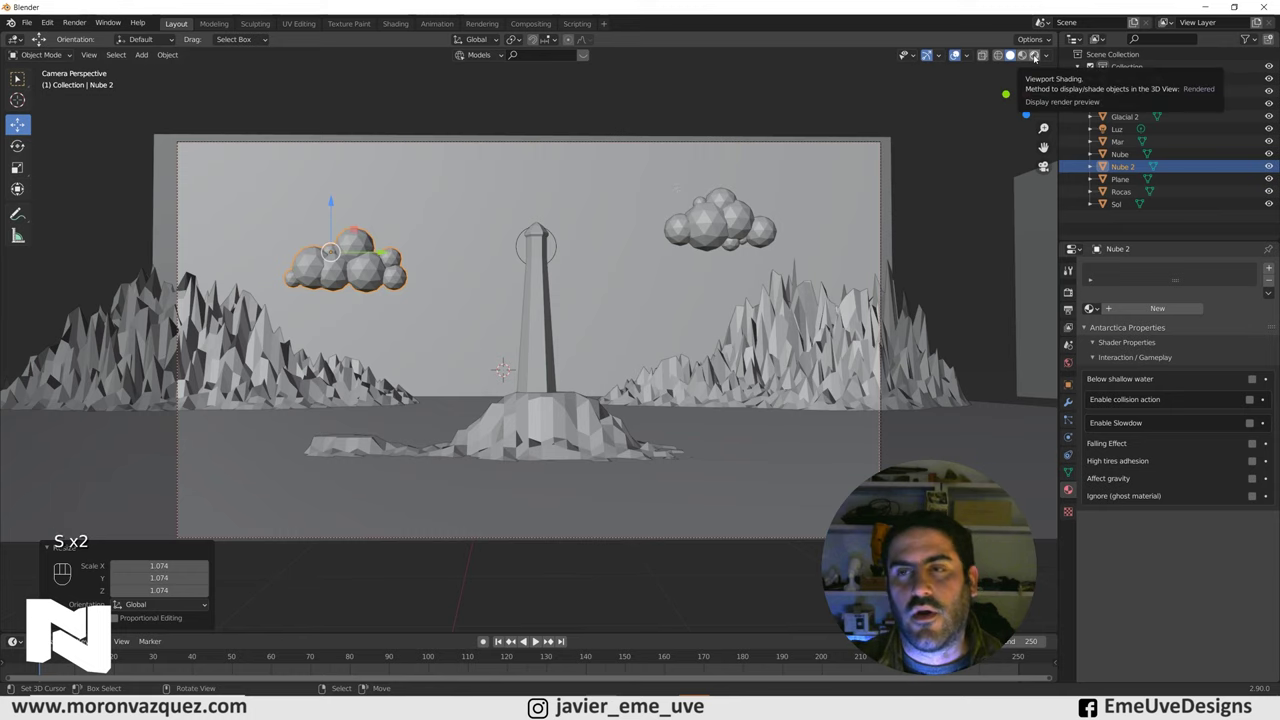
# With rendered shading on, select Sol and raise its emission strength to 13.8
pyautogui.click(1037, 58)
pyautogui.click(928, 165)
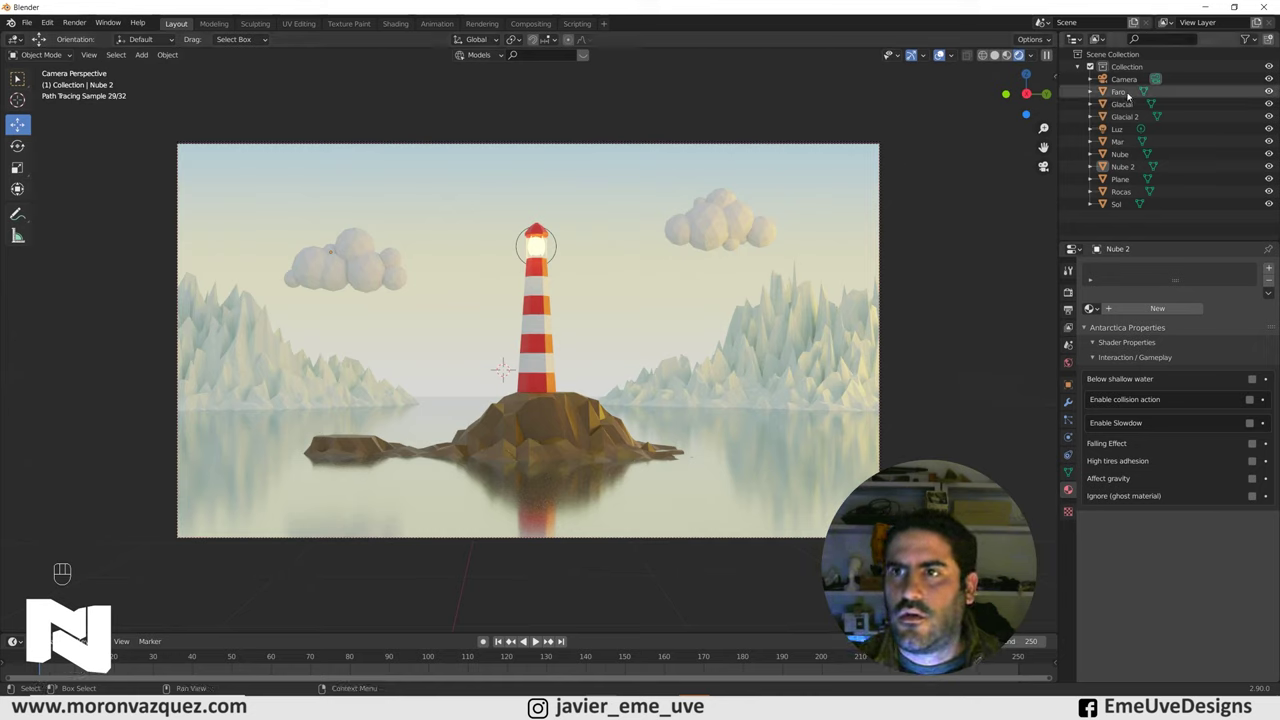
pyautogui.click(1122, 210)
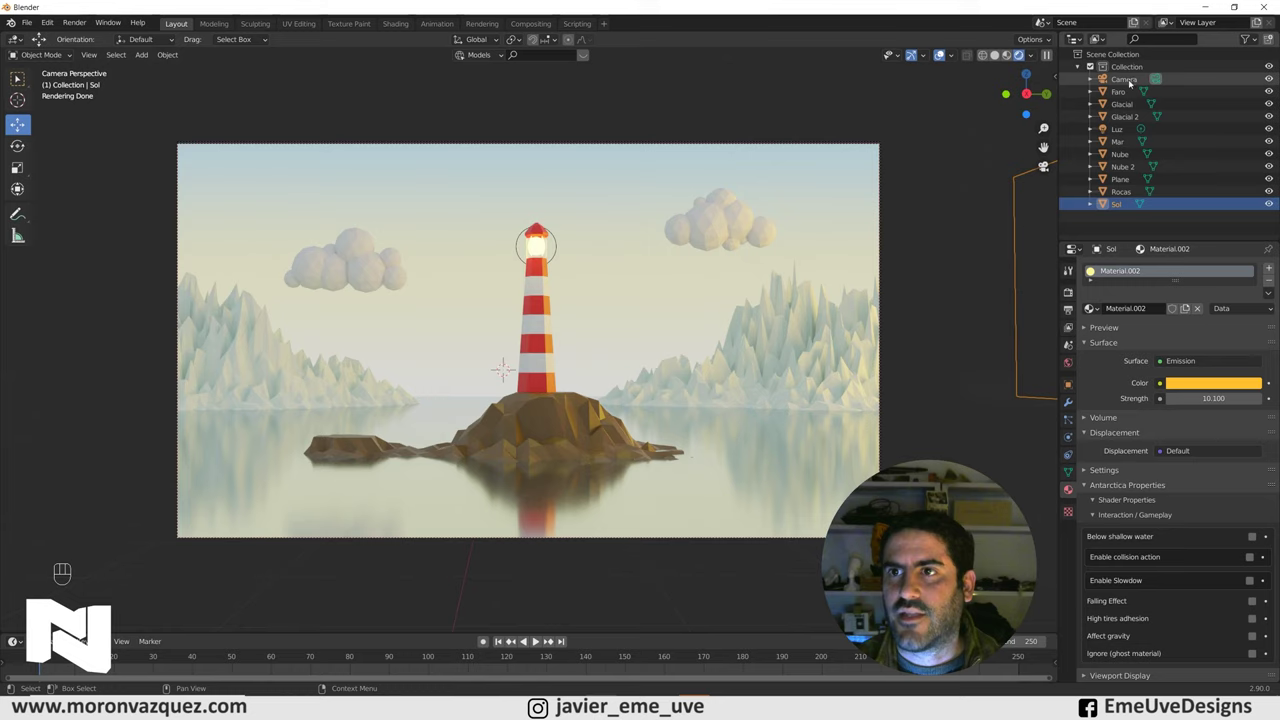
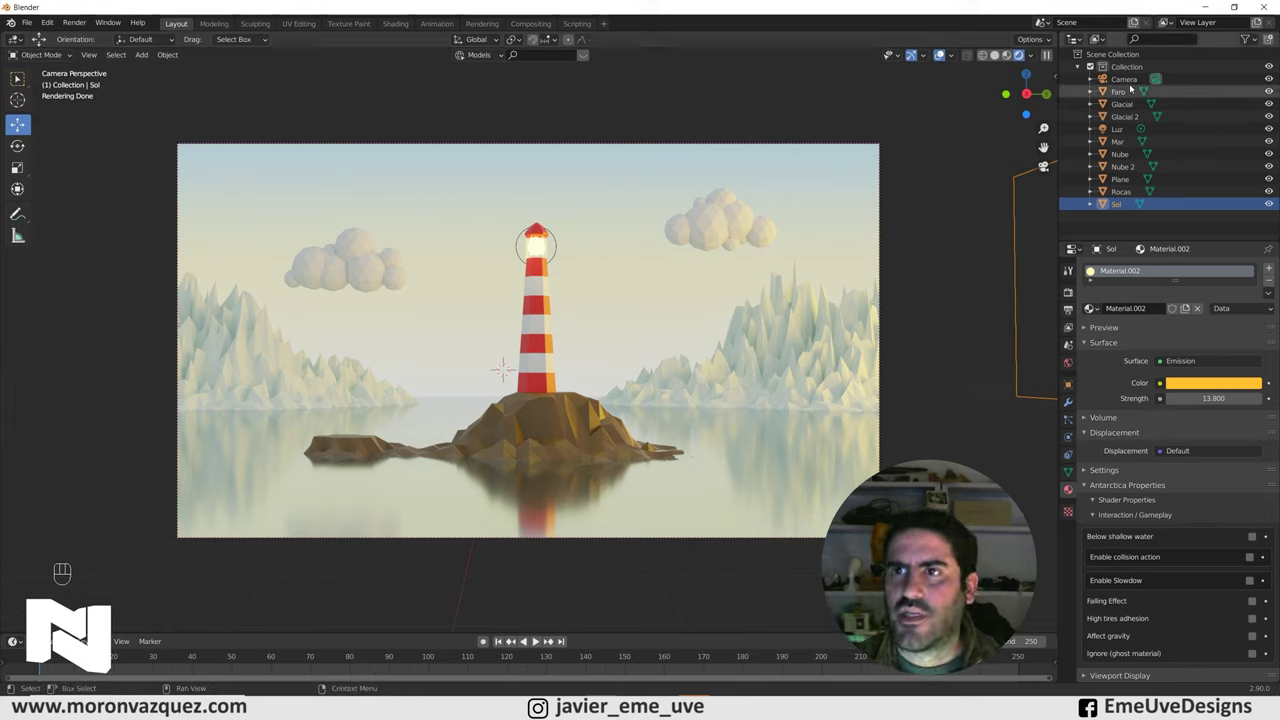
# Select the Camera and enable Depth of Field in its Object Data Properties
pyautogui.click(1132, 83)
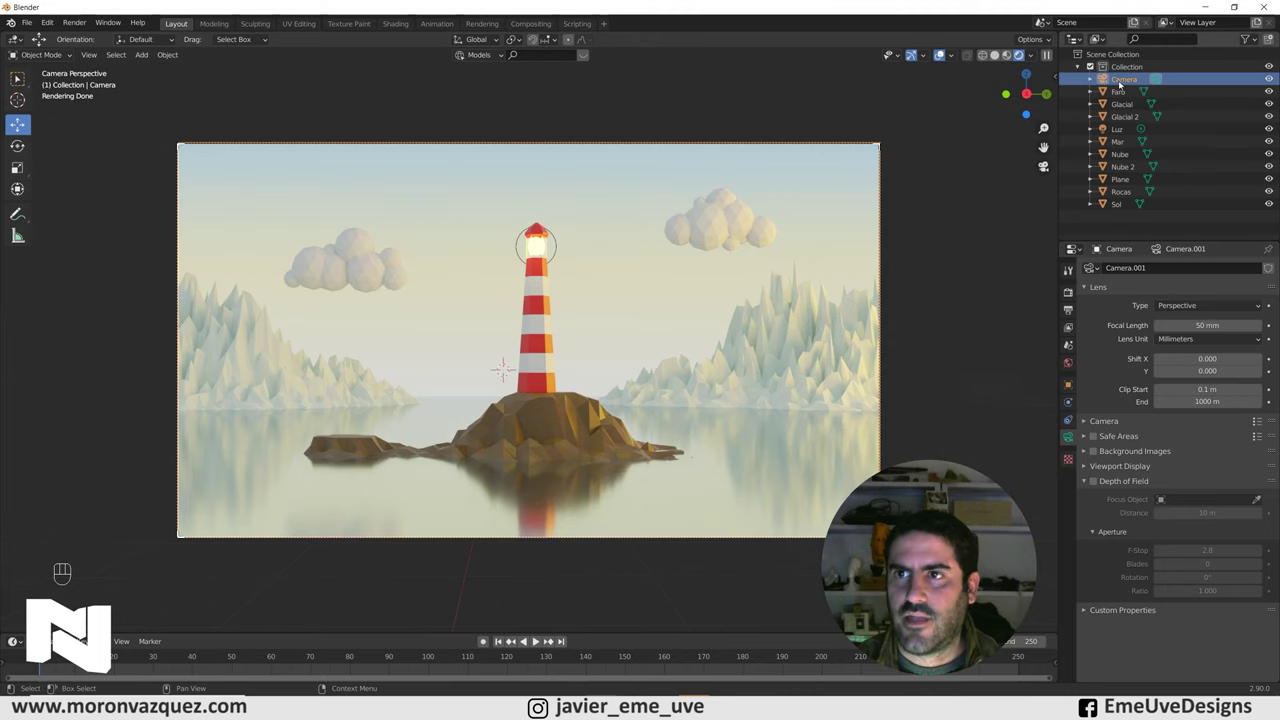
pyautogui.click(1096, 486)
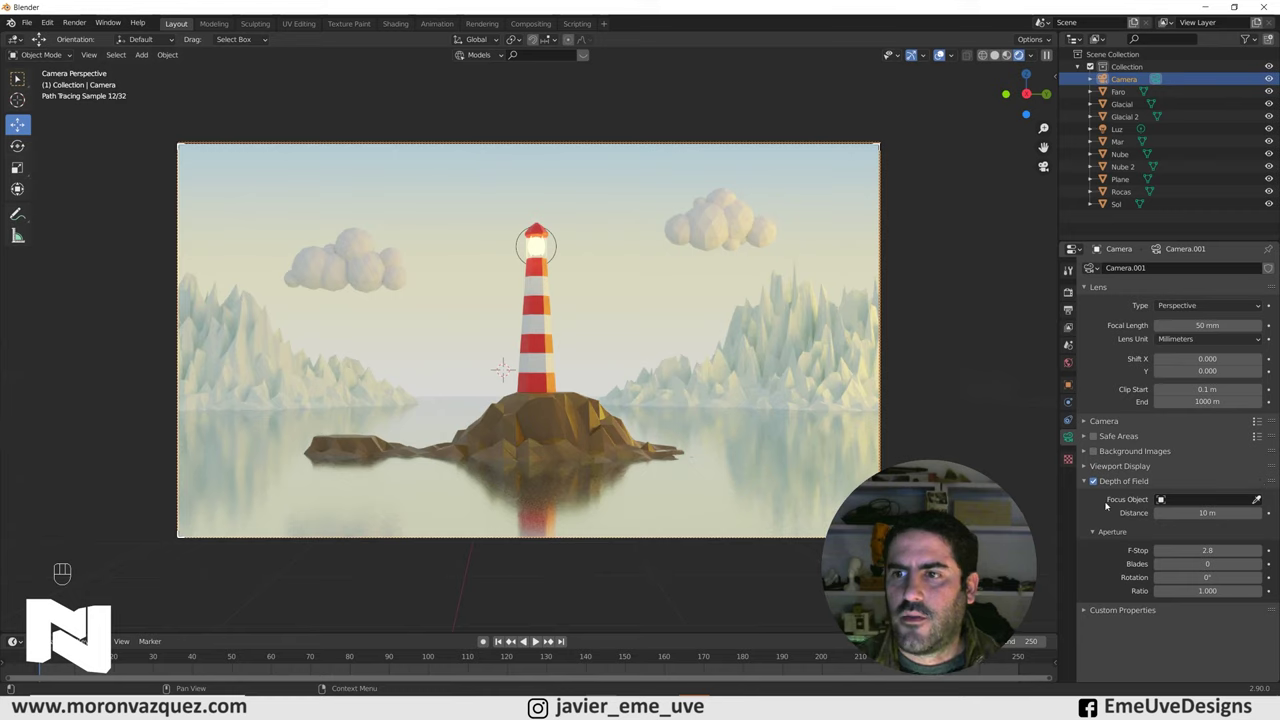